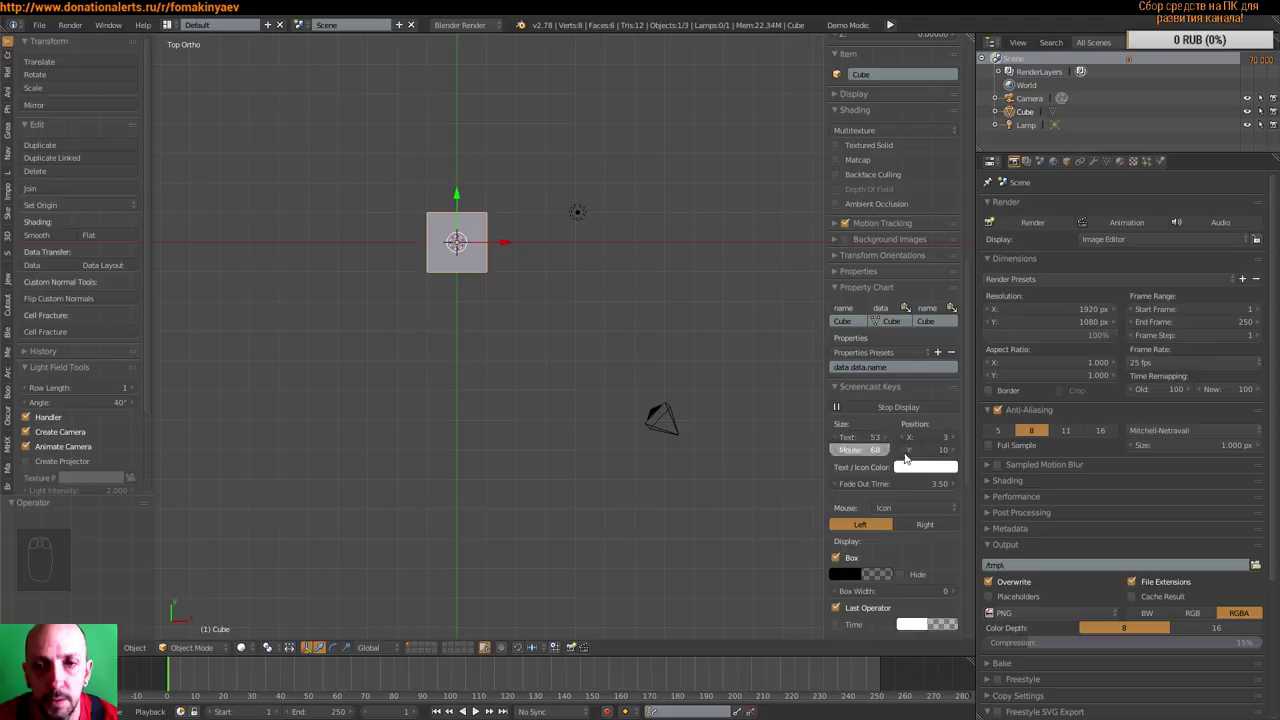
- Orbit around the default cube, toggling perspective, and settle on the top orthographic view
left_click_drag(652, 353, 694, 347)
key("KP_5")
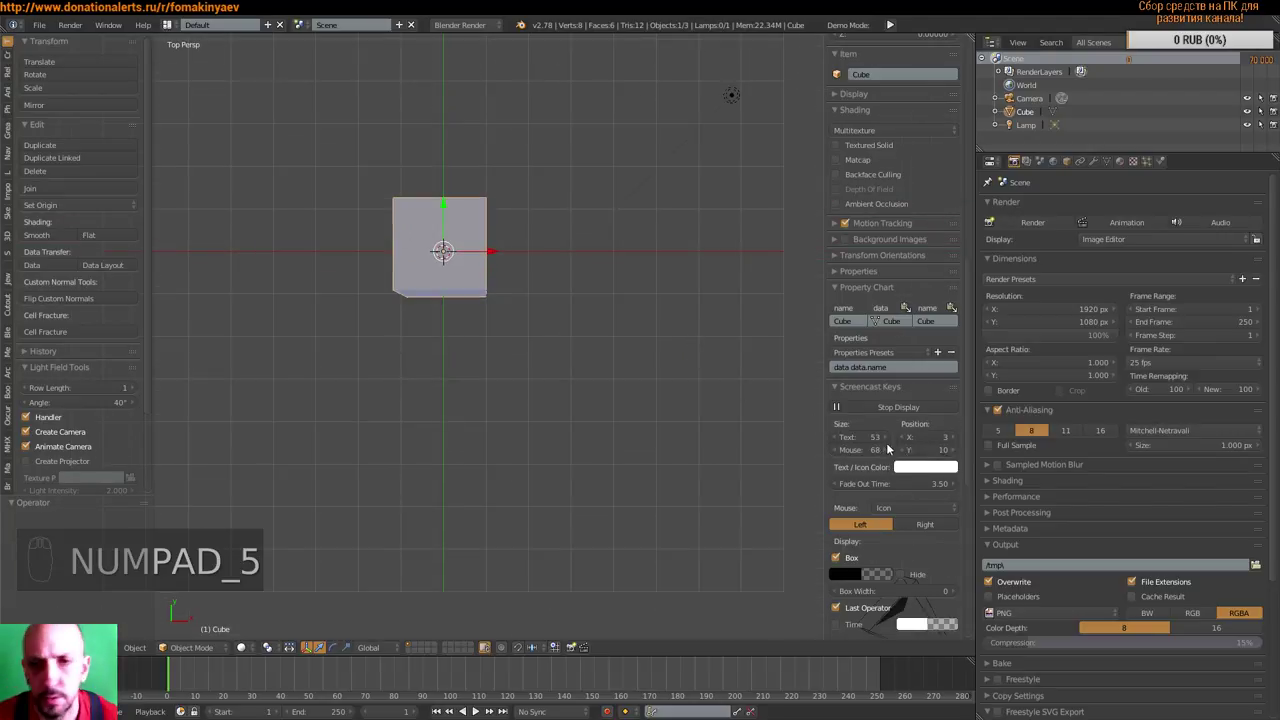
left_click_drag(872, 441, 607, 357)
key("KP_5")
left_click_drag(607, 359, 661, 354)
key("KP_5")
middle_click(669, 352)
key("KP_5")
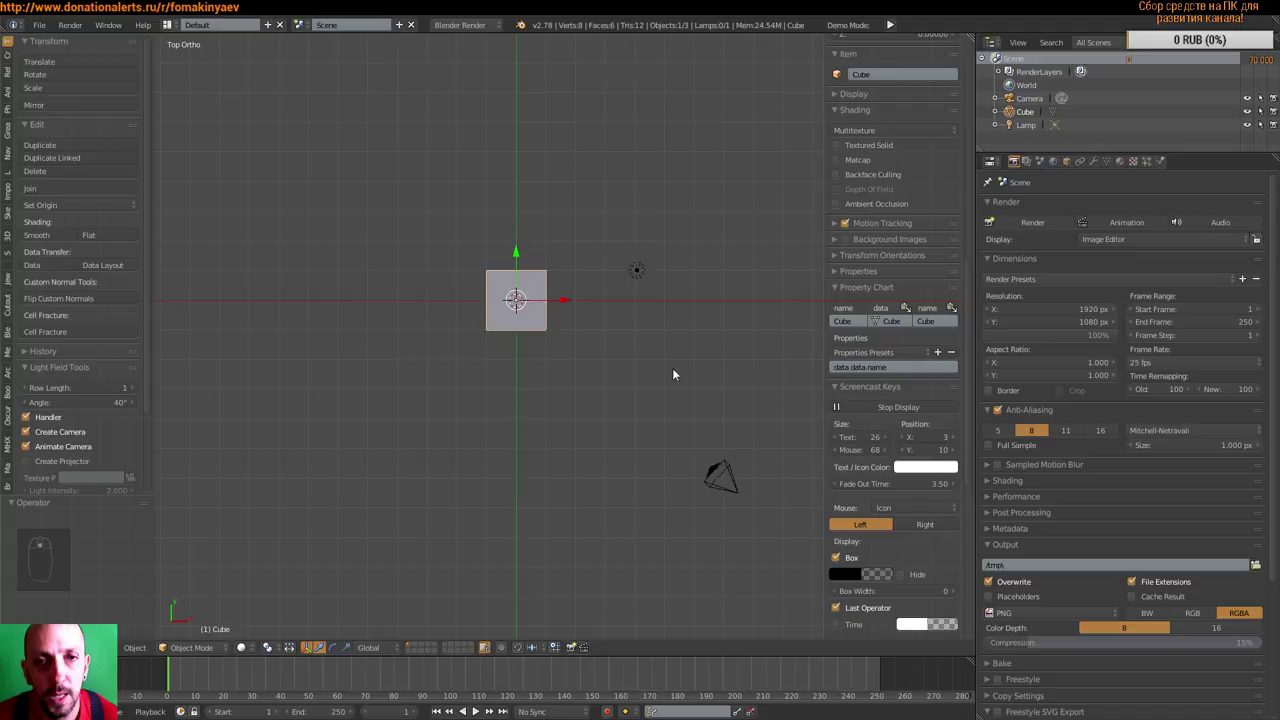
- Hide the tools sidebar to enlarge the viewport around the cube
scroll("down", 3)
scroll("up", 3)
key("t")
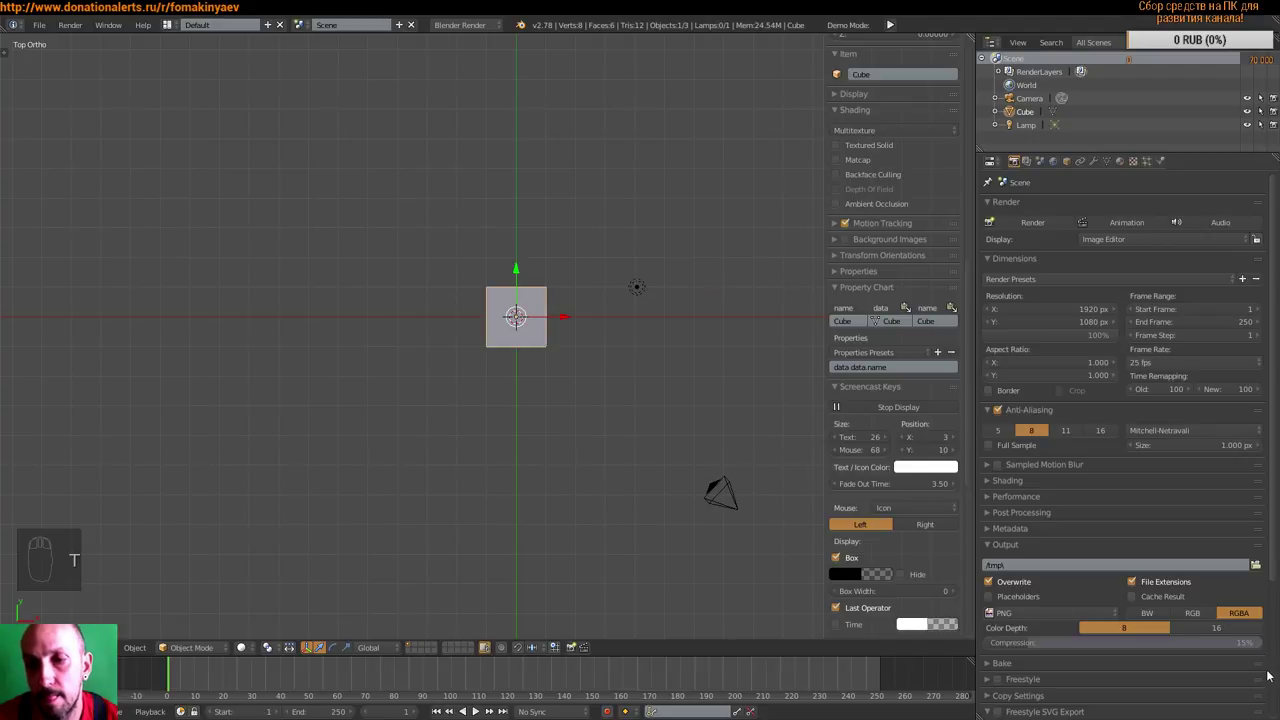
scroll("up", 3)
left_click_drag(654, 380, 735, 404)
scroll("down", 3)
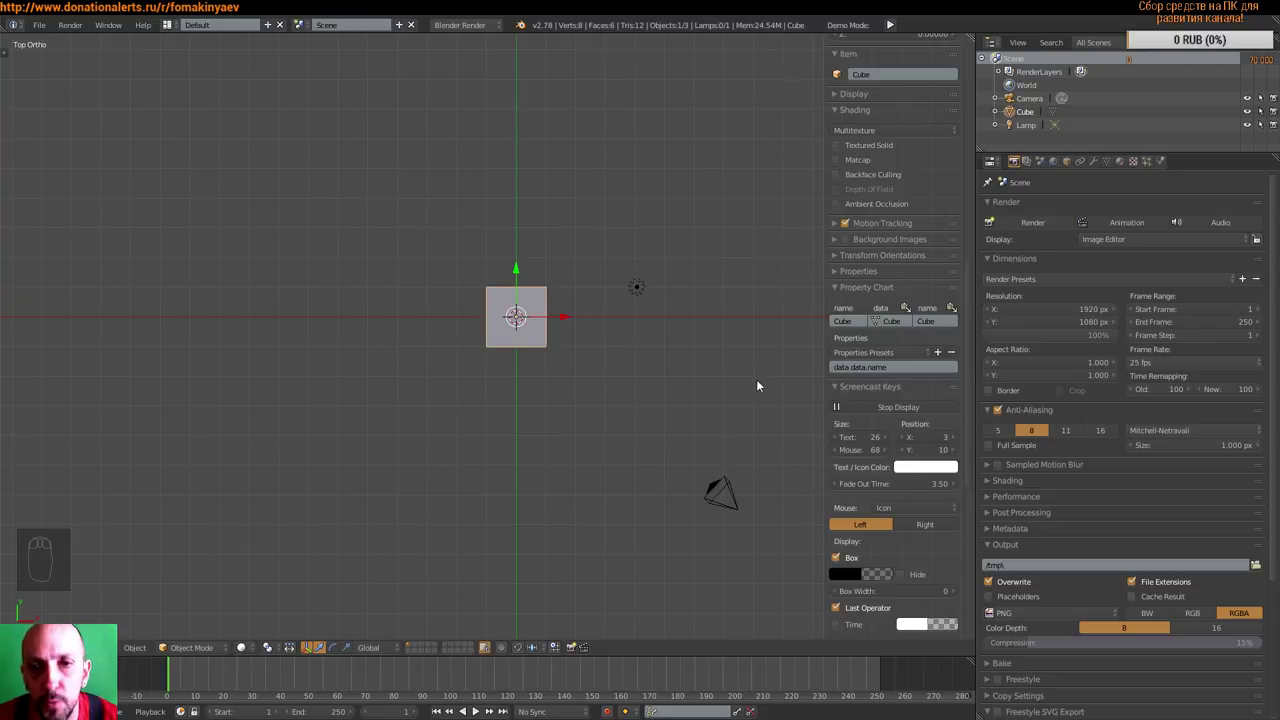
- Set the scene's length units to Metric so the cube's dimensions read 2m
scroll("up", 3)
left_click_drag(723, 383, 881, 218)
left_click_drag(913, 223, 835, 308)
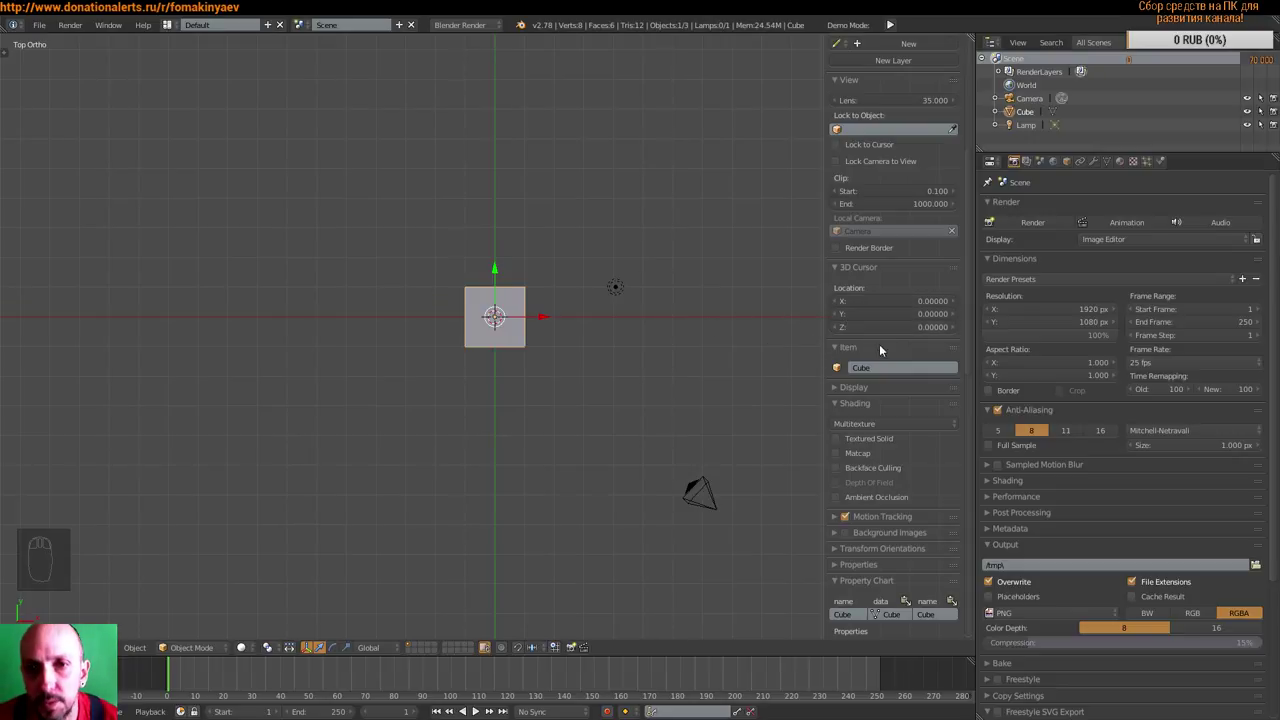
scroll("up", 3)
left_click_drag(907, 390, 847, 261)
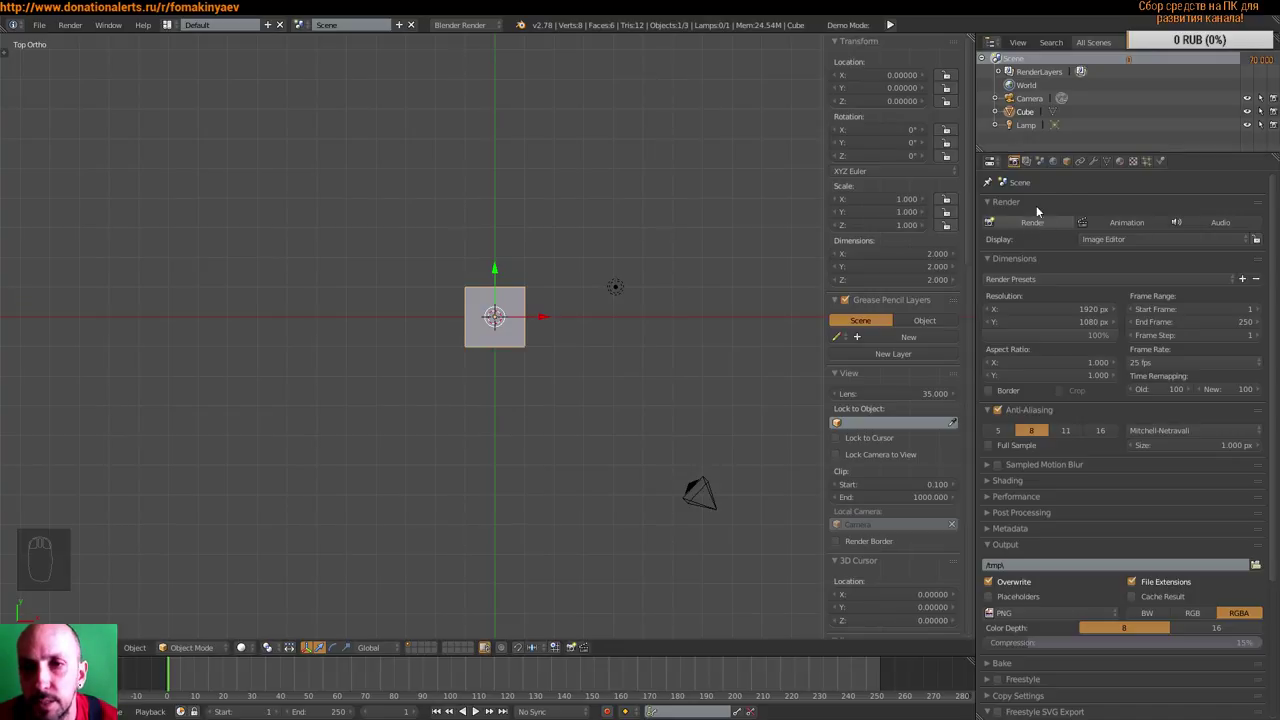
left_click_drag(1037, 182, 1134, 348)
left_click_drag(1138, 357, 1137, 350)
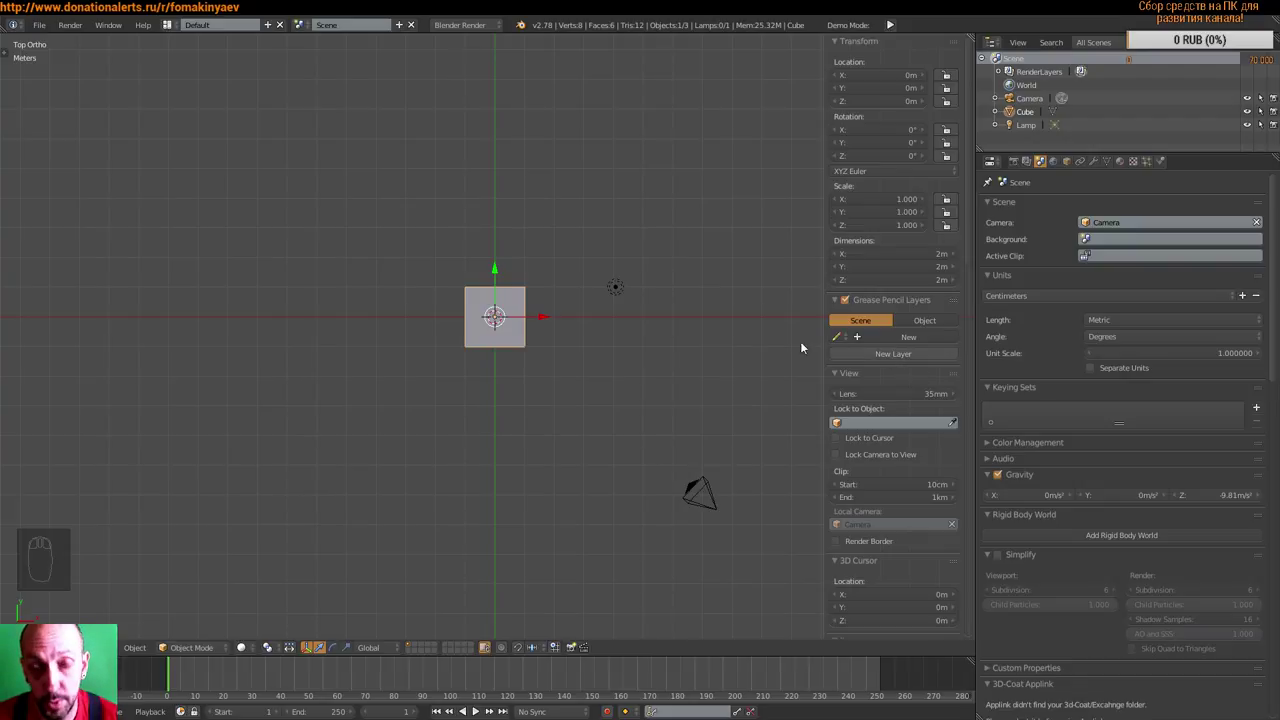
- Set the cube's X dimension to 50 cm in the Transform panel
middle_click(667, 350)
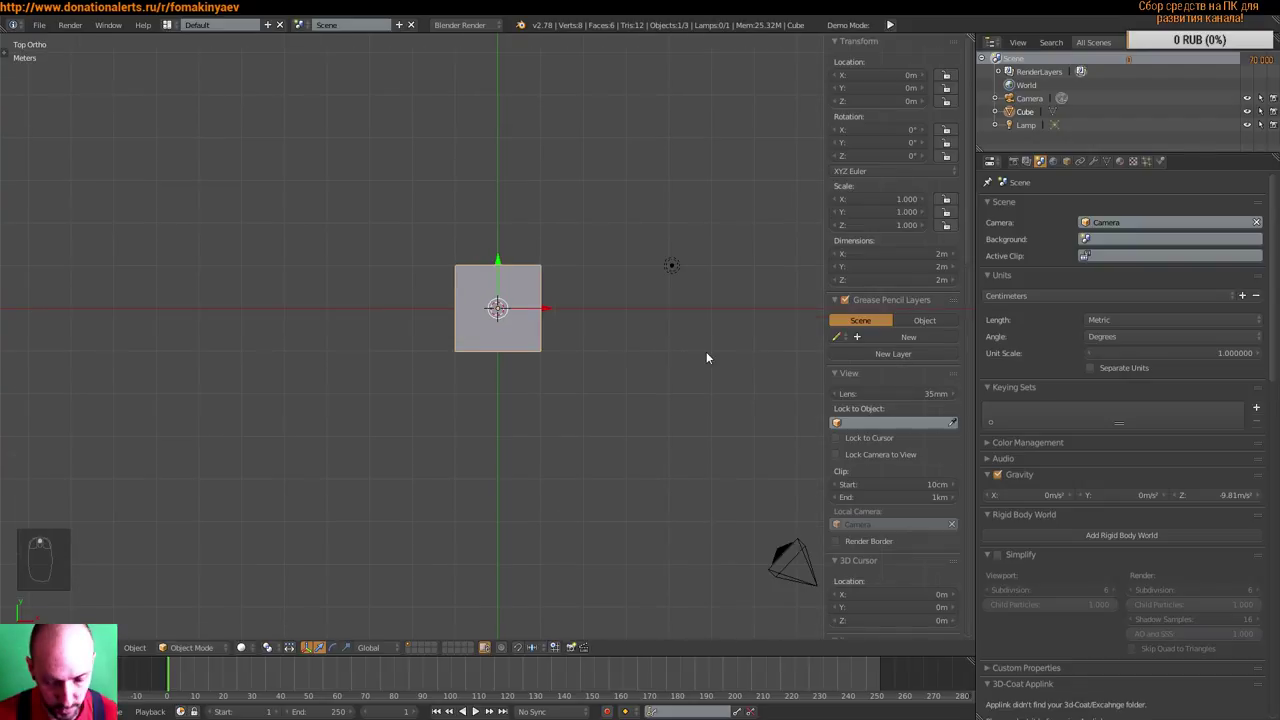
middle_click(711, 356)
middle_click(659, 367)
scroll("down", 3)
left_click_drag(791, 268, 862, 252)
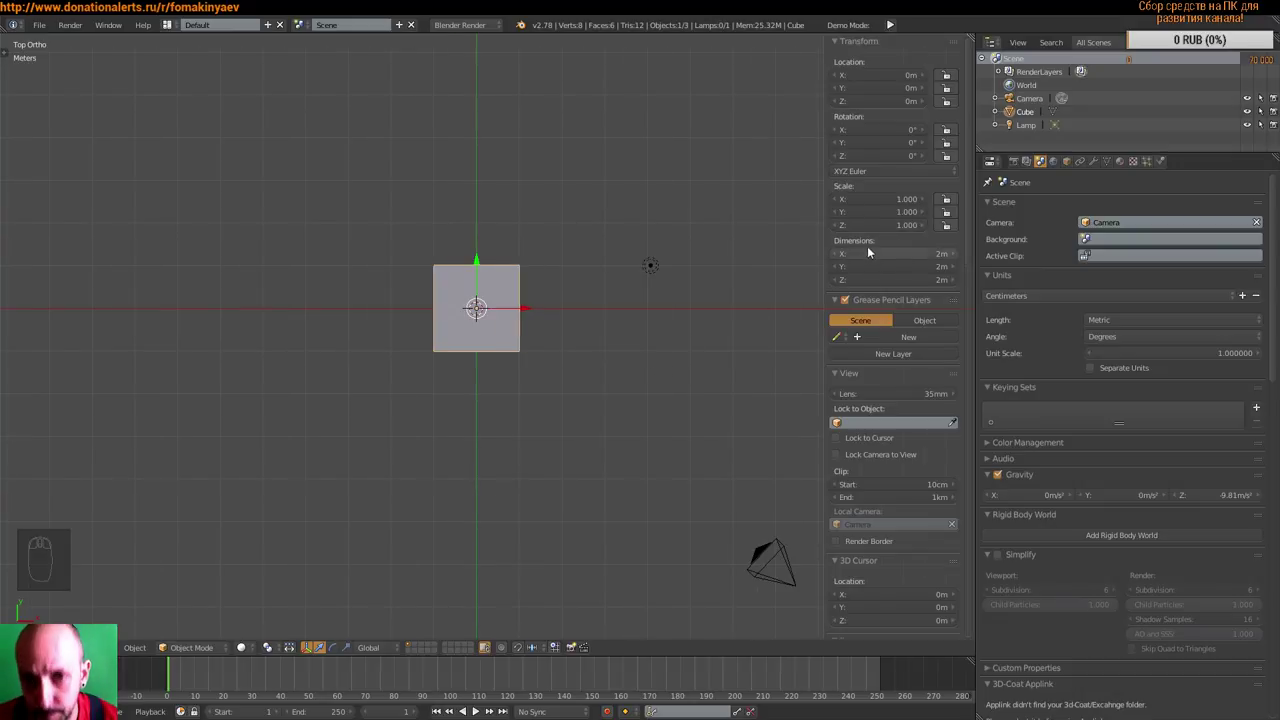
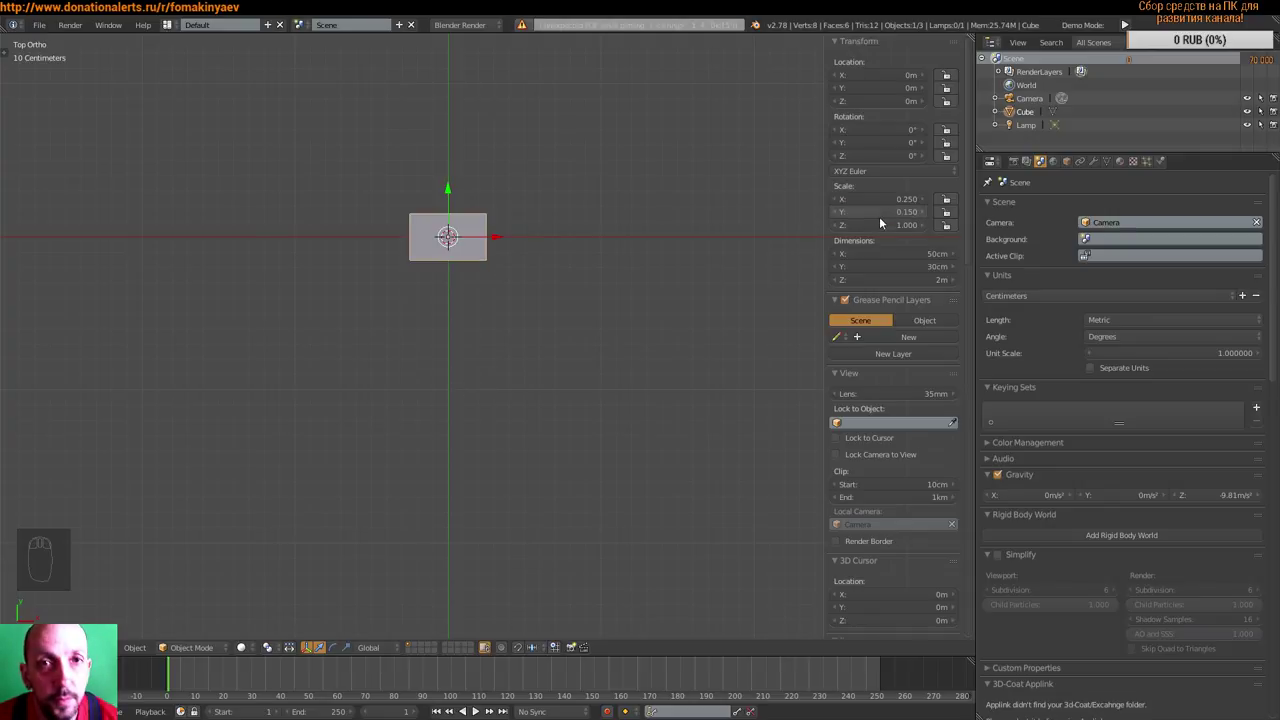
- Lengthen the cube to 70 cm along X
left_click_drag(680, 289, 569, 420)
scroll("down", 3)
scroll("down", 3)
middle_click(892, 275)
left_click_drag(882, 257, 502, 341)
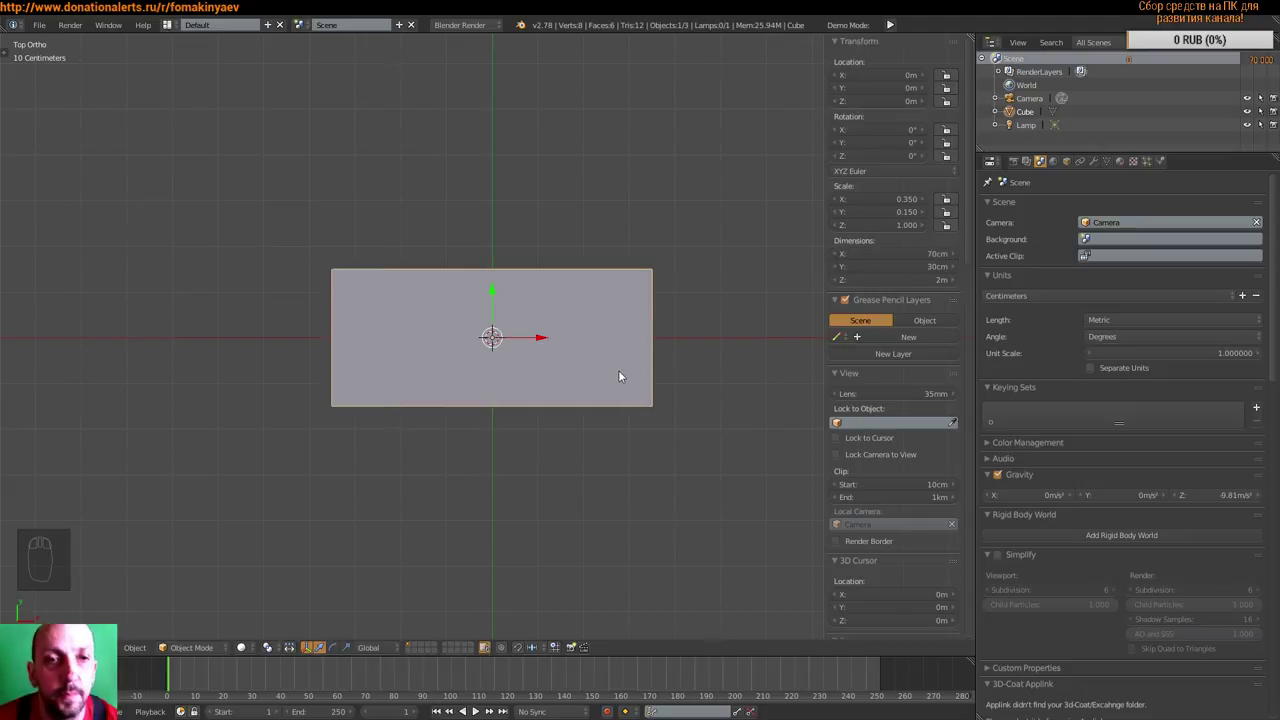
middle_click(631, 377)
scroll("down", 3)
scroll("up", 3)
scroll("down", 3)
- Flatten the board to 2.5 cm thick and narrow its width to 15 cm
left_click_drag(687, 395, 909, 226)
left_click_drag(909, 226, 837, 228)
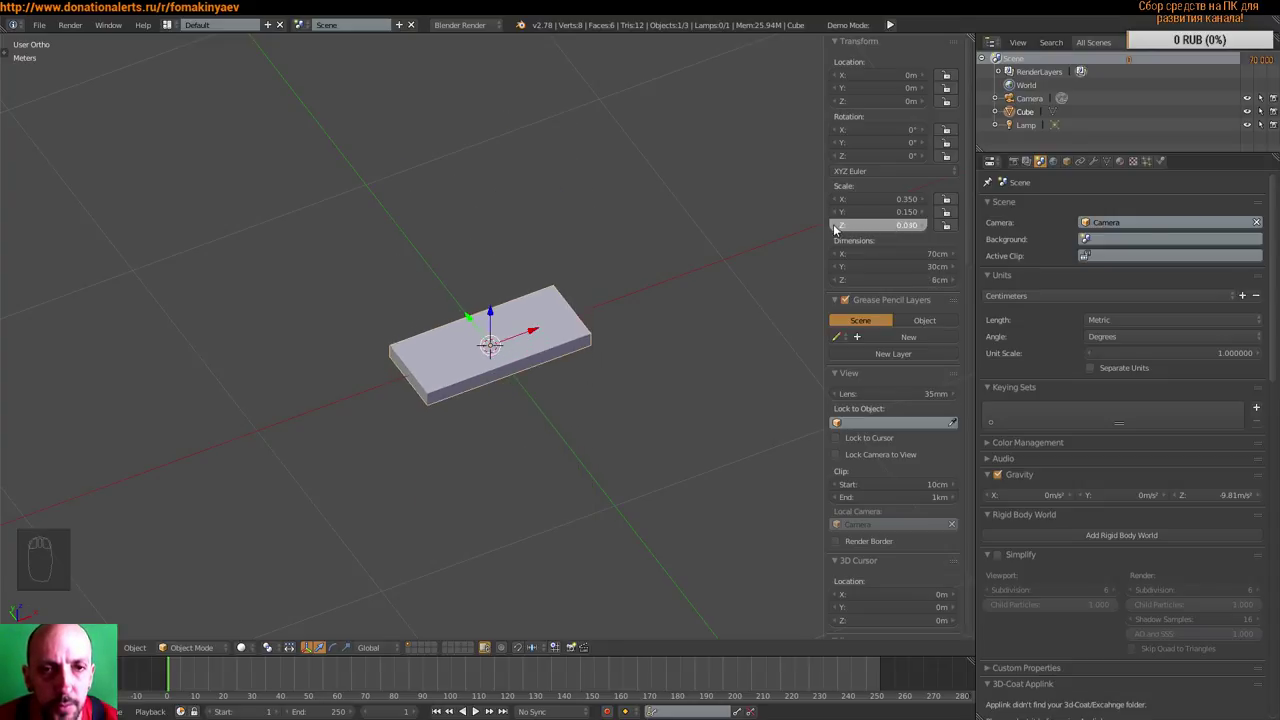
left_click_drag(553, 379, 610, 363)
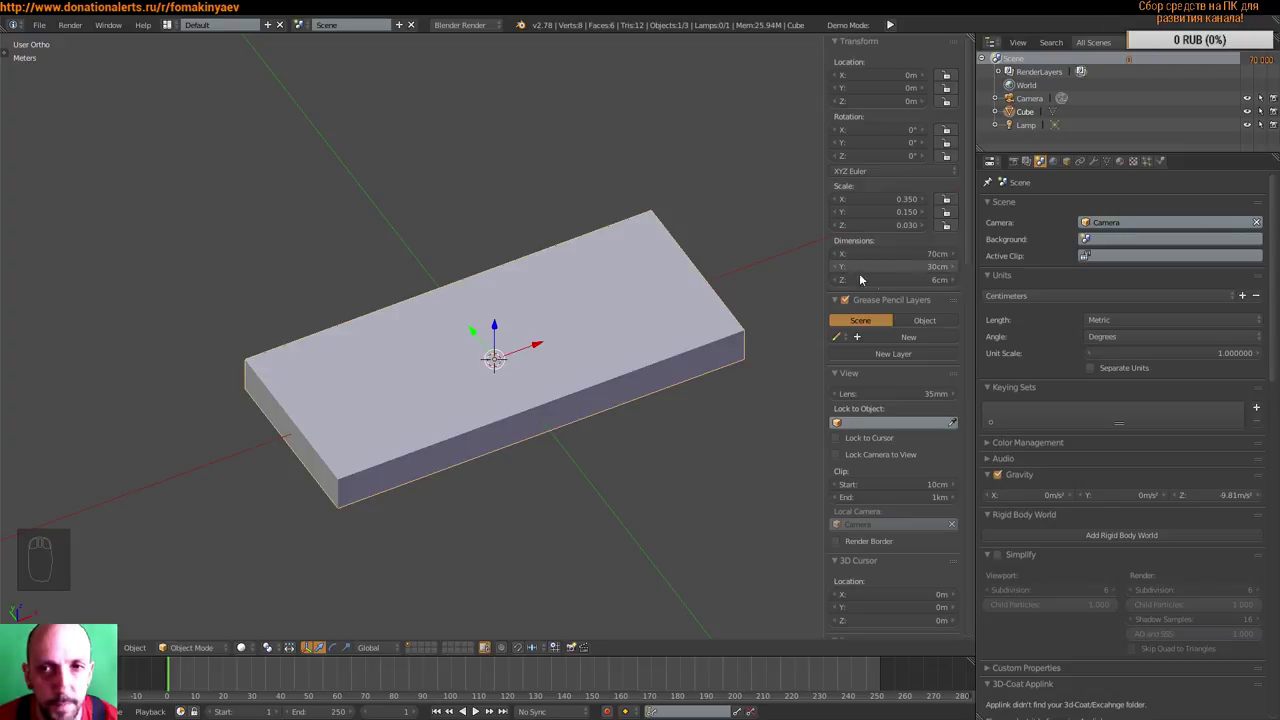
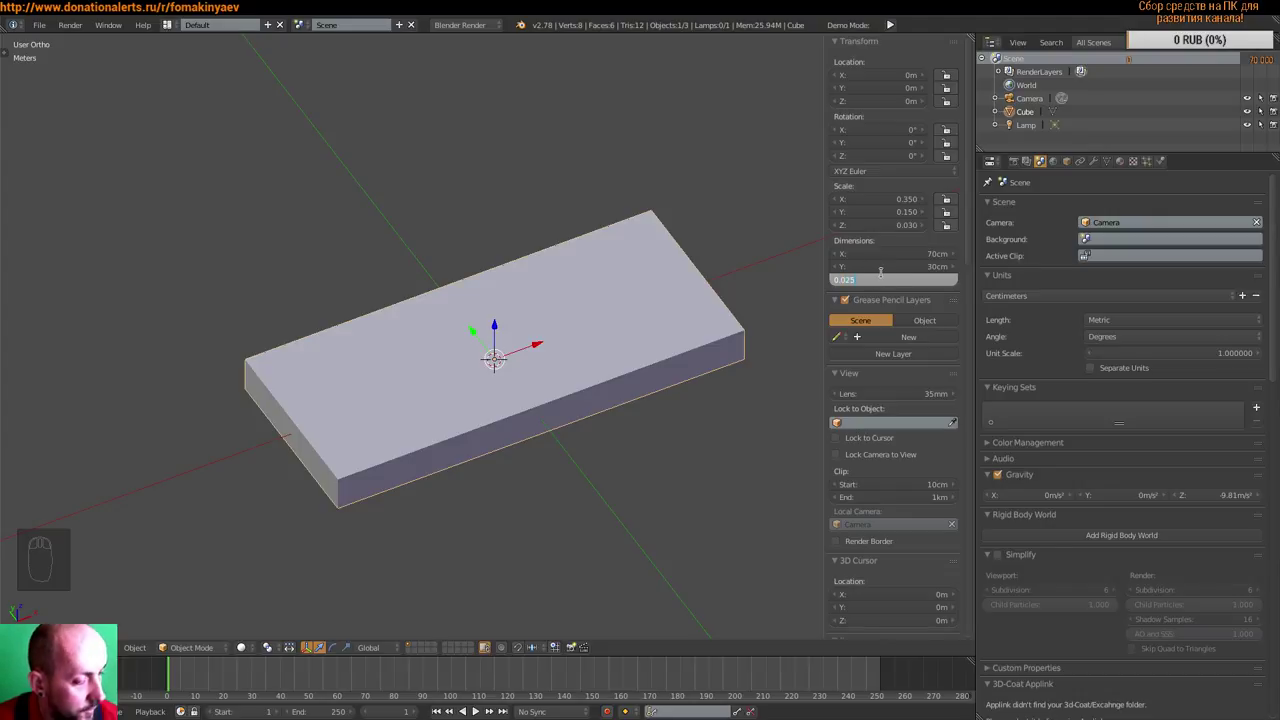
scroll("up", 3)
scroll("down", 3)
left_click_drag(623, 411, 685, 367)
left_click_drag(881, 270, 503, 344)
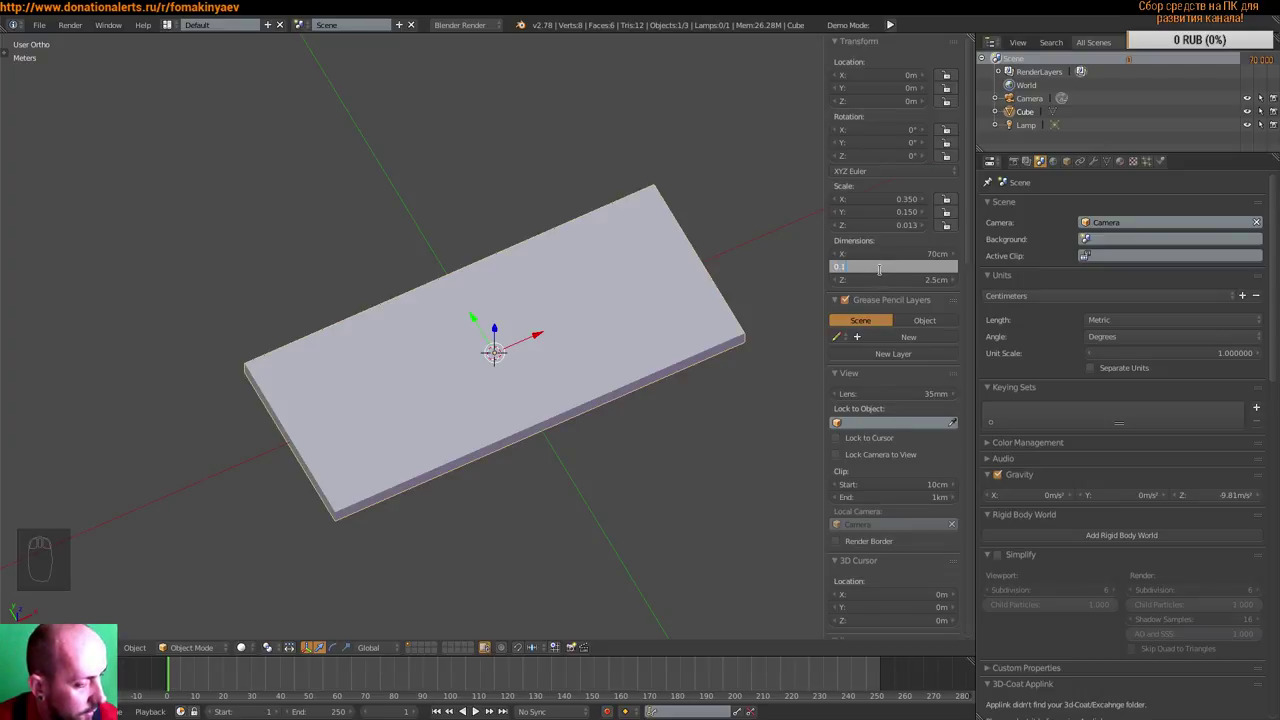
scroll("up", 3)
- Shorten the board to 50 cm long from the top view
scroll("down", 3)
key("KP_7")
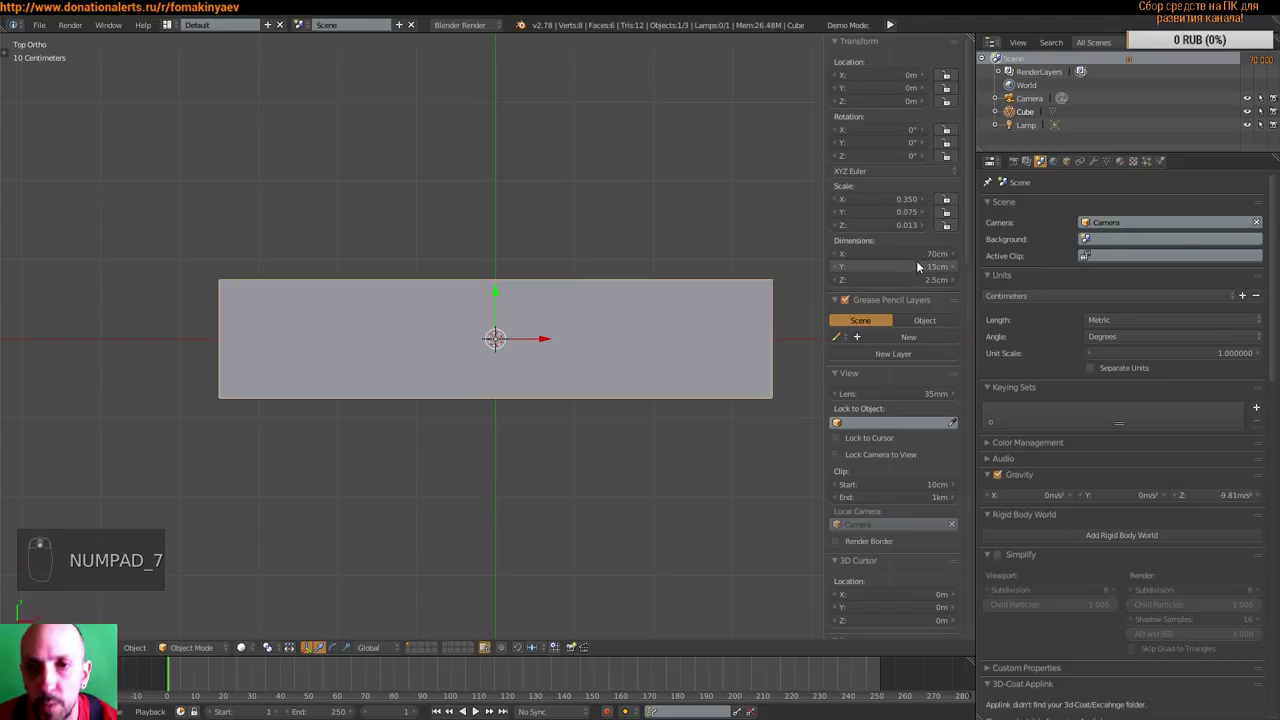
left_click_drag(903, 261, 503, 342)
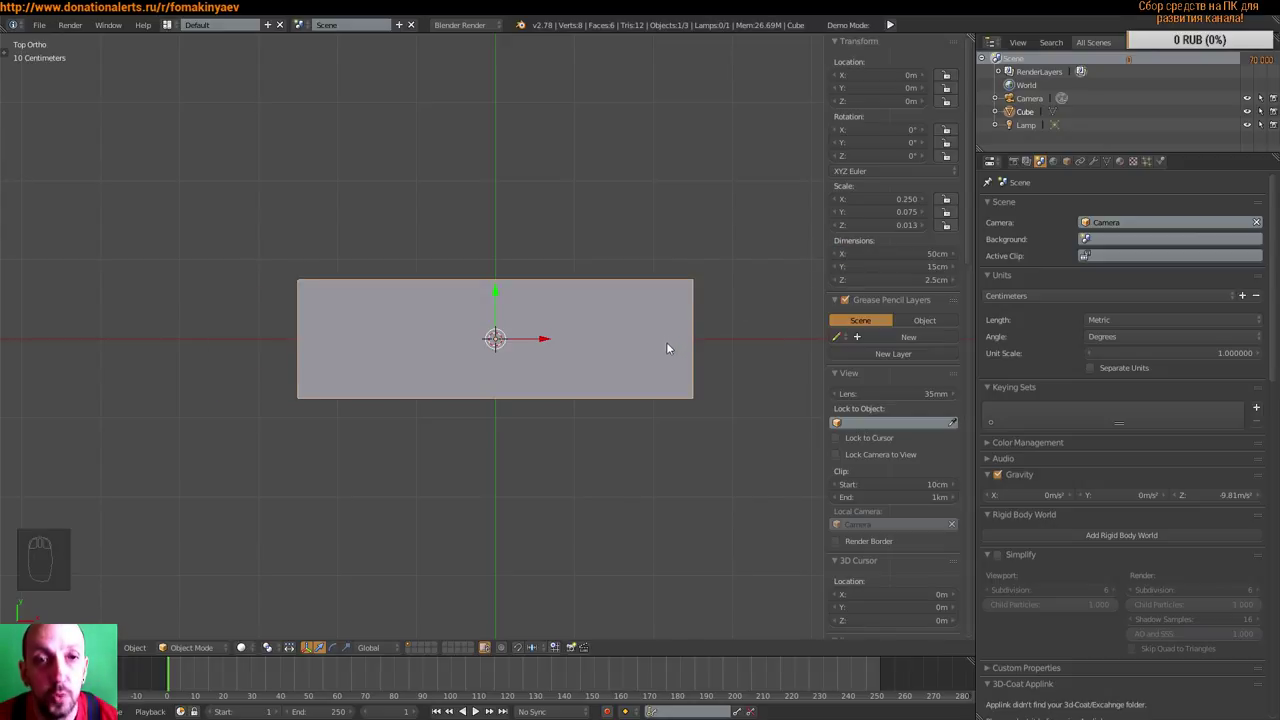
scroll("up", 3)
left_click_drag(729, 358, 677, 397)
scroll("up", 3)
- Reduce the board's thickness to 2 cm, keeping the 15 cm width
middle_click(636, 405)
middle_click(693, 382)
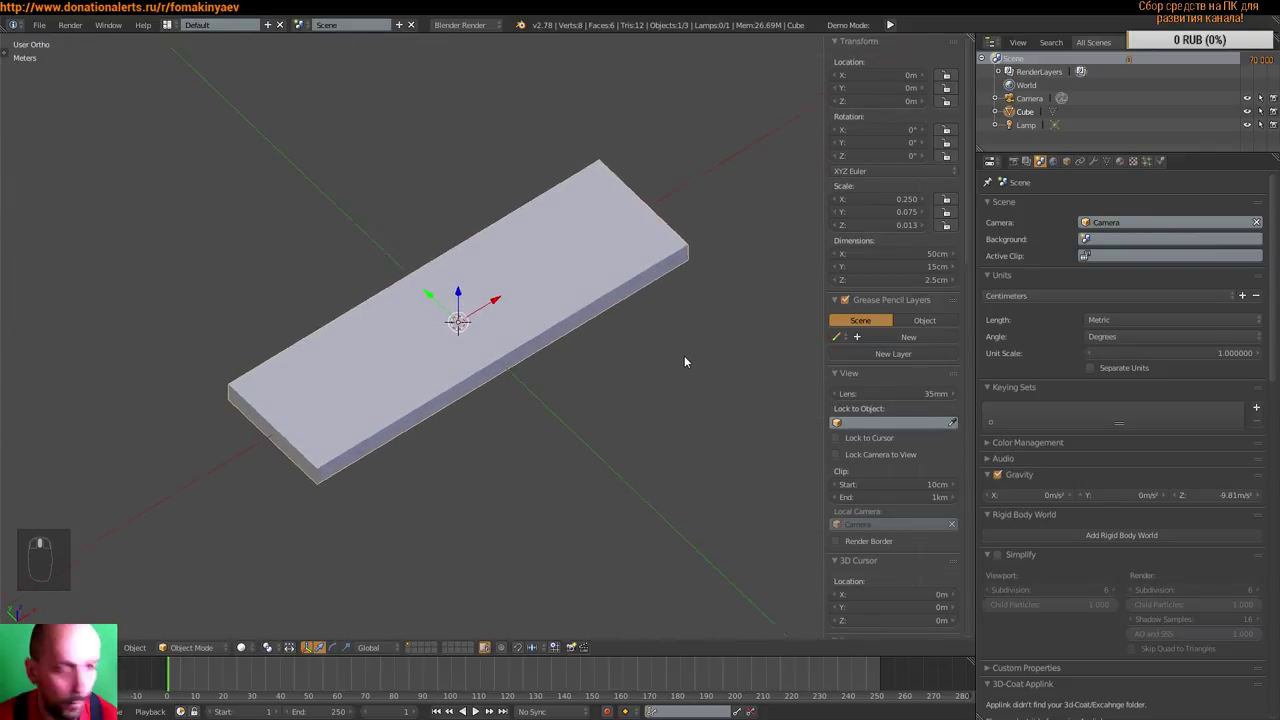
scroll("up", 3)
left_click_drag(684, 348, 674, 353)
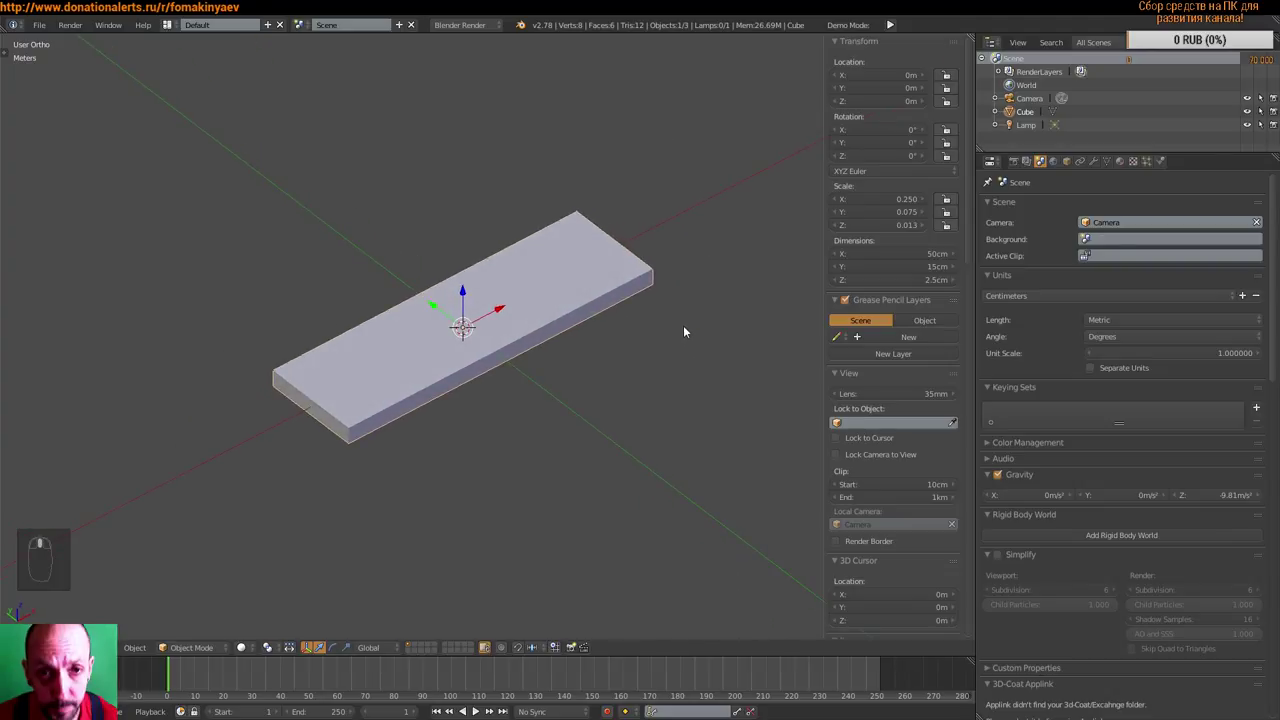
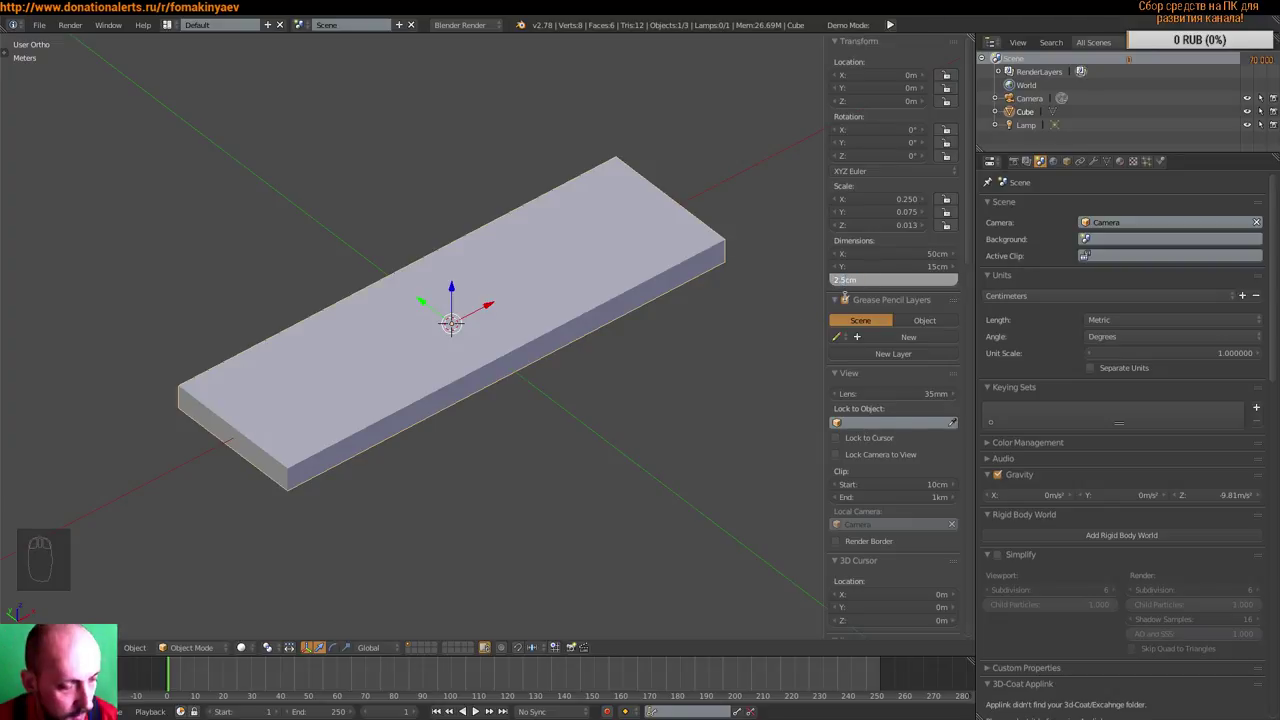
key("BackSpace")
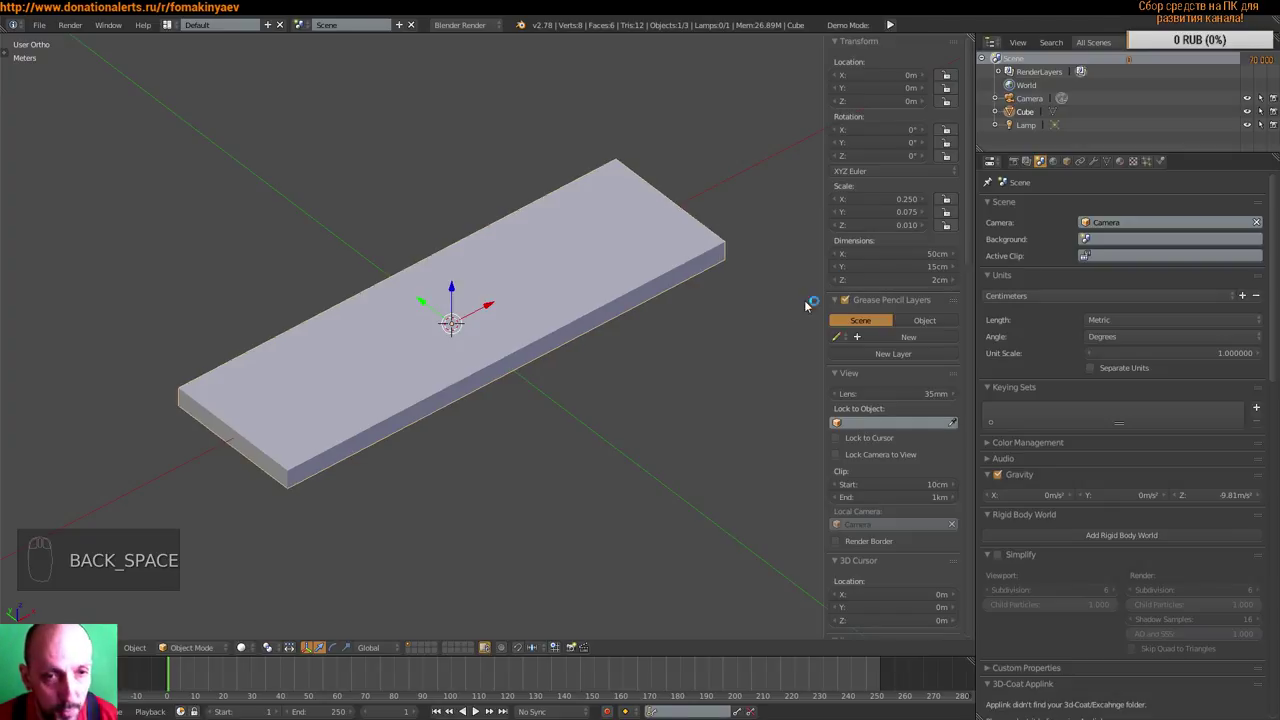
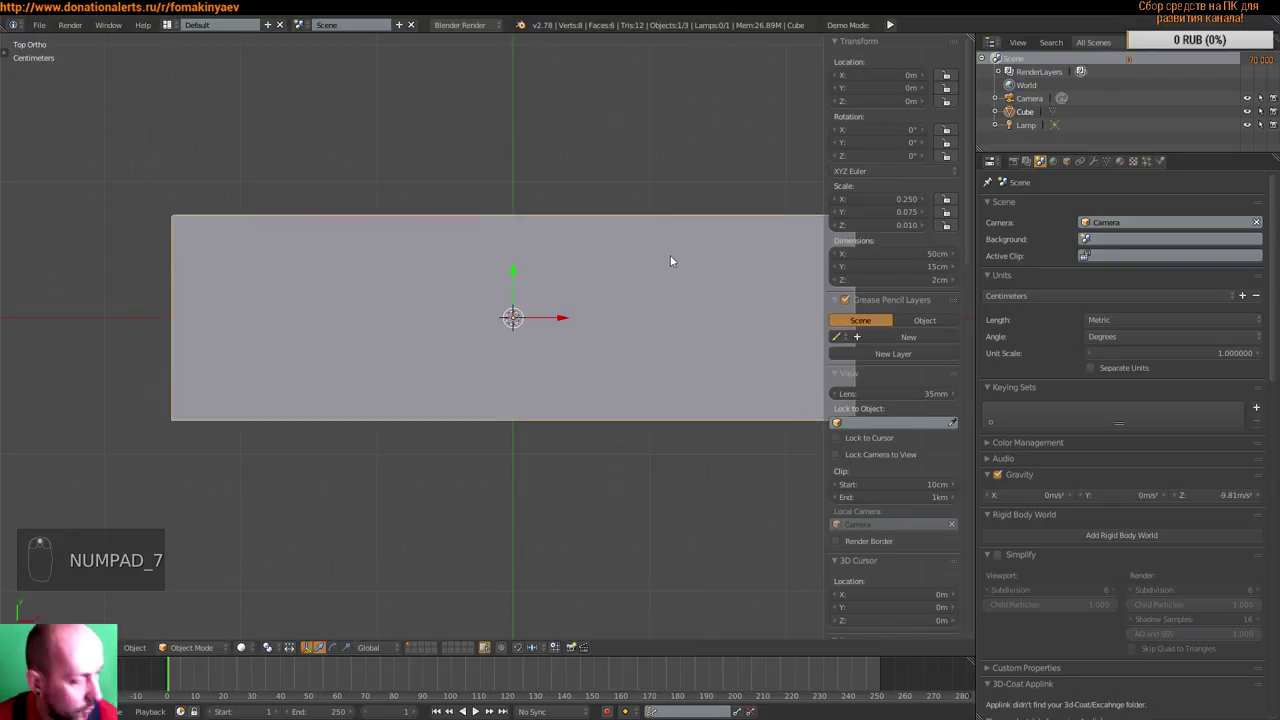
- Switch the board into Edit Mode to work on its mesh
key("Tab")
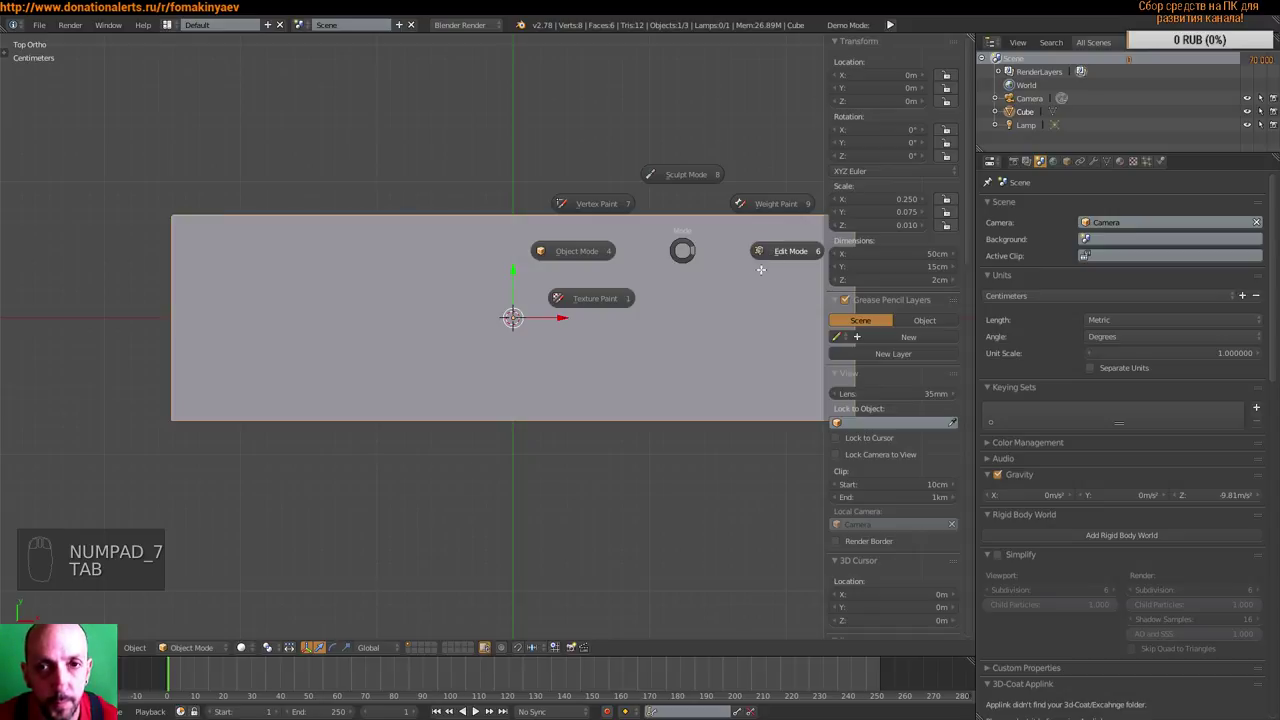
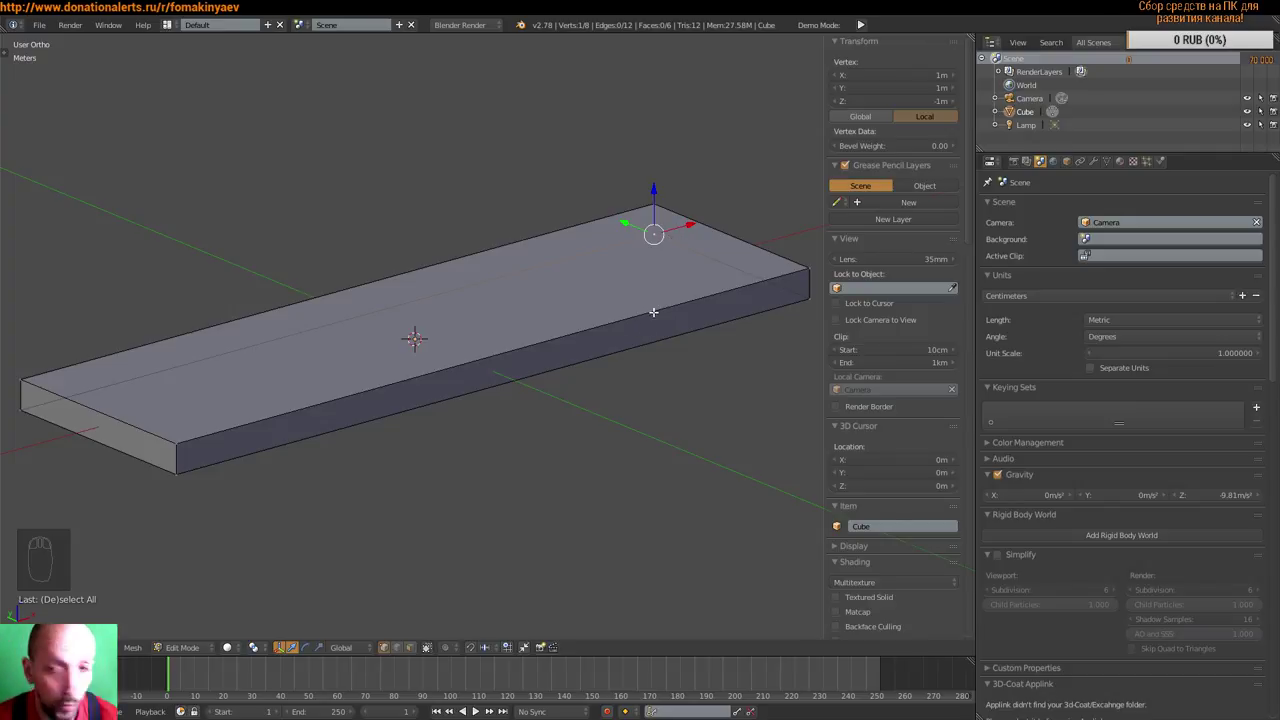
- Try edge loop cuts across the slab from the top view, then undo them
key("KP_7")
key("a")
key("ctrl+r")
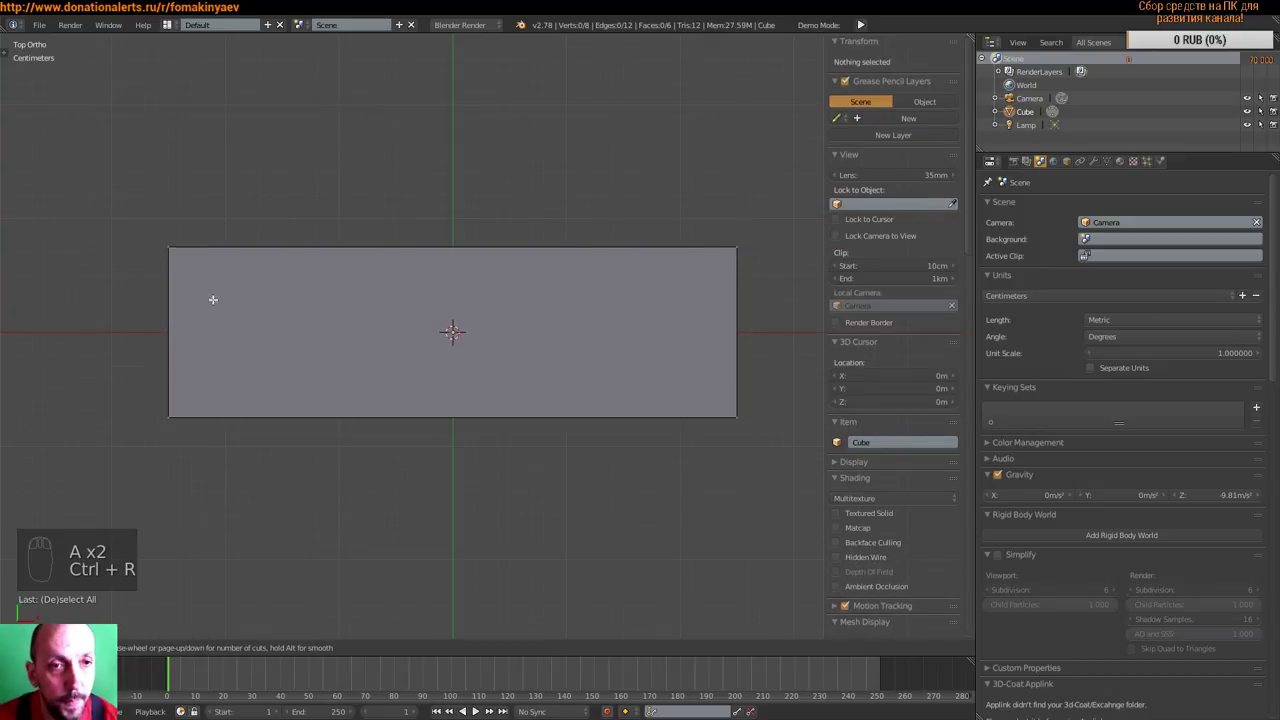
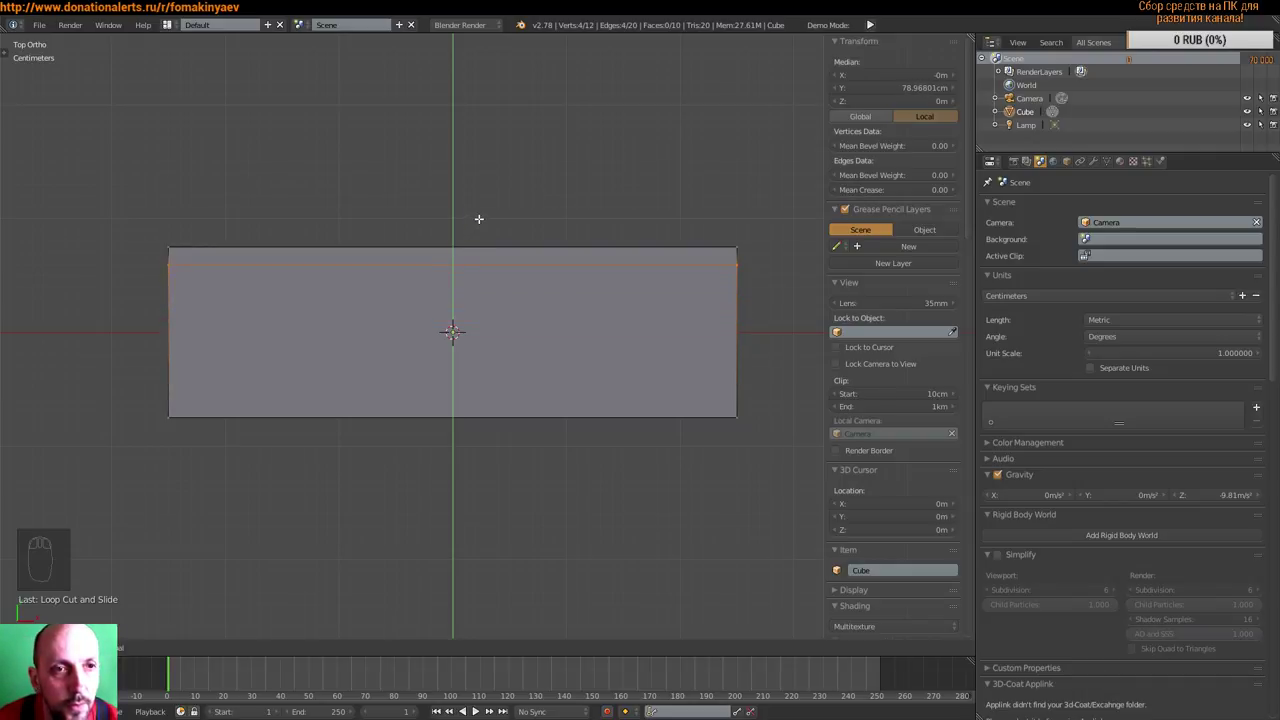
key("a")
key("ctrl+r")
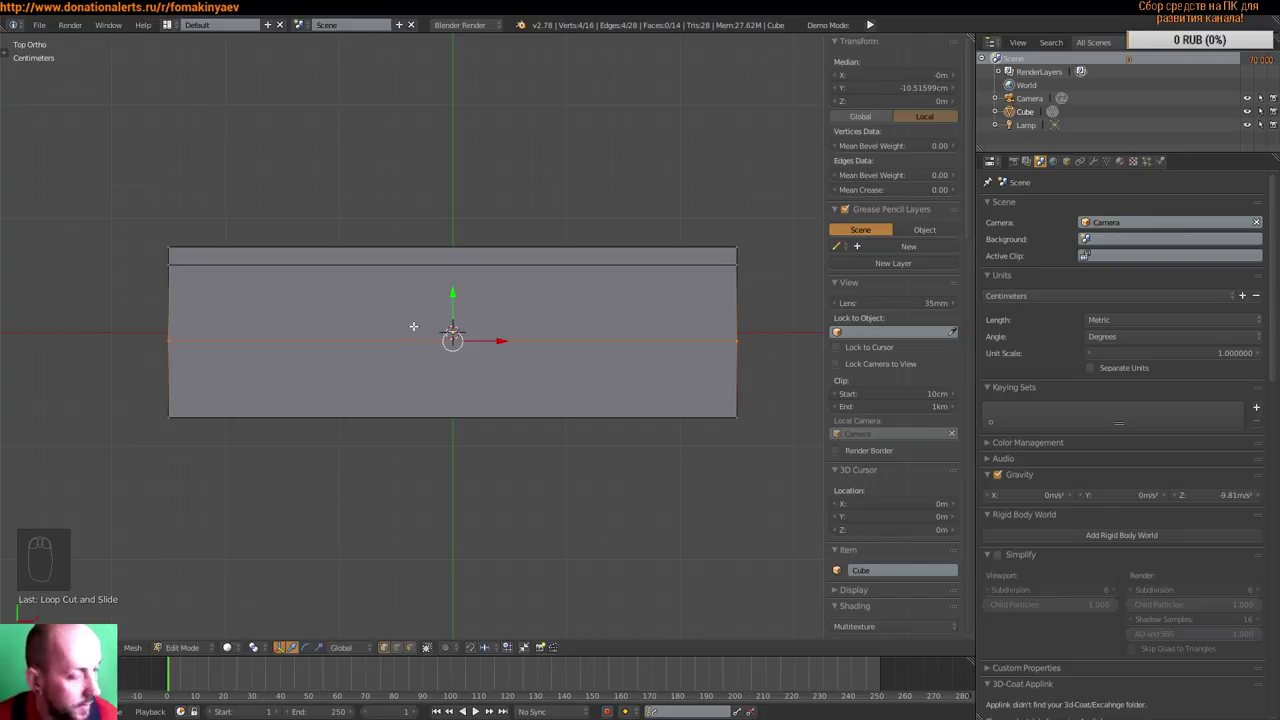
key("ctrl+z")
key("ctrl+z")
key("ctrl+z")
key("ctrl+z")
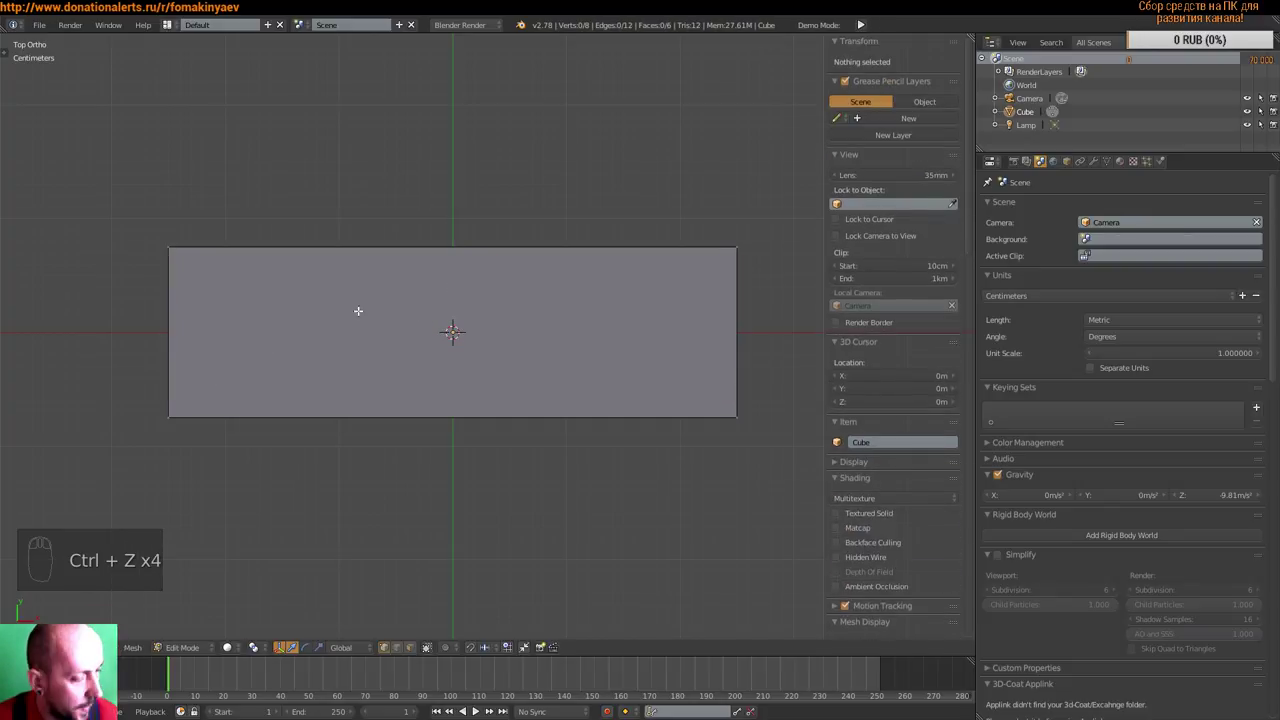
- Add lengthwise and crosswise loop cuts and scale them out toward the slab's edges
key("ctrl+r")
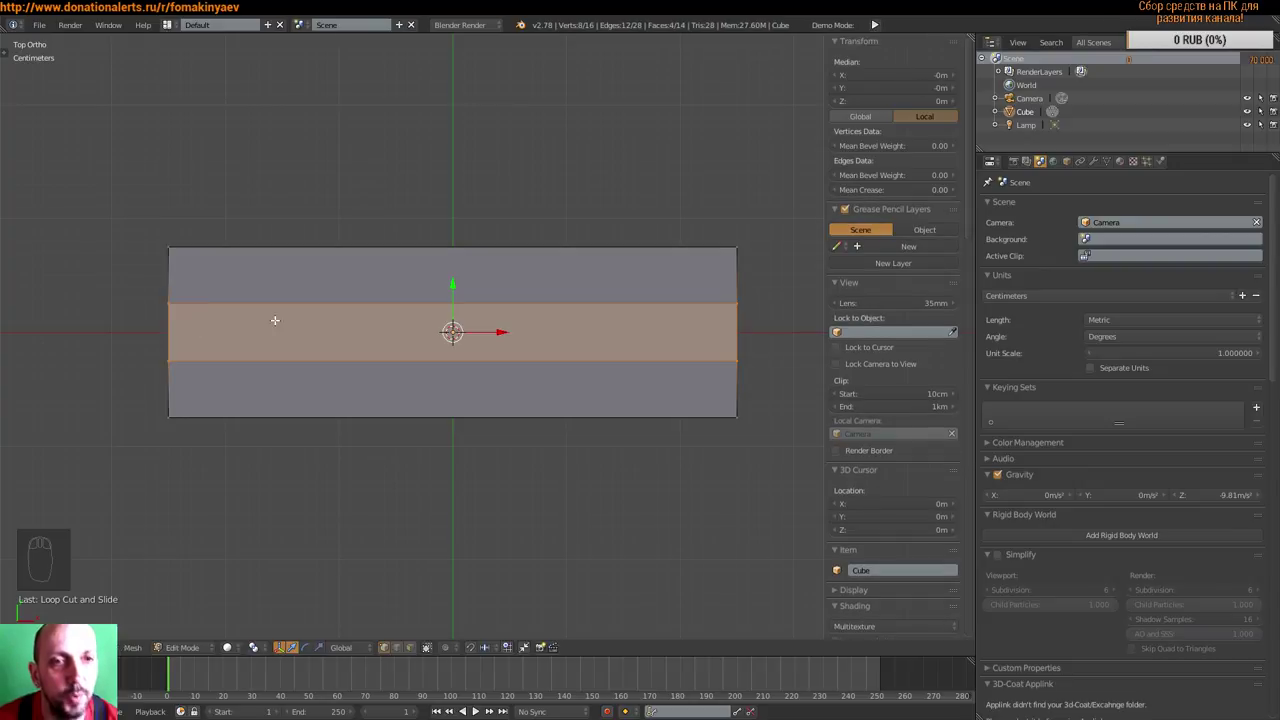
key("s")
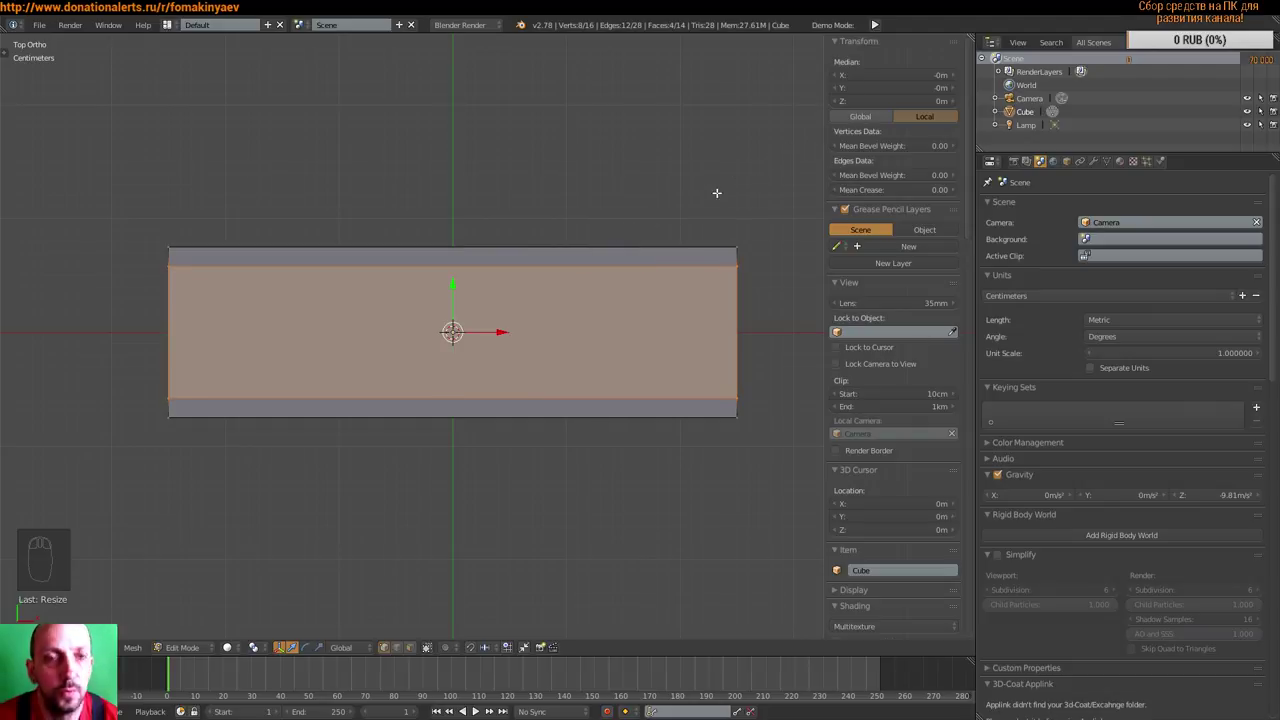
key("a")
key("ctrl+r")
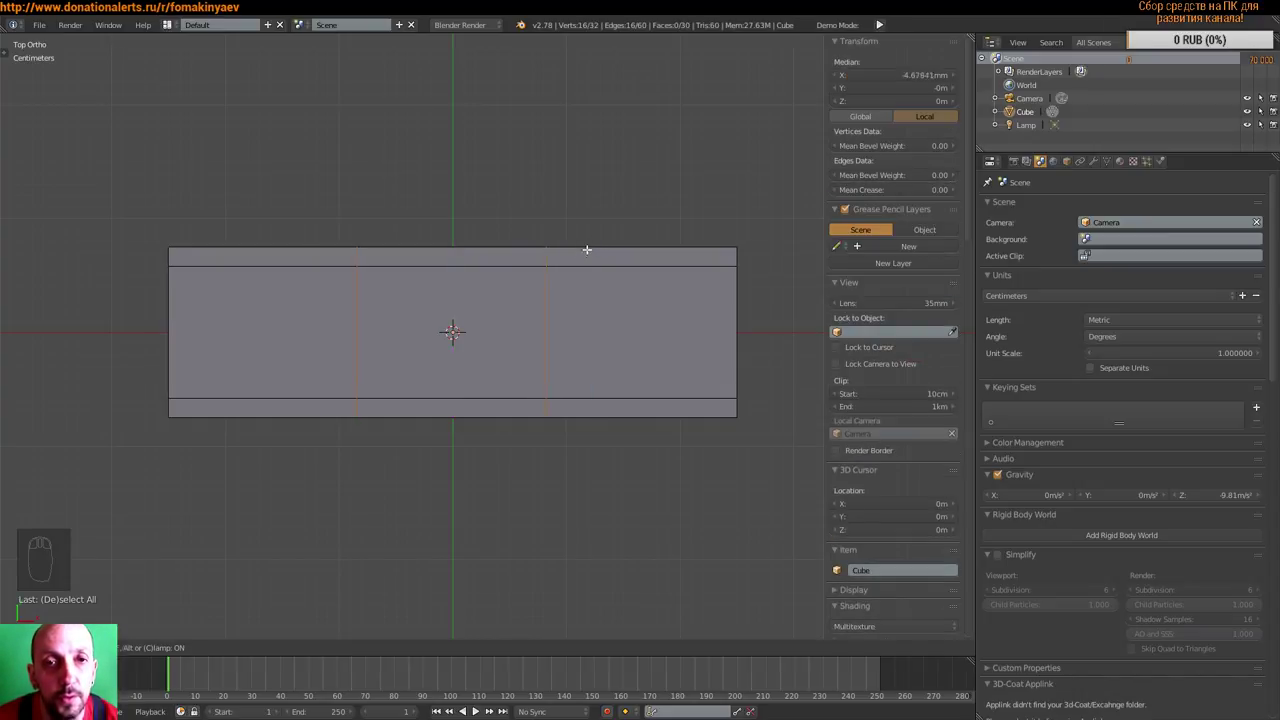
key("s")
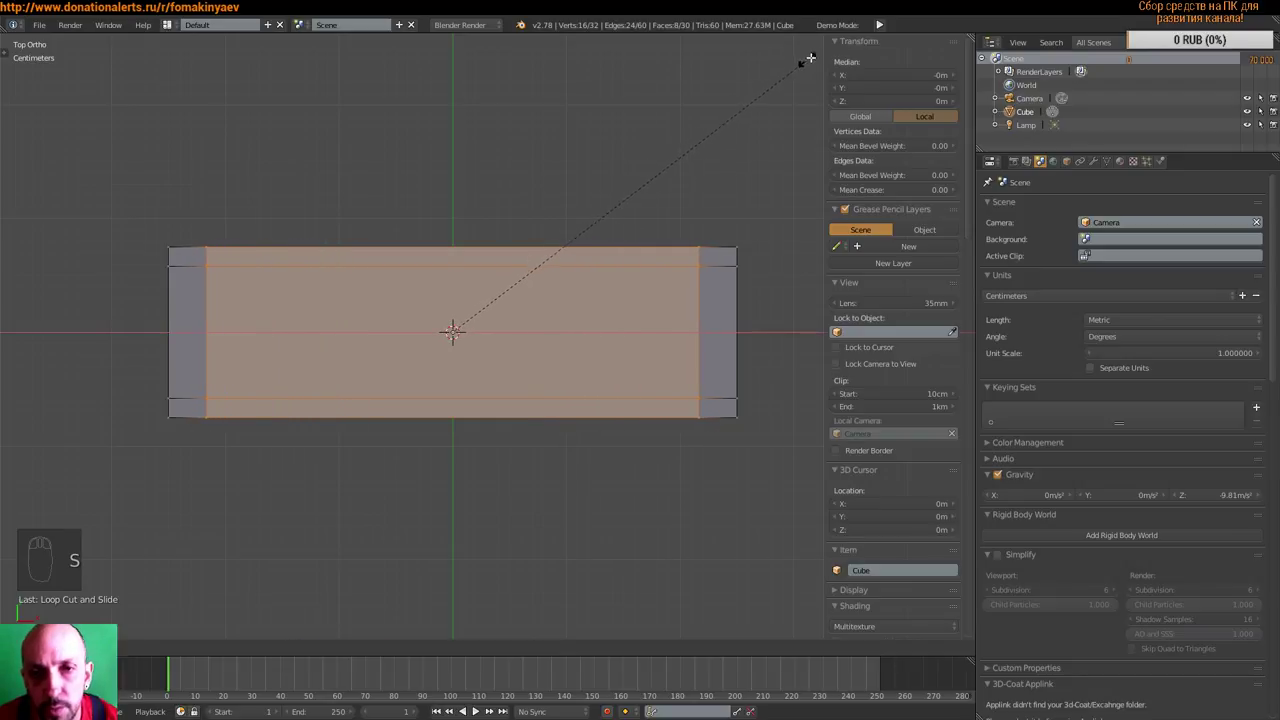
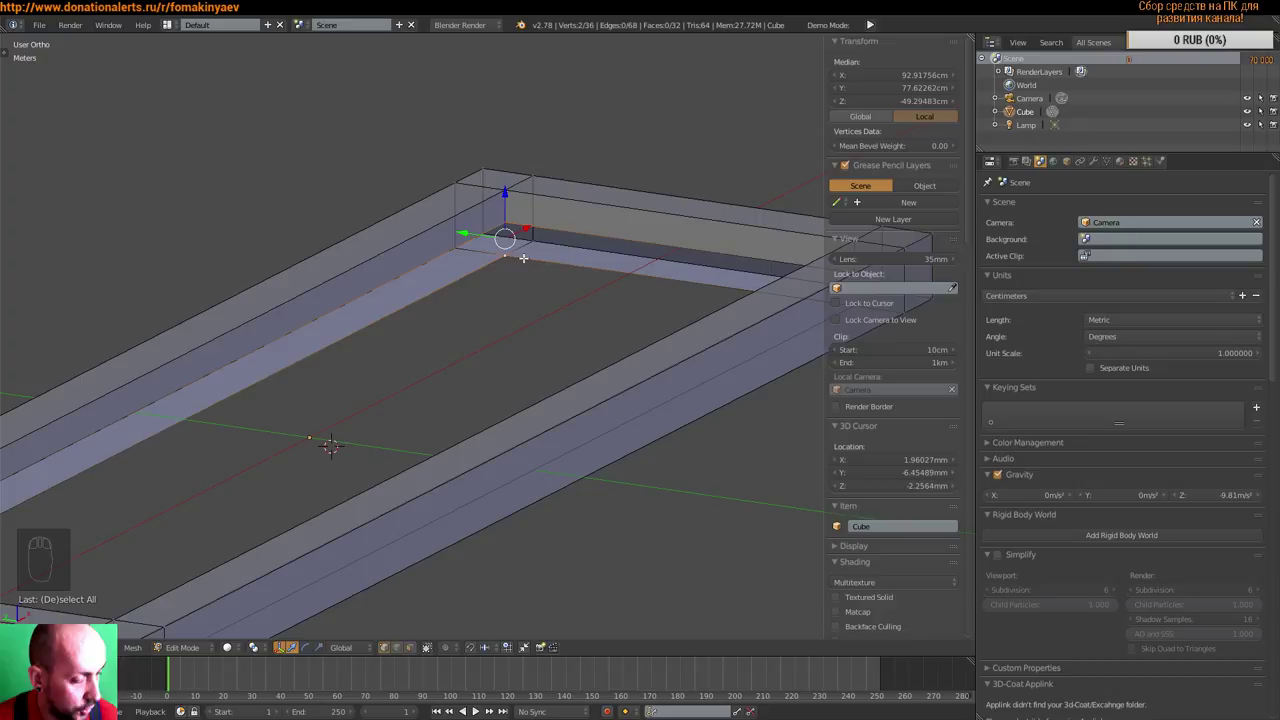
- Merge the two loose corner vertices into one to close the frame
key("alt+m")
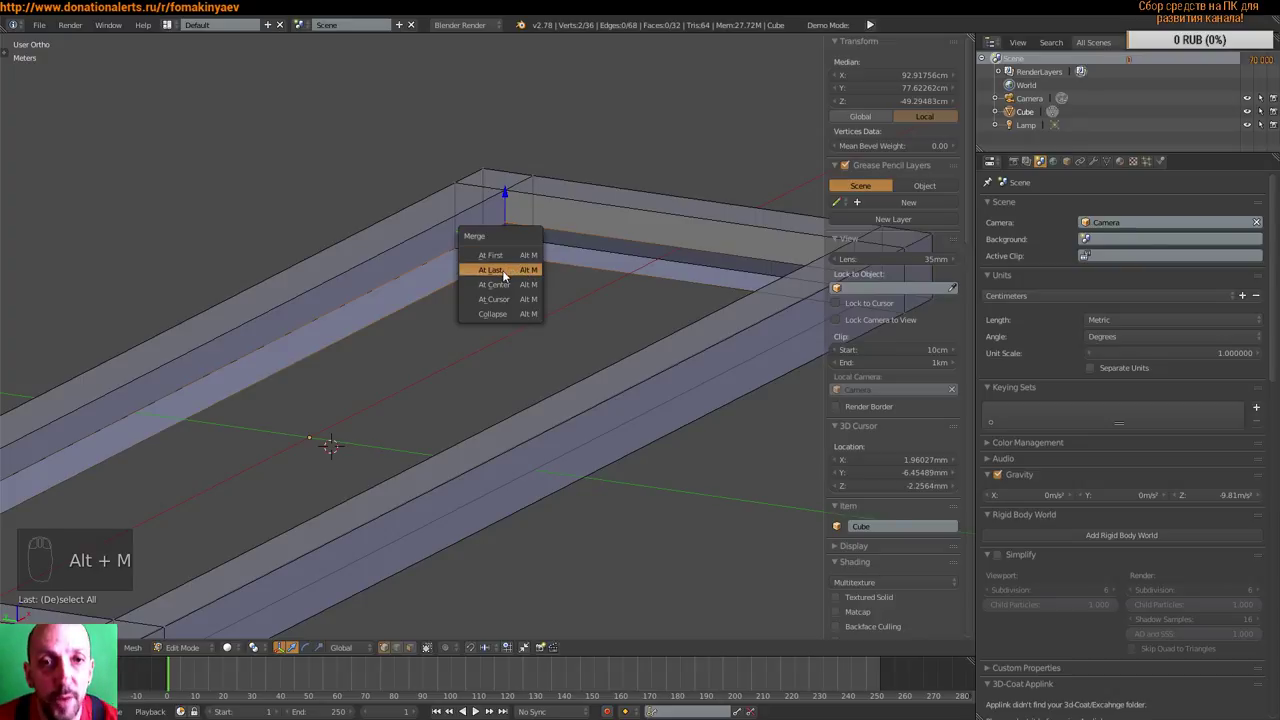
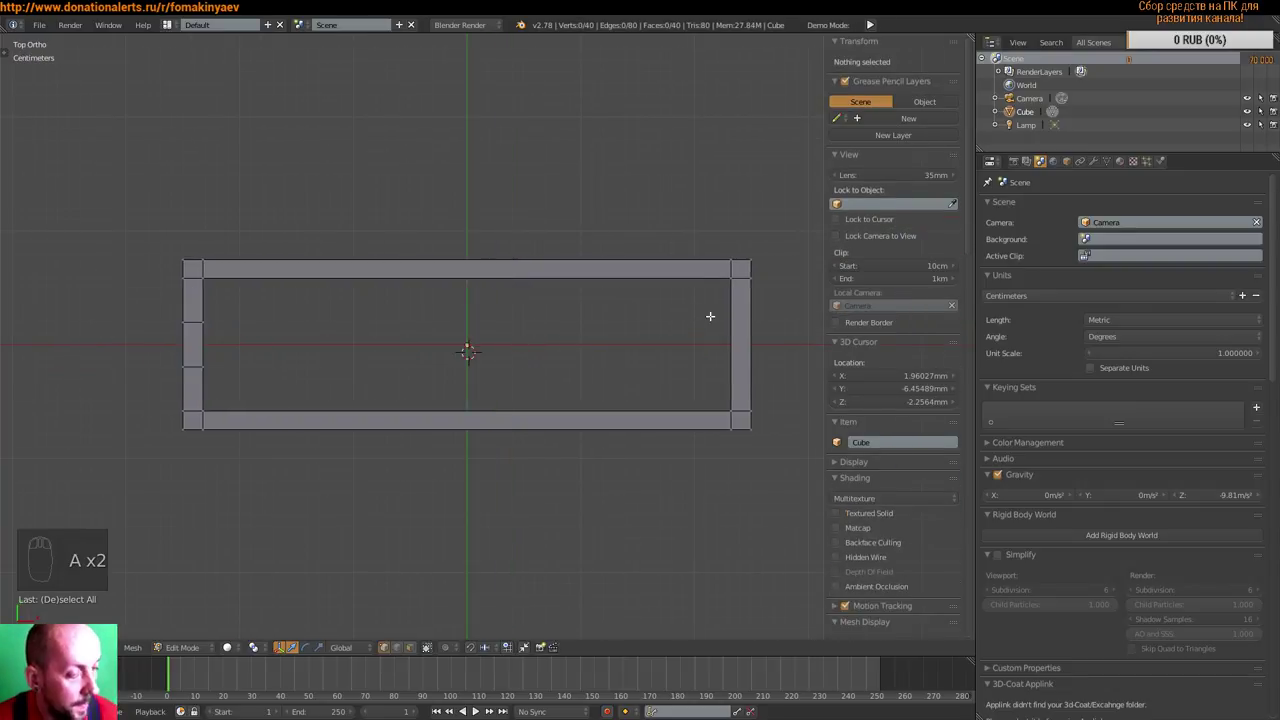
- Select the middle faces of both short sides and scale them narrower
key("ctrl+r")
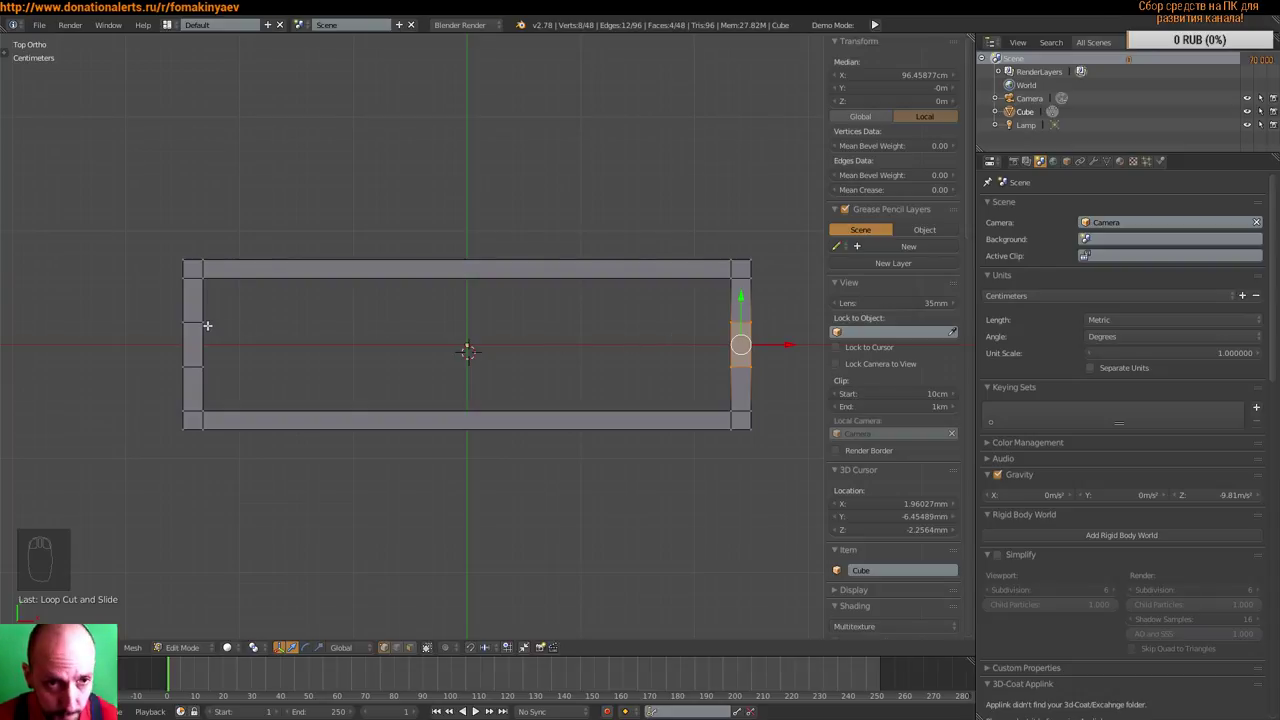
key("c")
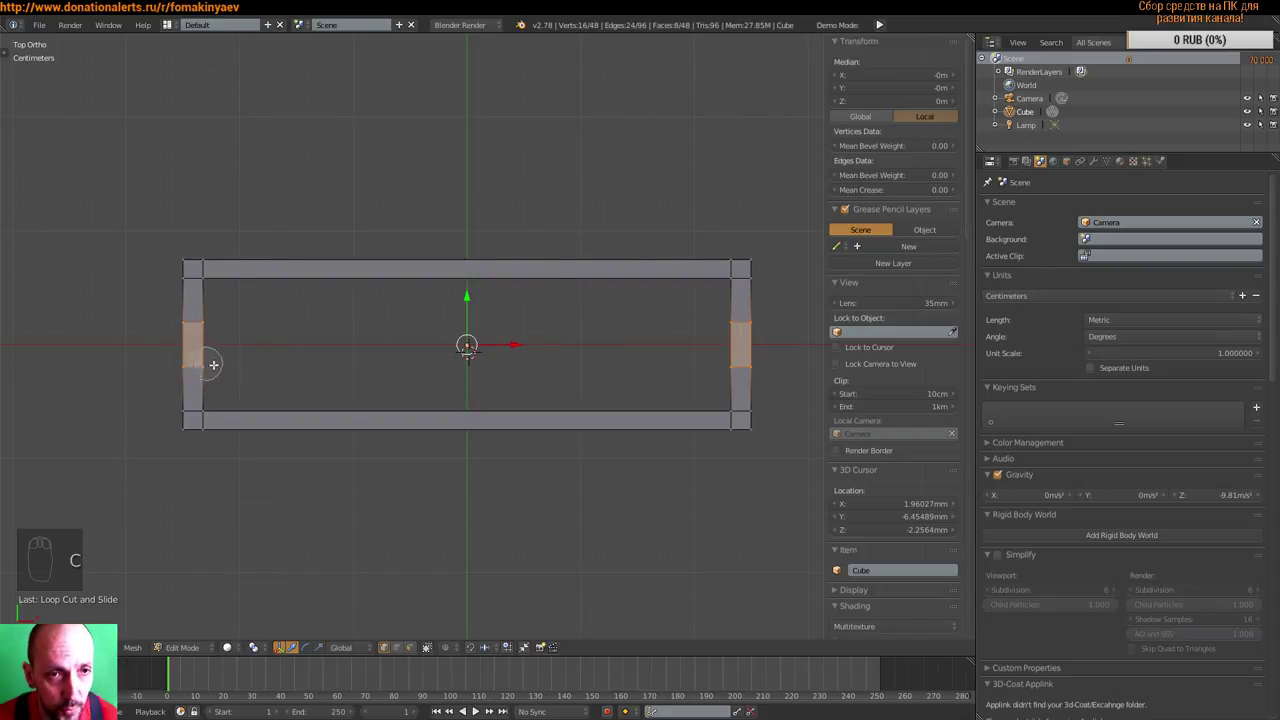
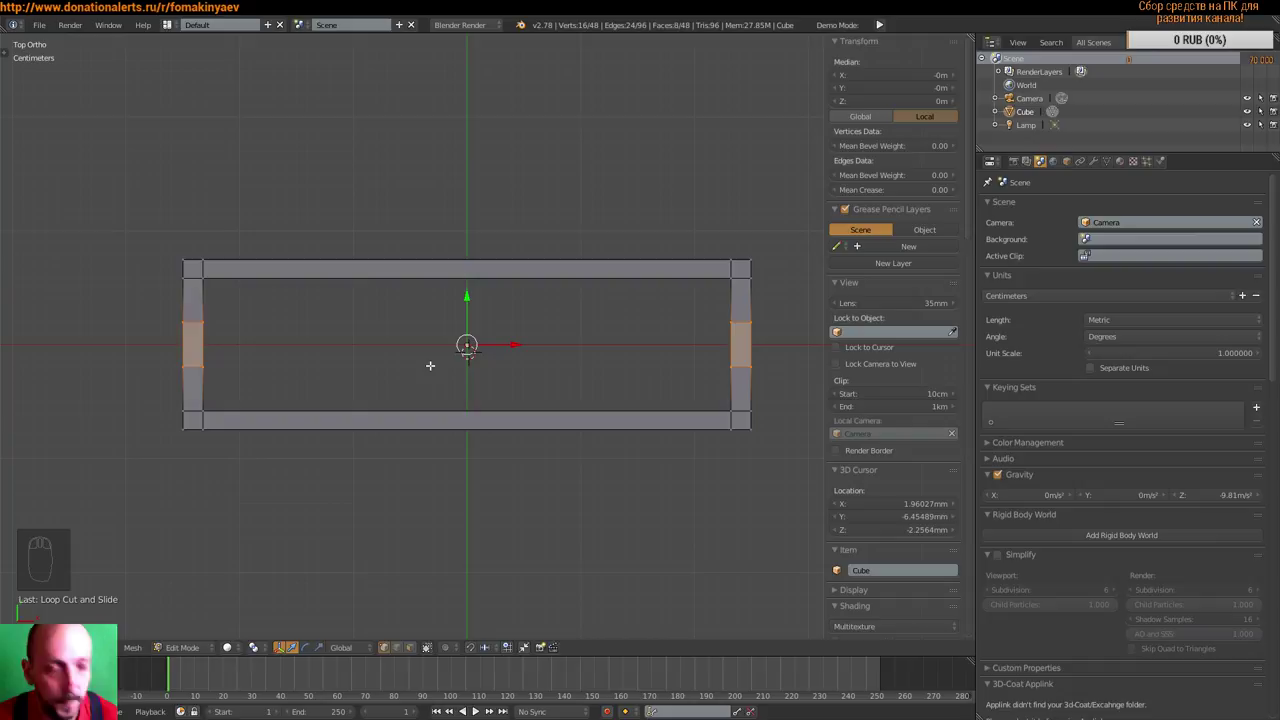
key("s")
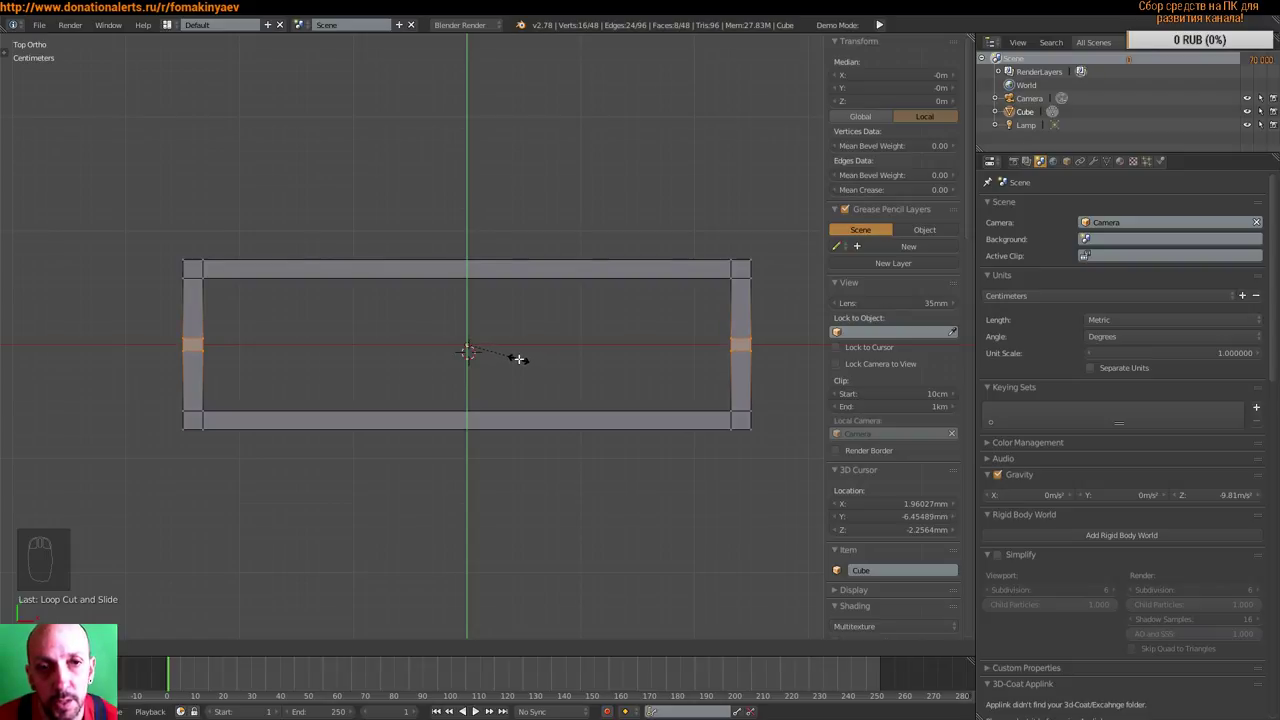
- Slide the narrowed side sections toward the upper rail and hide the properties shelf
left_click_drag(465, 308, 562, 316)
middle_click(519, 335)
scroll("down", 3)
scroll("down", 3)
left_click_drag(409, 298, 162, 251)
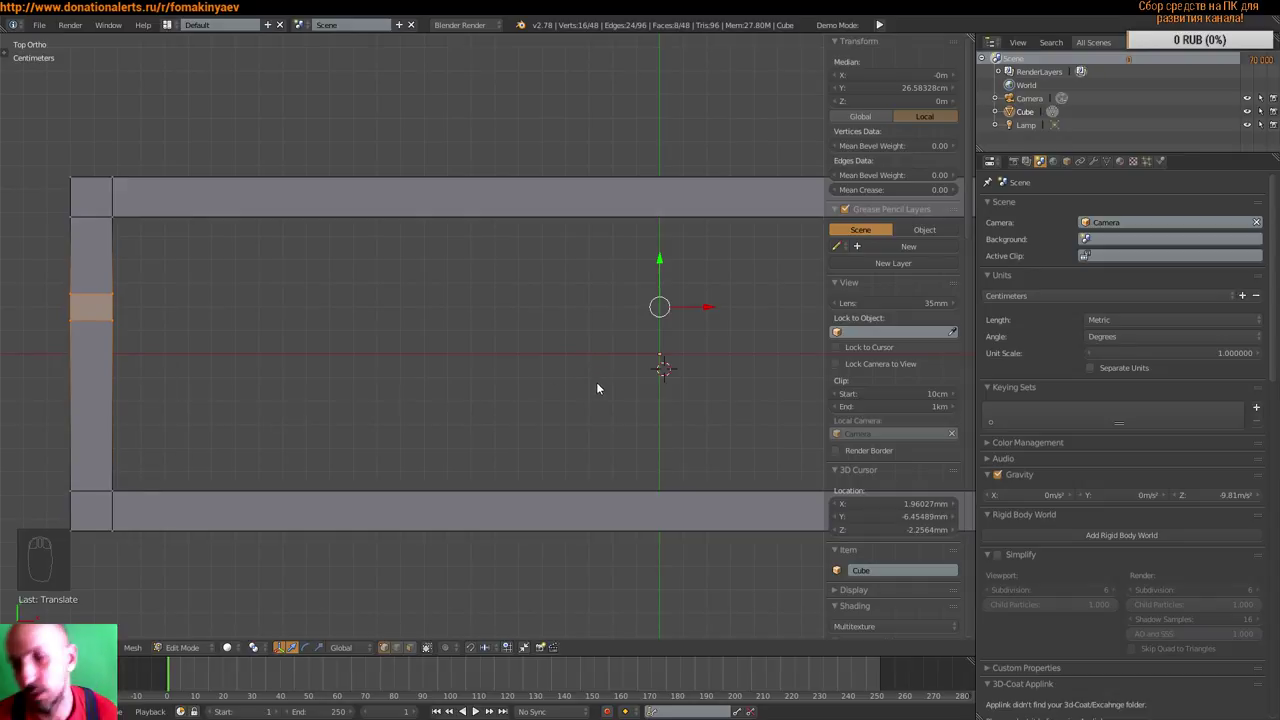
left_click_drag(594, 388, 608, 374)
scroll("up", 3)
middle_click(623, 364)
middle_click(623, 363)
key("n")
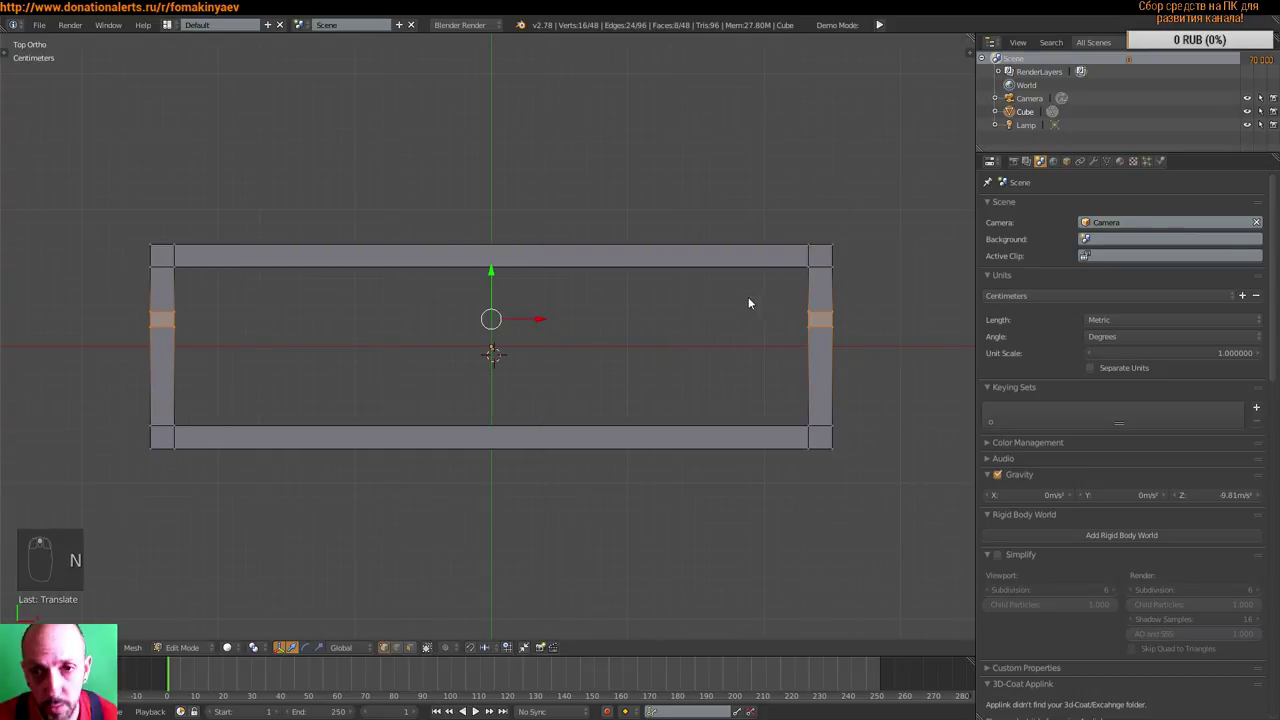
- Zoom out and orbit to a tilted view of the whole frame
scroll("down", 3)
left_click_drag(718, 329, 436, 290)
scroll("up", 3)
middle_click(539, 279)
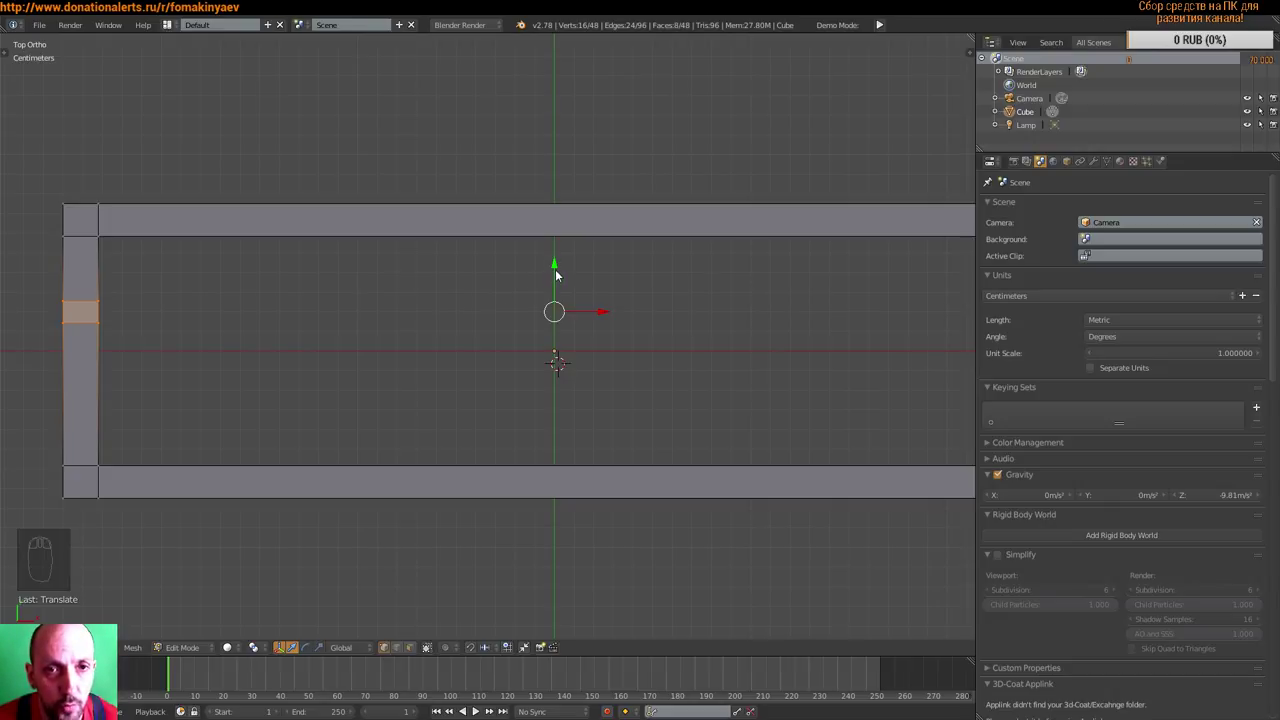
left_click_drag(558, 275, 560, 268)
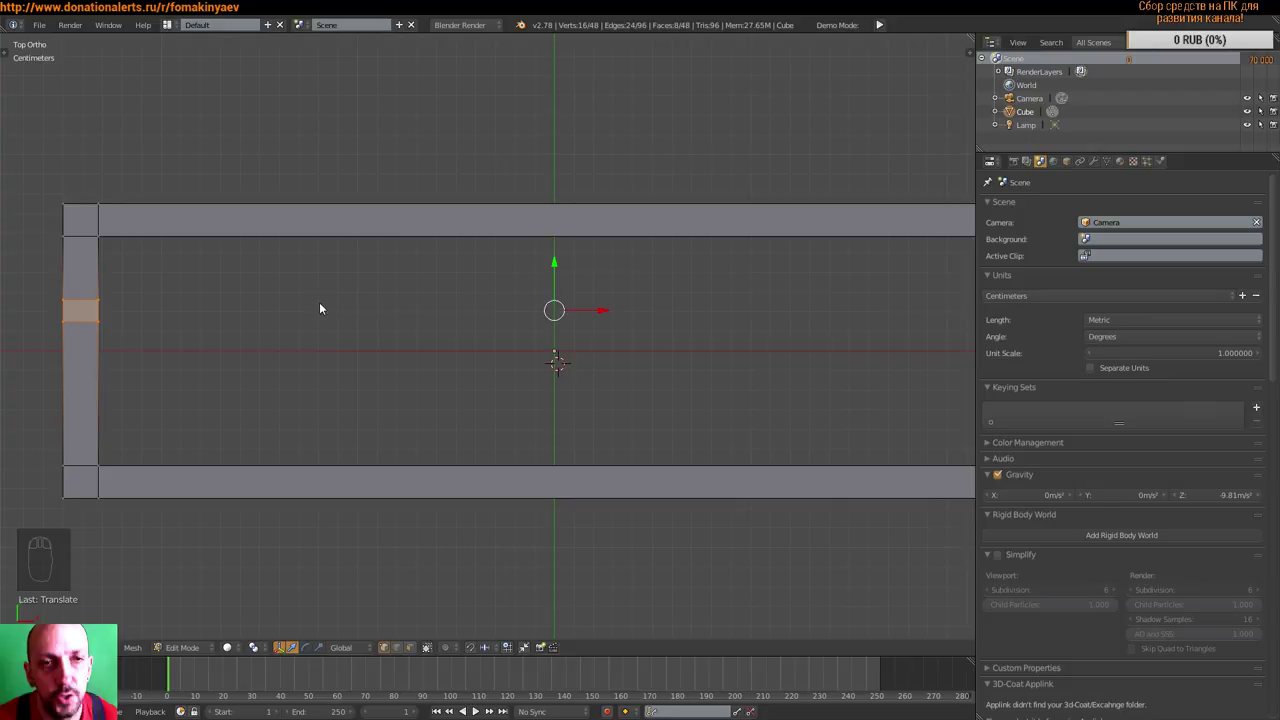
left_click_drag(348, 319, 346, 345)
scroll("up", 3)
left_click_drag(364, 329, 314, 319)
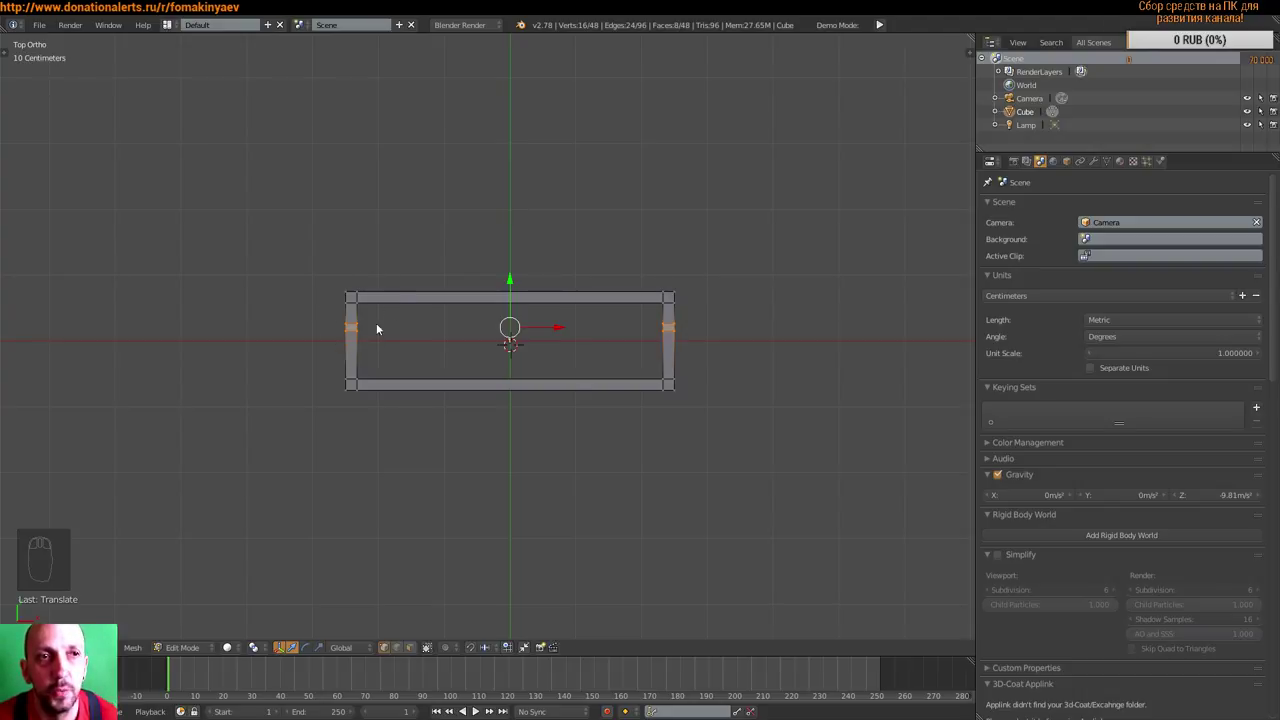
left_click_drag(417, 365, 543, 339)
key("a")
middle_click(552, 364)
left_click_drag(236, 292, 431, 343)
middle_click(219, 303)
left_click_drag(473, 375, 344, 299)
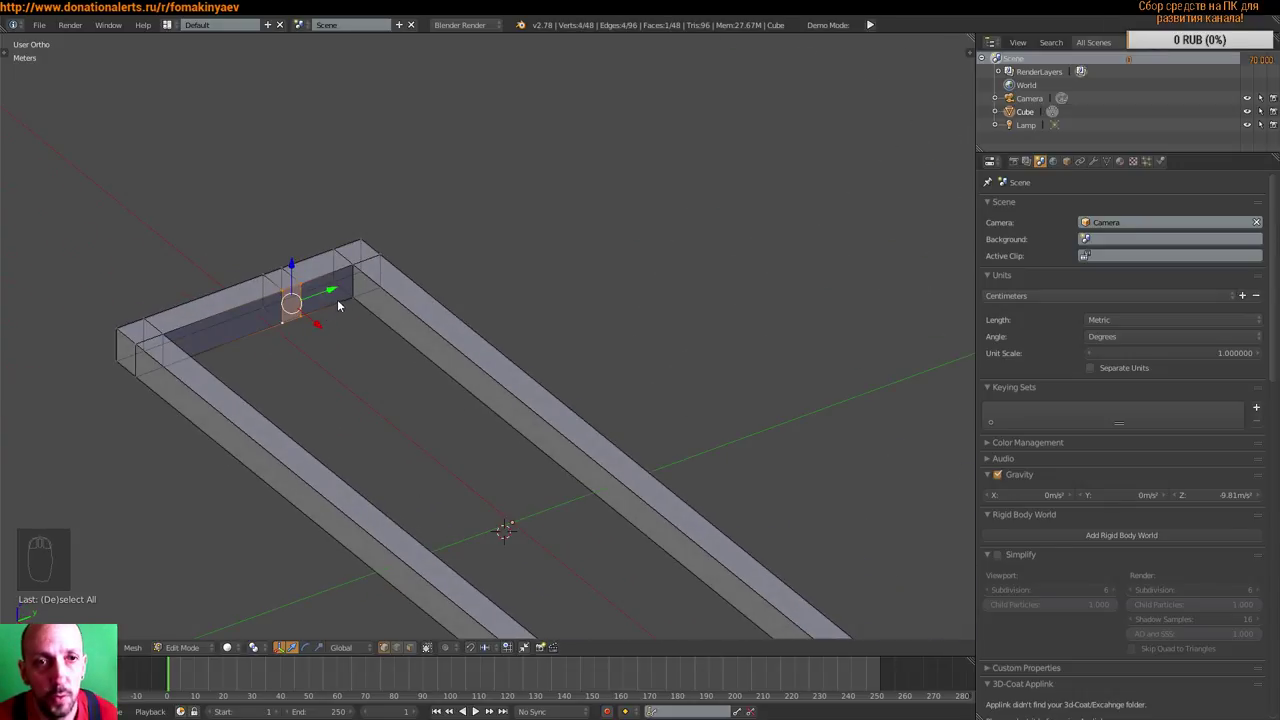
- Switch mesh select mode and add a thin lengthwise divider rail between the frame's short sides
key("ctrl+Tab")
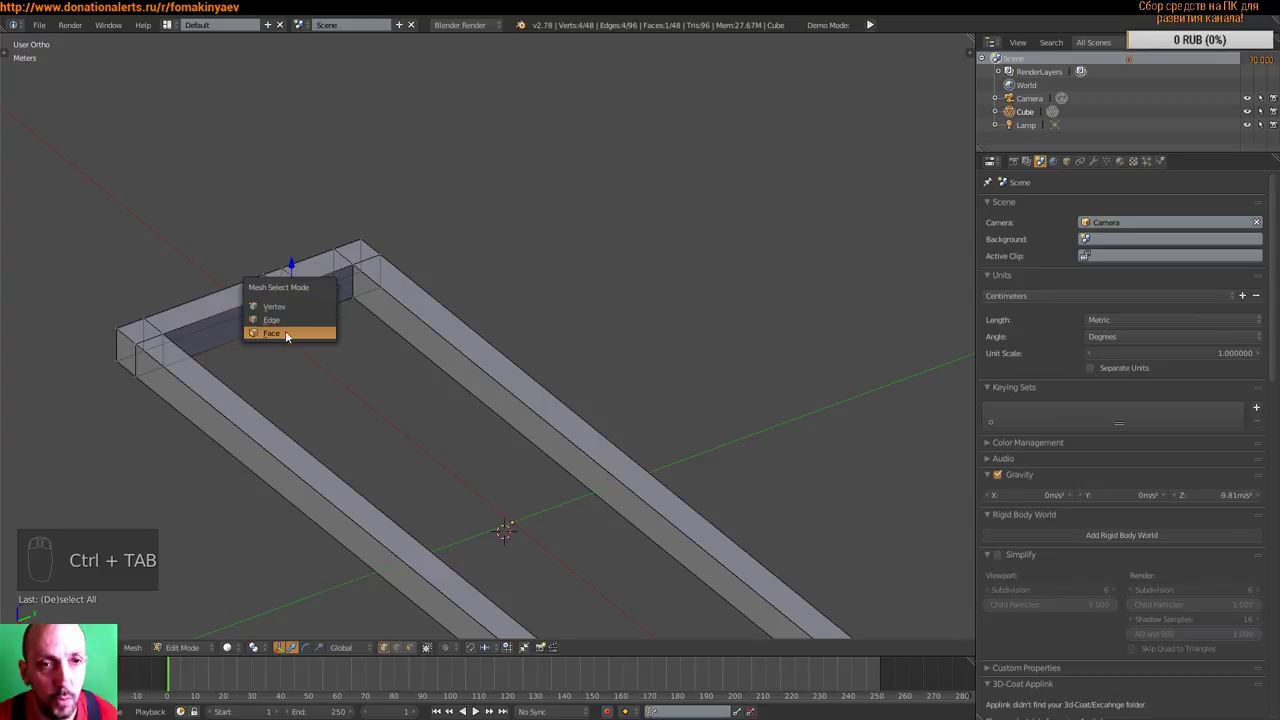
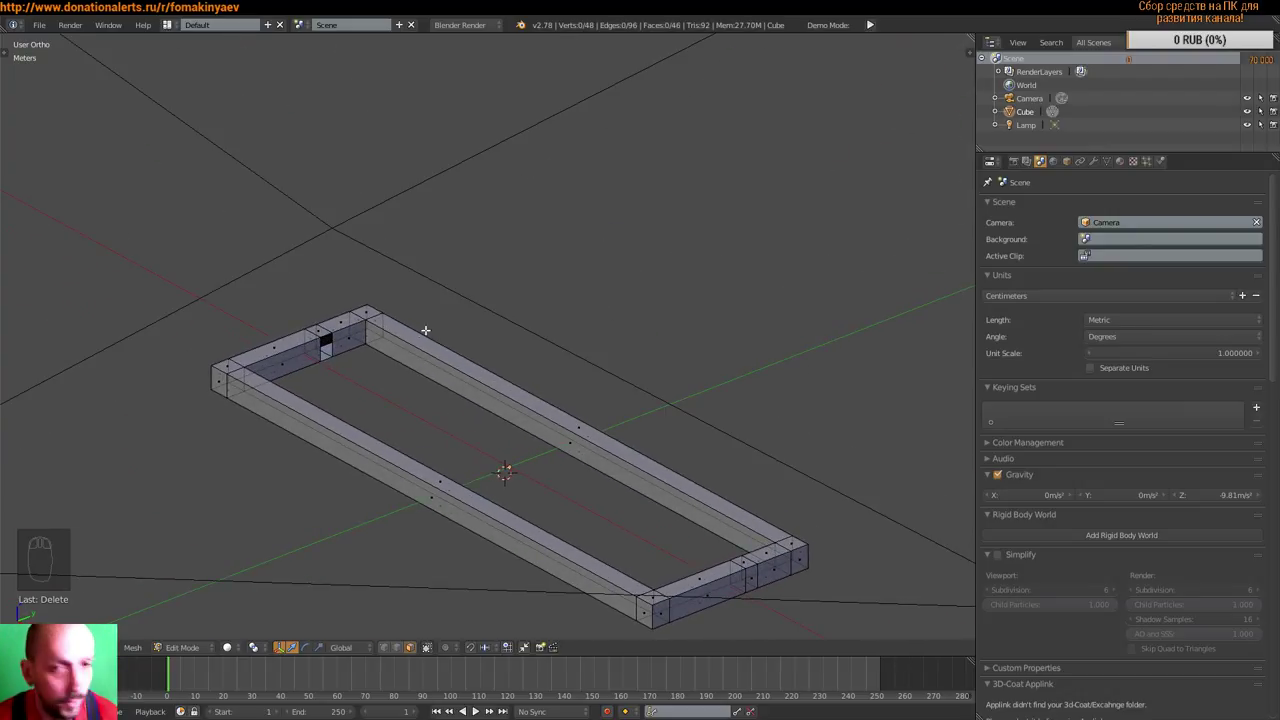
key("ctrl+Tab")
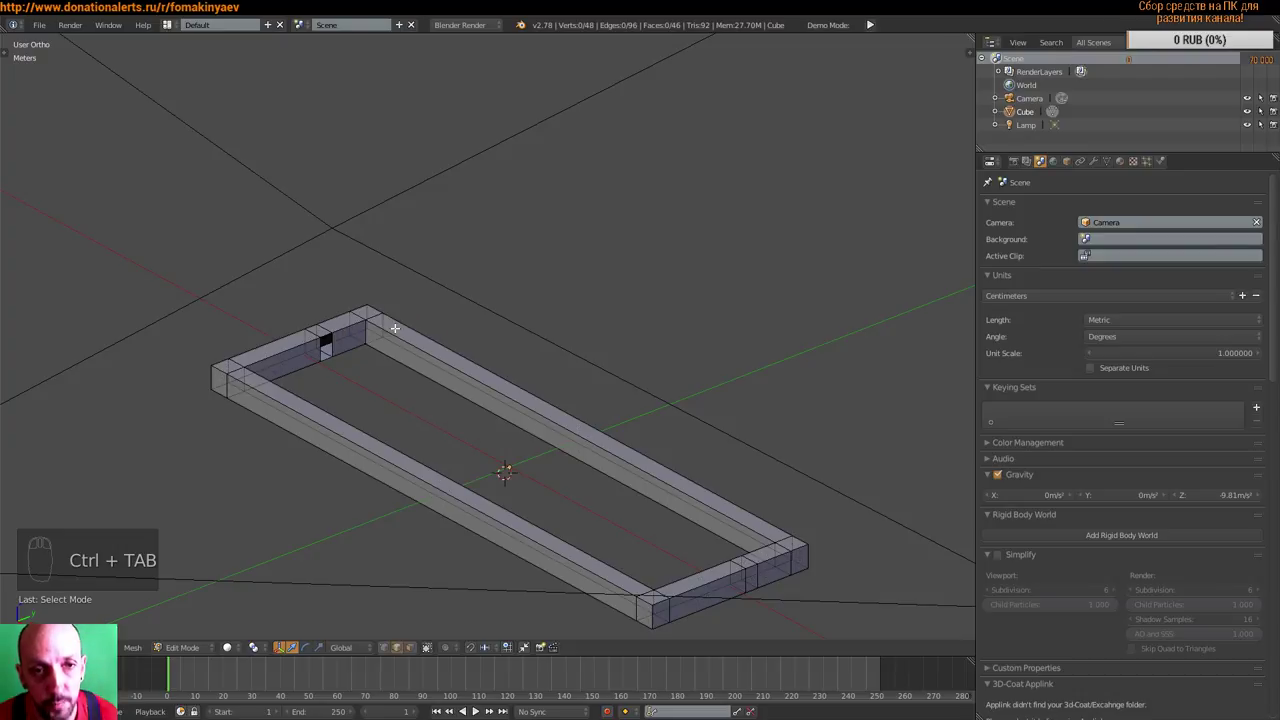
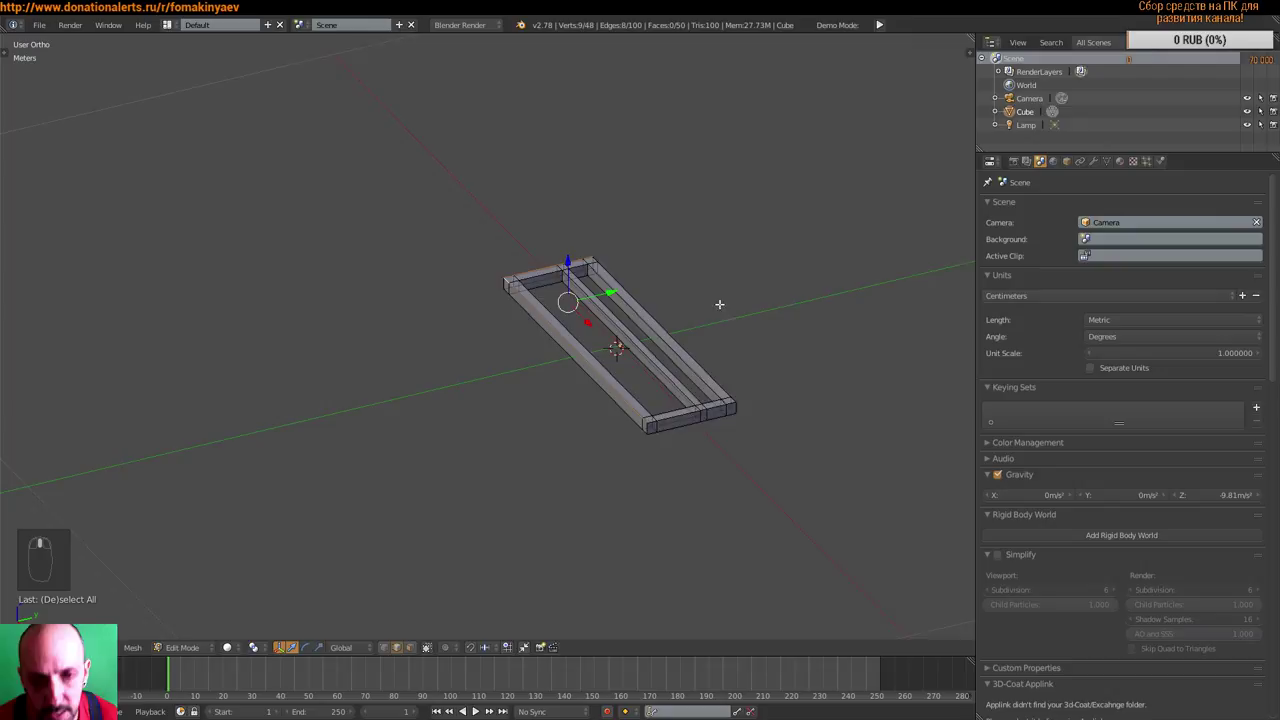
scroll("down", 3)
scroll("down", 3)
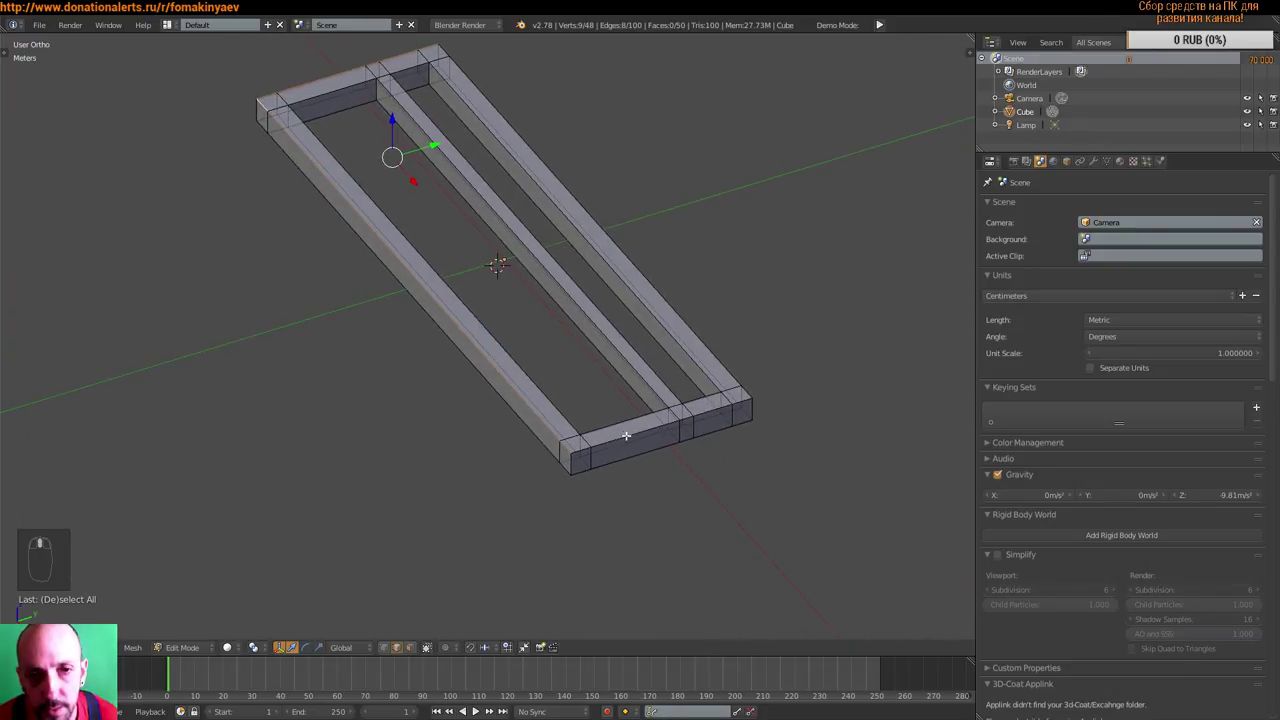
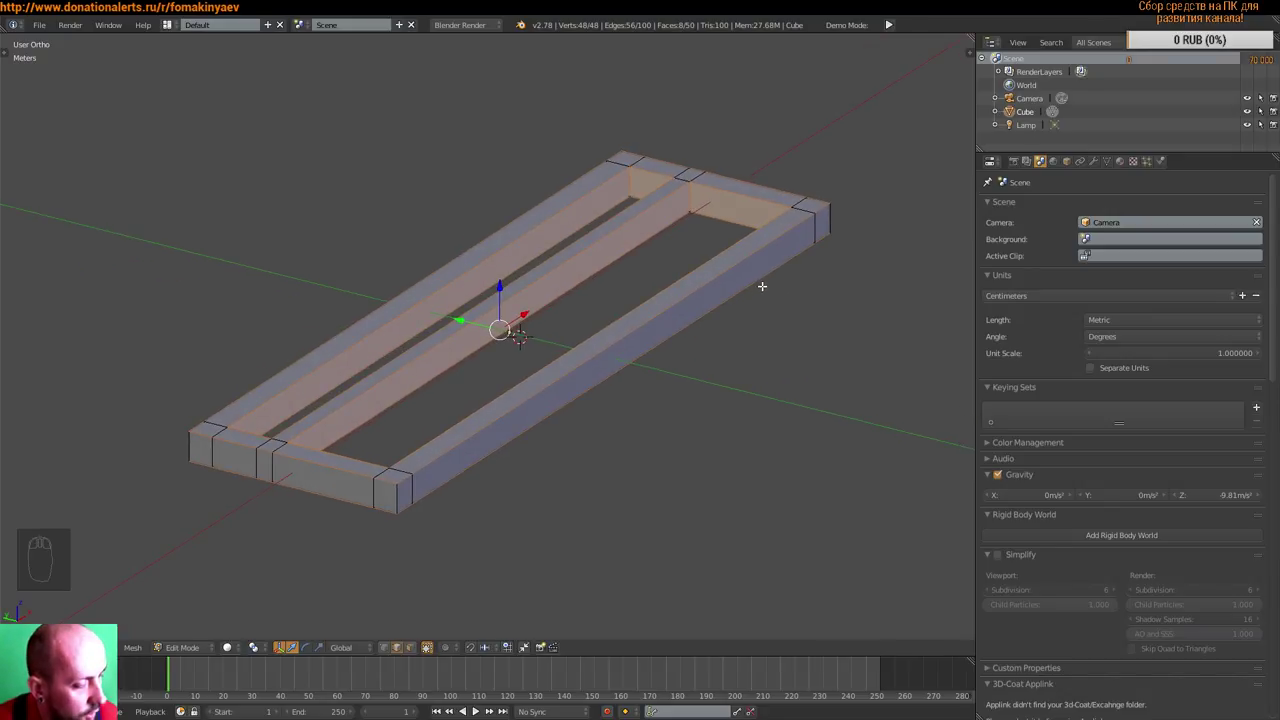
- Bring up the edge operations list for the selected frame bar edges
key("ctrl+e")
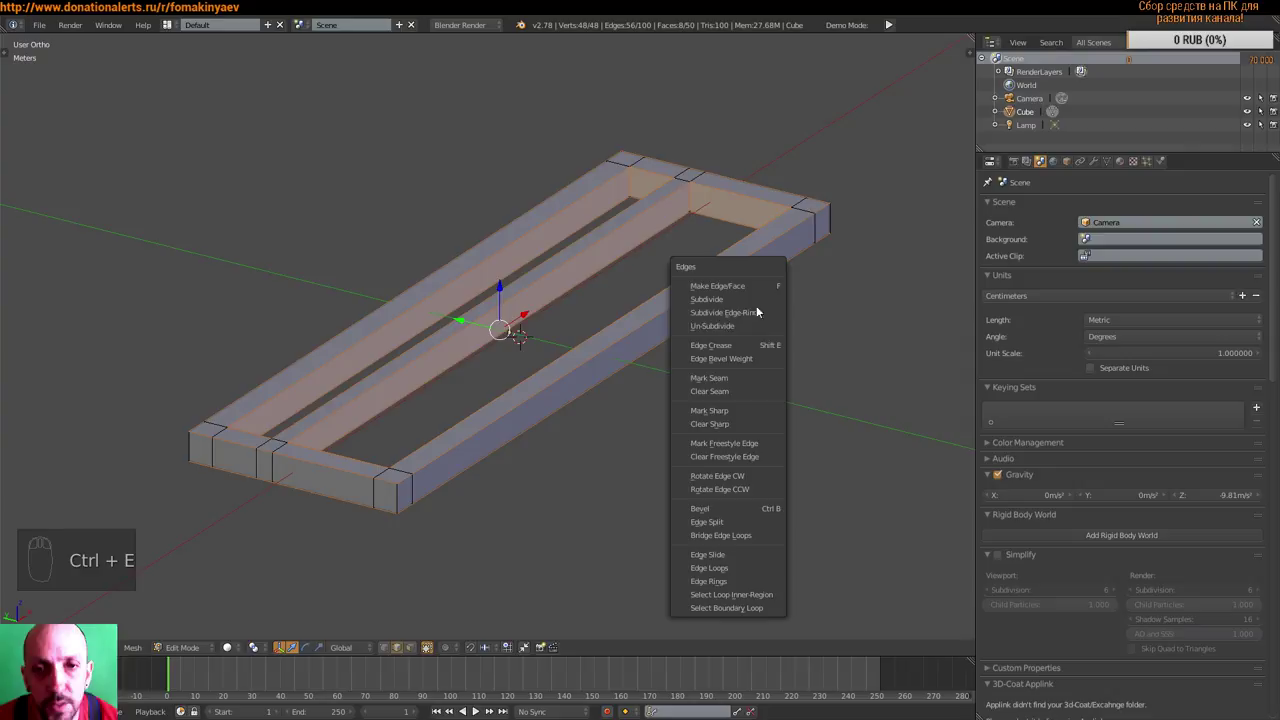
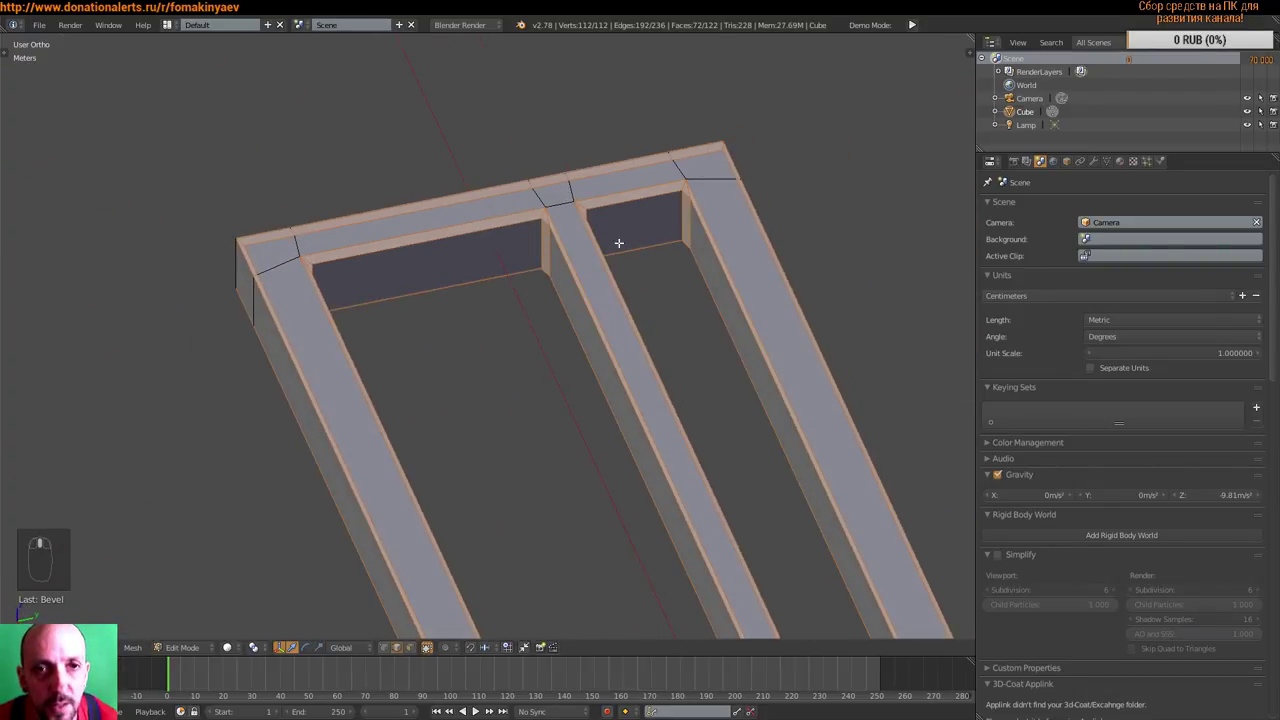
- Adjust the bevel on the selected bar edges to a narrow single-segment chamfer
scroll("up", 3)
scroll("down", 3)
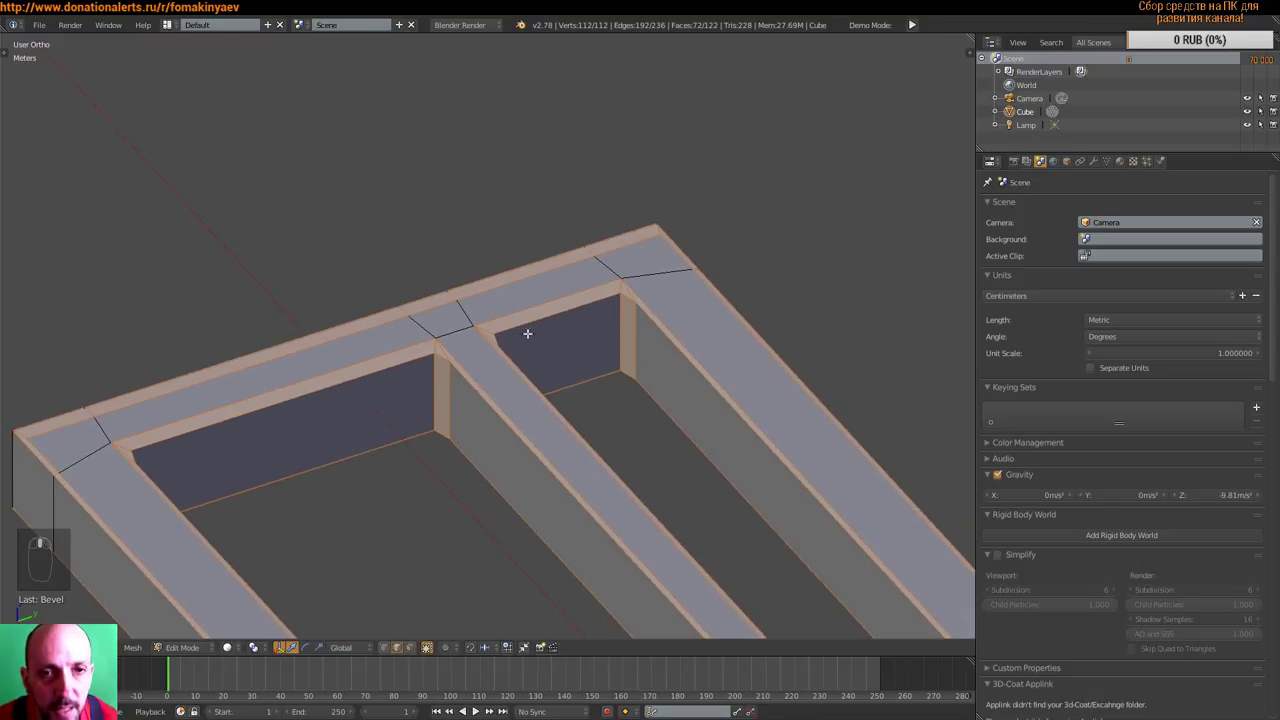
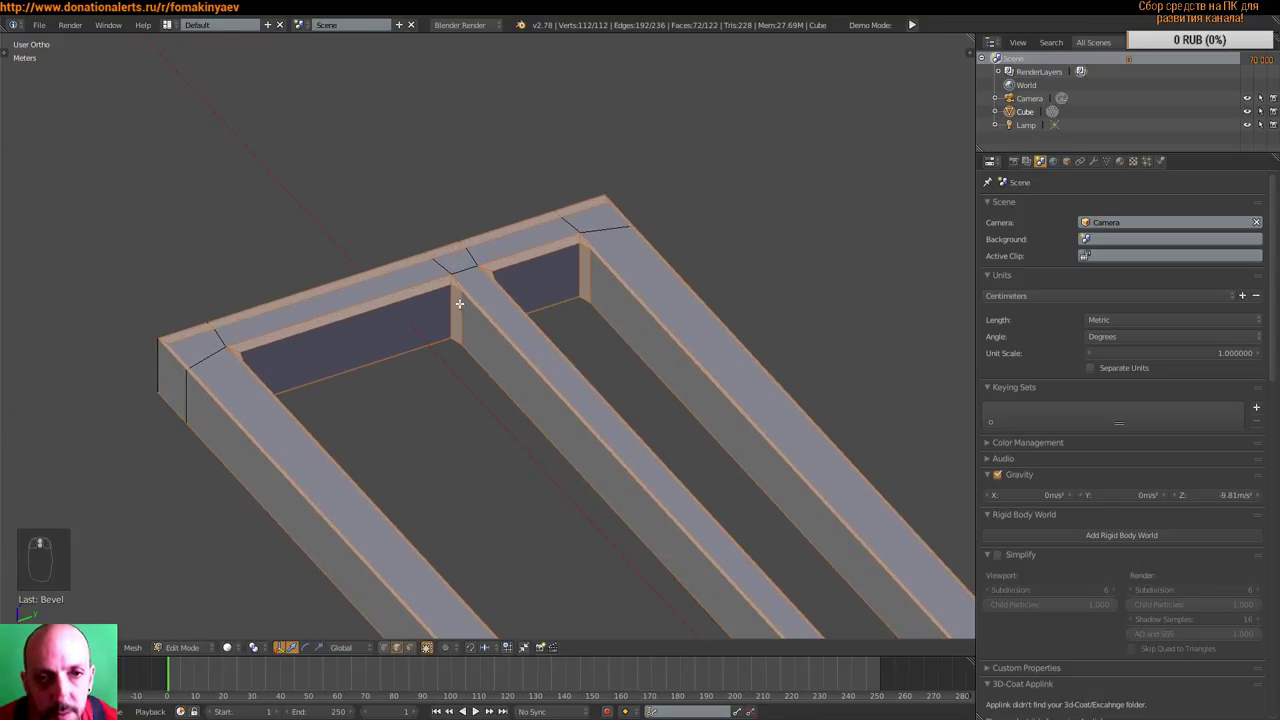
scroll("up", 3)
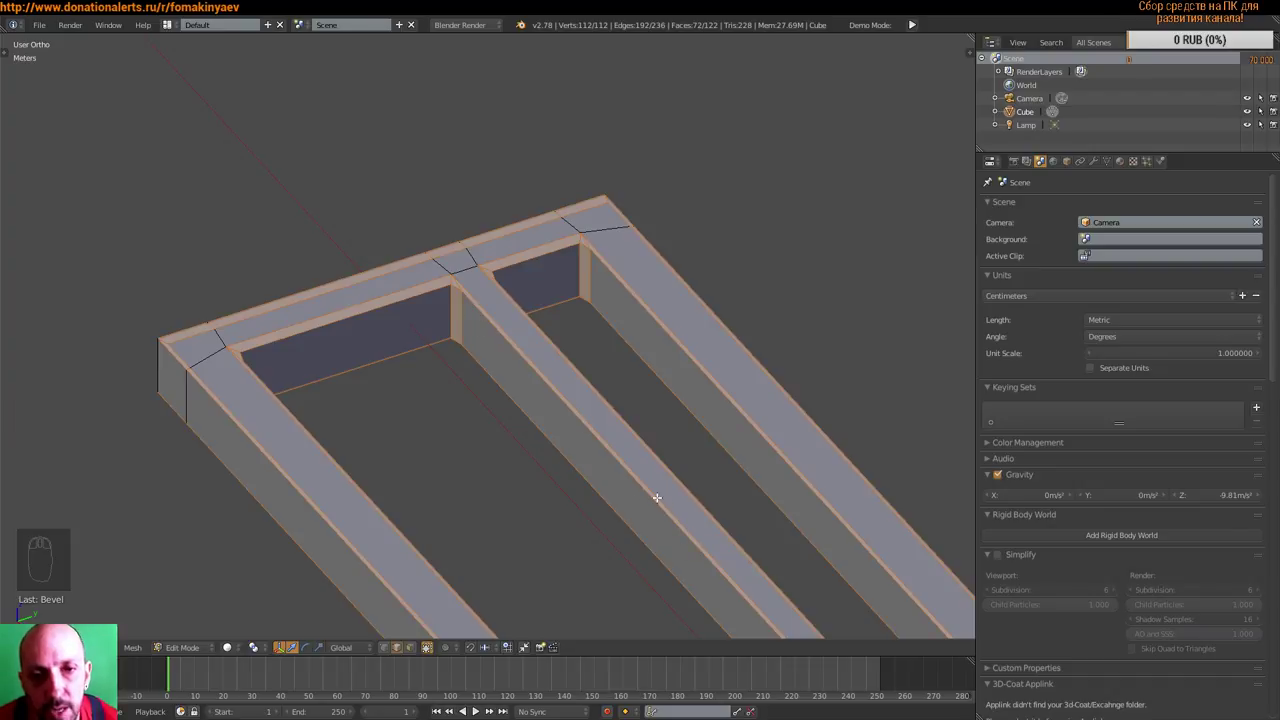
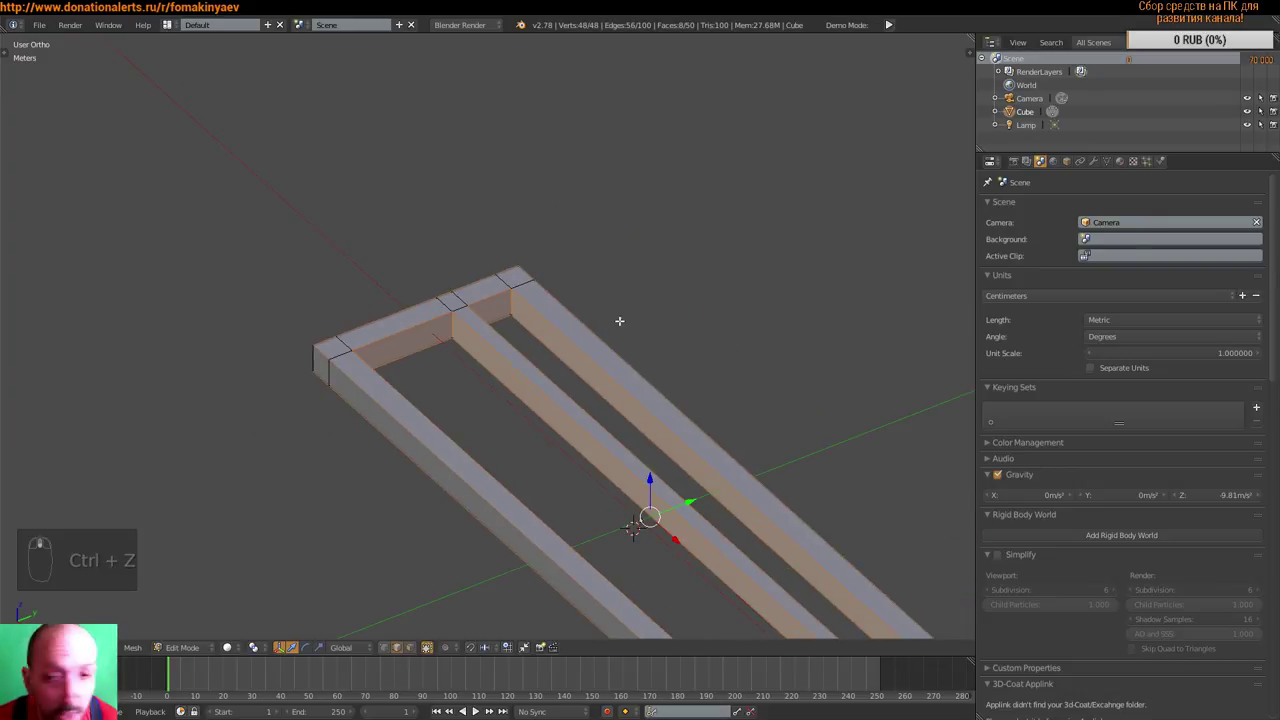
- Leave Edit Mode, orbit around the frame and apply its location transform
key("Tab")
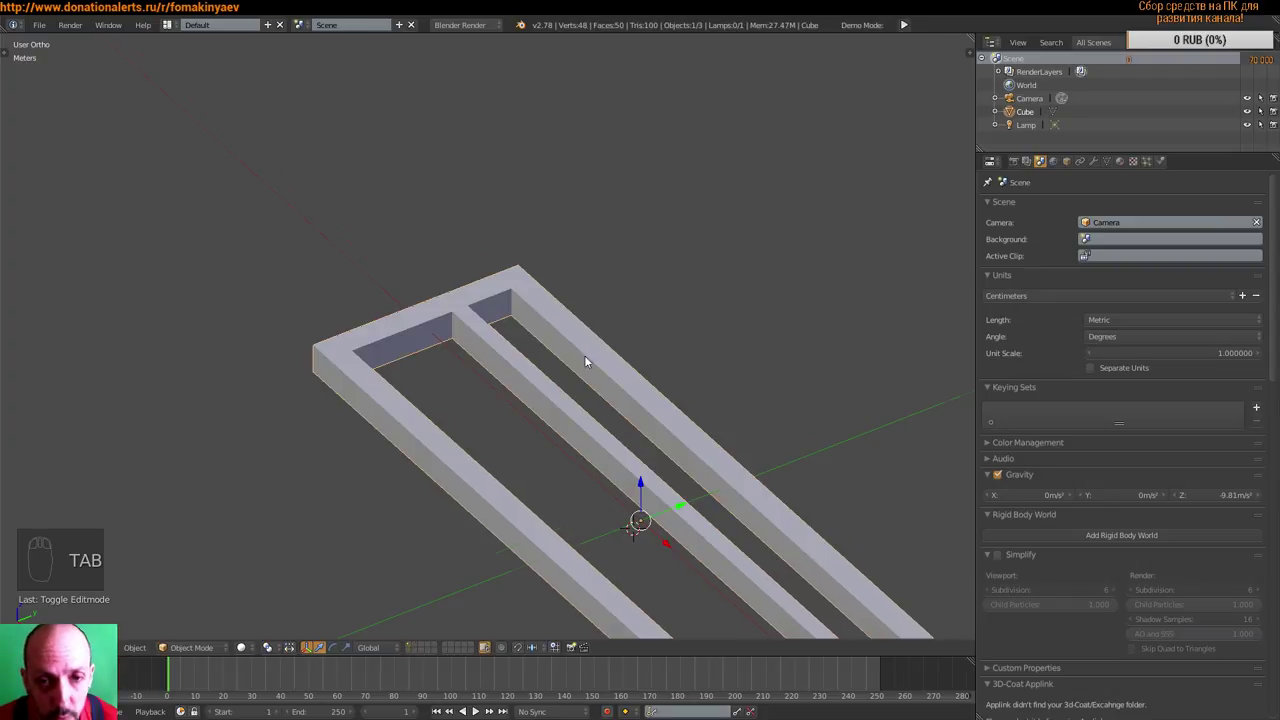
middle_click(677, 350)
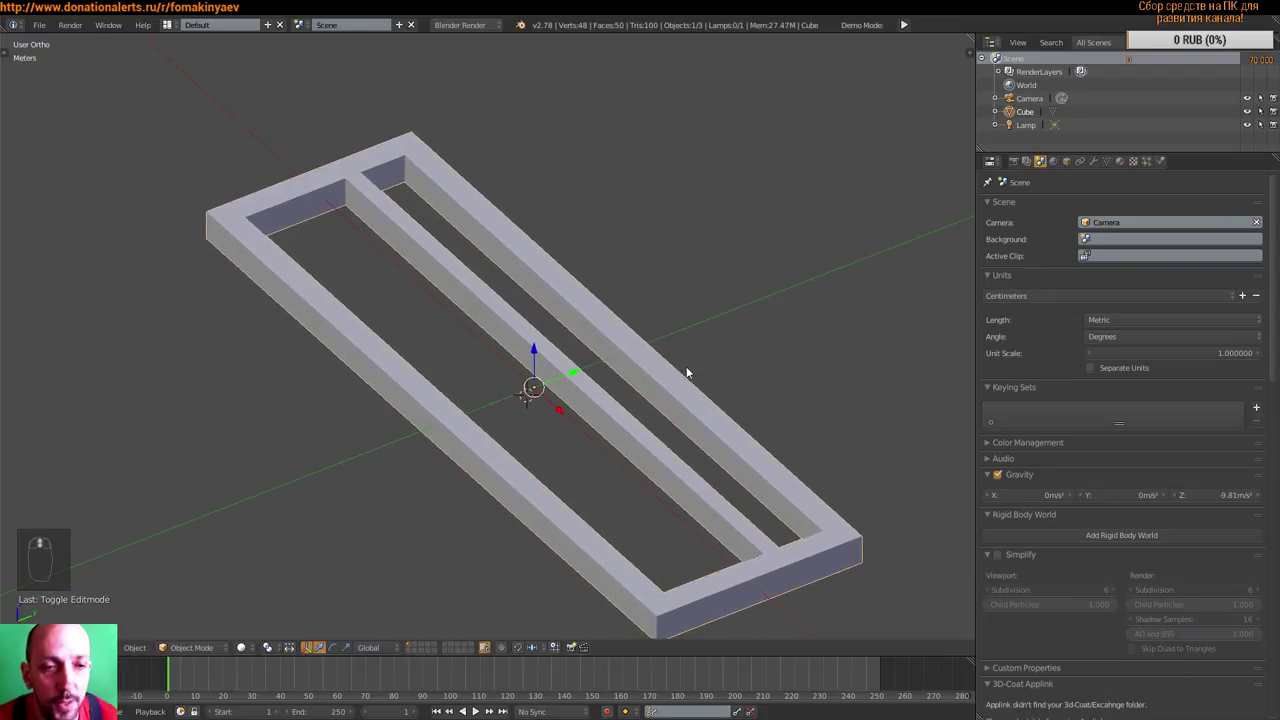
middle_click(644, 378)
key("ctrl+a")
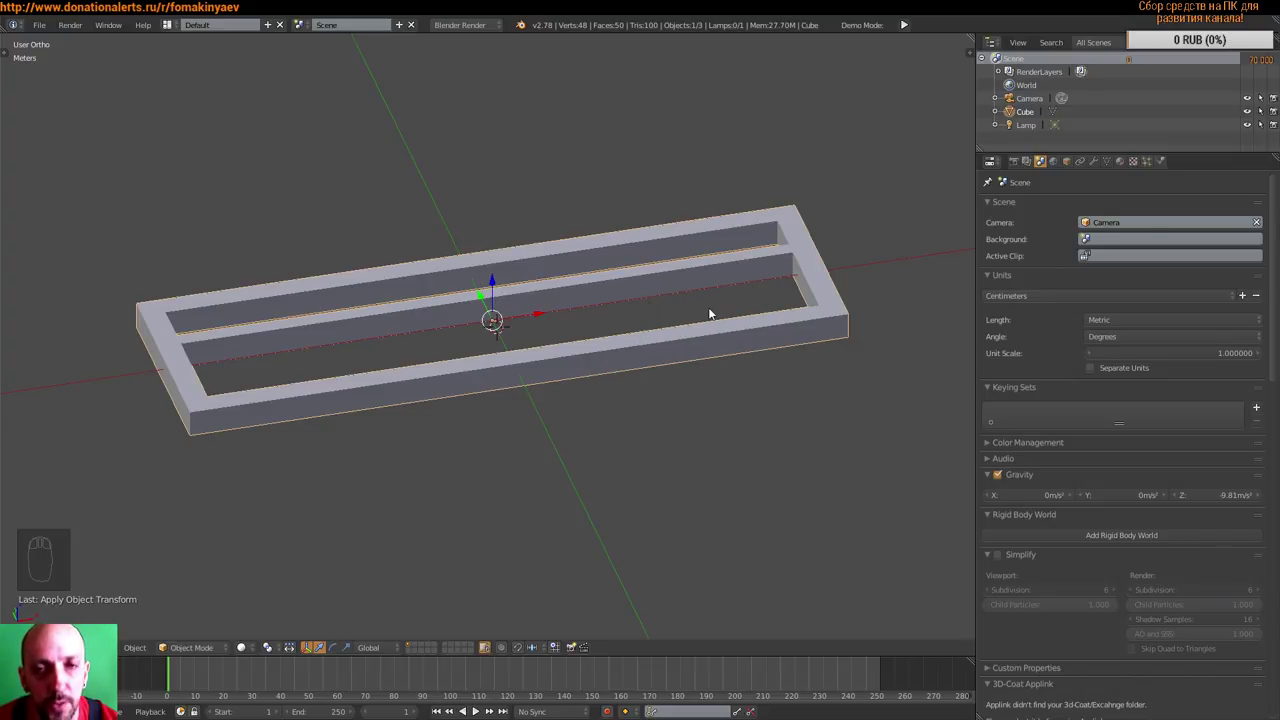
- Apply the frame's scale so its current size is the base, then return to Edit Mode
key("ctrl+z")
key("ctrl+a")
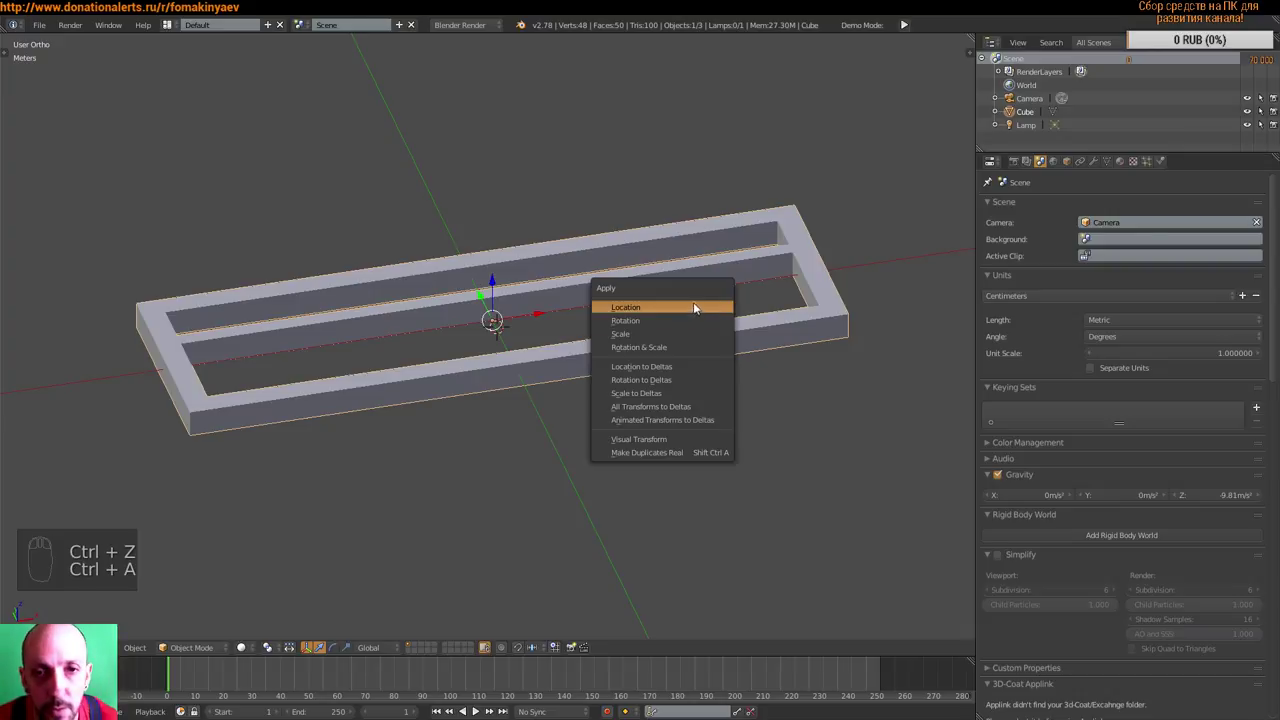
key("ctrl+a")
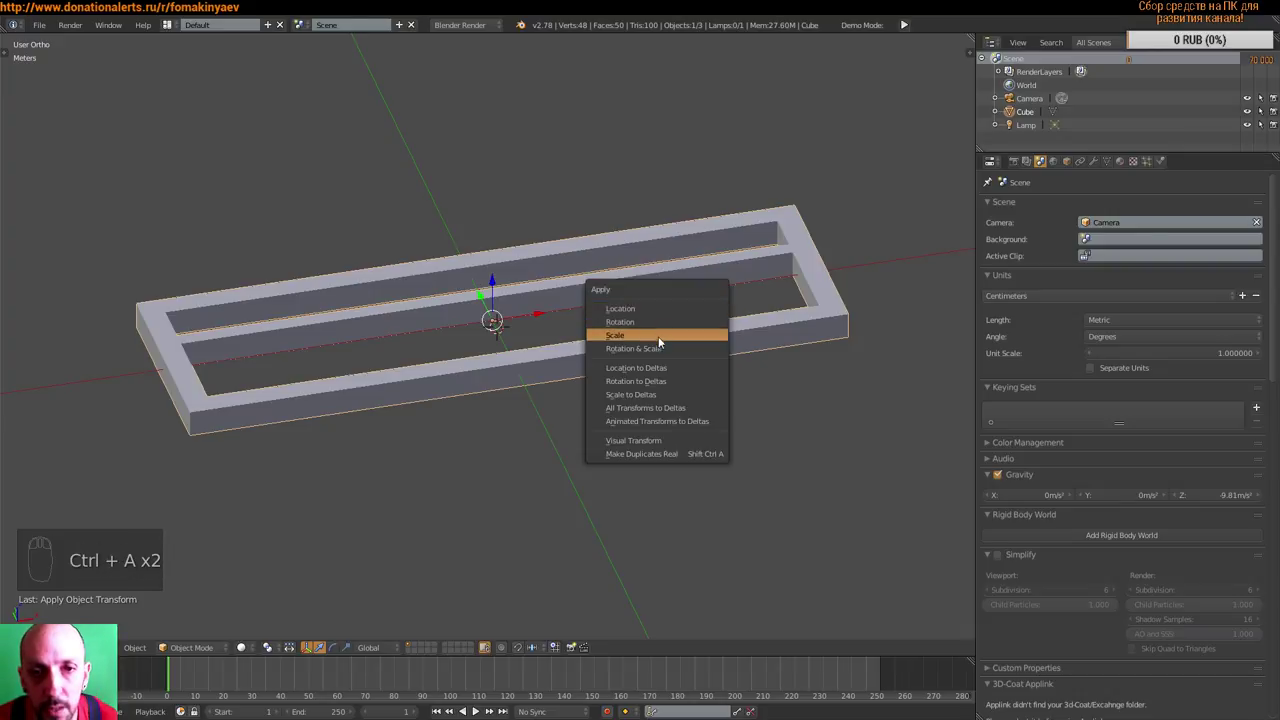
middle_click(705, 308)
key("Tab")
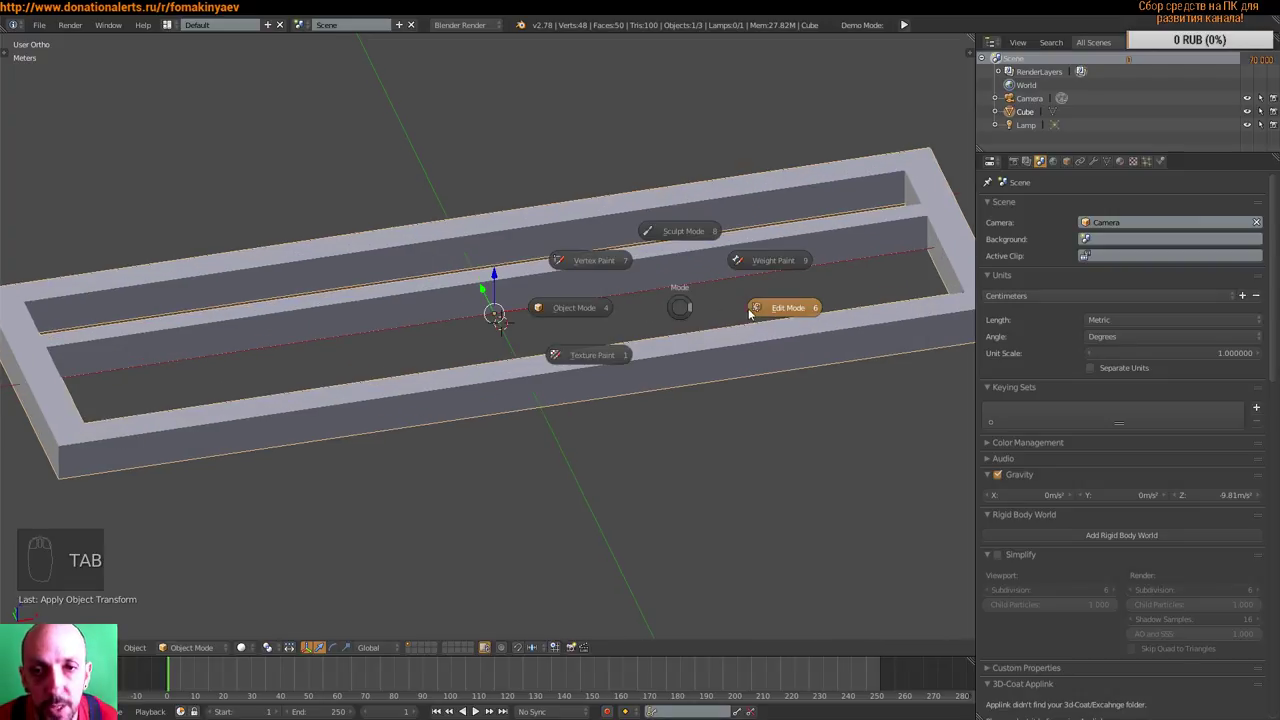
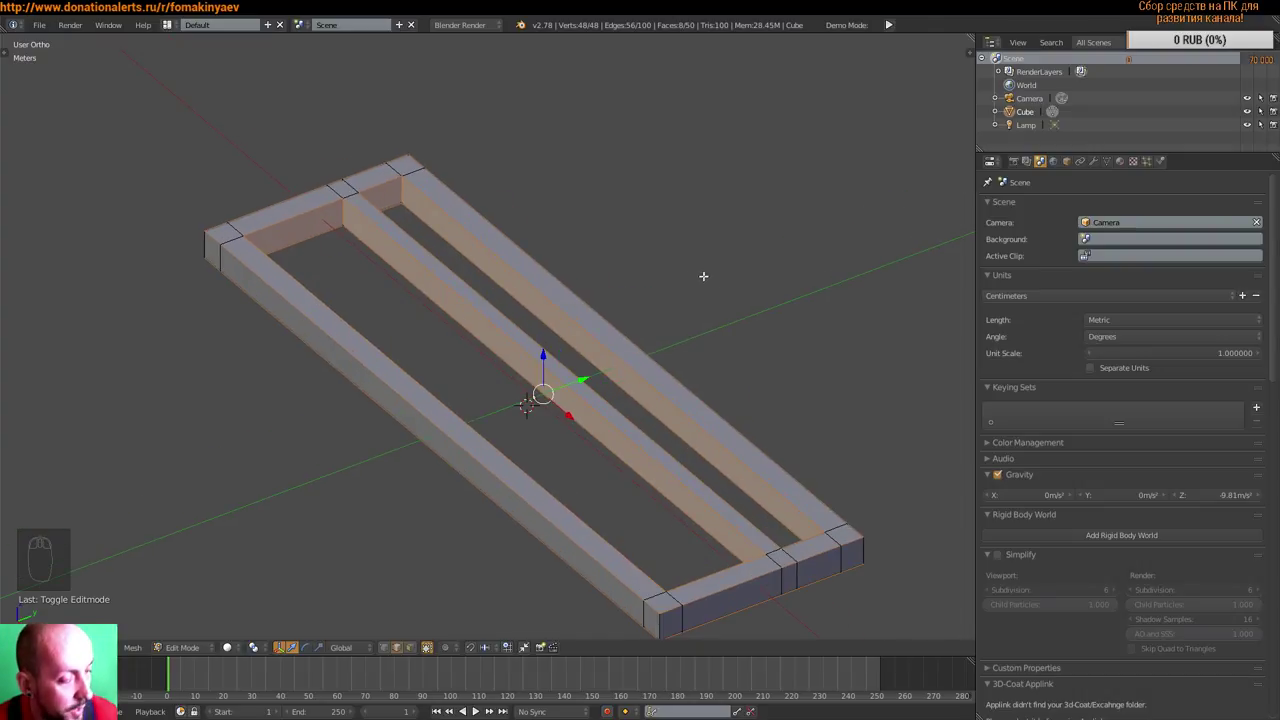
- Start dragging out a narrow single-segment bevel across the selected frame edges
key("ctrl+b")
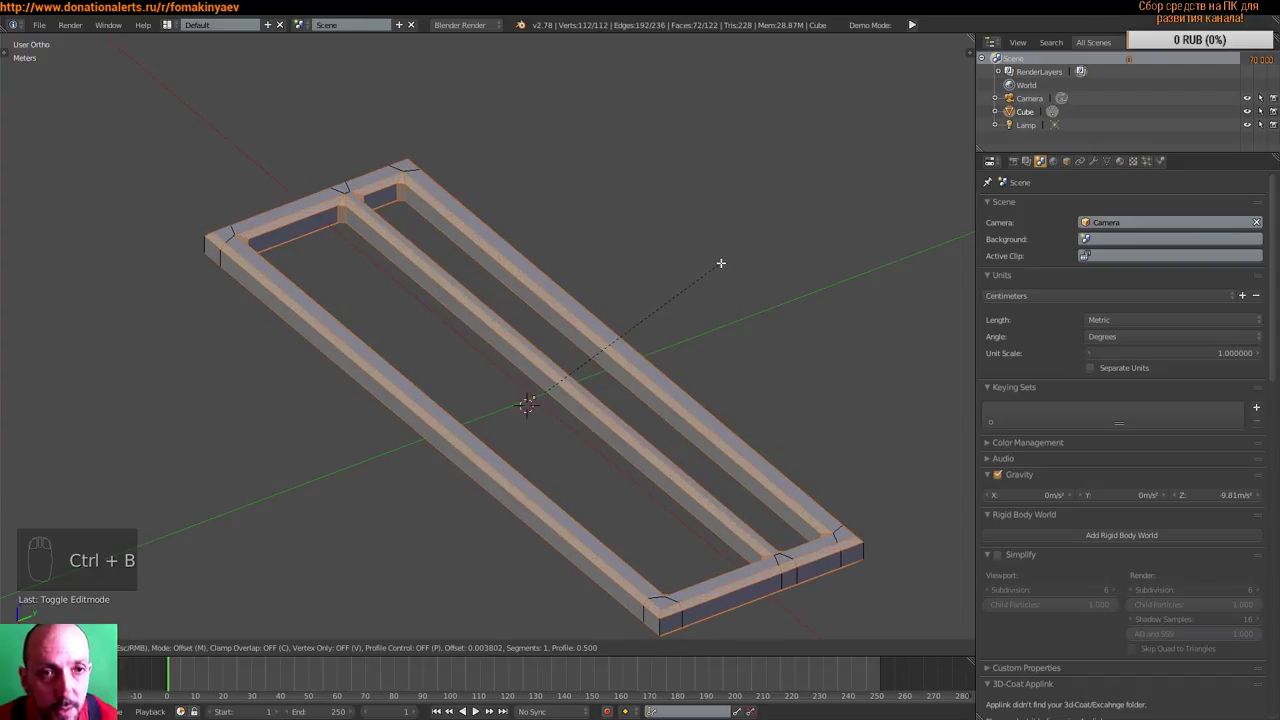
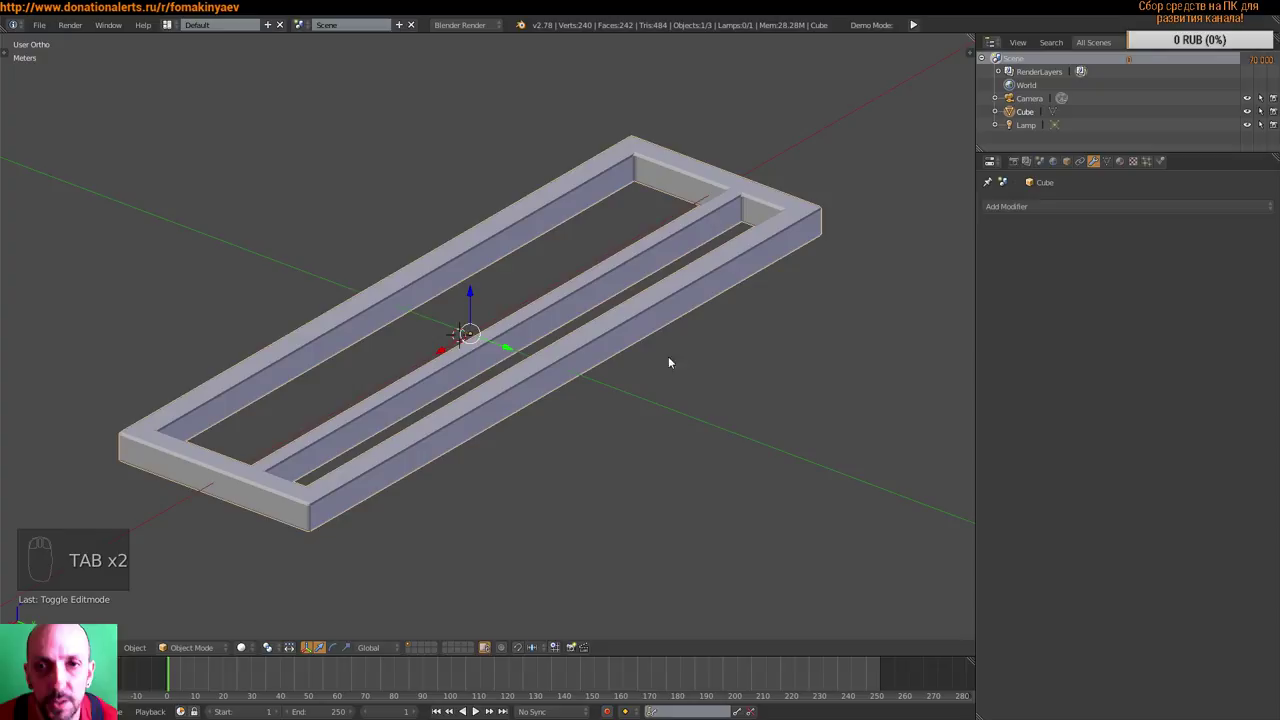
- Switch to top view and centre the bevelled frame in the viewport
middle_click(709, 369)
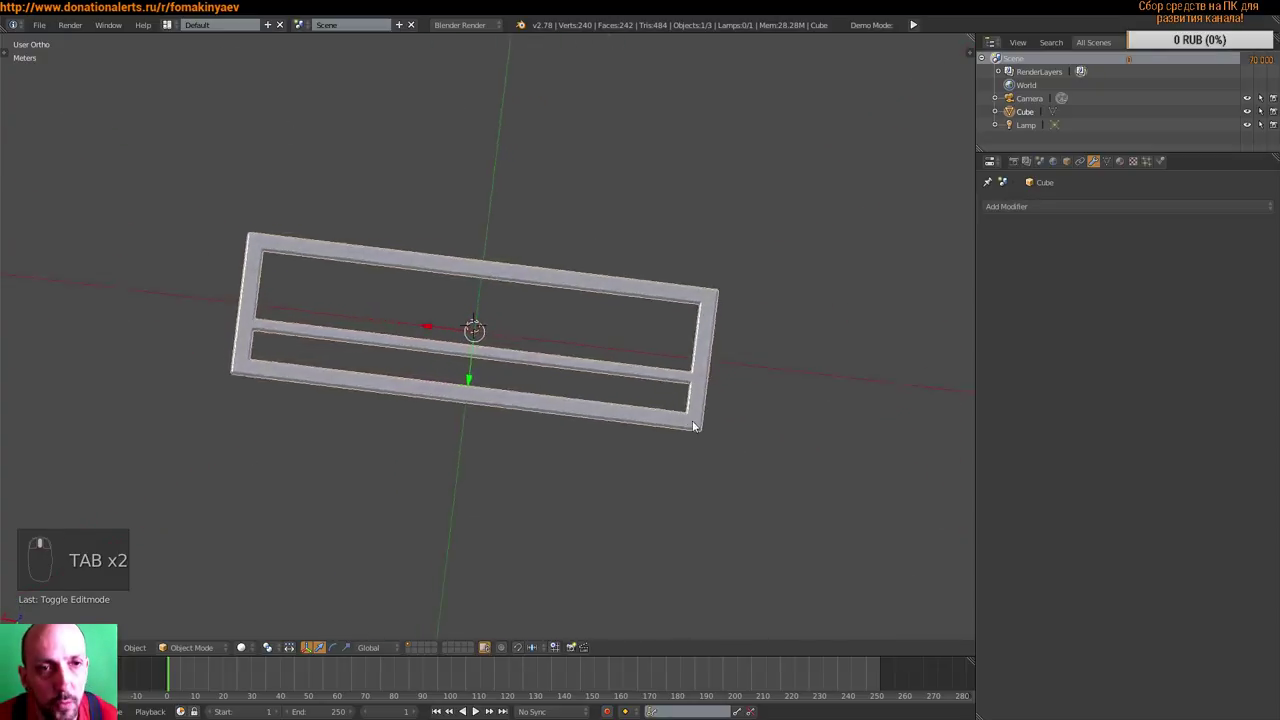
key("KP_7")
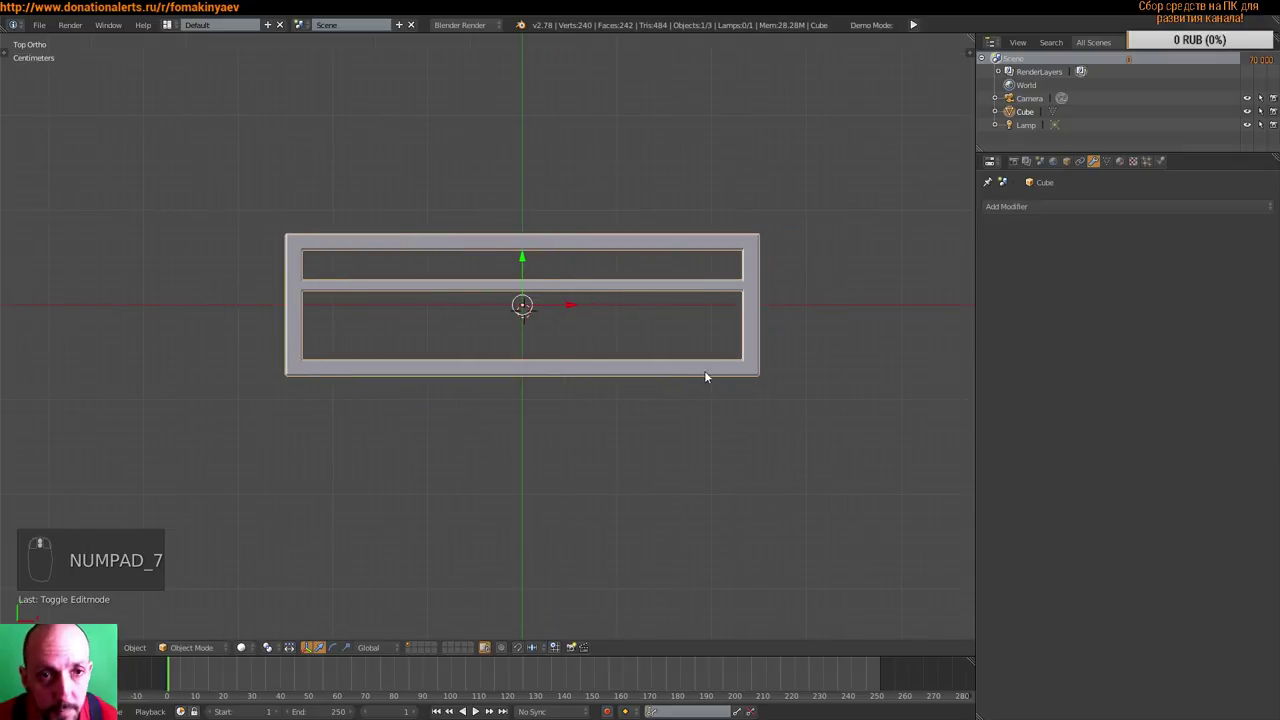
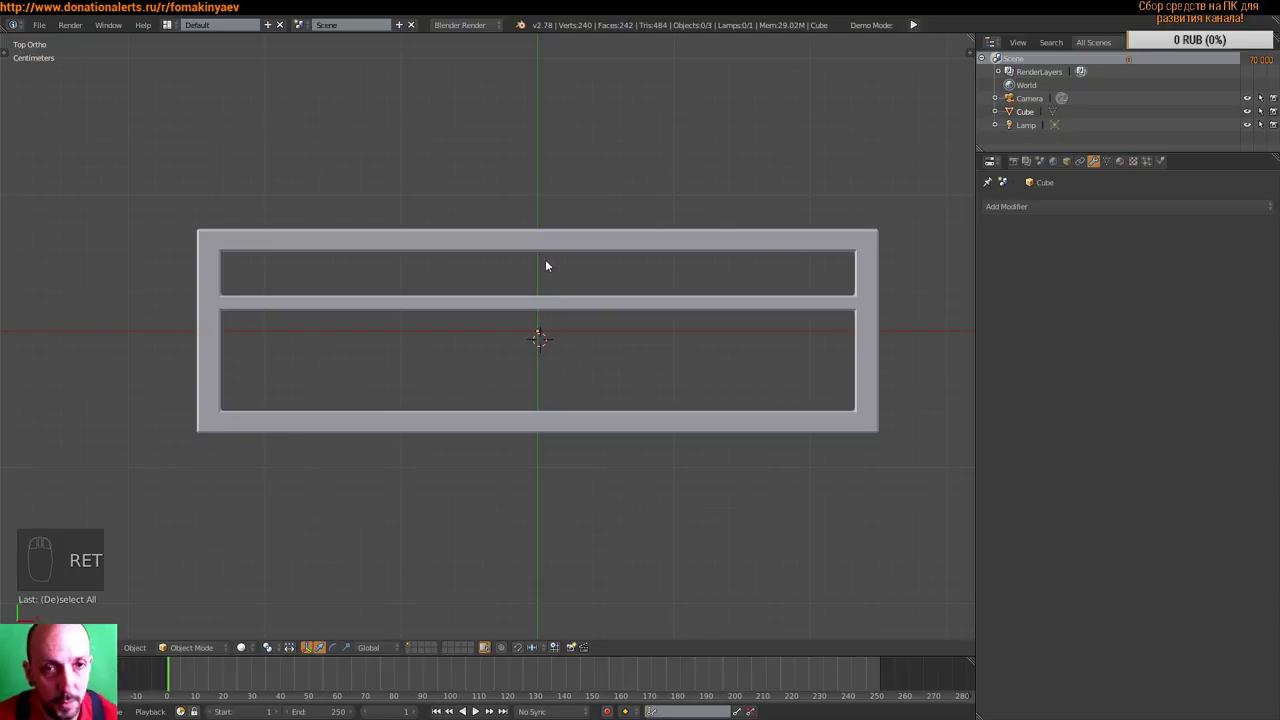
middle_click(615, 320)
scroll("down", 3)
left_click_drag(275, 252, 382, 298)
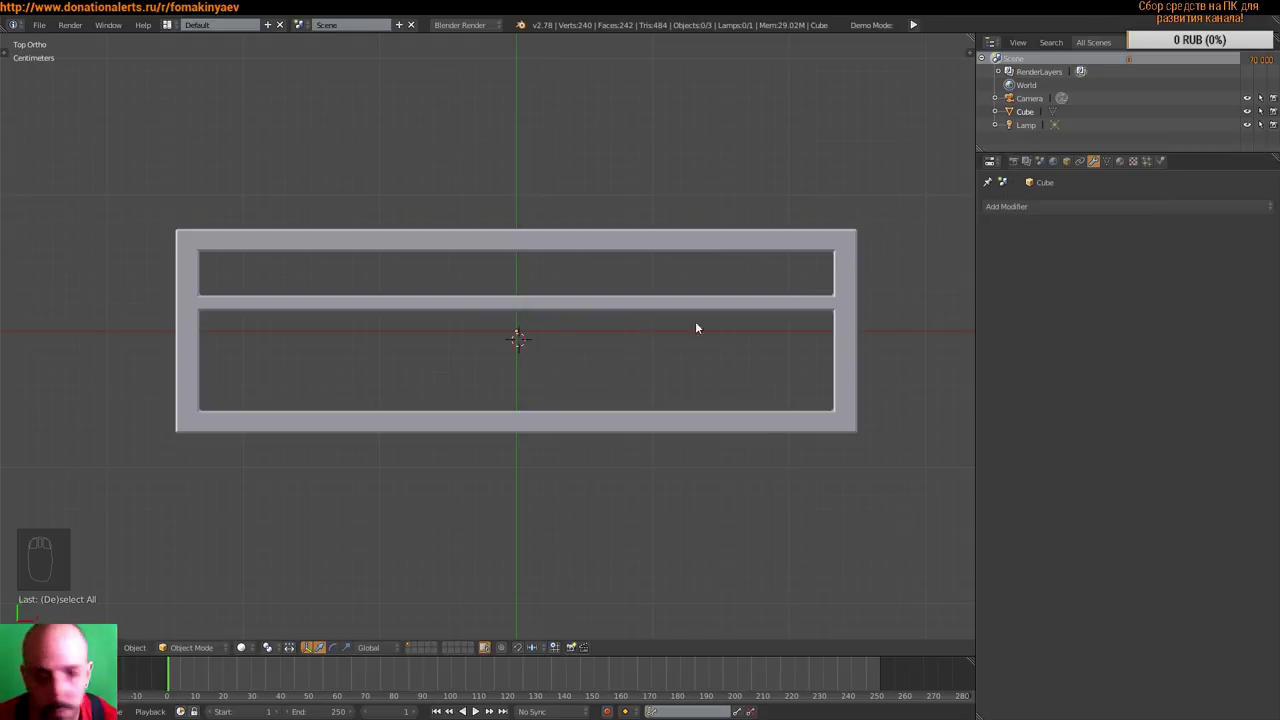
- Add a cylinder mesh at the frame's centre and check its transform values
key("shift+a")
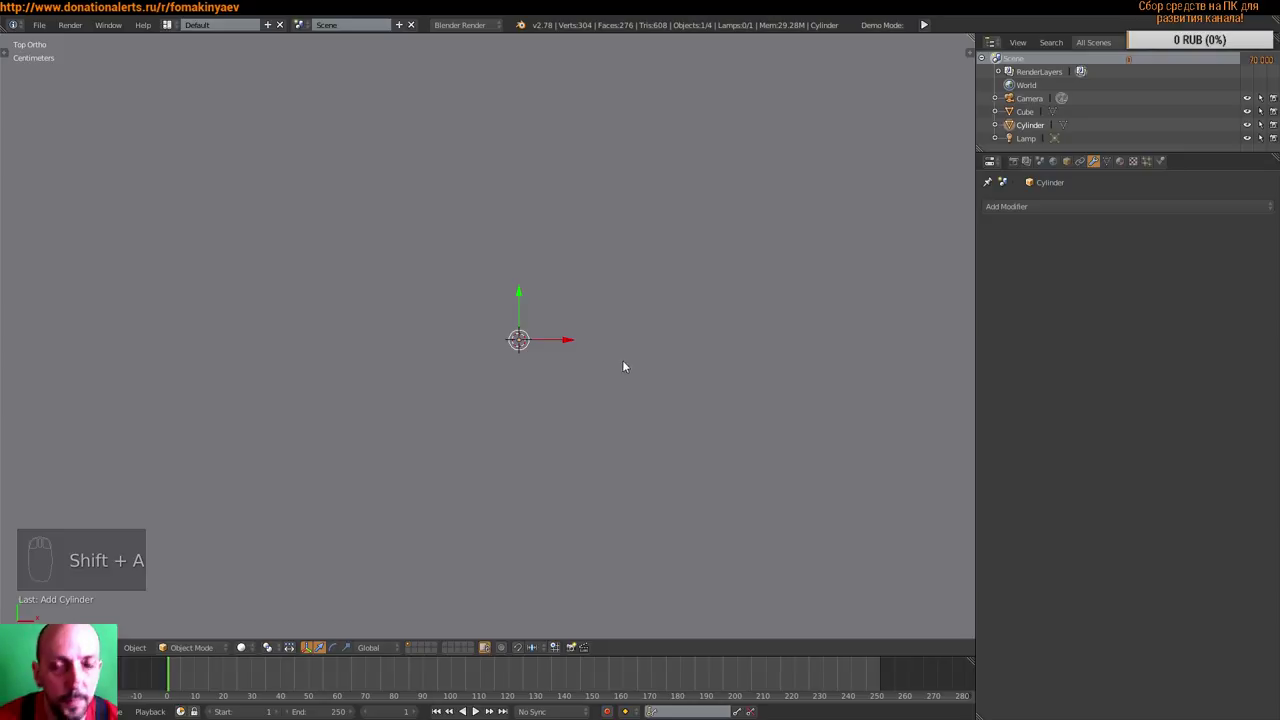
middle_click(618, 396)
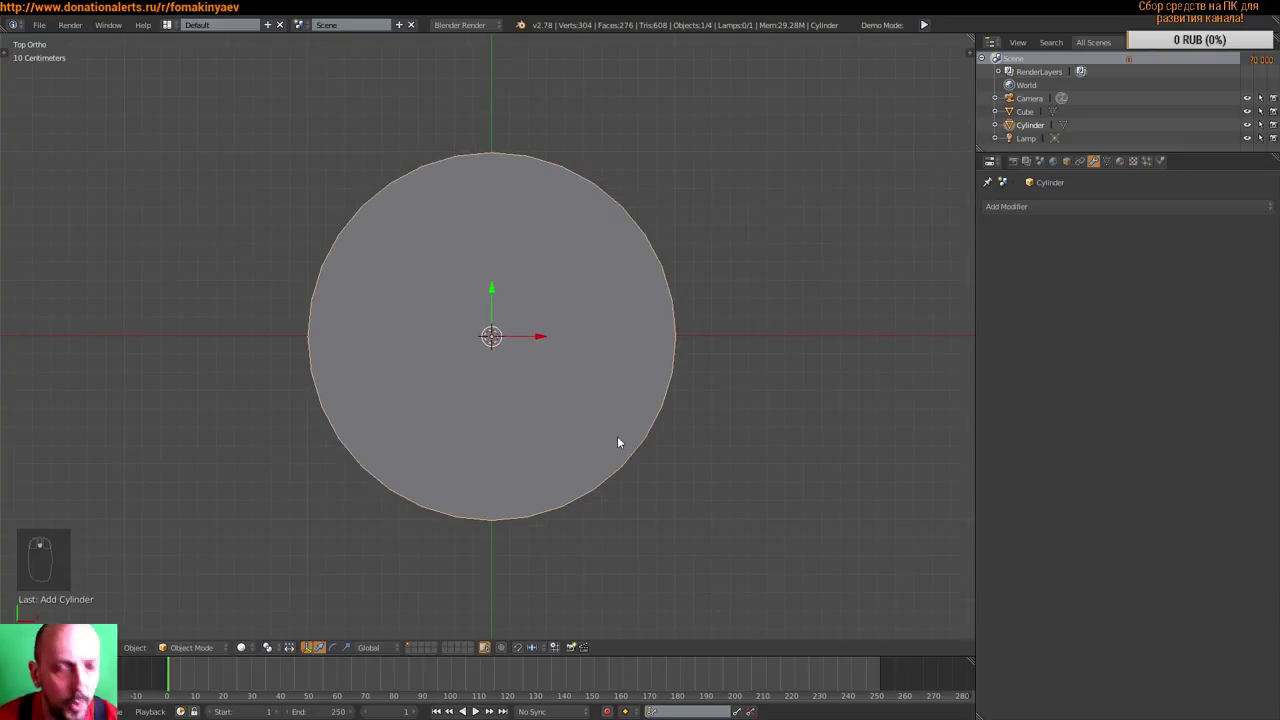
left_click_drag(660, 472, 271, 289)
key("n")
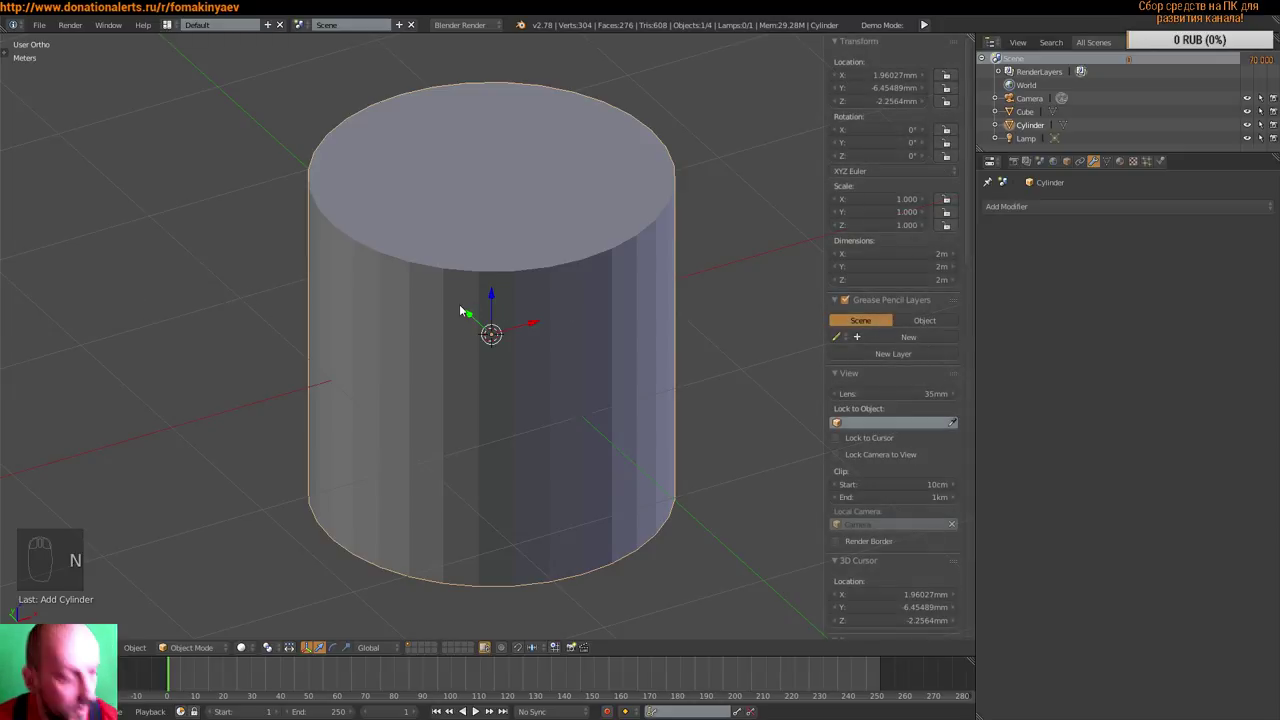
key("n")
- Review the new cylinder's tool options and view it from another angle
key("t")
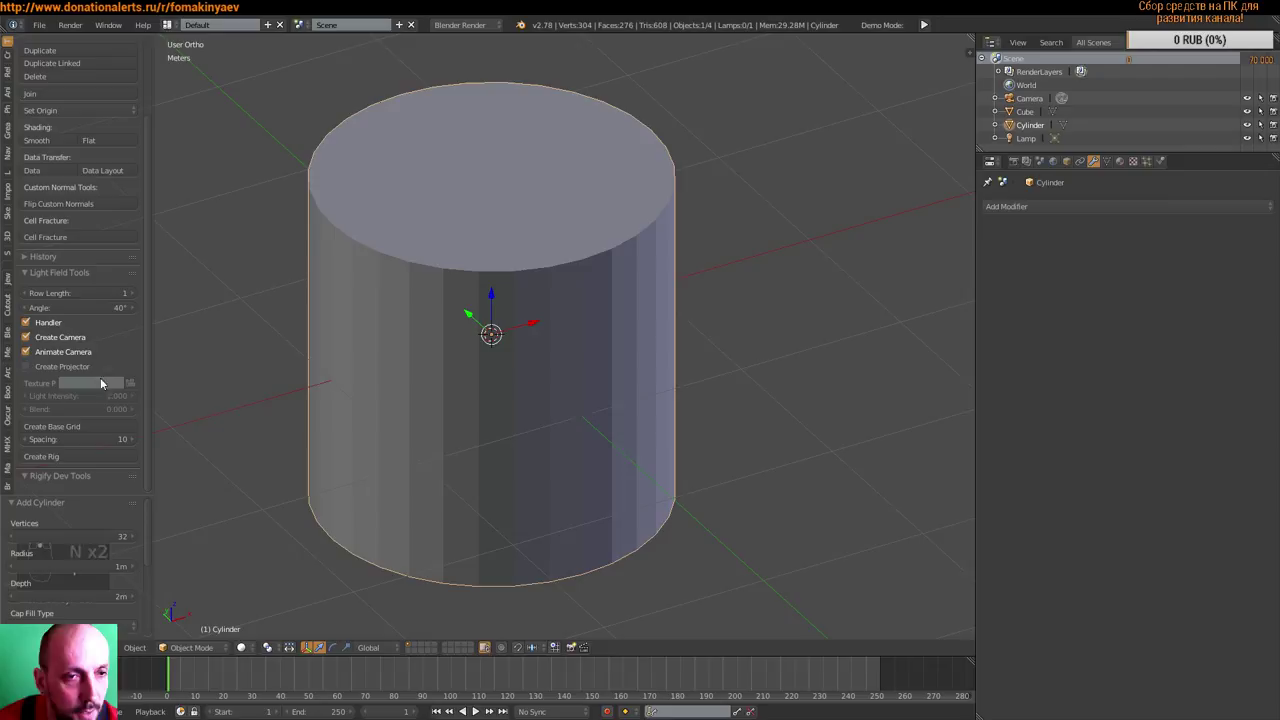
key("t")
middle_click(115, 319)
middle_click(99, 346)
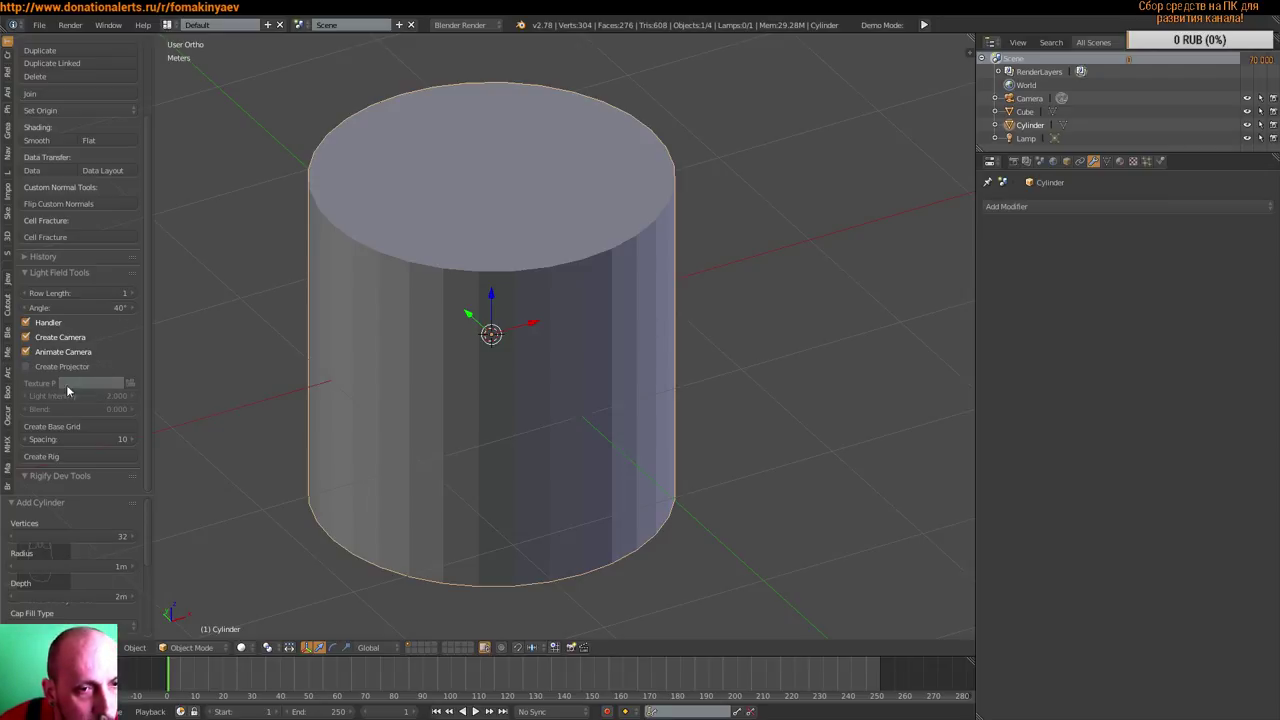
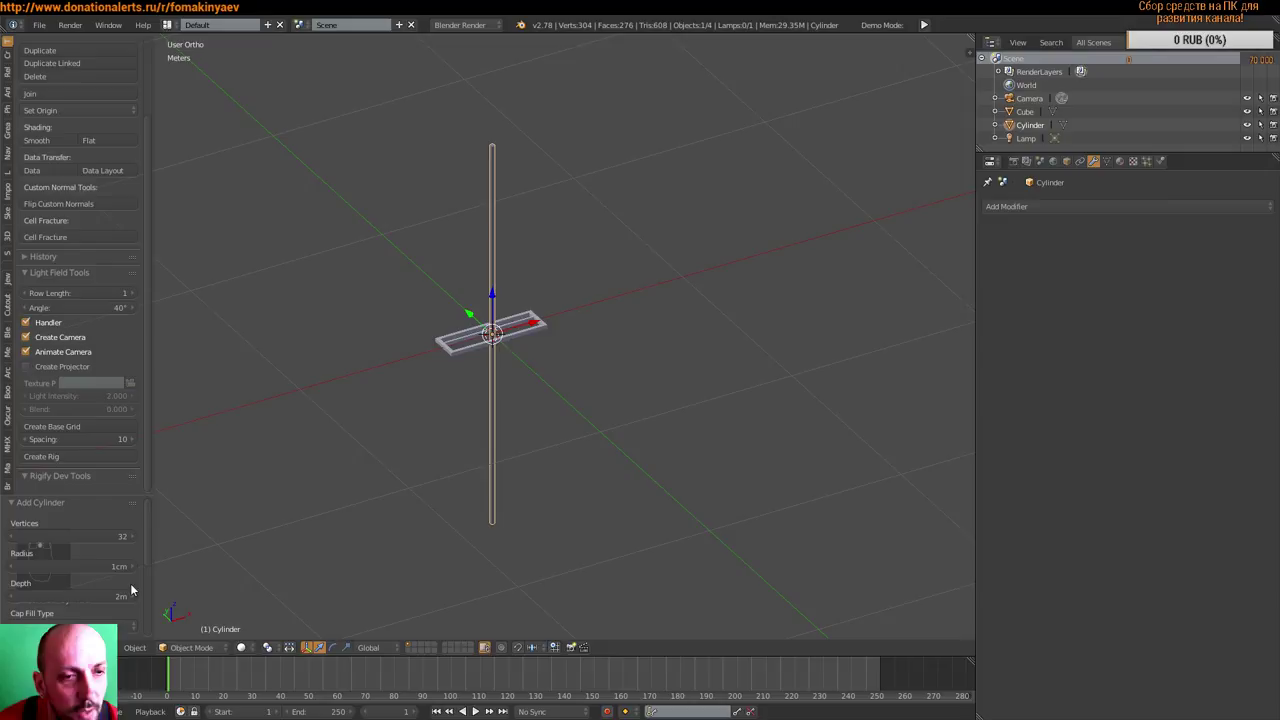
- Rotate the cylinder 90 degrees so the rod lies flat across the frame's width
key("t")
left_click_drag(585, 340, 547, 344)
key("s")
middle_click(627, 331)
key("KP_7")
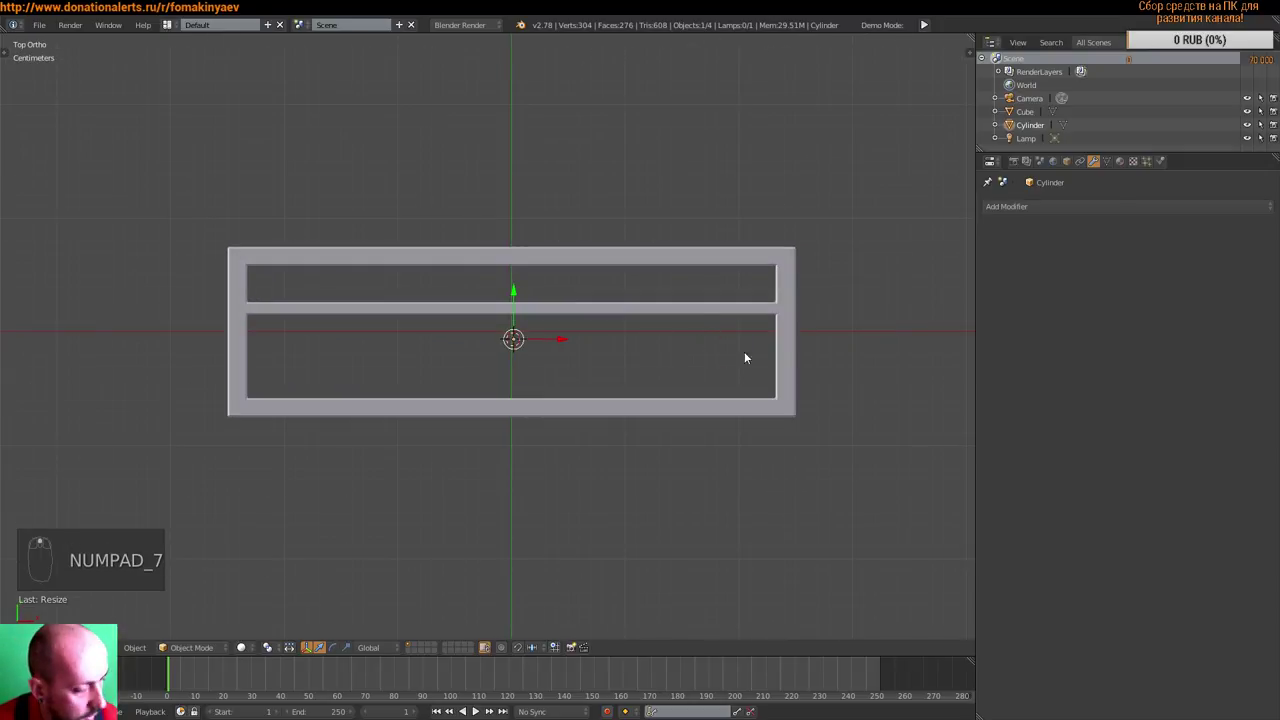
key("r")
left_click_drag(745, 331, 594, 448)
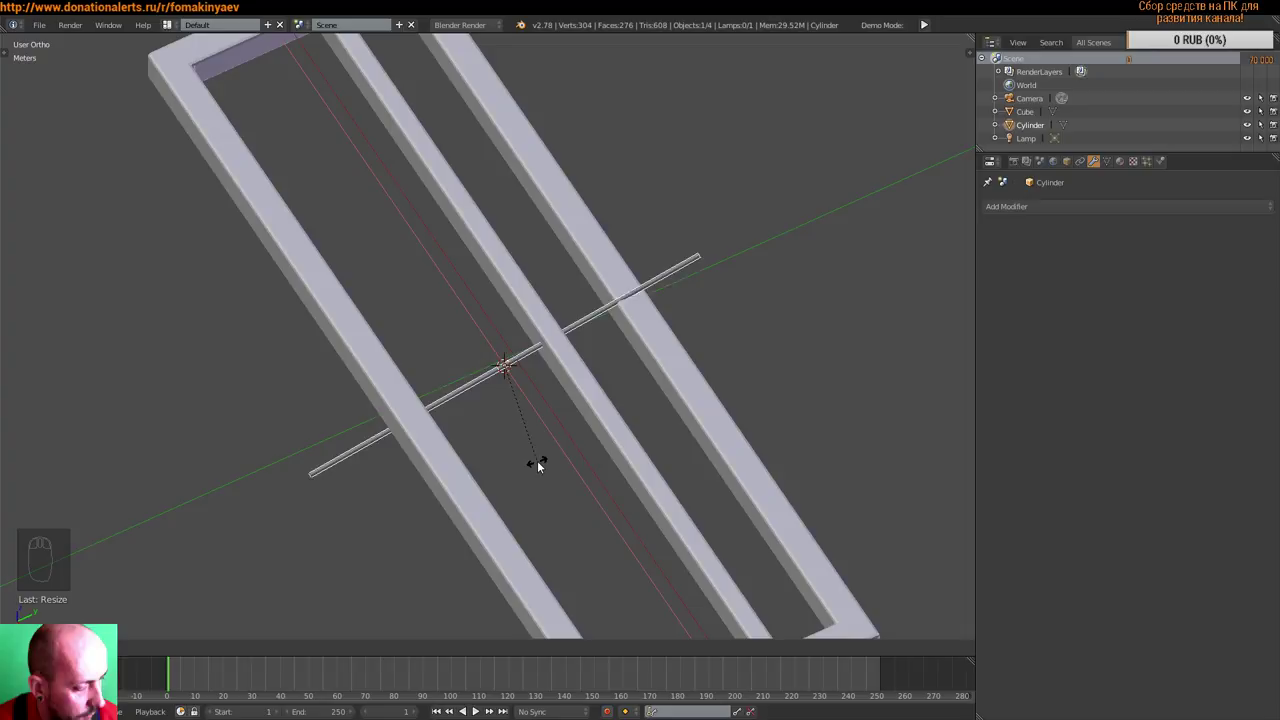
scroll("up", 3)
left_click_drag(620, 409, 641, 334)
- Check the rod in front and top wireframe views and slide it toward the frame's left end
key("KP_1")
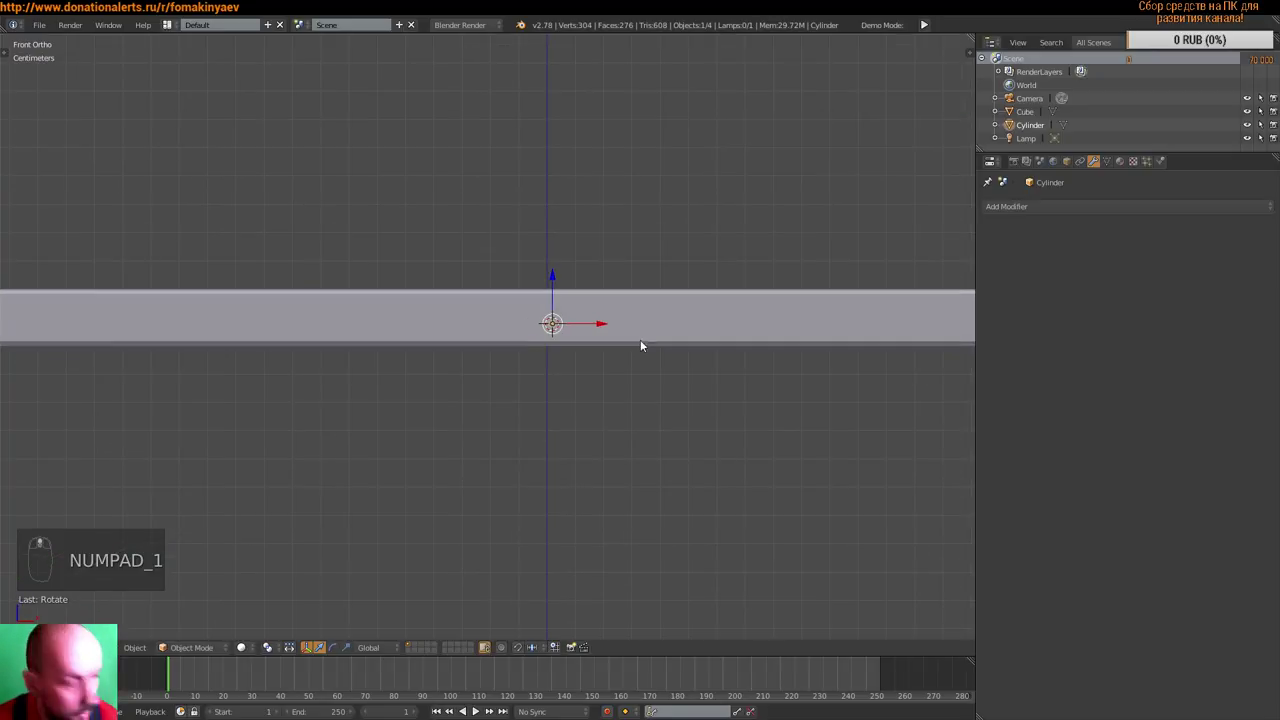
key("z")
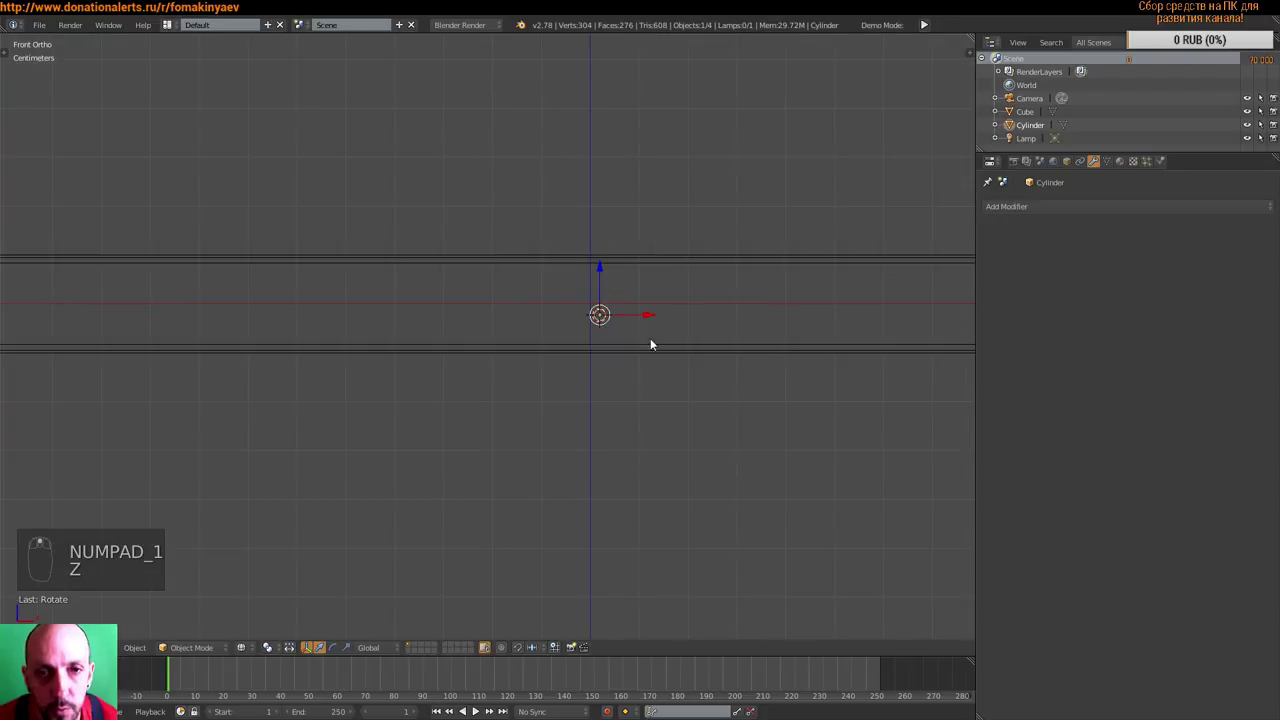
key("KP_9")
key("KP_7")
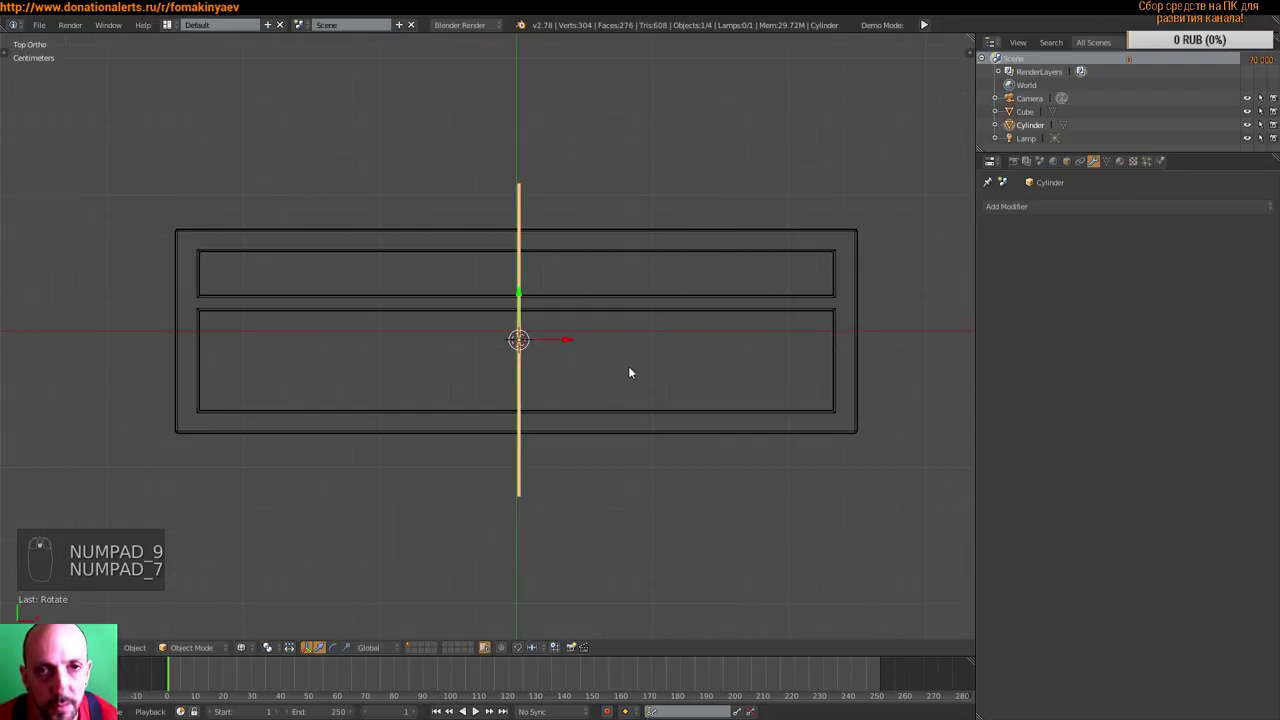
left_click_drag(625, 342, 579, 380)
left_click_drag(579, 380, 635, 337)
key("shift+s")
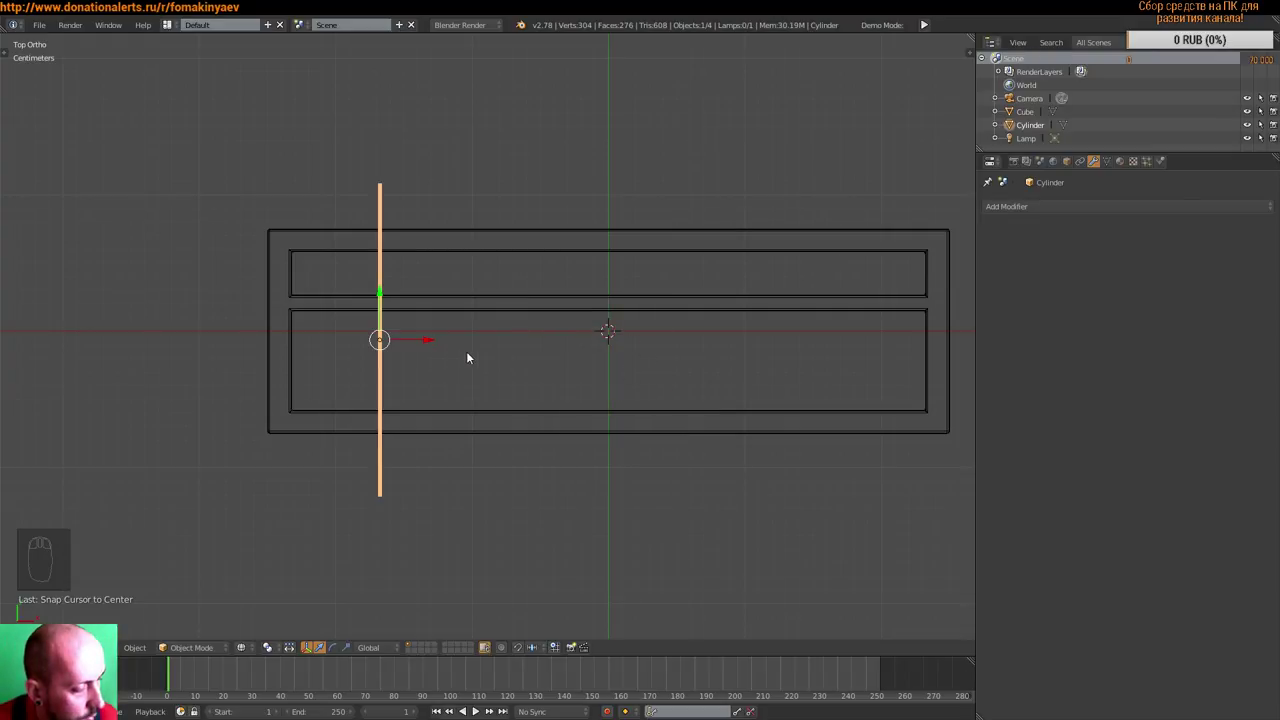
- Set snapping options and scale the rod down so it spans just the frame's inner openings
key("shift+s")
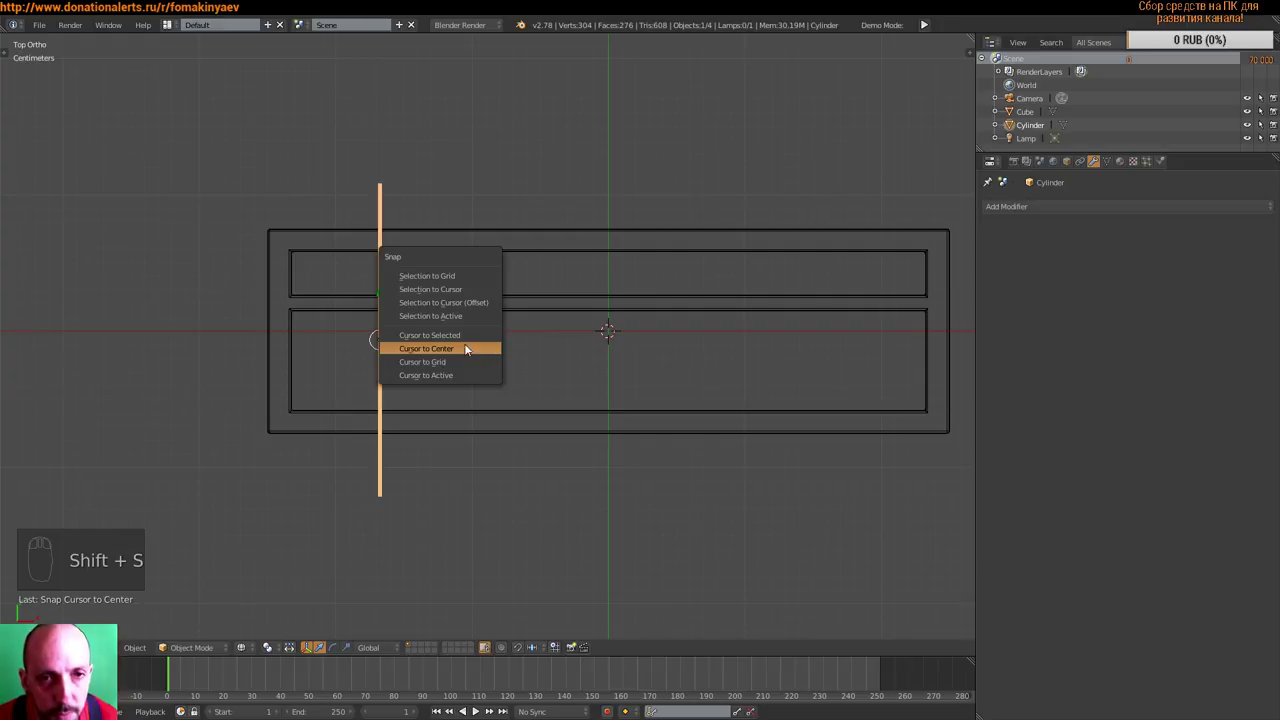
key("shift+s")
left_click_drag(717, 347, 752, 329)
scroll("up", 3)
middle_click(802, 321)
key("s")
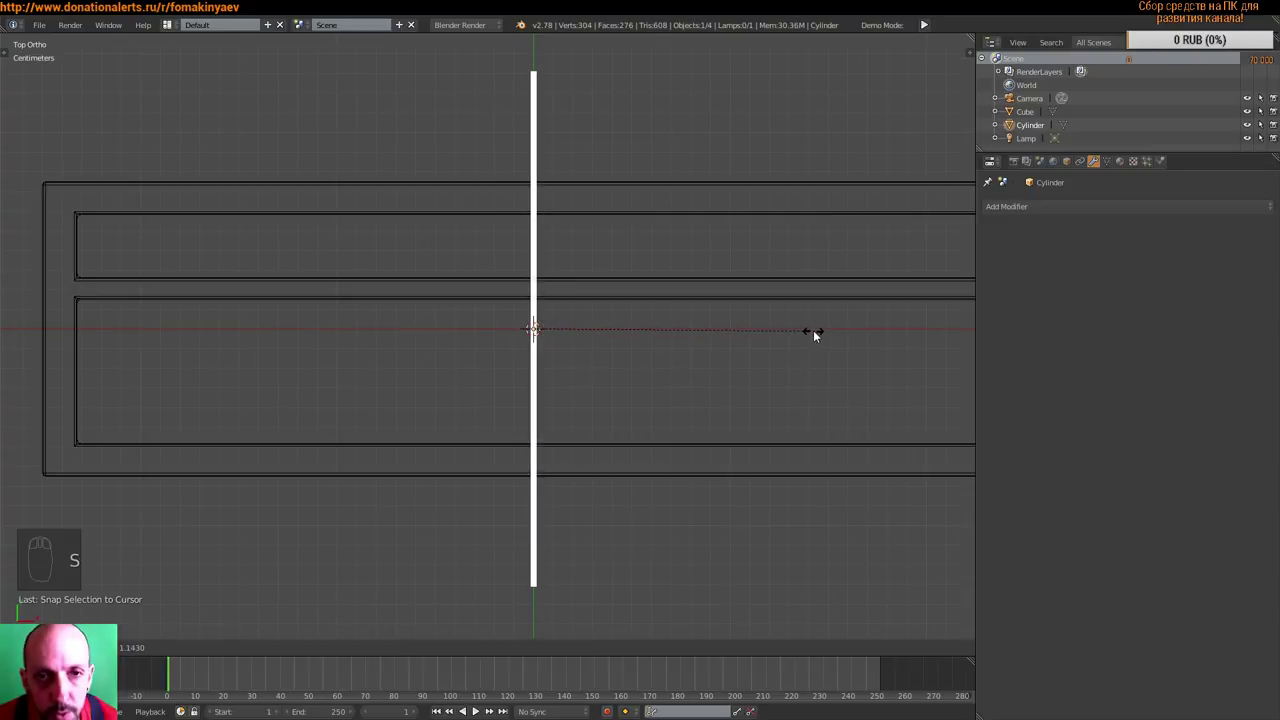
key("s")
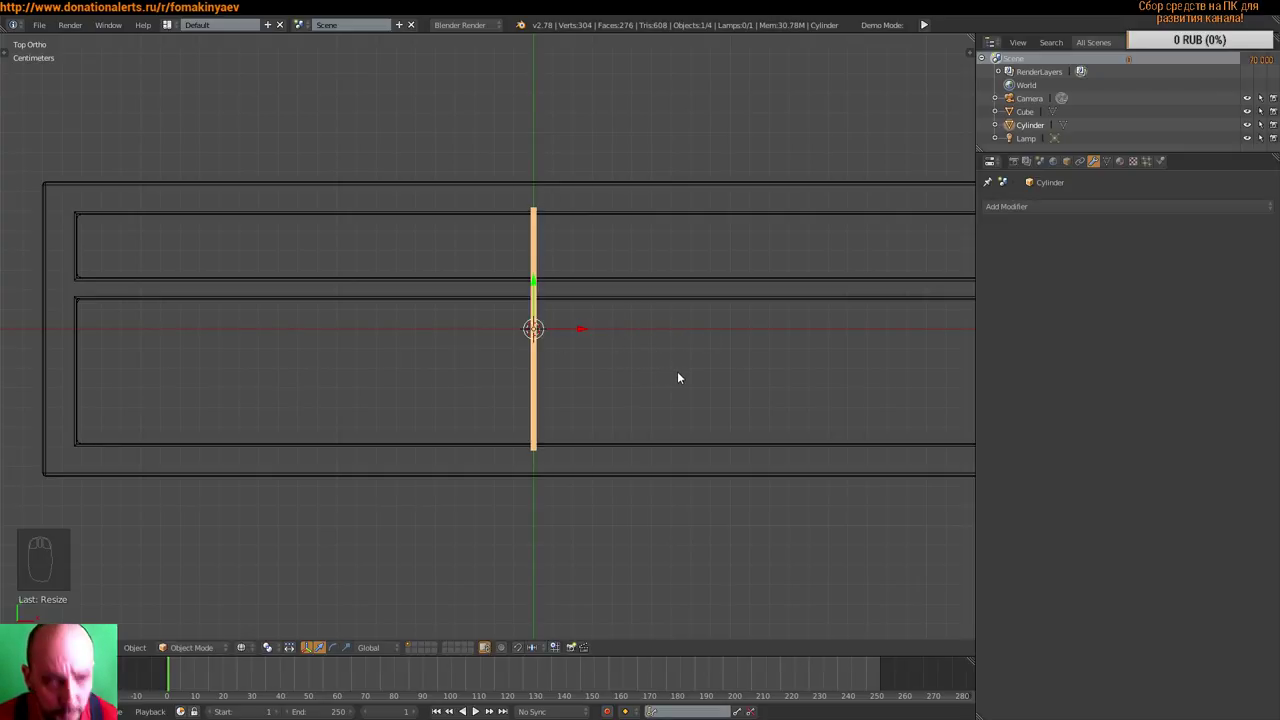
- Switch the viewport to solid shading and reframe the view around the abacus frame
key("z")
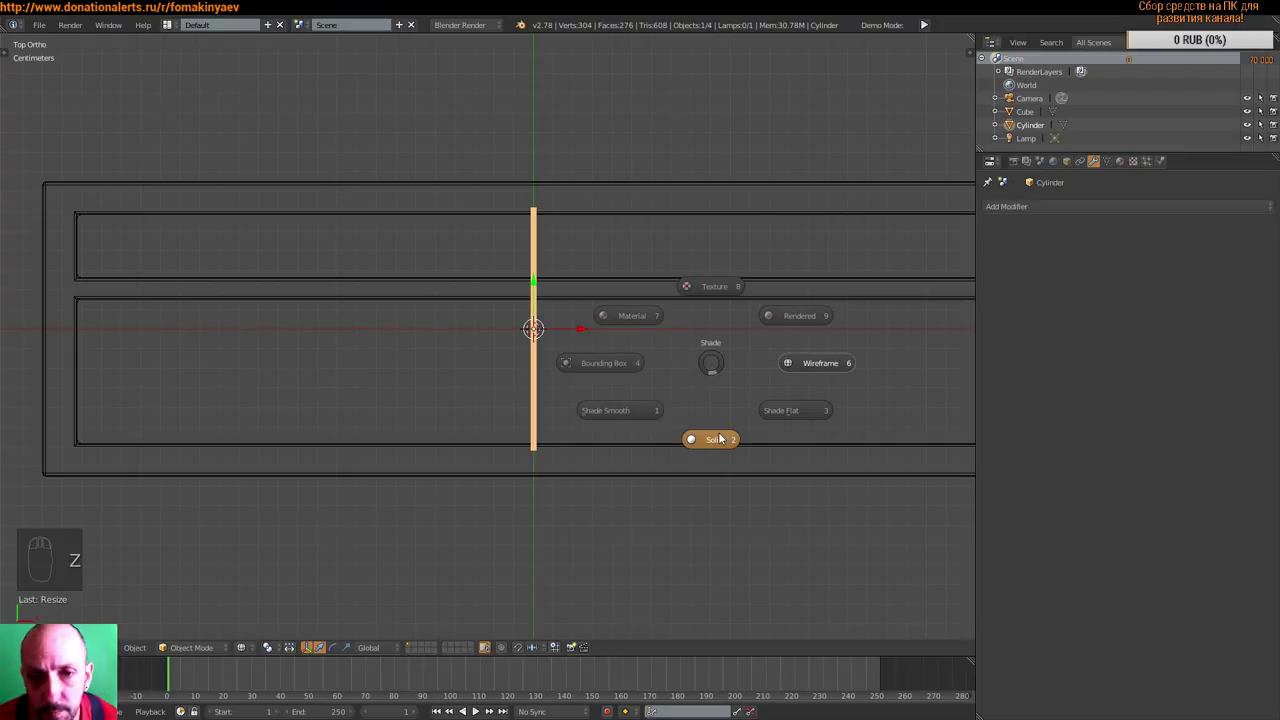
left_click_drag(692, 371, 743, 350)
key("a")
scroll("down", 3)
middle_click(531, 373)
left_click_drag(480, 400, 766, 384)
- Rescale the rod and move it along X to the frame's left inner edge, about 22 cm from centre
key("s")
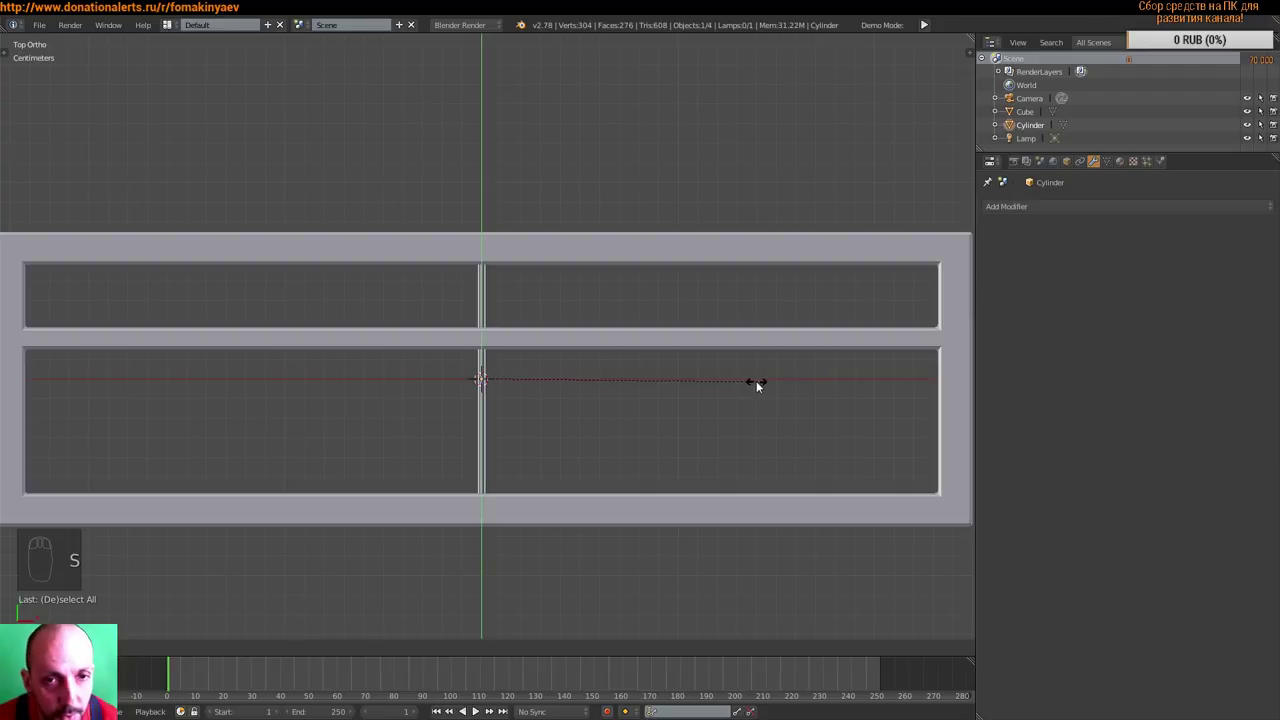
key("s")
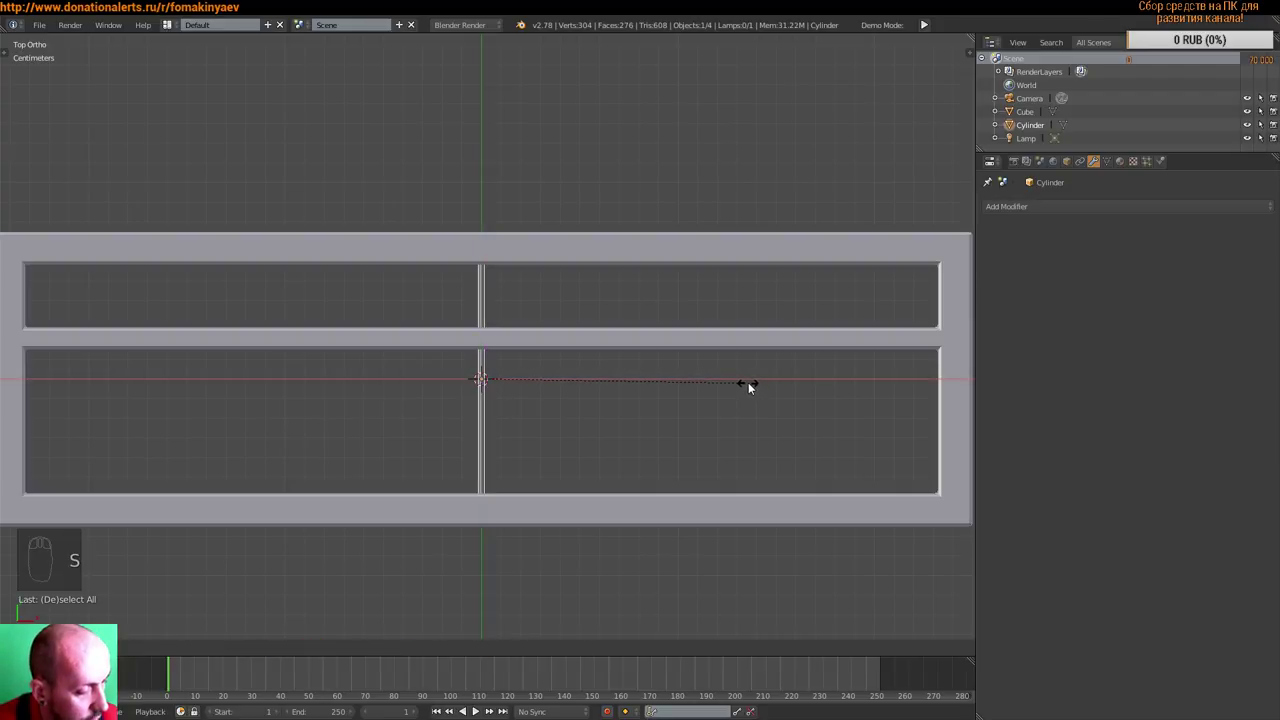
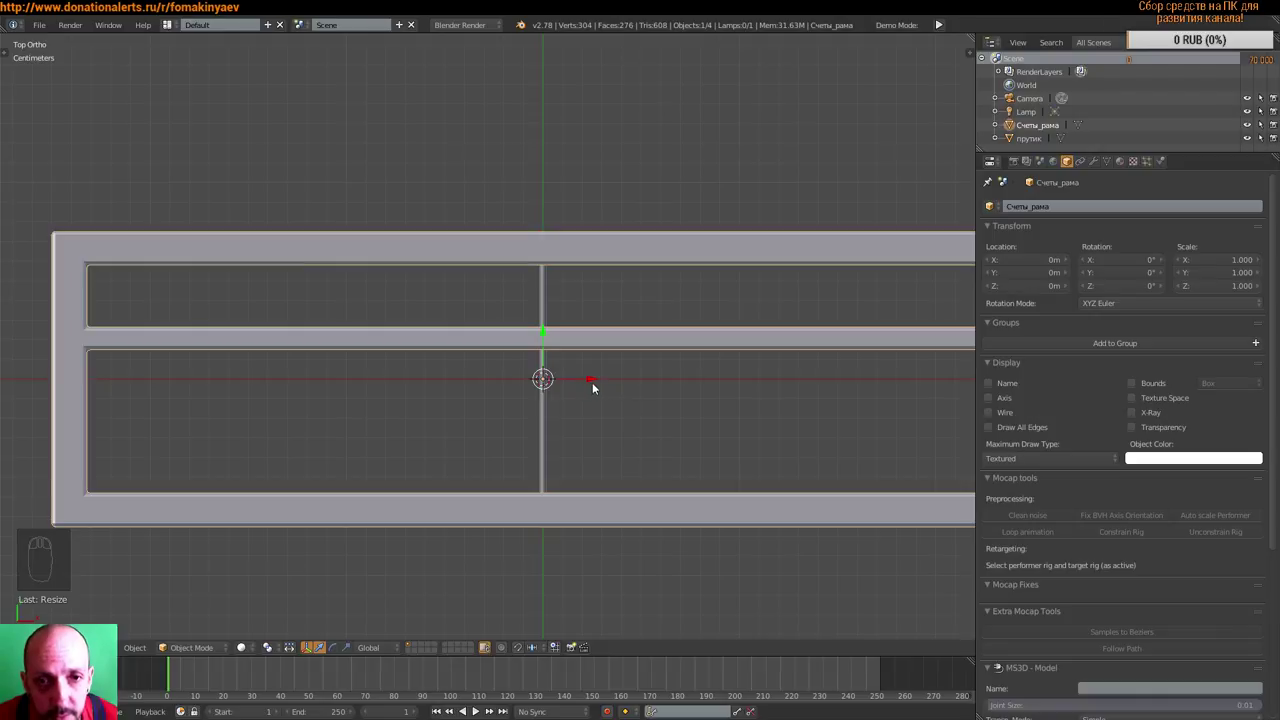
left_click_drag(597, 385, 551, 415)
key("ctrl+z")
left_click_drag(550, 415, 176, 377)
left_click_drag(598, 384, 170, 377)
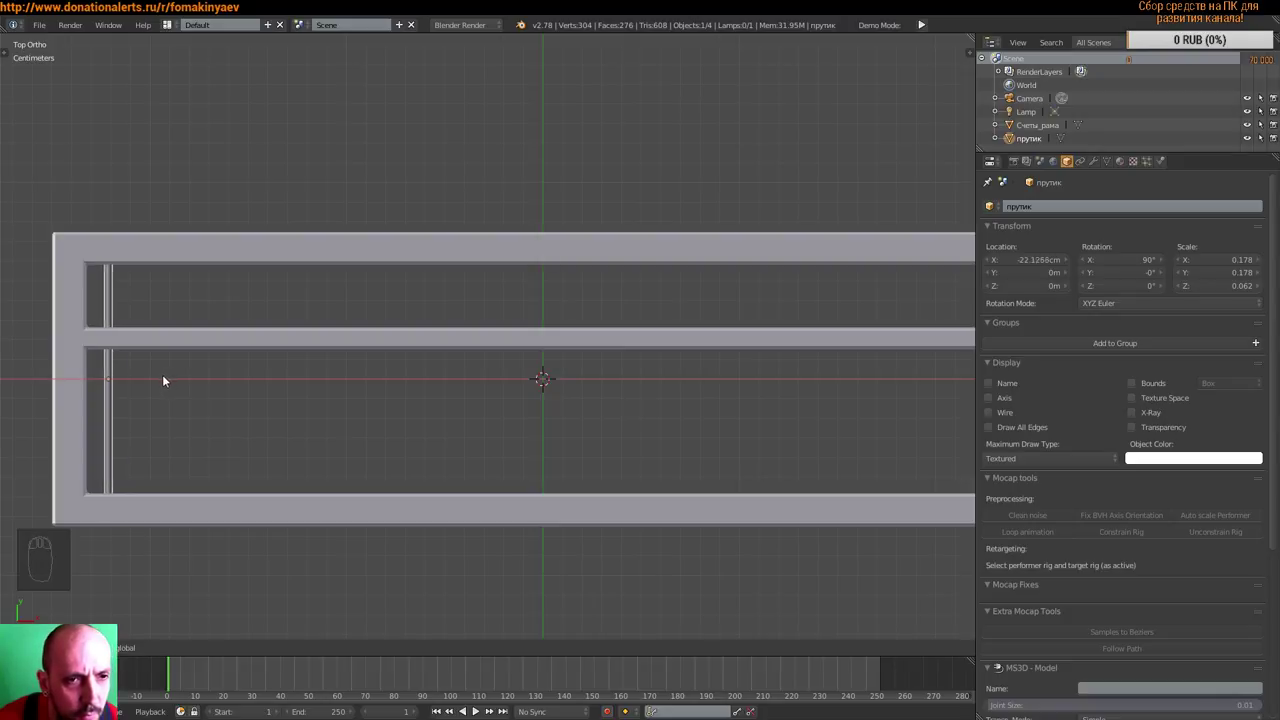
- Scale the rod прутик slightly thinner to 0.155 width and save Abacus.blend
left_click_drag(531, 411, 597, 393)
scroll("up", 3)
left_click_drag(337, 395, 594, 377)
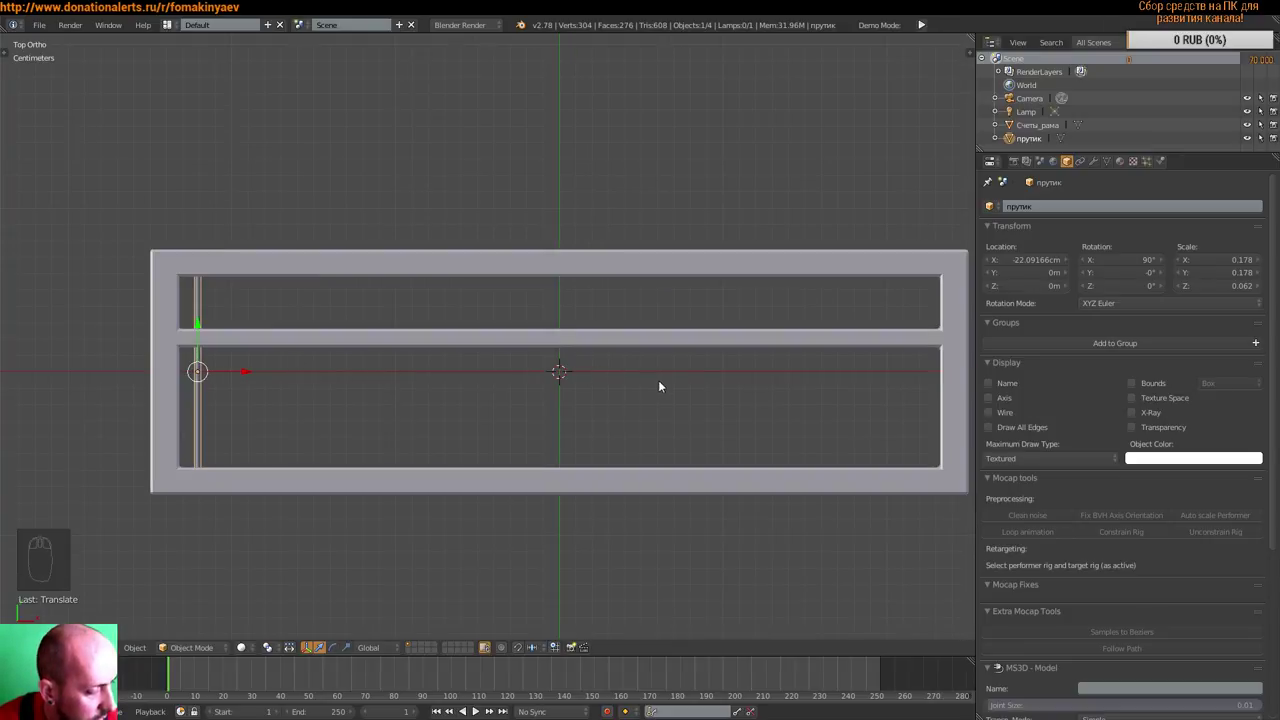
key("s")
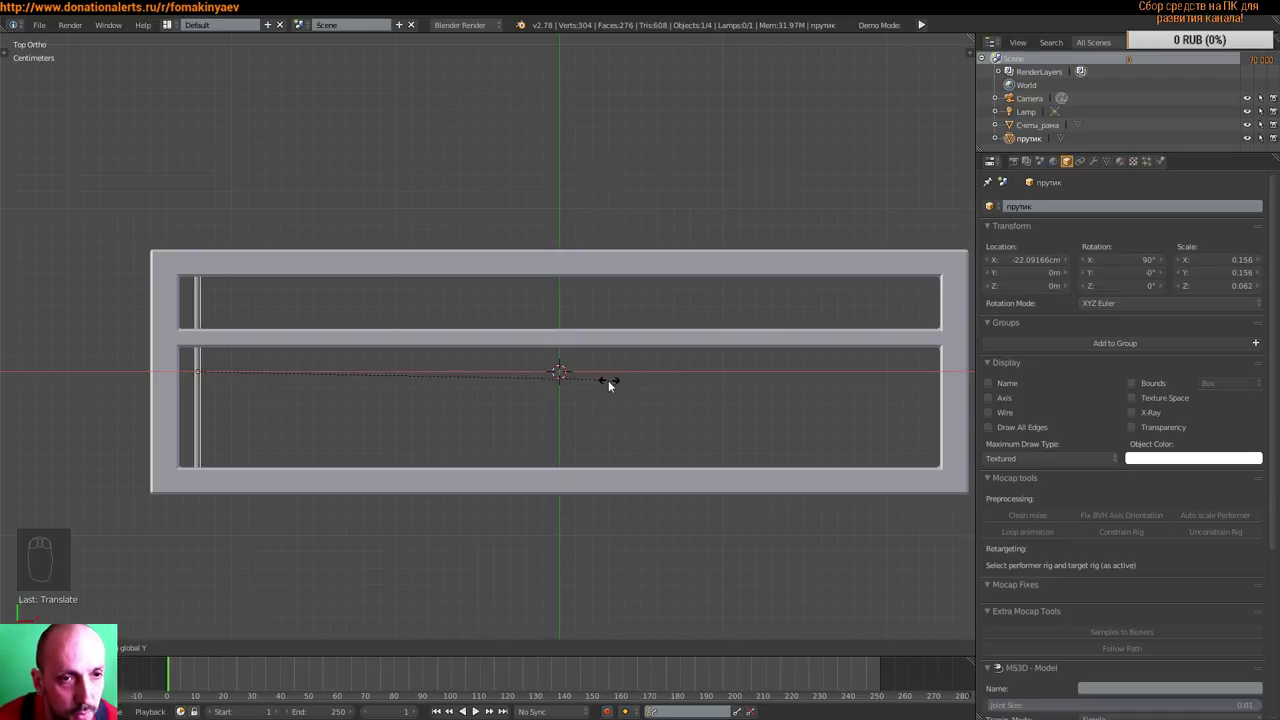
key("ctrl+s")
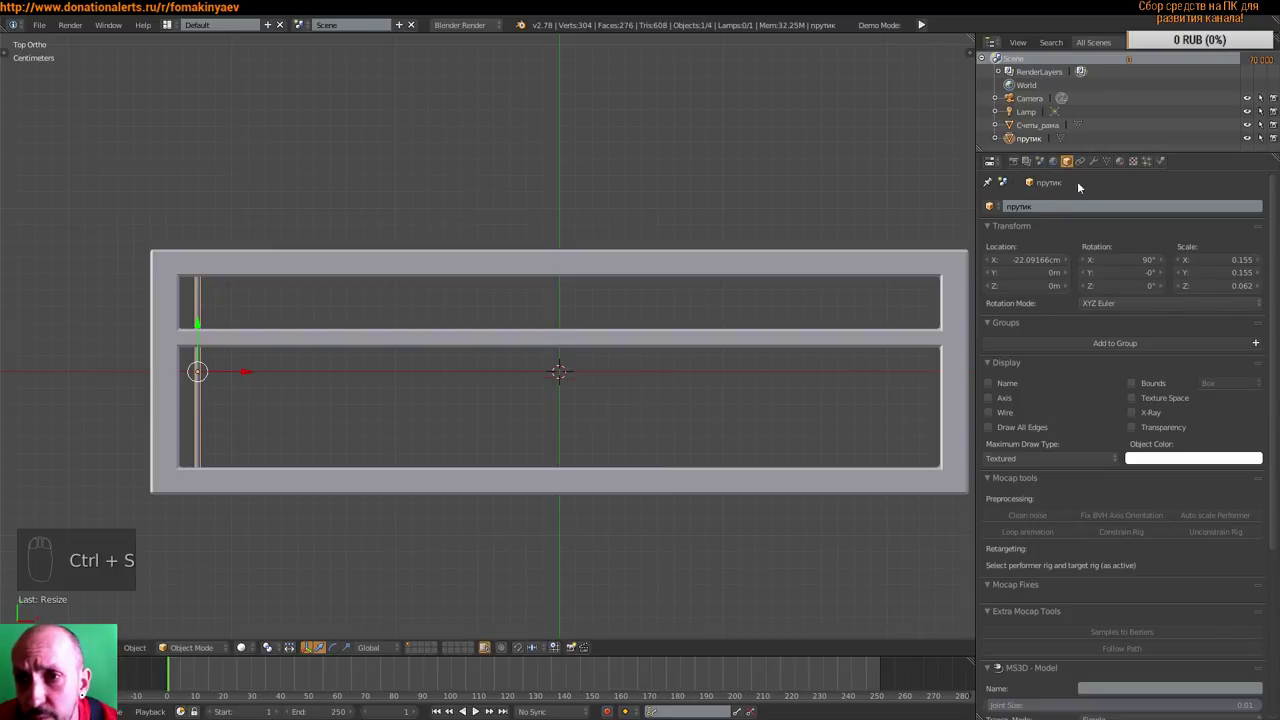
- Give the rod an Array modifier with Count 17 and Relative Offset X 8.7 to fill the frame
left_click_drag(1100, 162, 1076, 276)
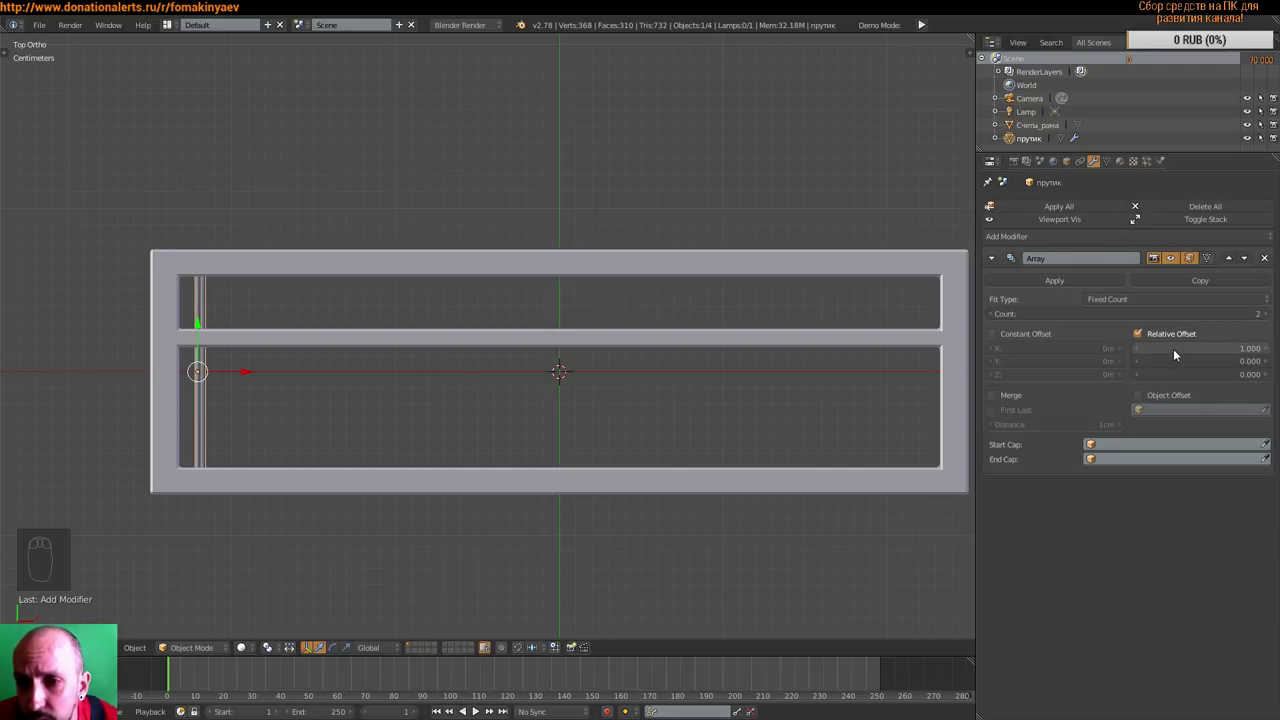
left_click_drag(1176, 351, 1202, 354)
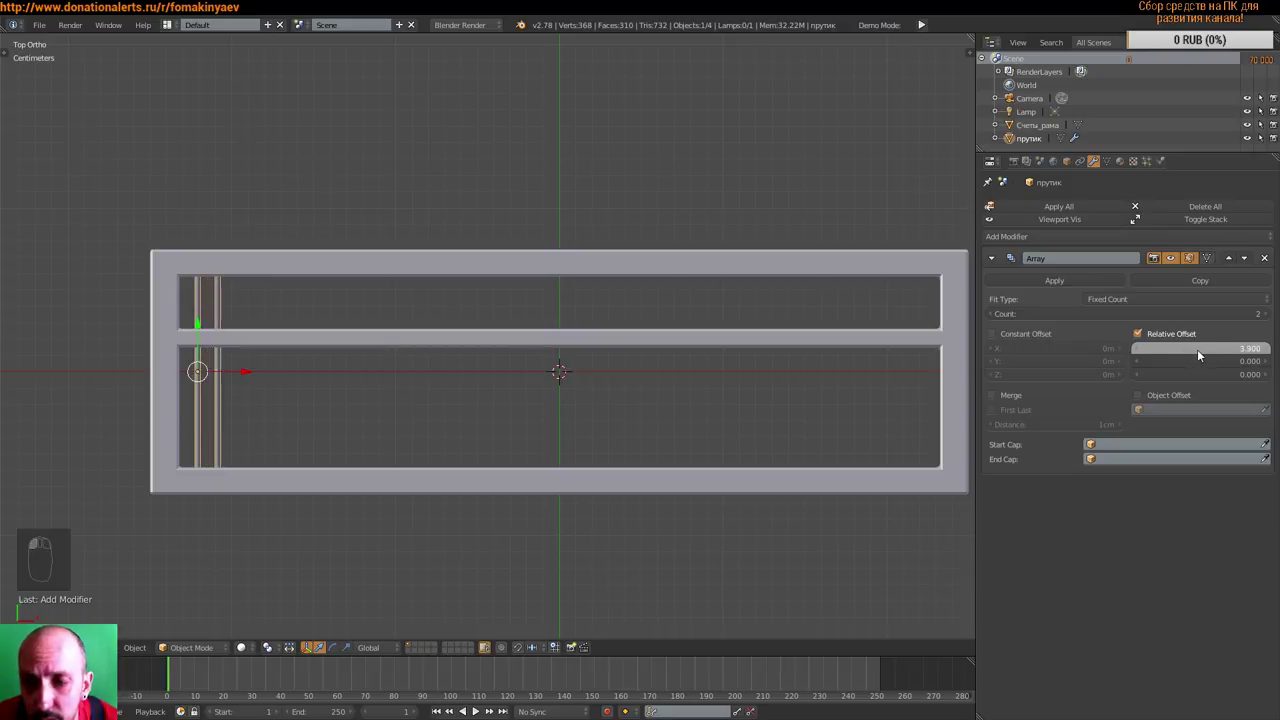
left_click_drag(1269, 314, 1219, 351)
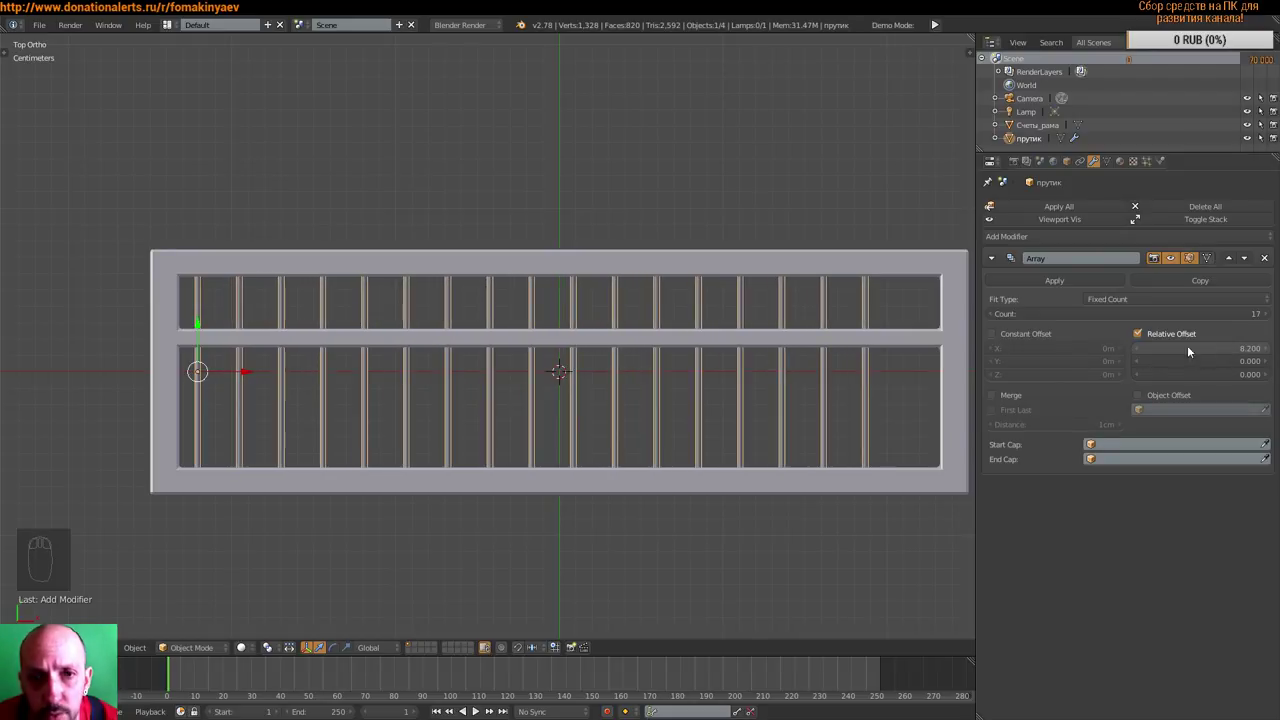
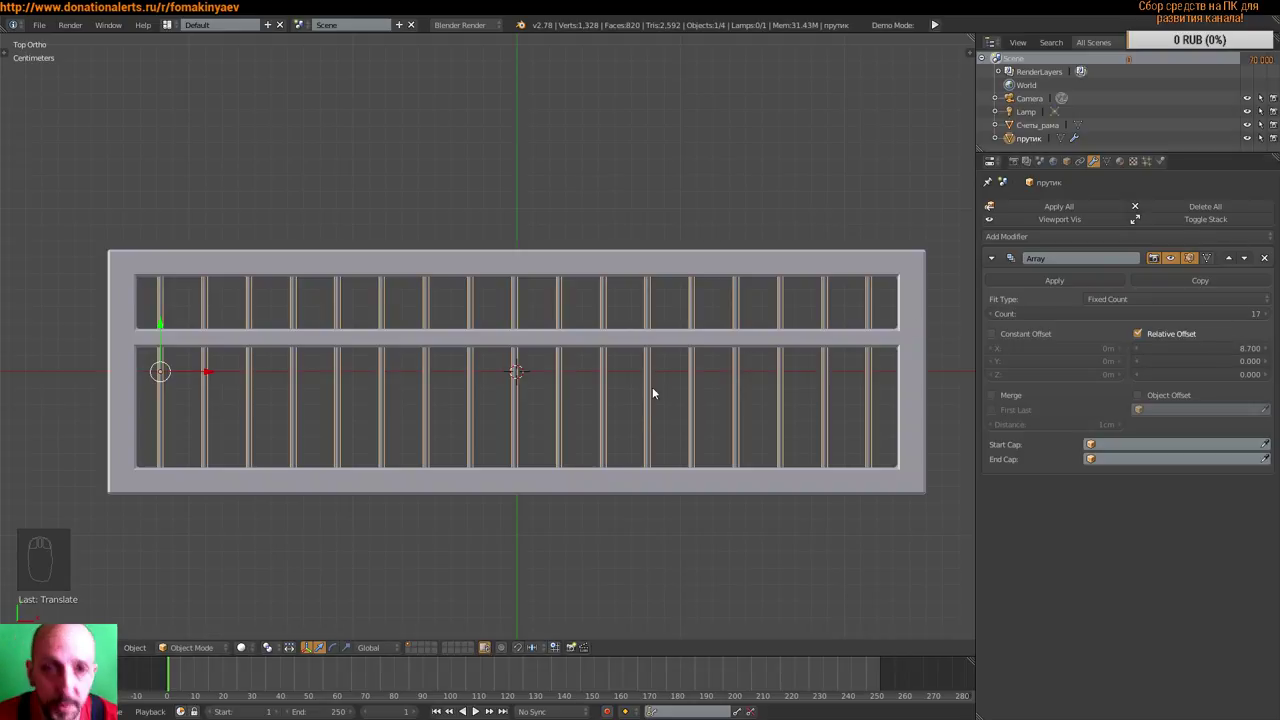
- Orbit around the abacus to check the rod spacing, then return to the top-down view
scroll("down", 3)
middle_click(695, 358)
middle_click(733, 362)
key("a")
key("ctrl+s")
left_click_drag(677, 389, 693, 410)
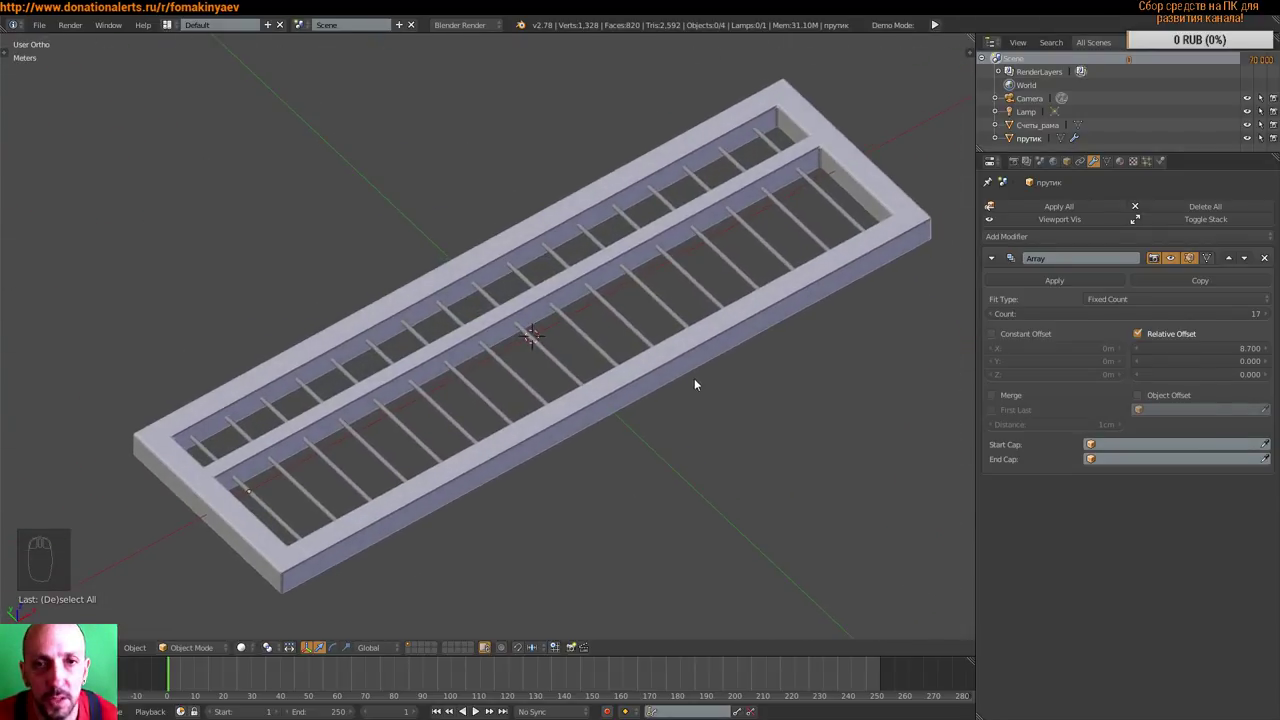
scroll("up", 3)
scroll("down", 3)
middle_click(731, 400)
middle_click(1092, 279)
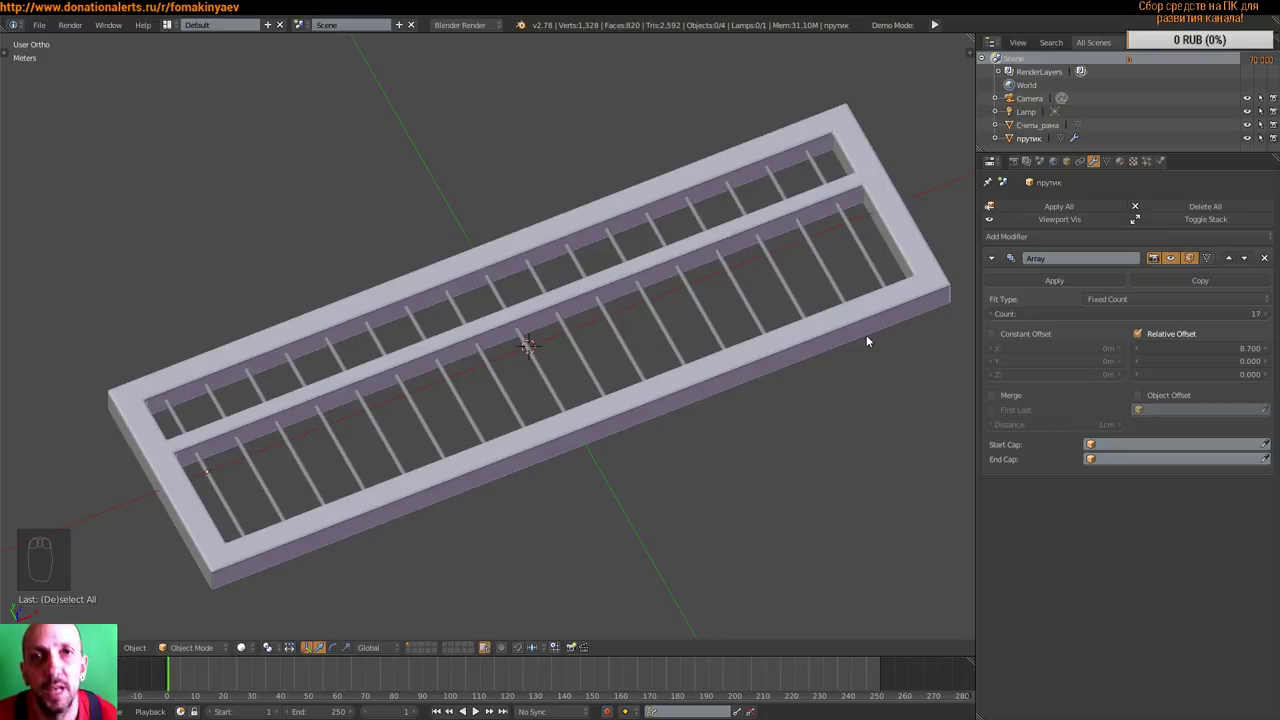
middle_click(688, 389)
scroll("down", 3)
key("KP_7")
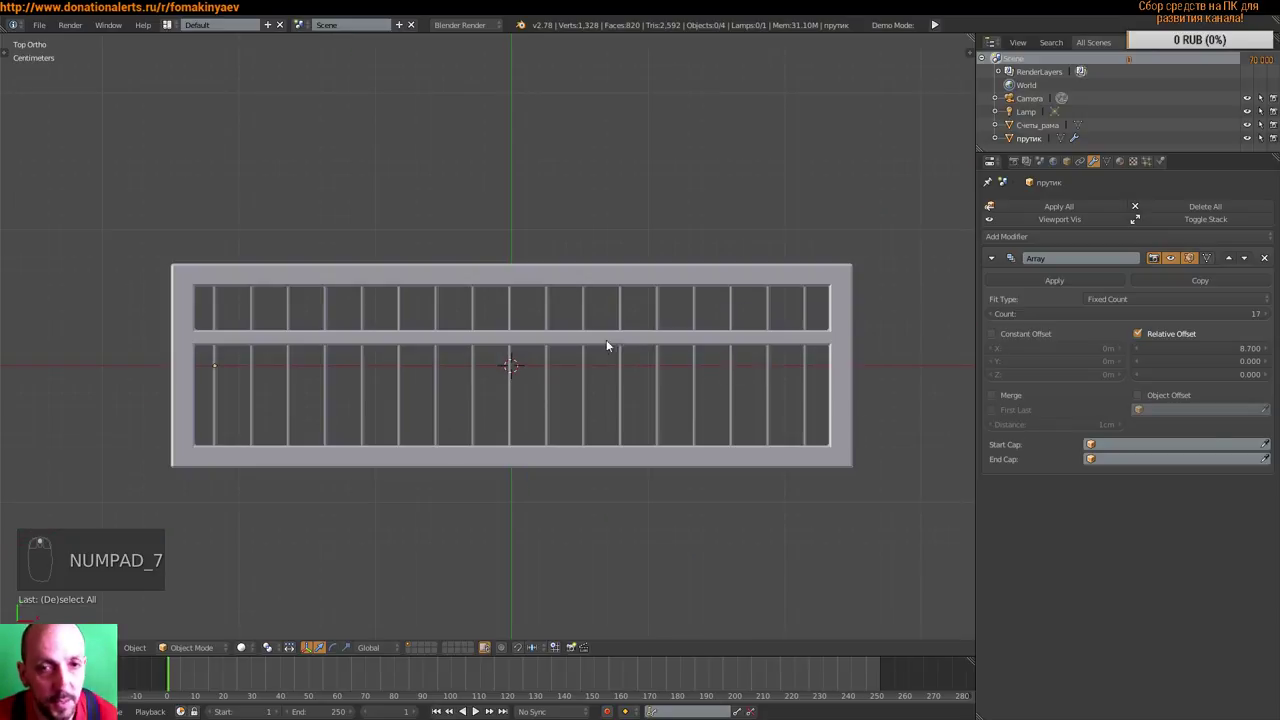
- Snap the 3D cursor to the selection and set the frame and rod origins to their geometry centres
key("shift+s")
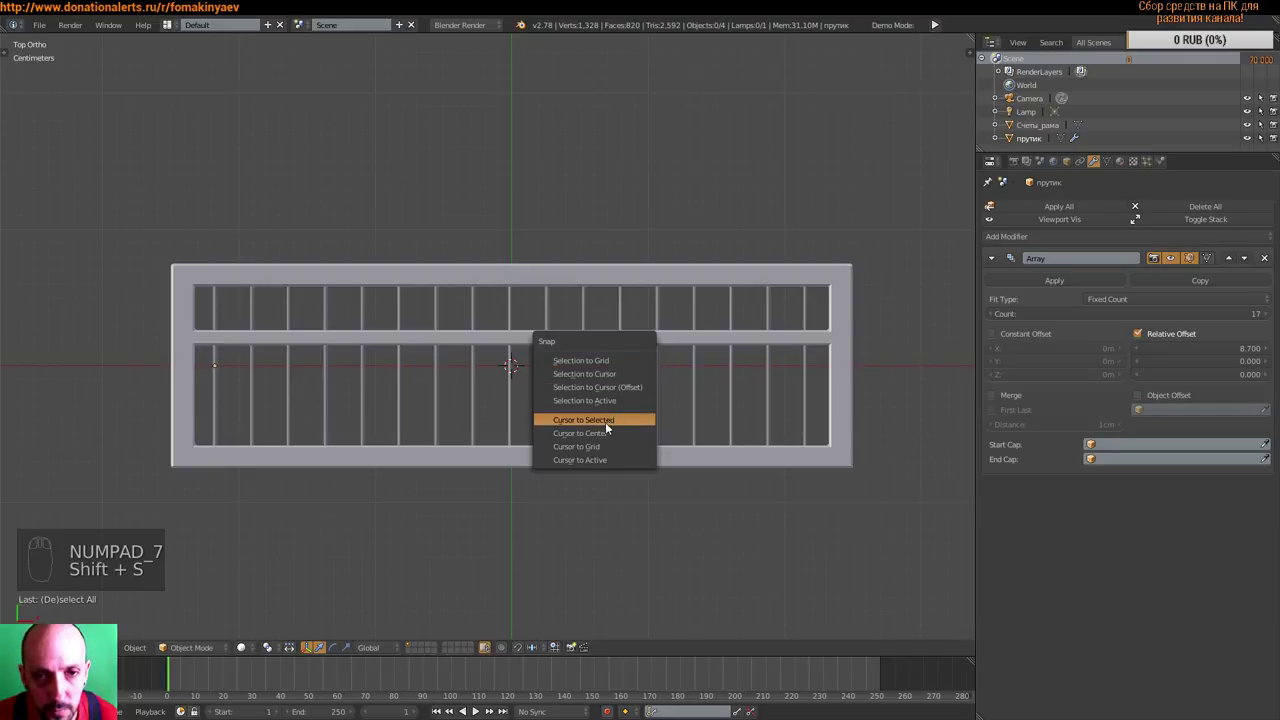
left_click_drag(680, 275, 736, 291)
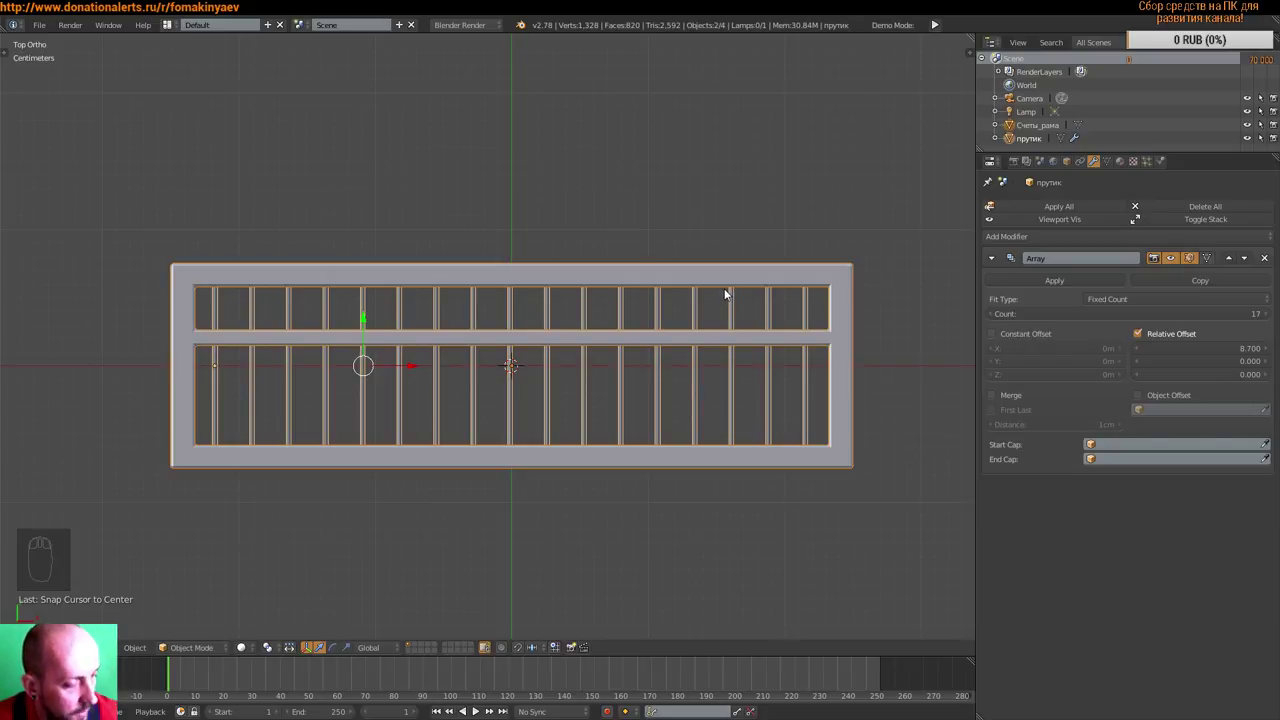
key("ctrl+shift+alt+c")
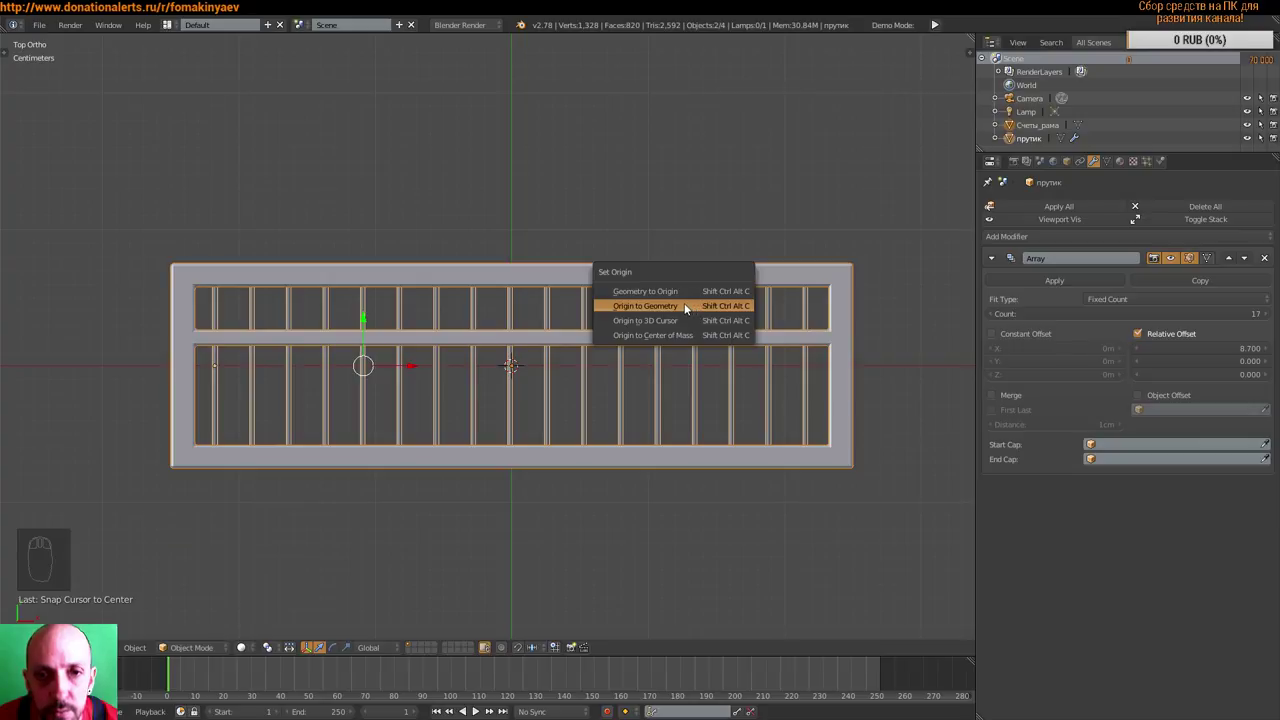
left_click_drag(410, 365, 411, 366)
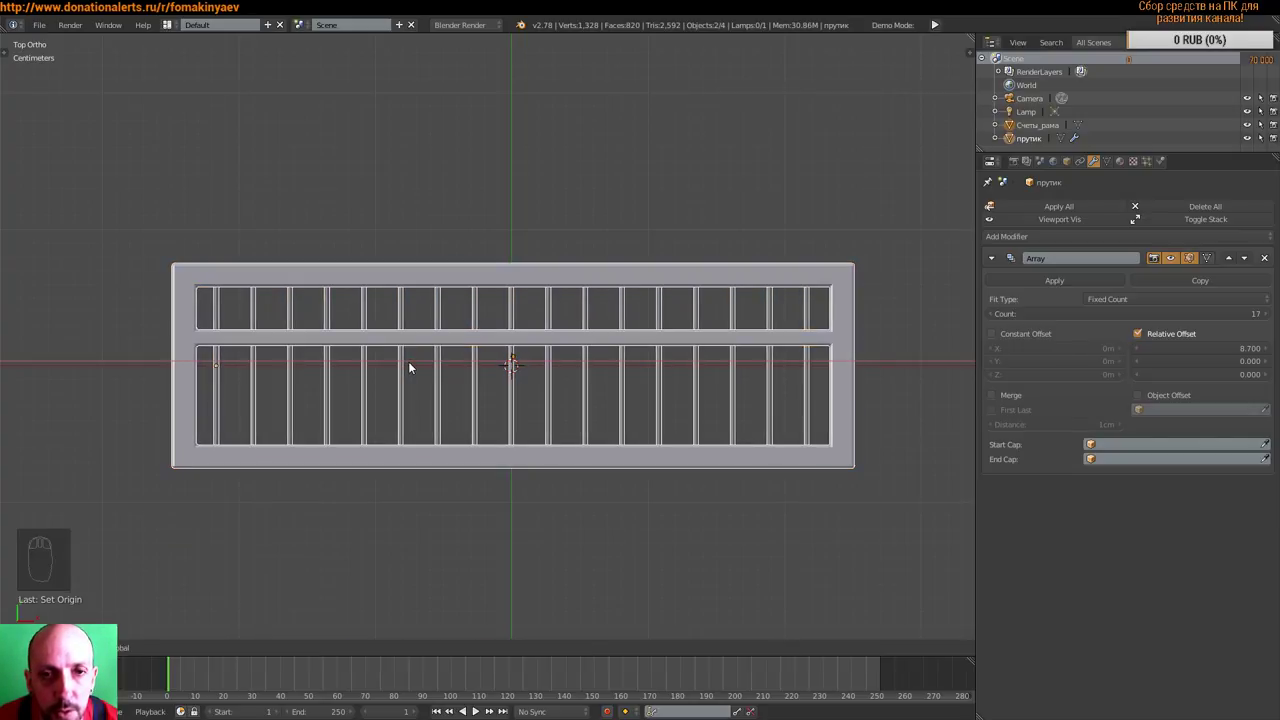
left_click_drag(588, 400, 364, 373)
left_click_drag(364, 373, 736, 337)
scroll("up", 3)
- Add a new cylinder mesh at the abacus centre and tidy the side panels
key("a")
key("shift+a")
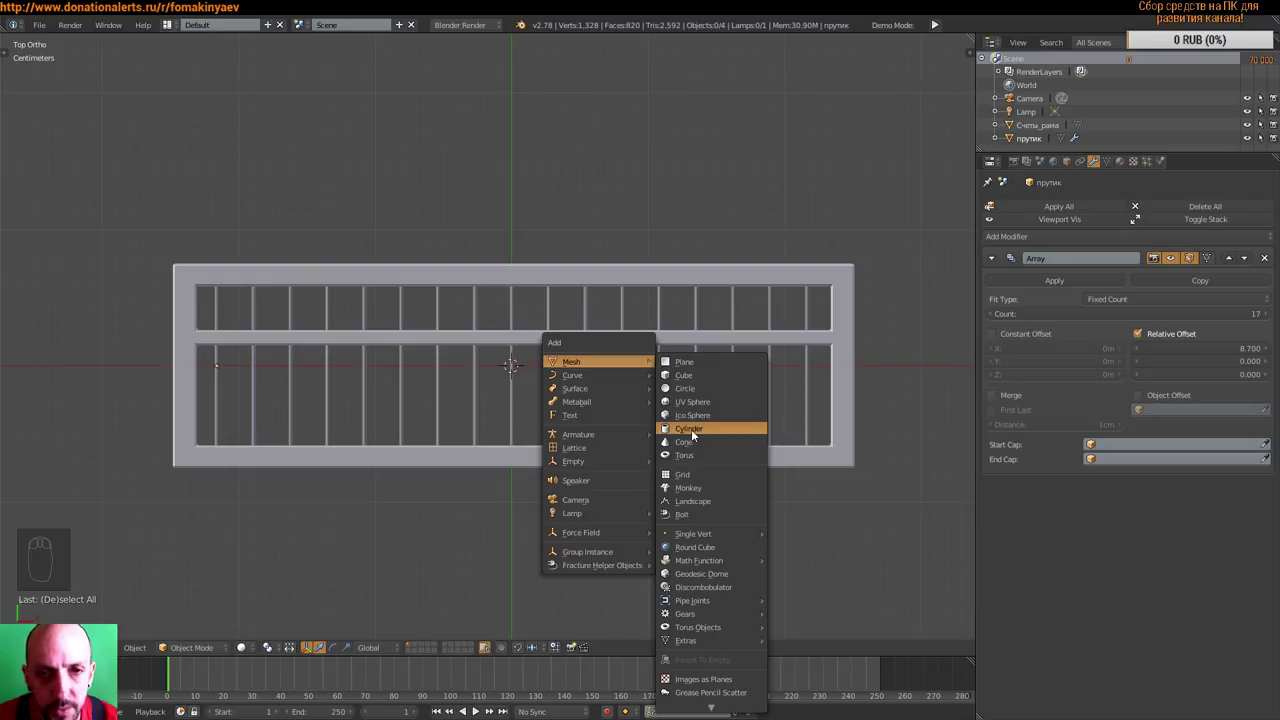
left_click_drag(649, 415, 649, 400)
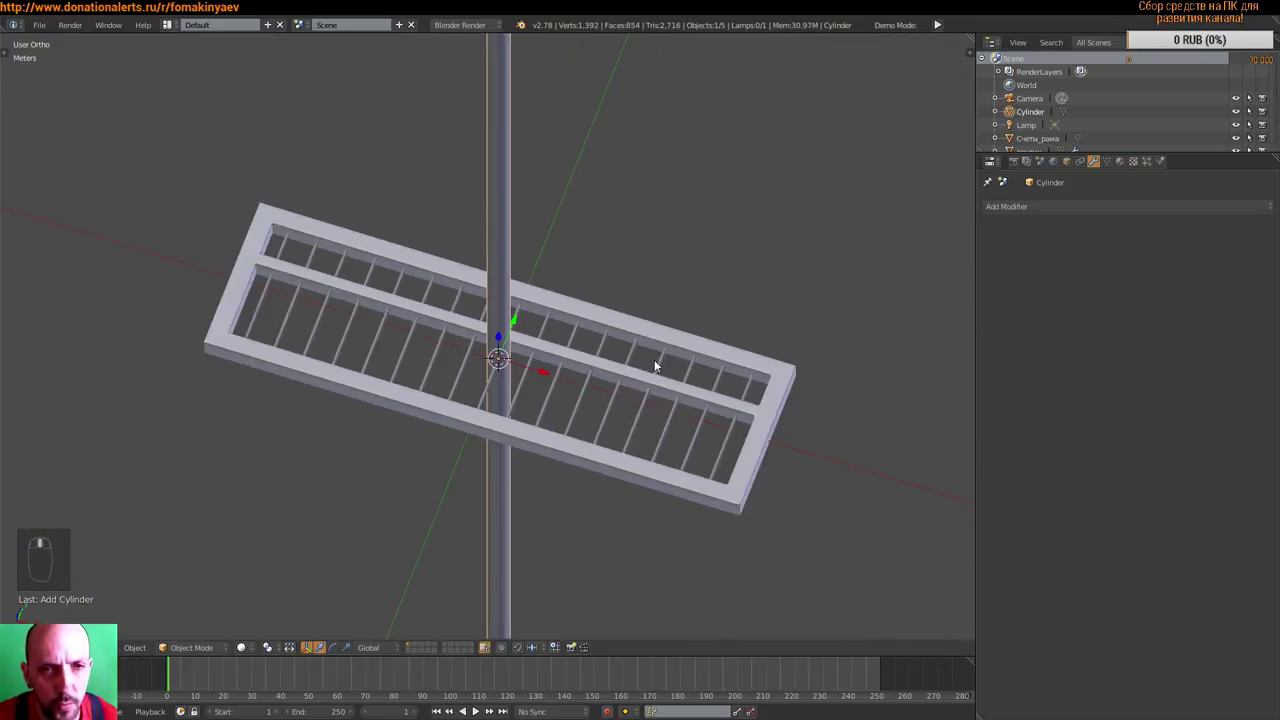
key("n")
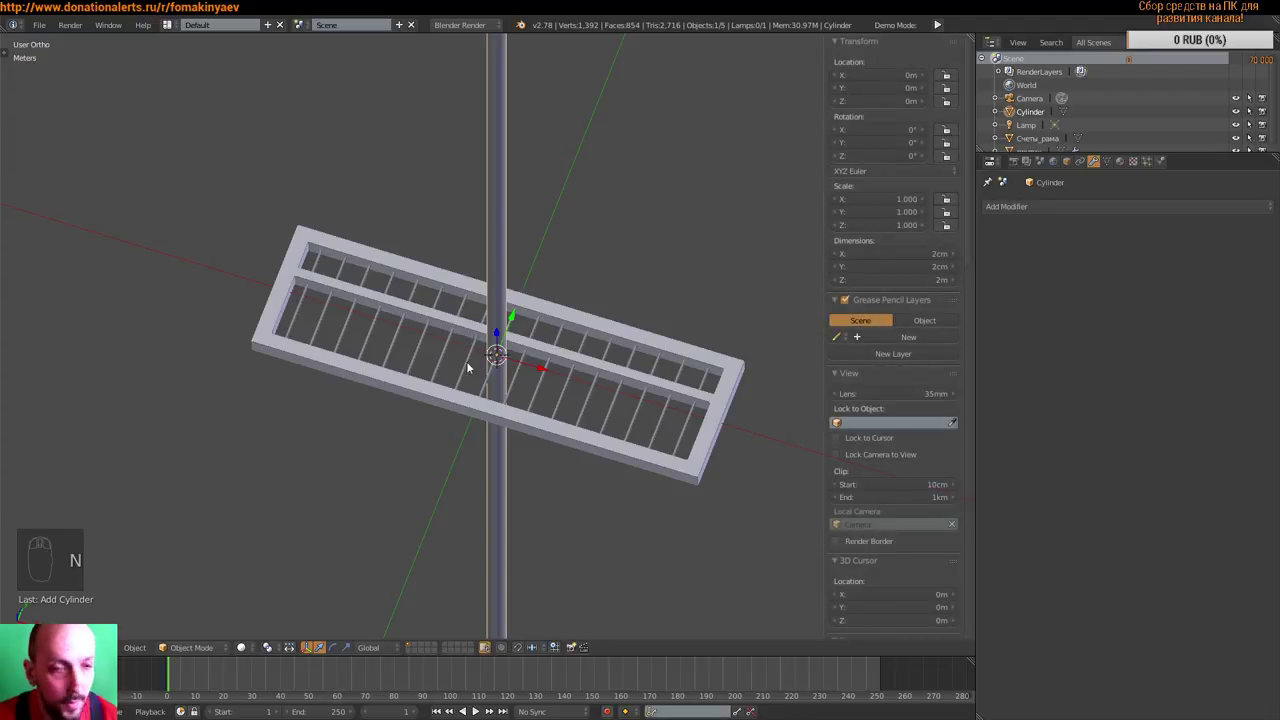
key("n")
key("t")
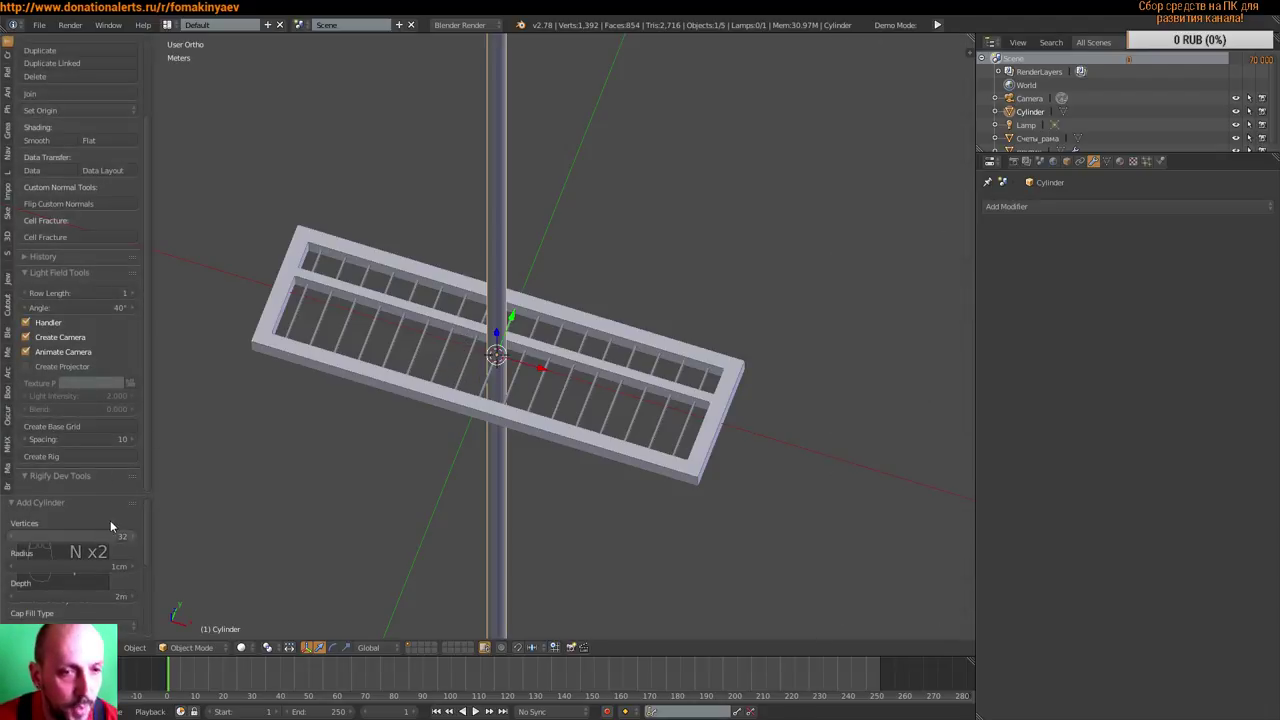
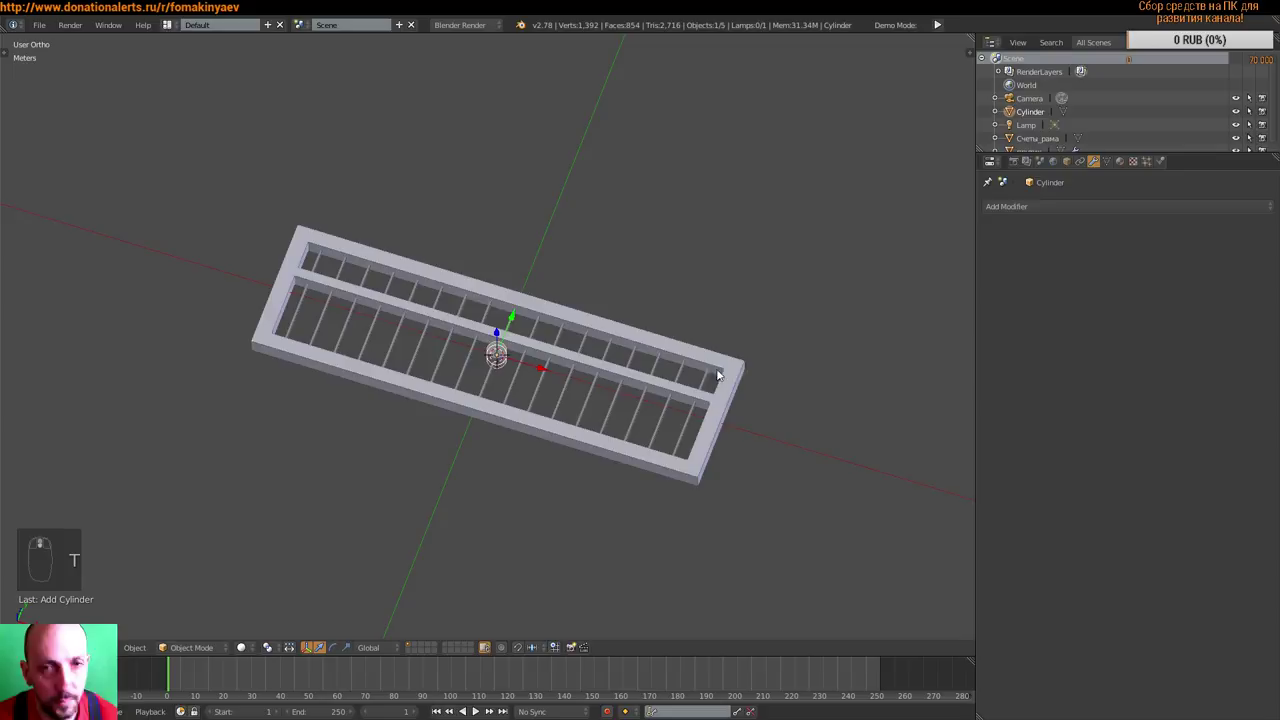
- Scale and rotate the cylinder into a small flat bead disc, checking it from the front view
key("KP_1")
left_click_drag(781, 372, 846, 345)
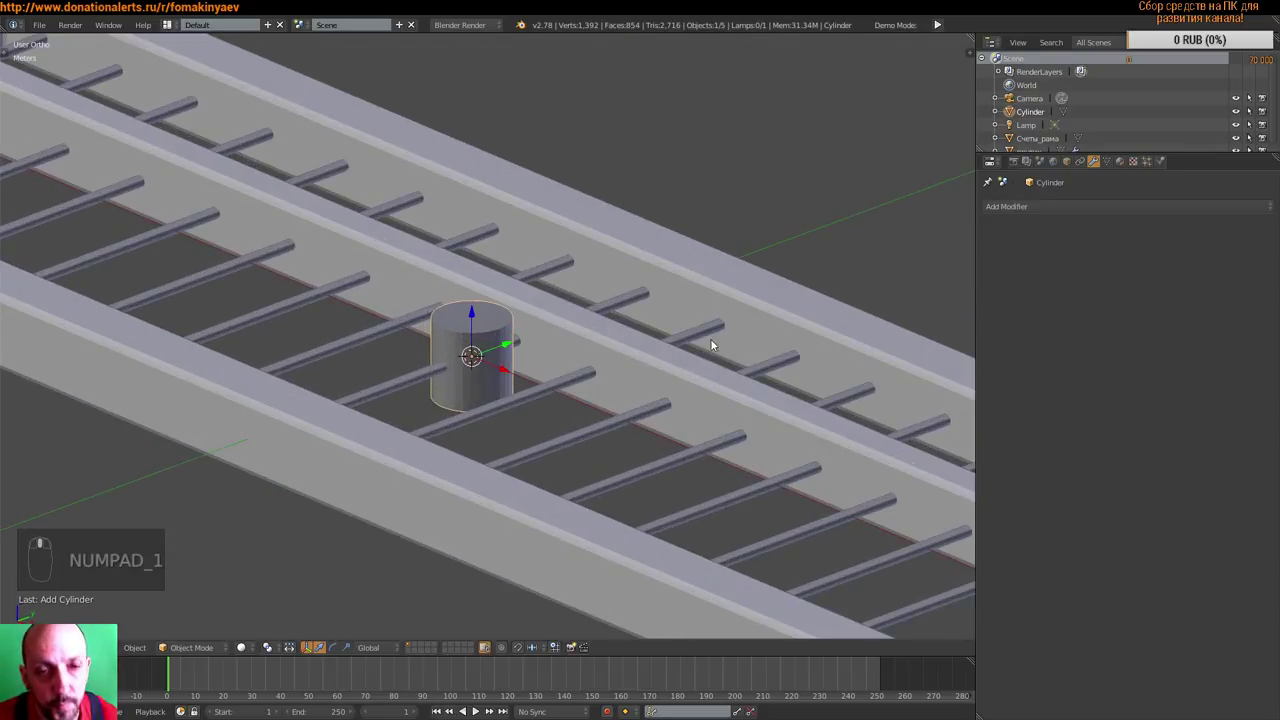
left_click_drag(724, 385, 852, 387)
key("s")
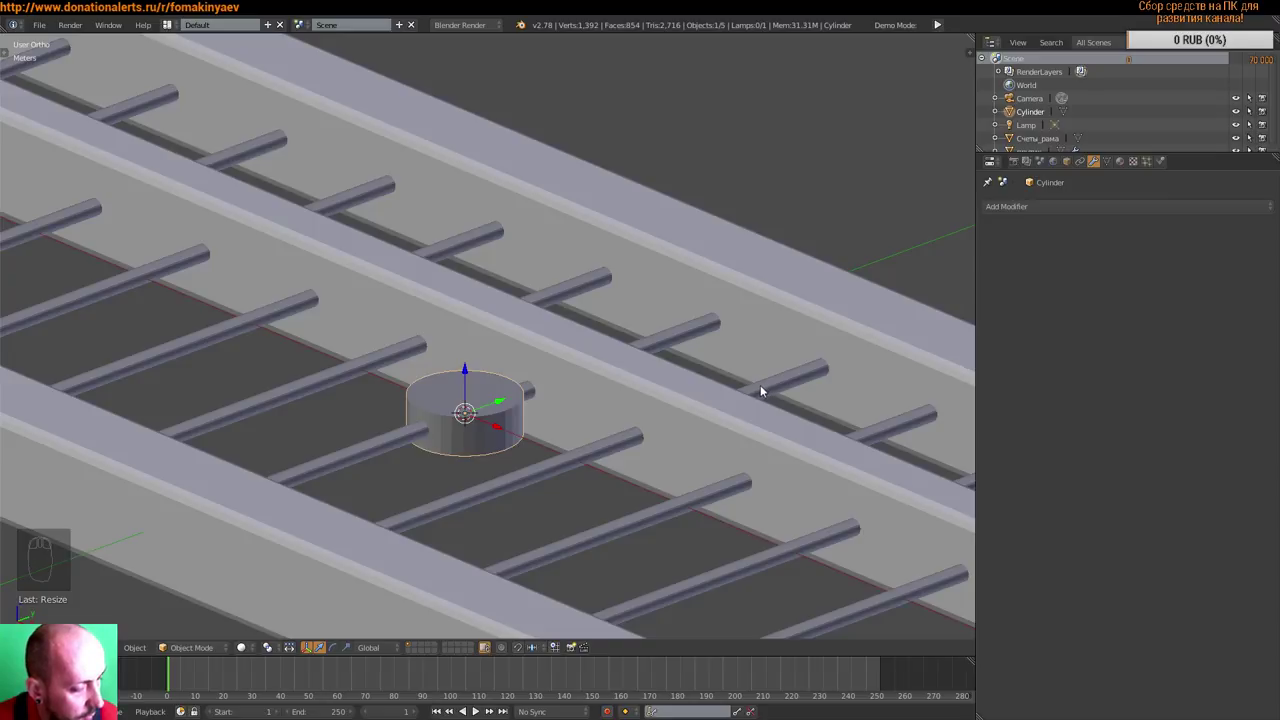
key("r")
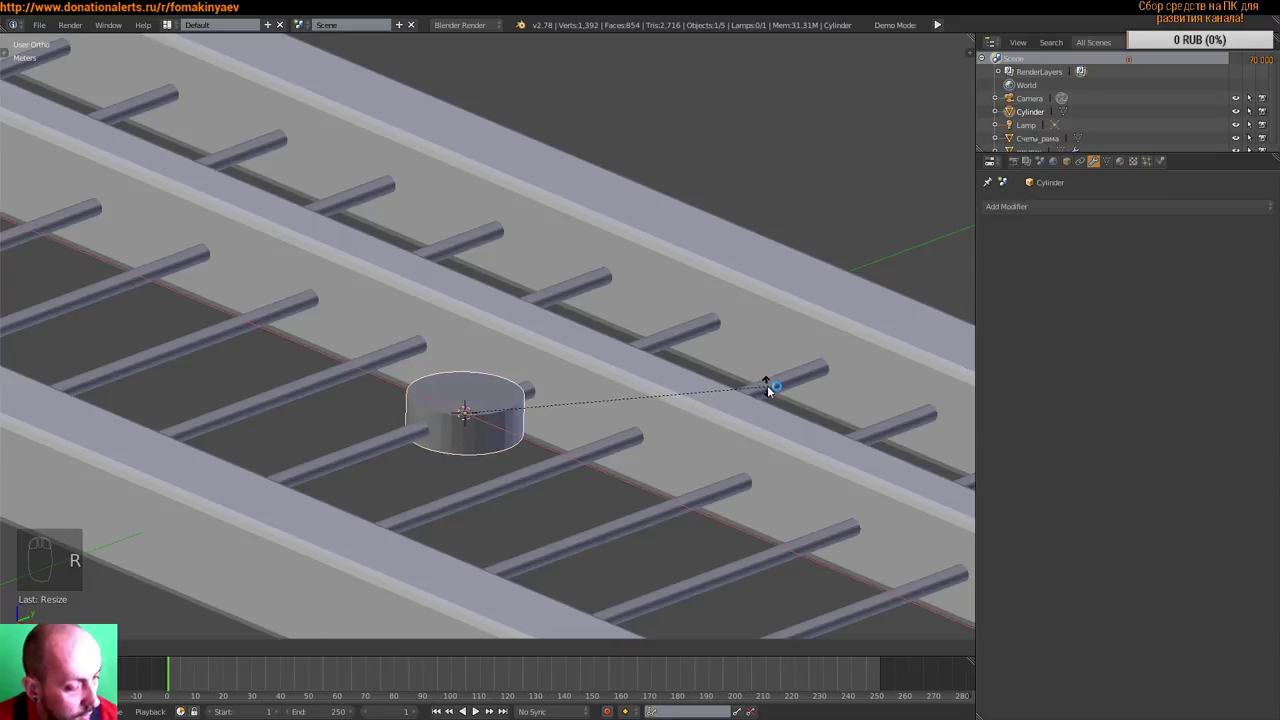
left_click_drag(672, 411, 822, 362)
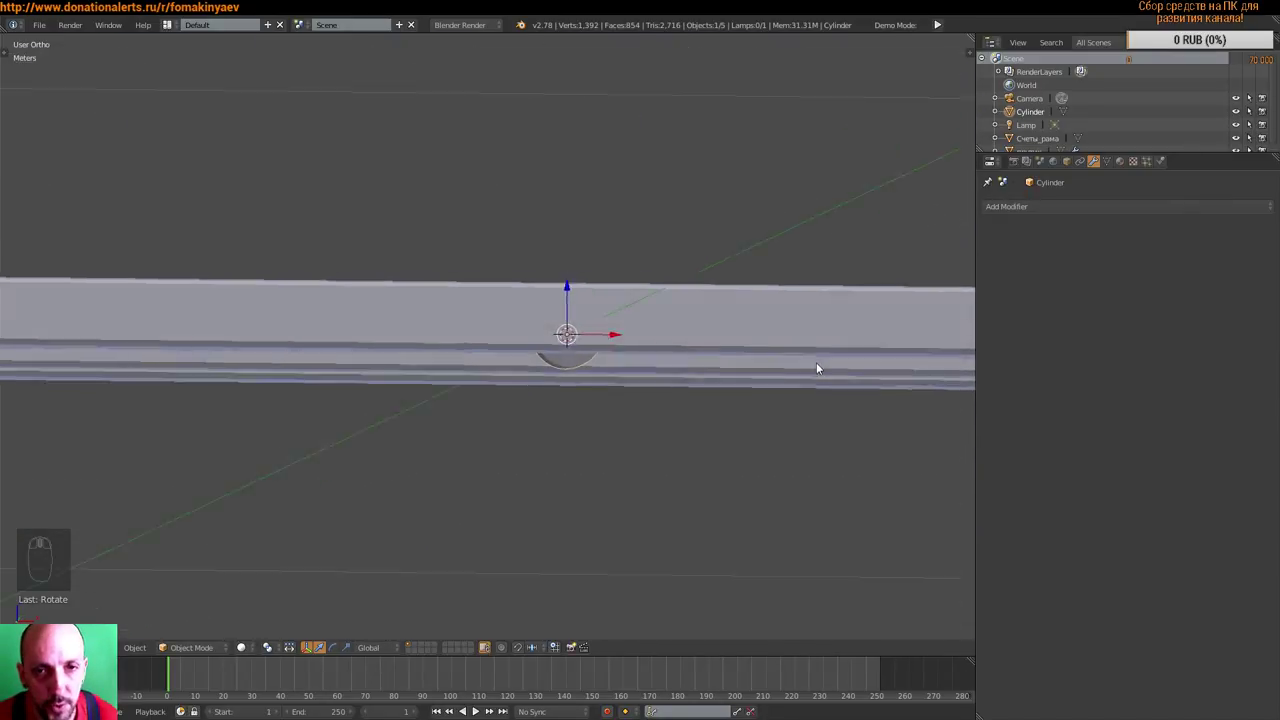
key("KP_1")
key("z")
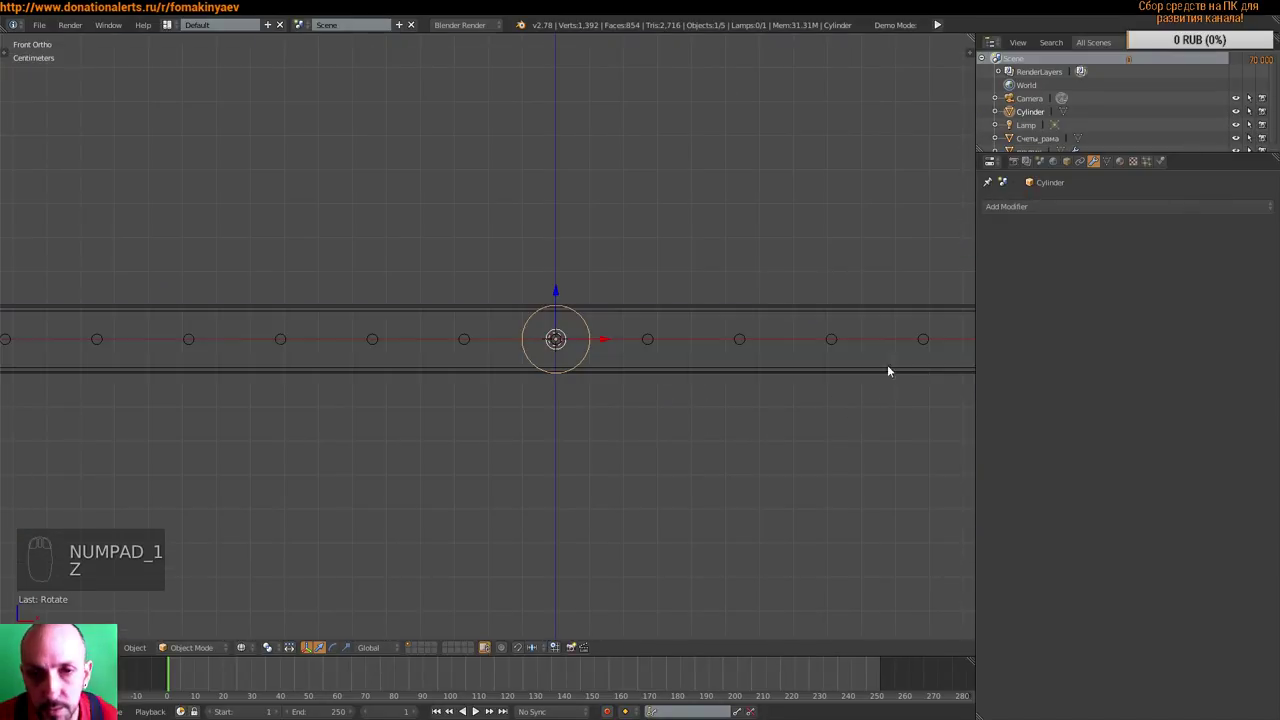
left_click_drag(749, 385, 811, 390)
key("s")
left_click_drag(813, 386, 664, 415)
left_click_drag(747, 374, 652, 420)
- From the top view, move the bead onto the leftmost rod against the frame's lower inner rail
key("KP_7")
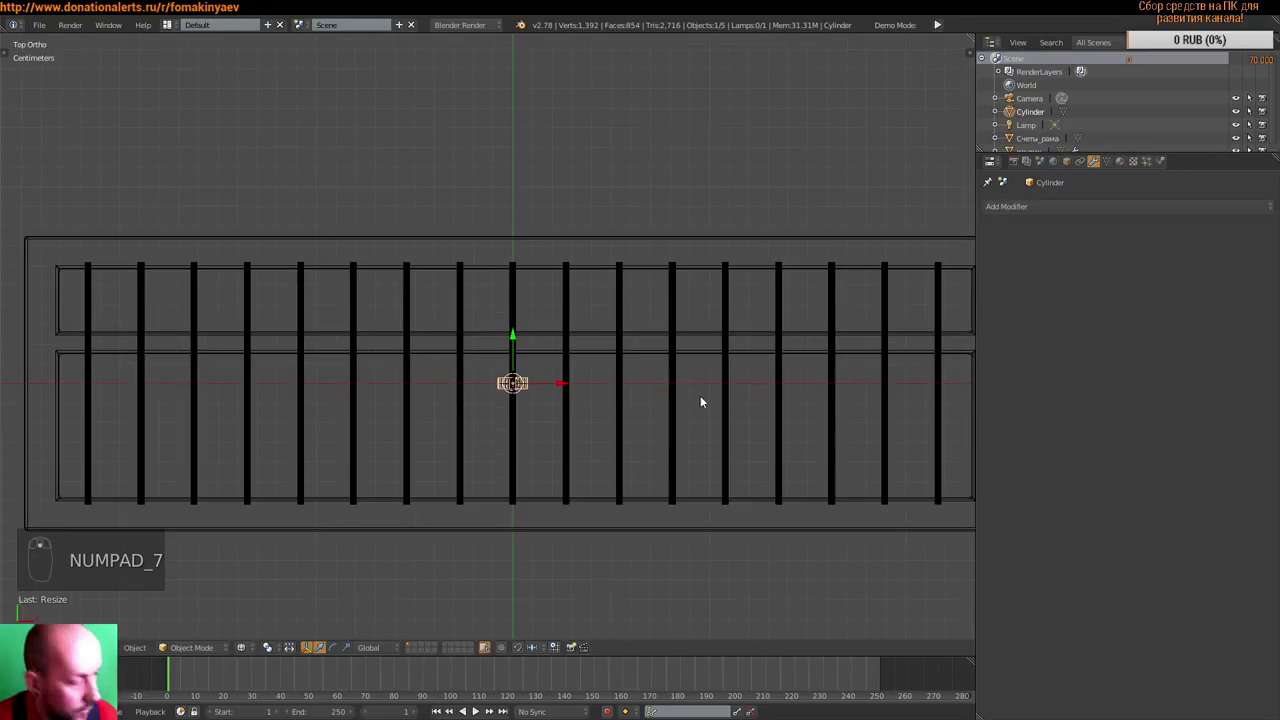
key("z")
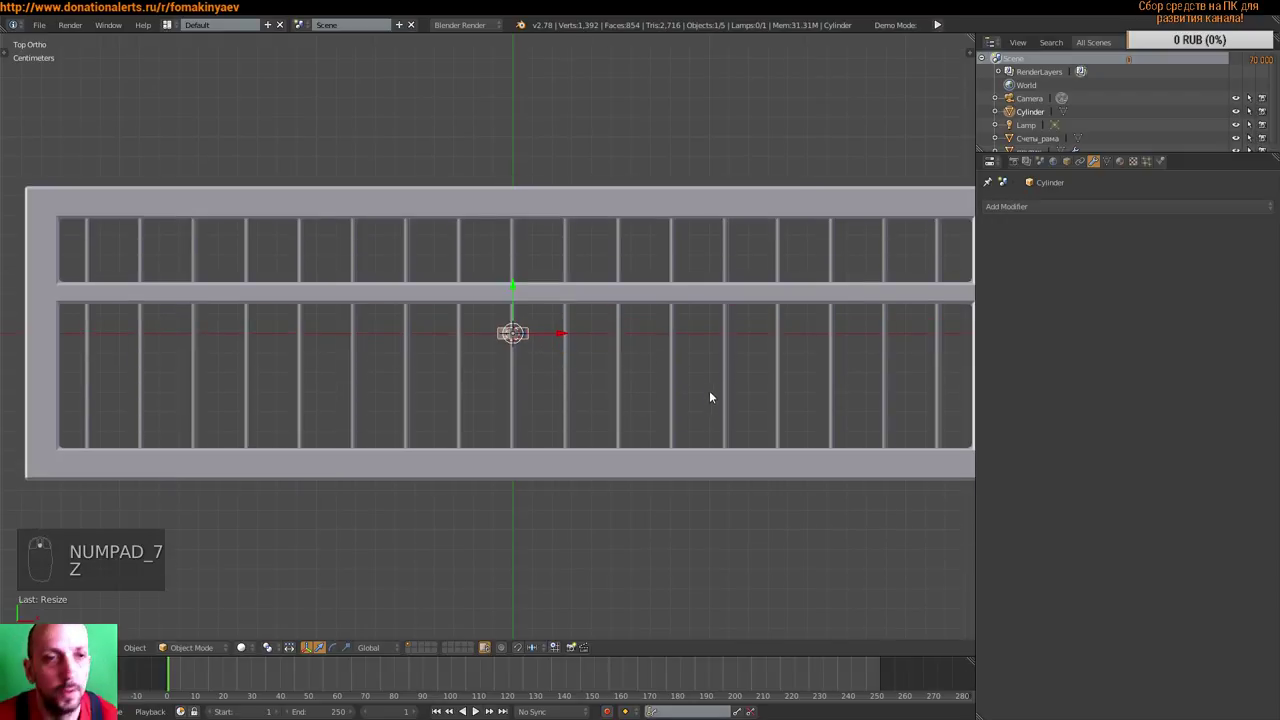
left_click_drag(715, 423, 657, 441)
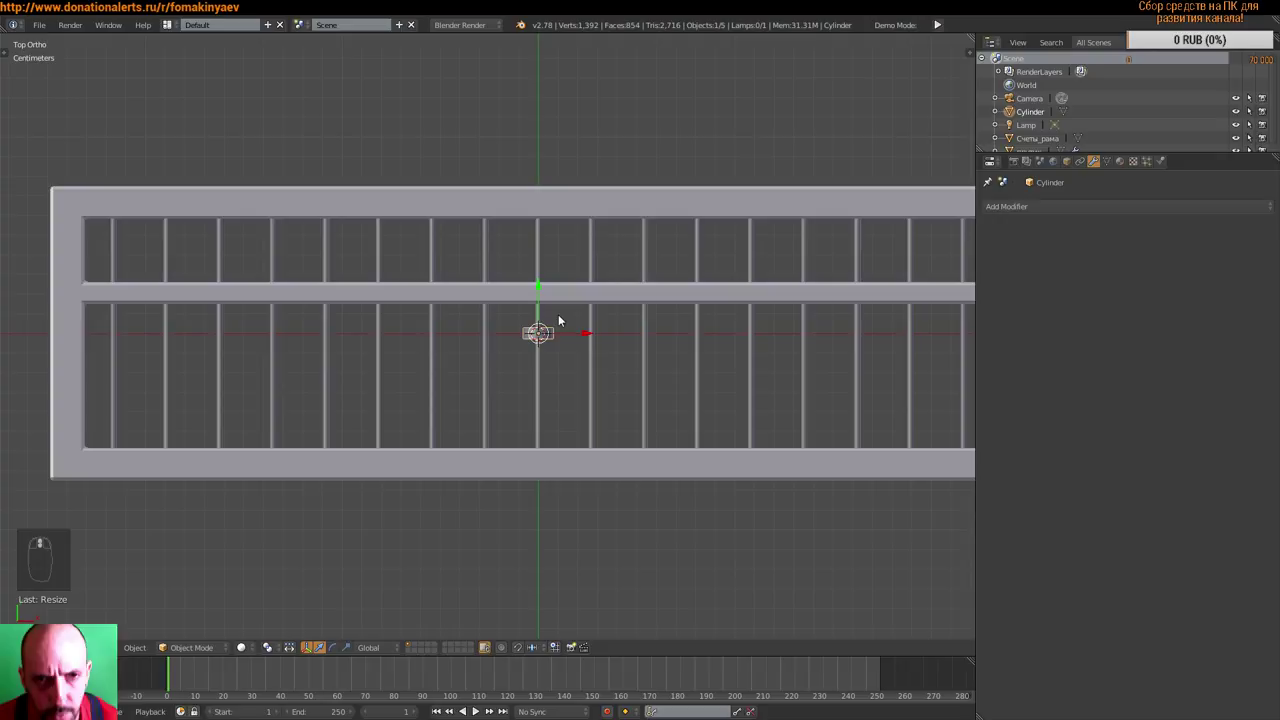
left_click_drag(540, 316, 545, 399)
left_click_drag(589, 387, 610, 370)
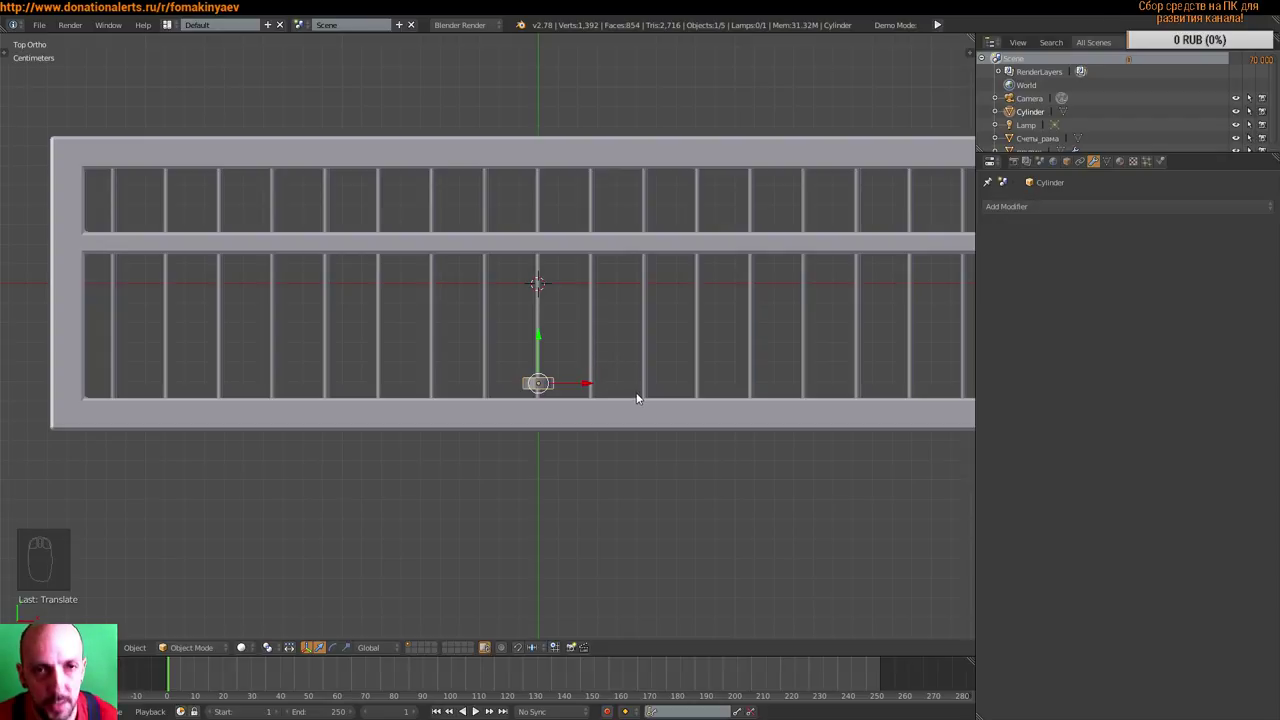
left_click_drag(582, 386, 246, 410)
left_click_drag(199, 429, 563, 434)
left_click_drag(584, 436, 562, 433)
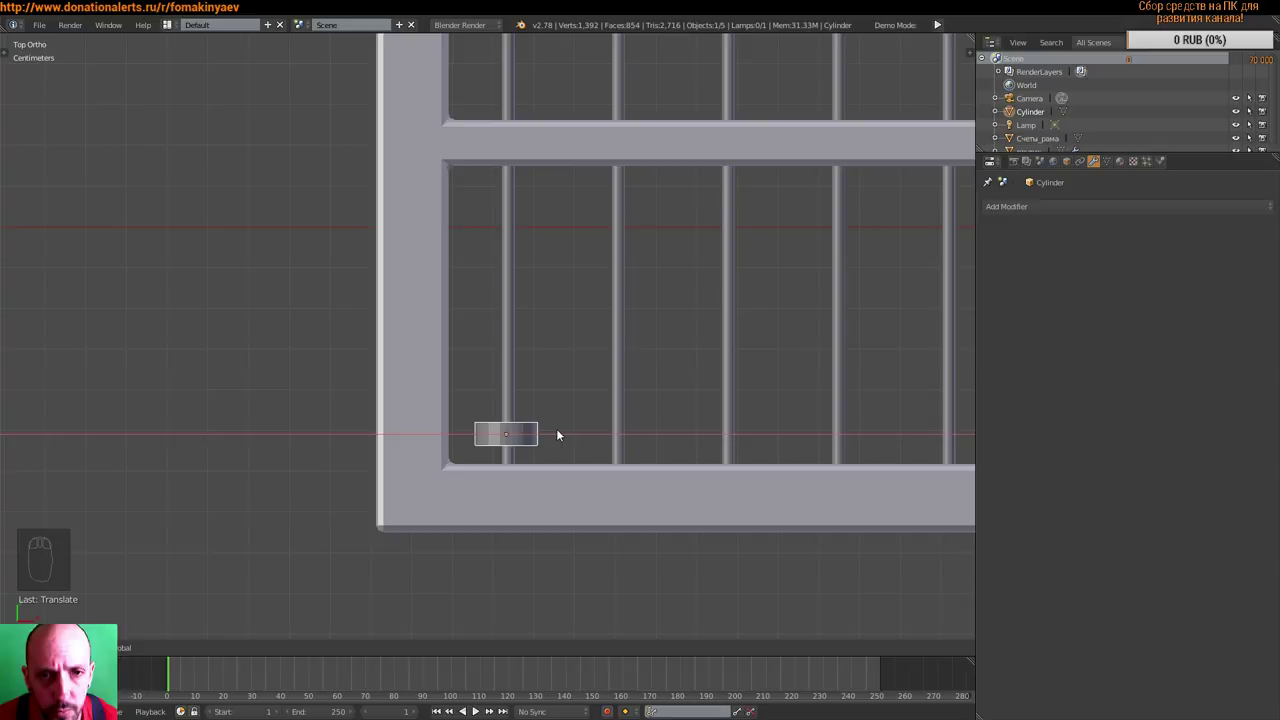
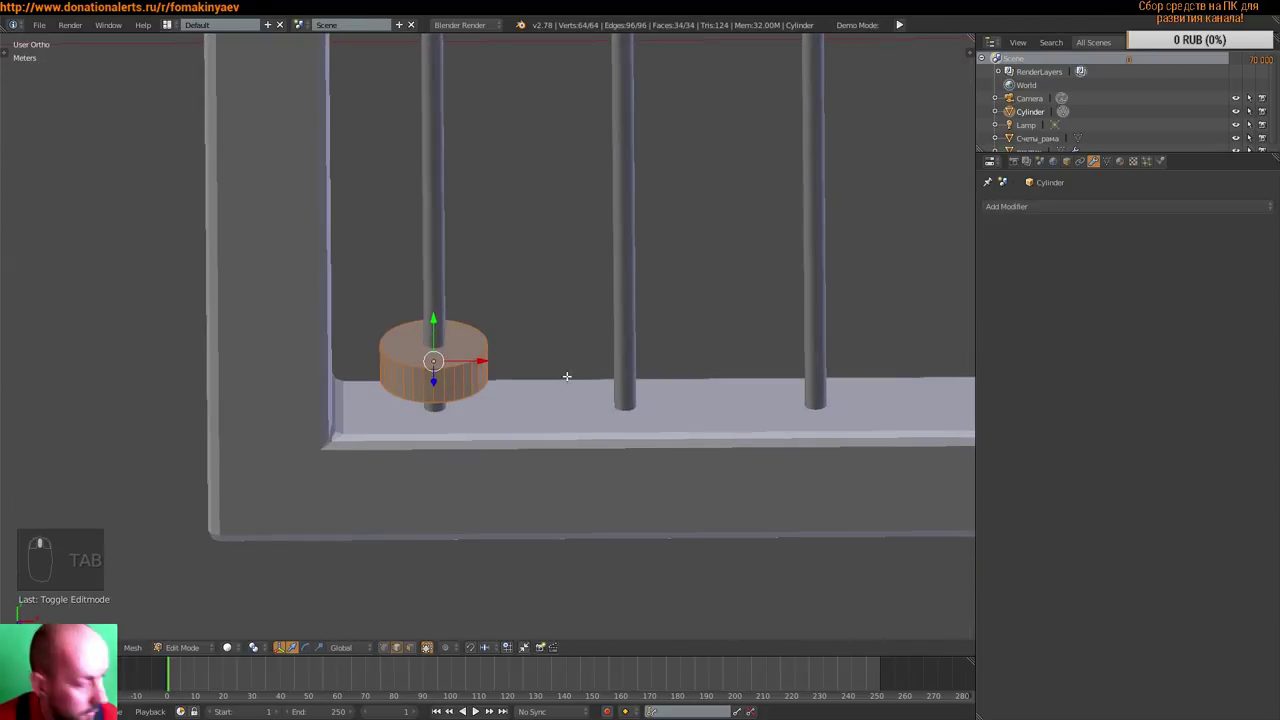
- In Edit Mode, extrude the bead's rim loops and scale them inward to taper both rims
key("ctrl+Tab")
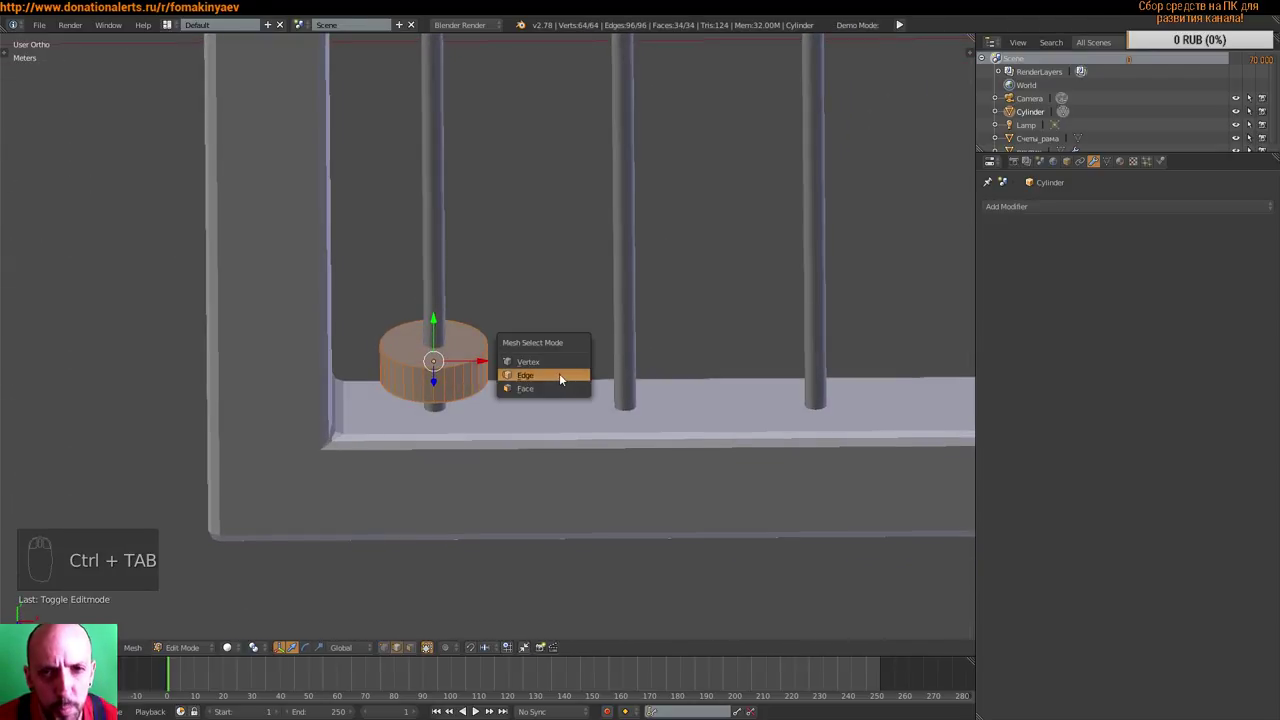
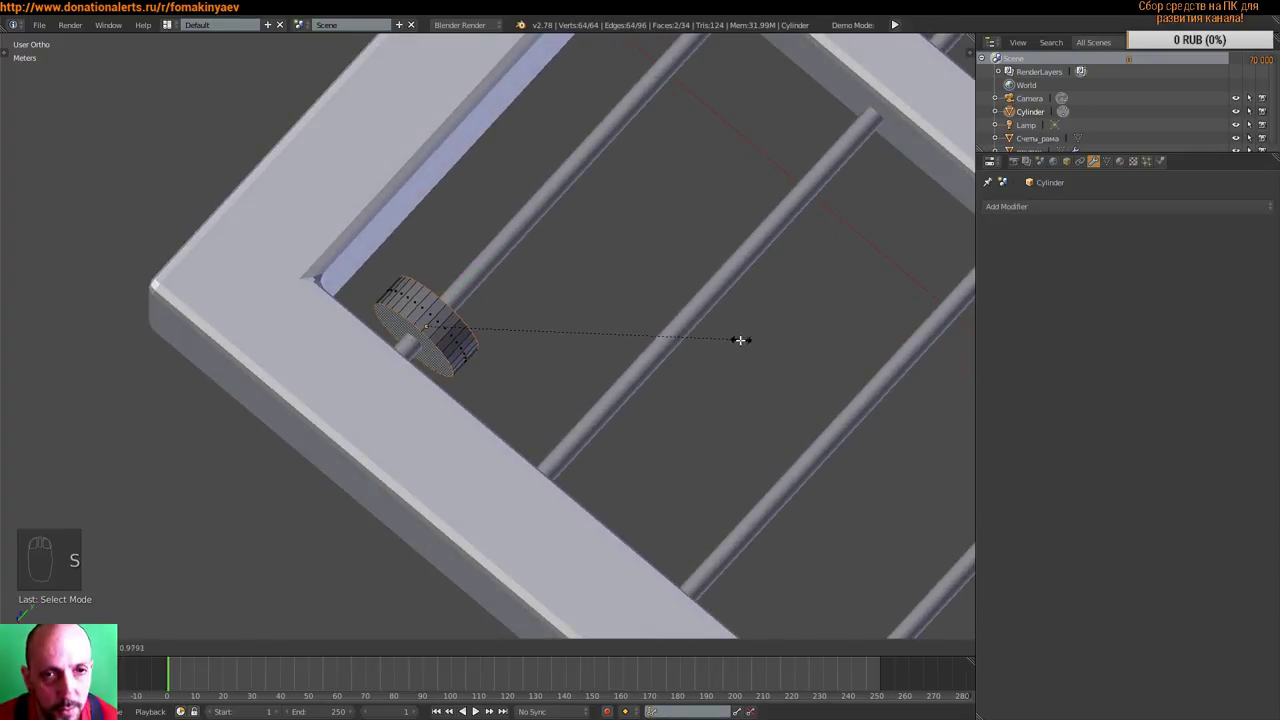
key("e")
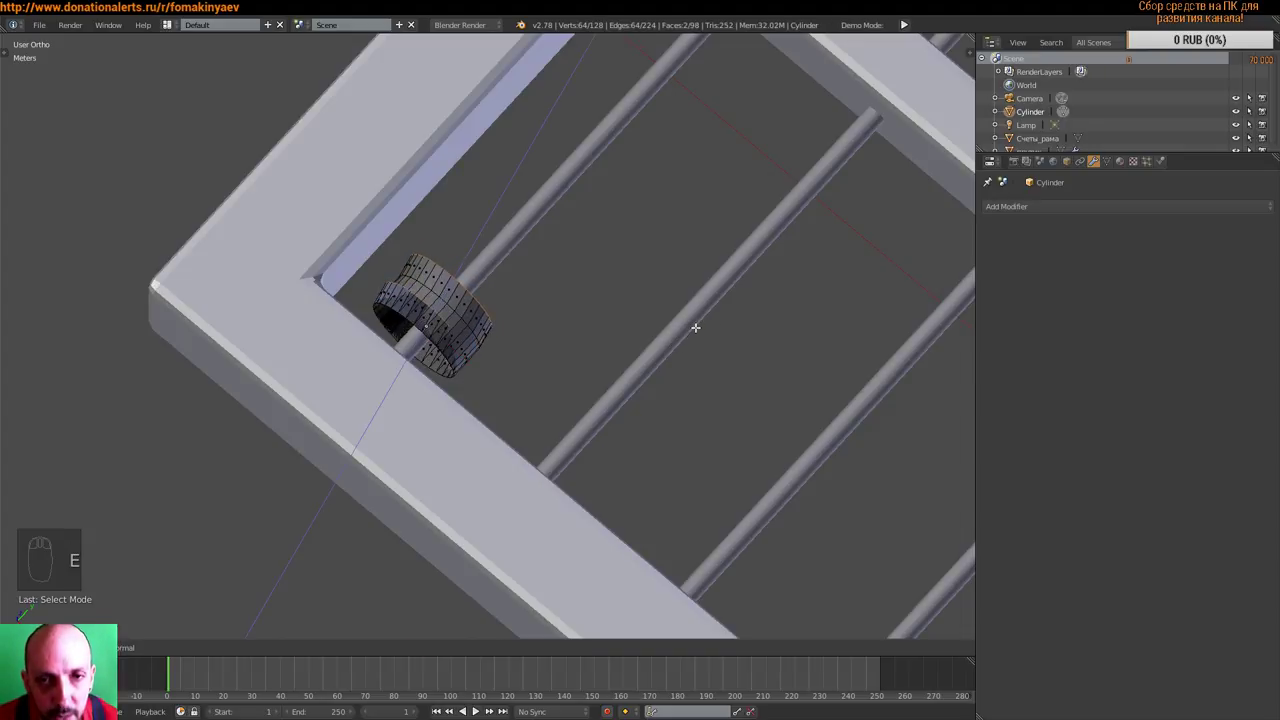
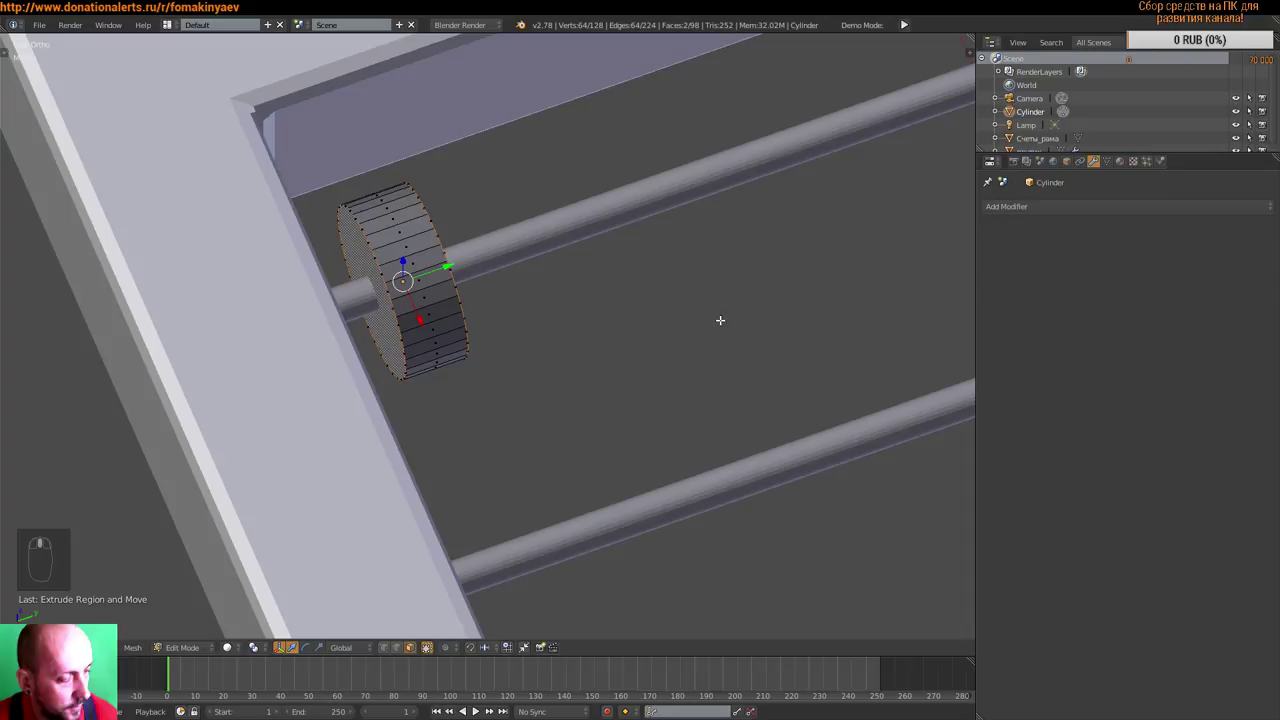
key("s")
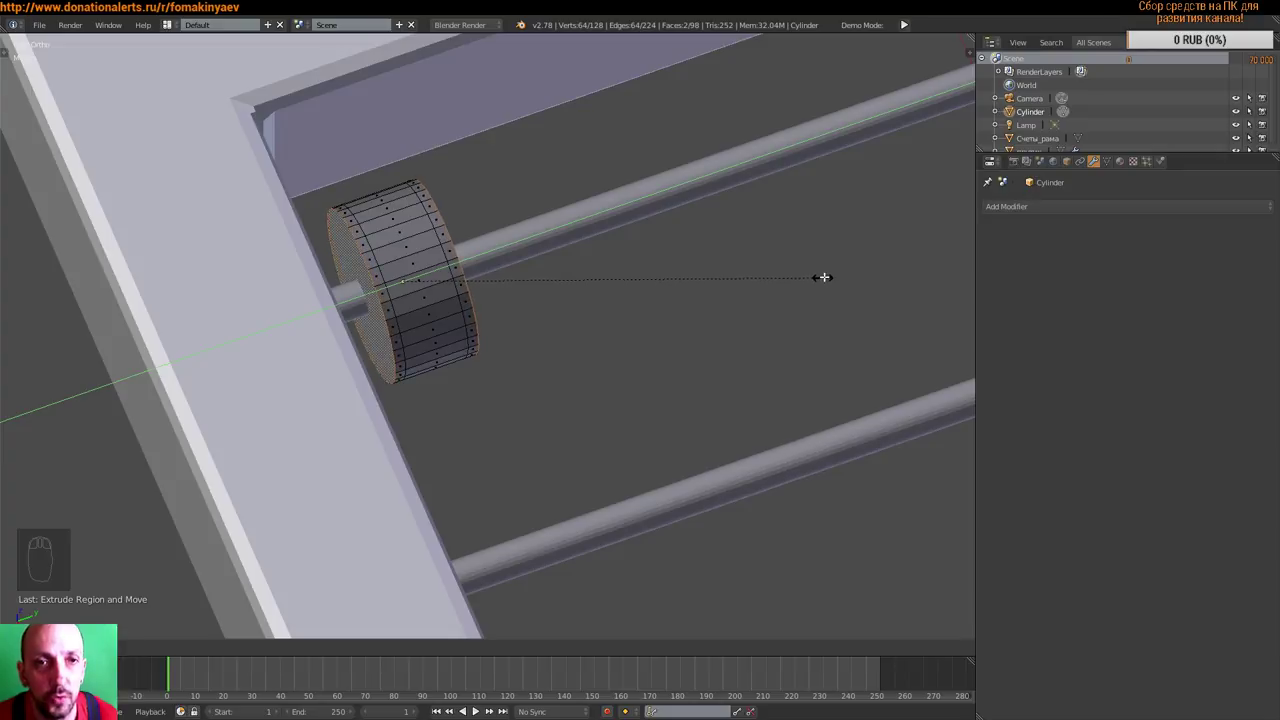
key("s")
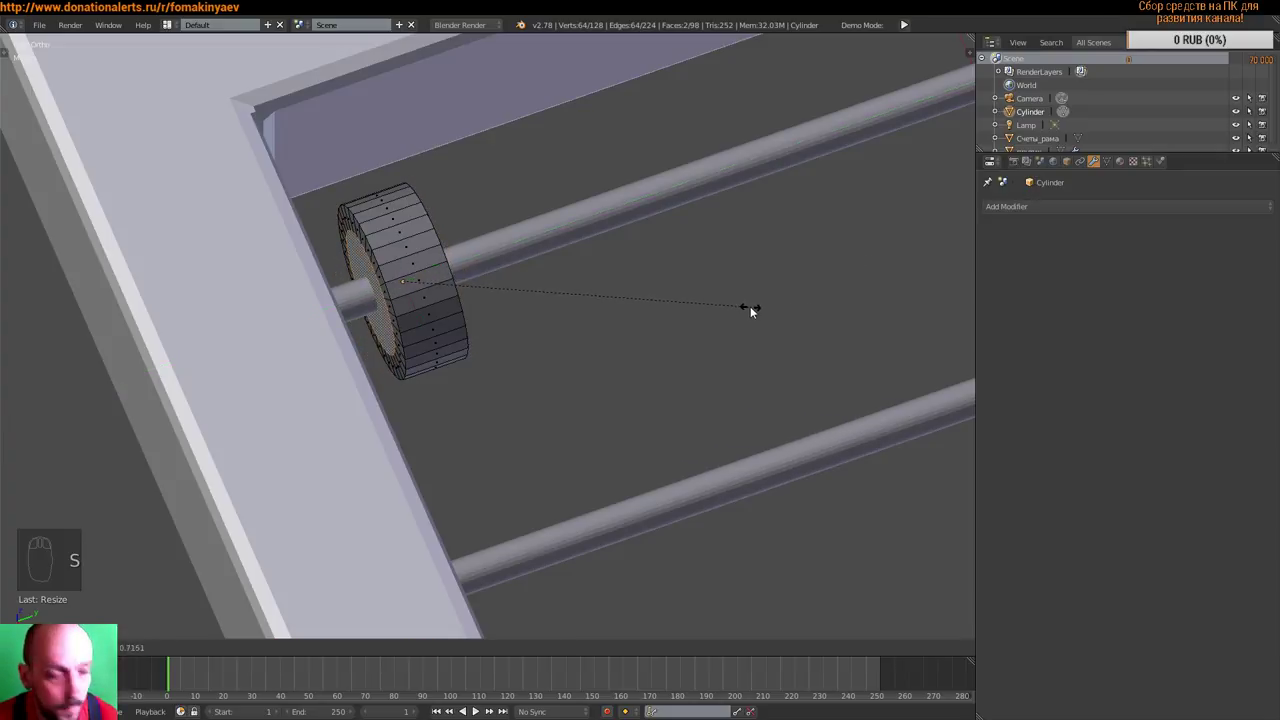
key("s")
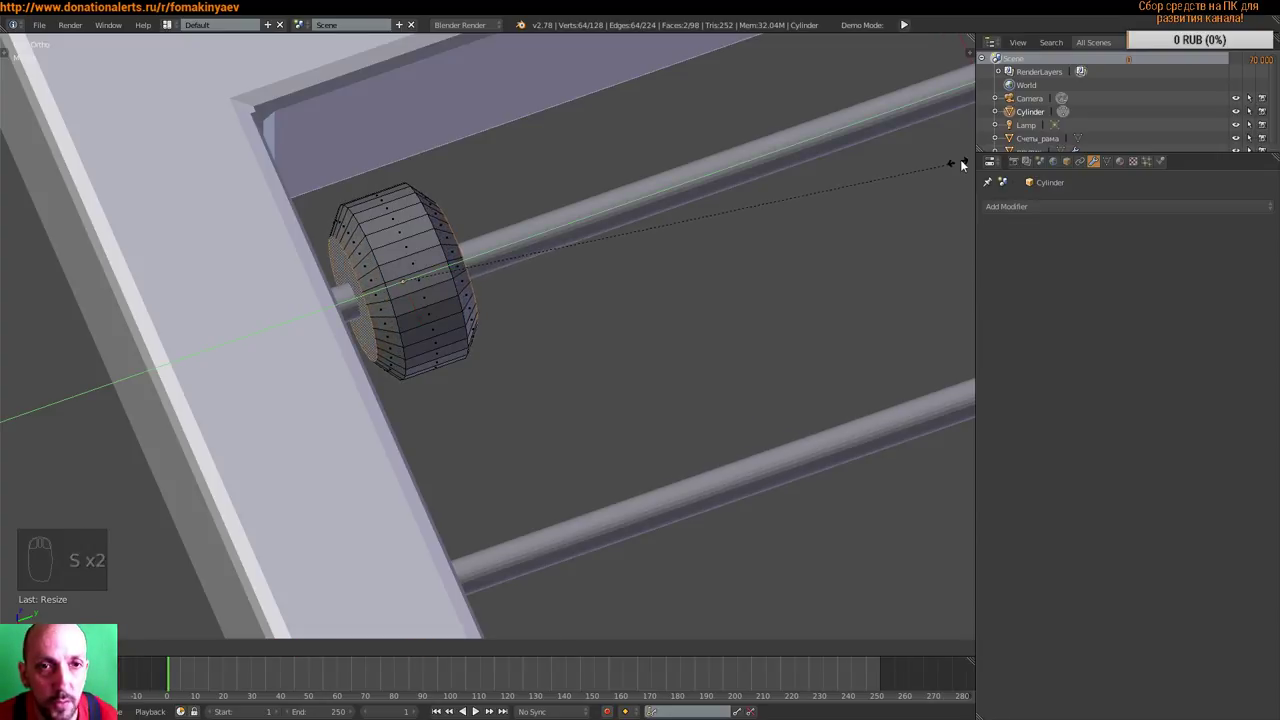
key("s")
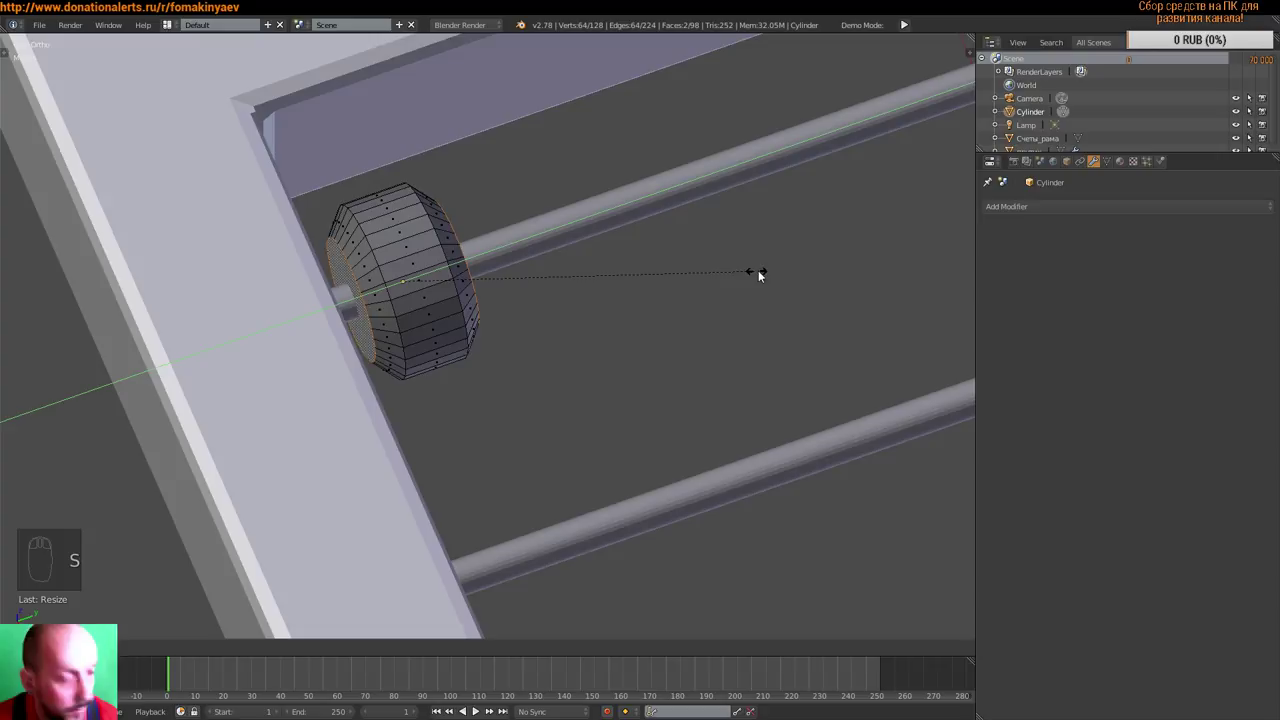
key("KP_7")
- Inspect the bead from several angles and refine the rim scaling into a rounded octagon profile
middle_click(672, 342)
left_click_drag(669, 372, 729, 304)
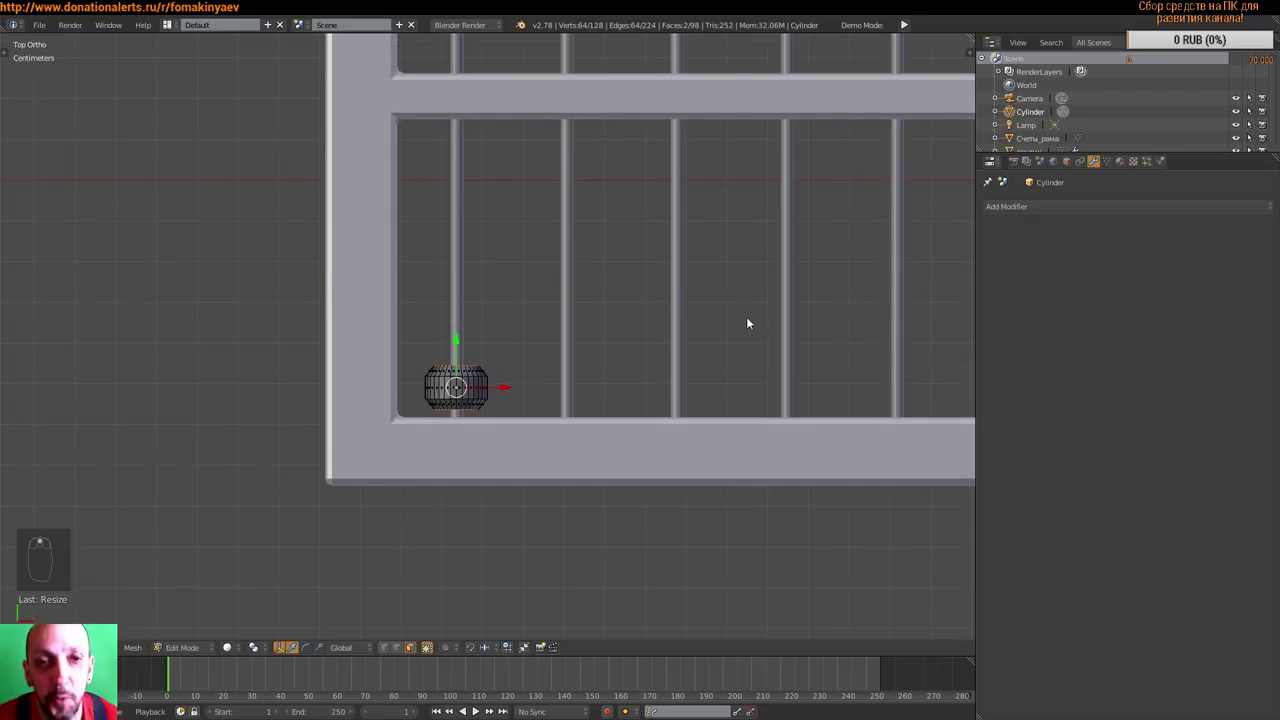
middle_click(750, 362)
scroll("down", 3)
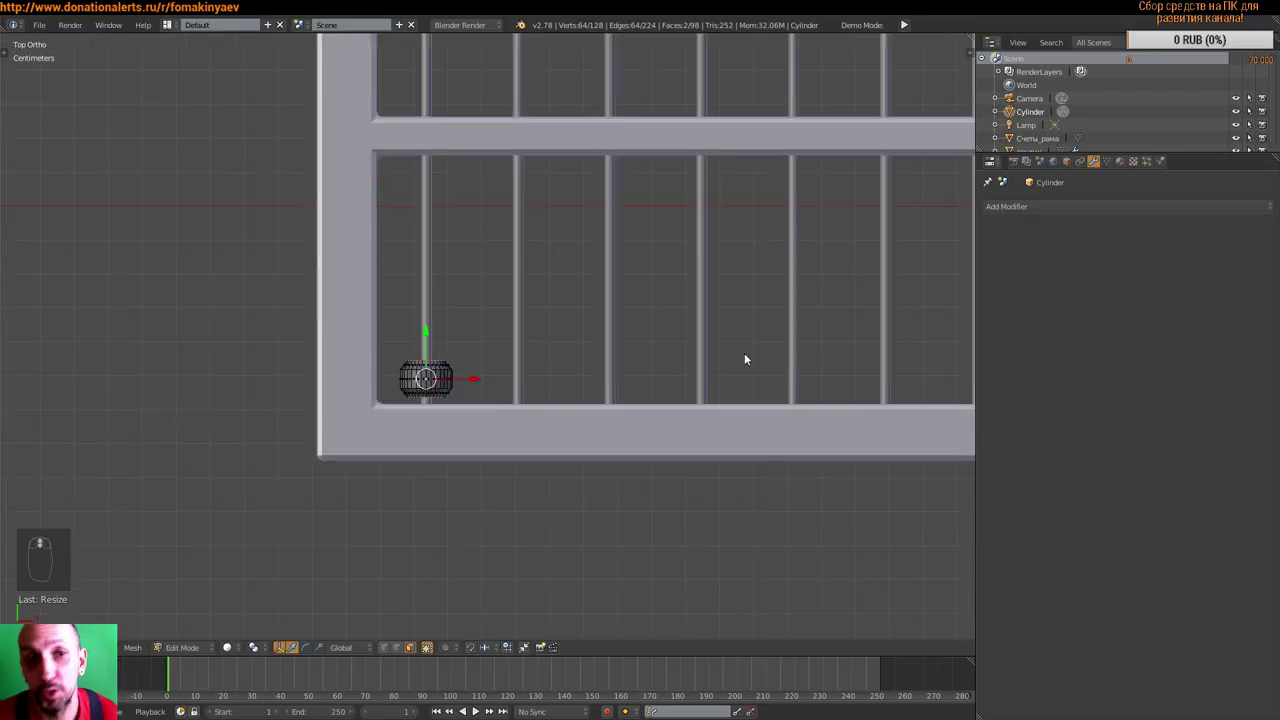
left_click_drag(770, 349, 617, 388)
scroll("up", 3)
scroll("down", 3)
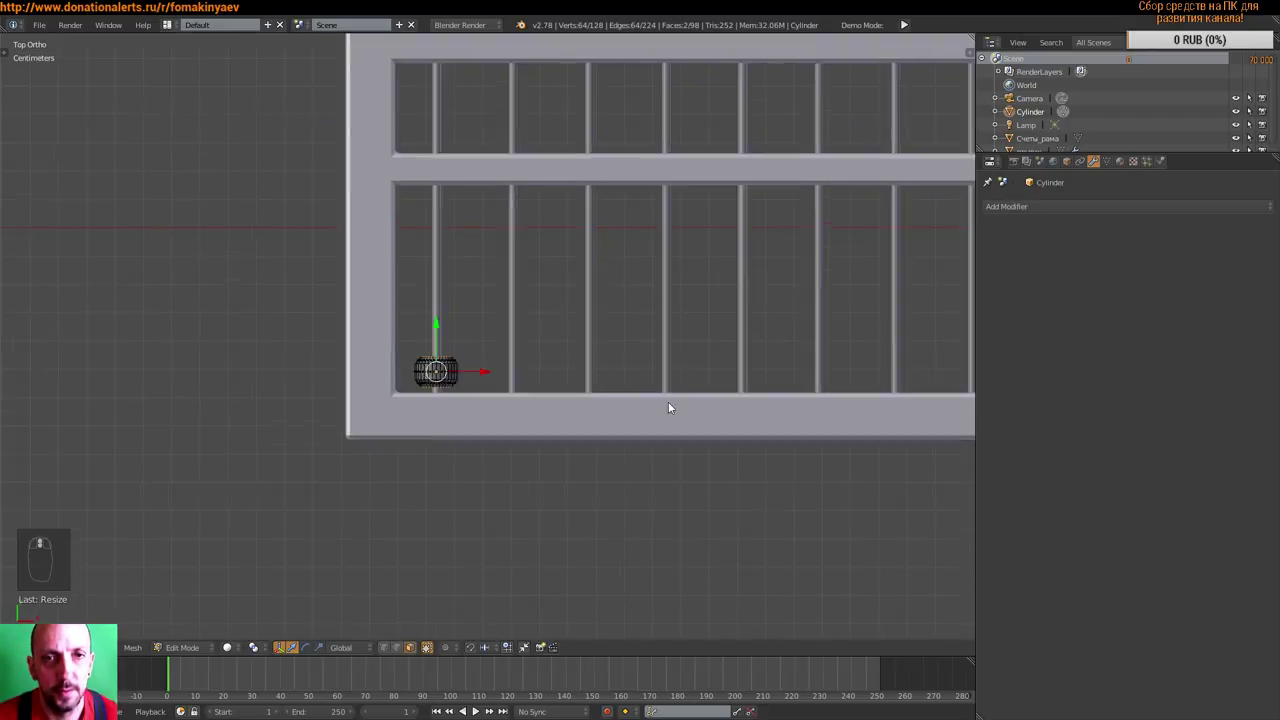
scroll("up", 3)
left_click_drag(591, 385, 721, 394)
key("s")
key("s")
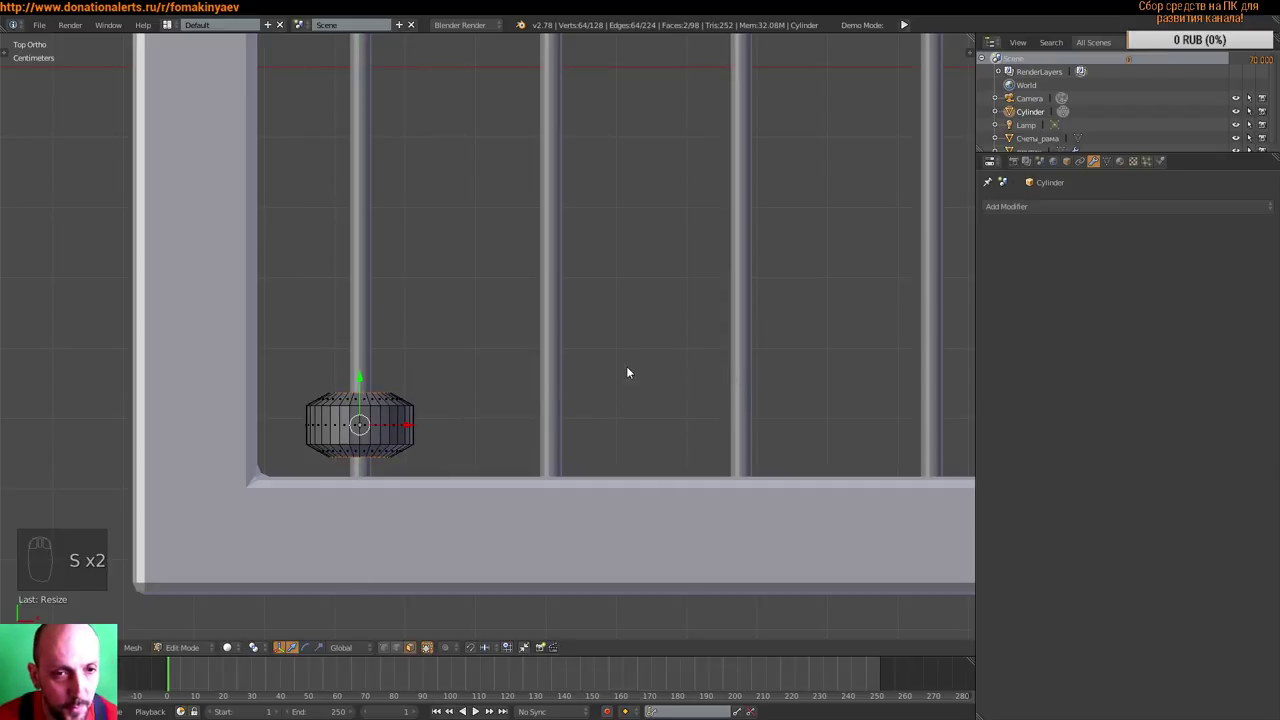
middle_click(566, 412)
- Select the whole bead mesh, resize it, and return to Object Mode
key("a")
key("c")
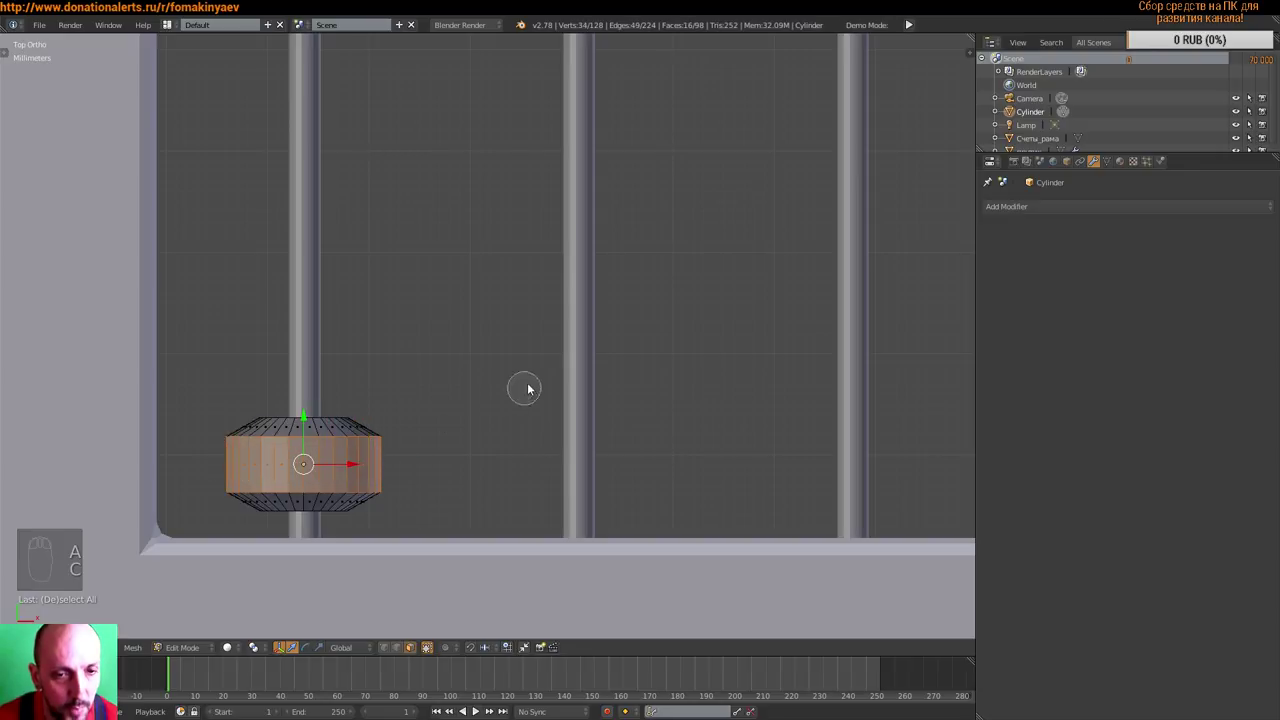
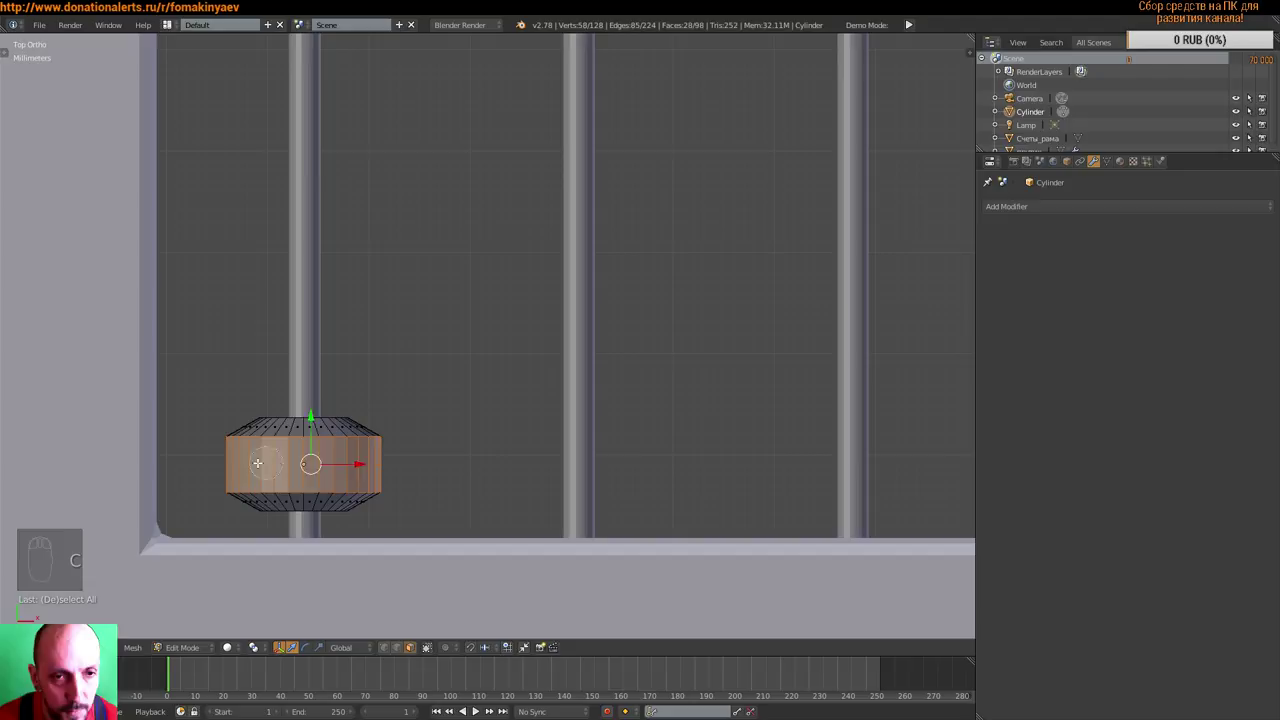
key("s")
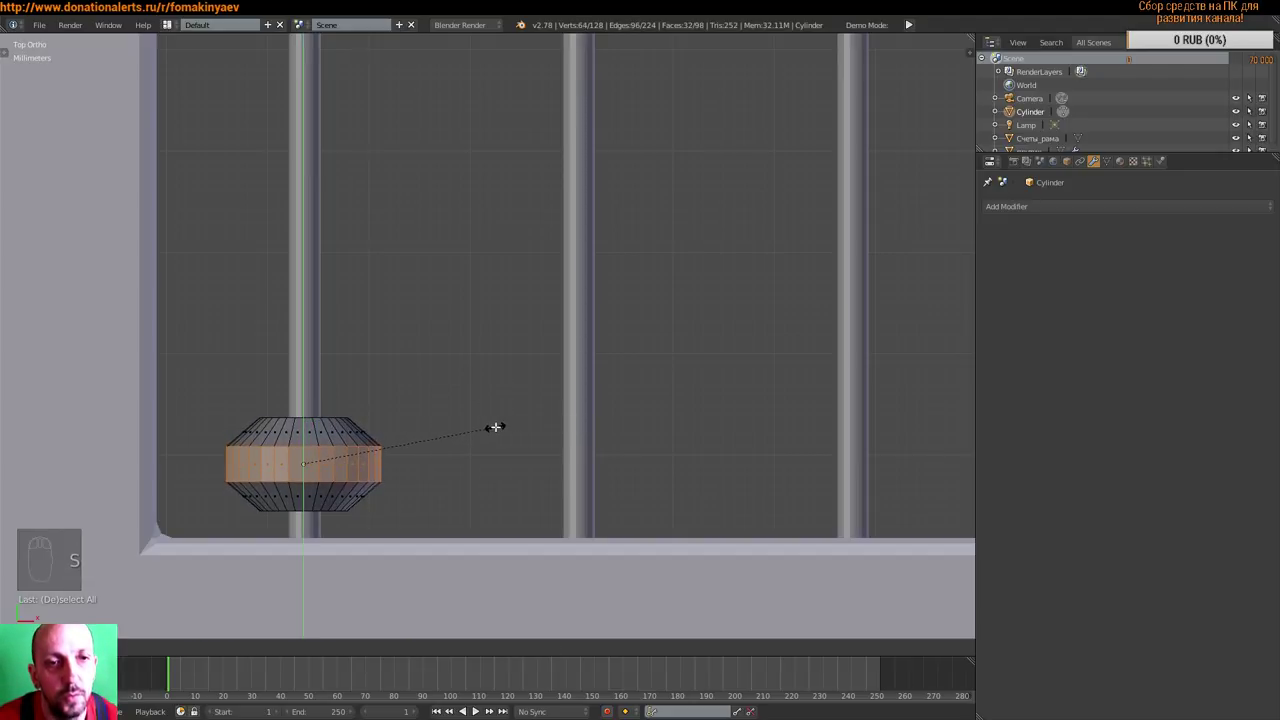
middle_click(517, 439)
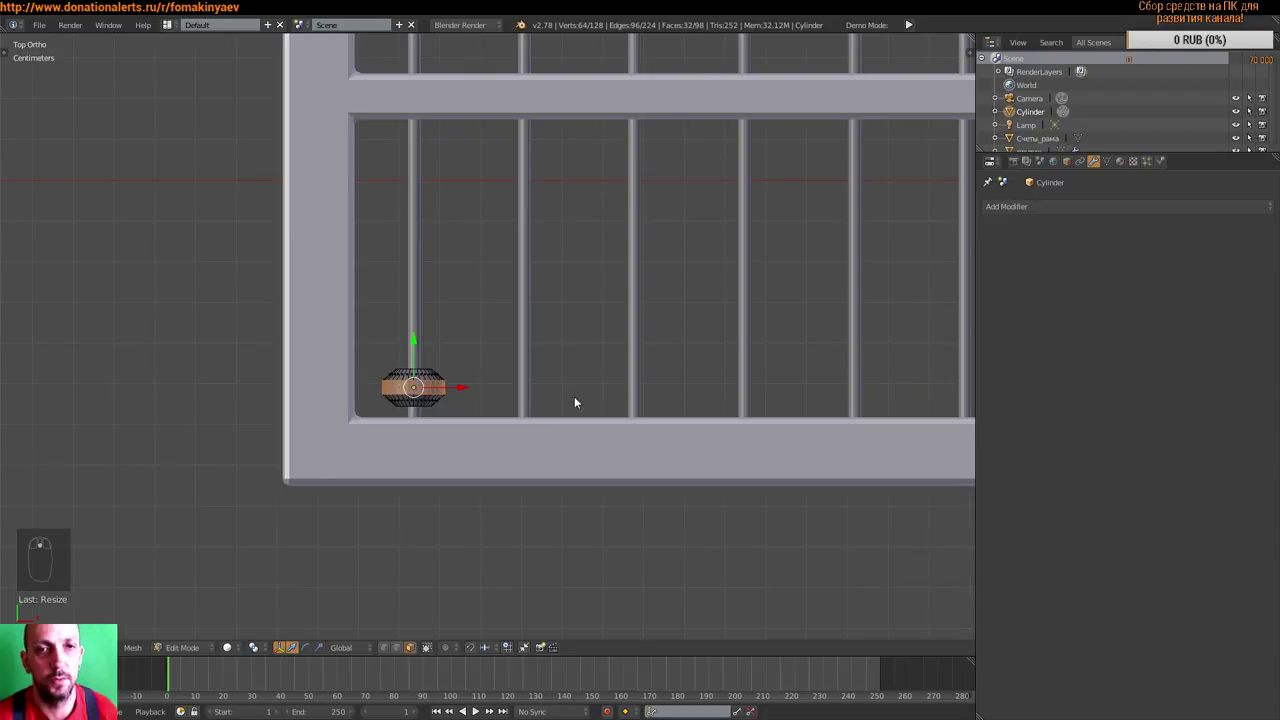
left_click_drag(536, 436, 565, 403)
key("a")
key("a")
key("s")
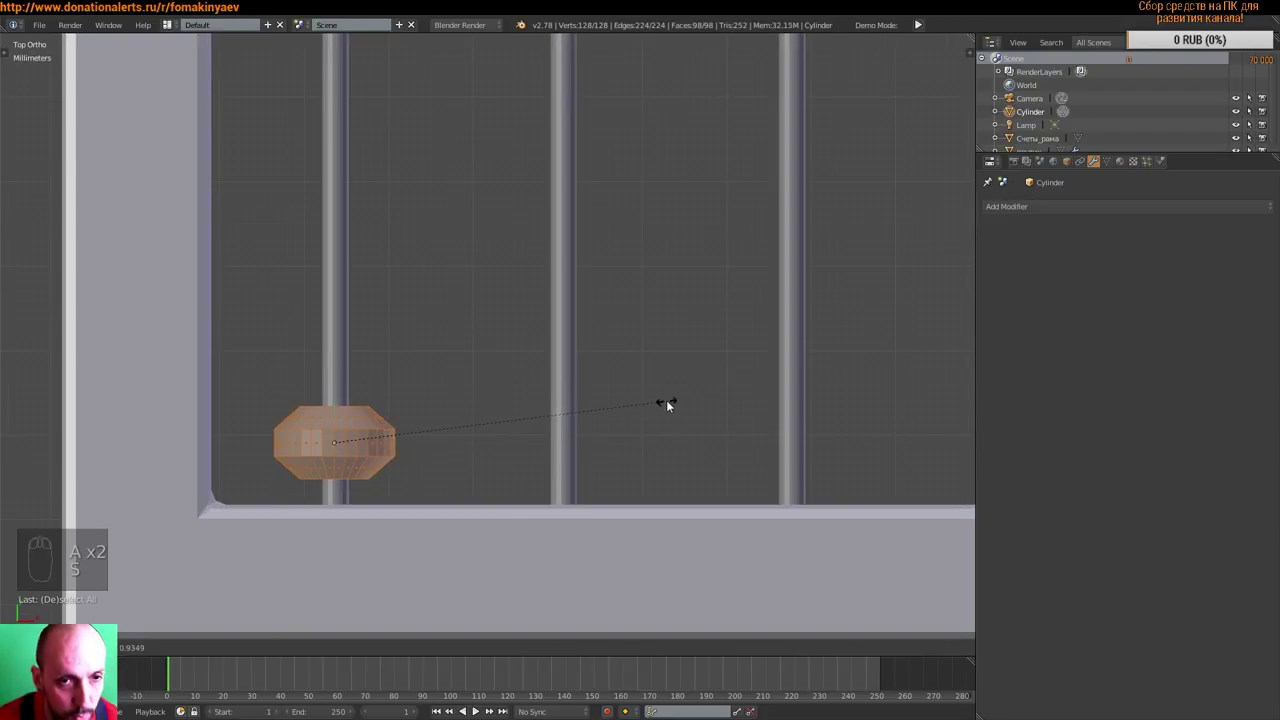
key("Tab")
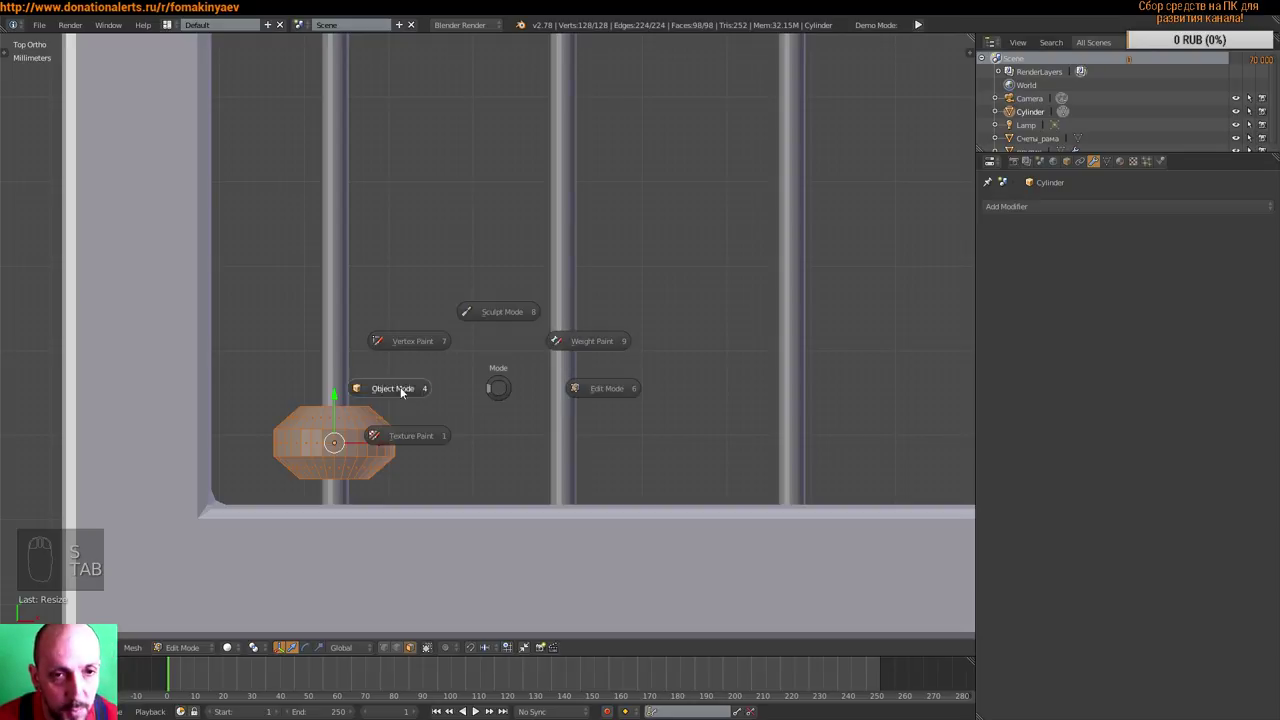
left_click_drag(449, 425, 460, 422)
scroll("down", 3)
left_click_drag(401, 355, 407, 369)
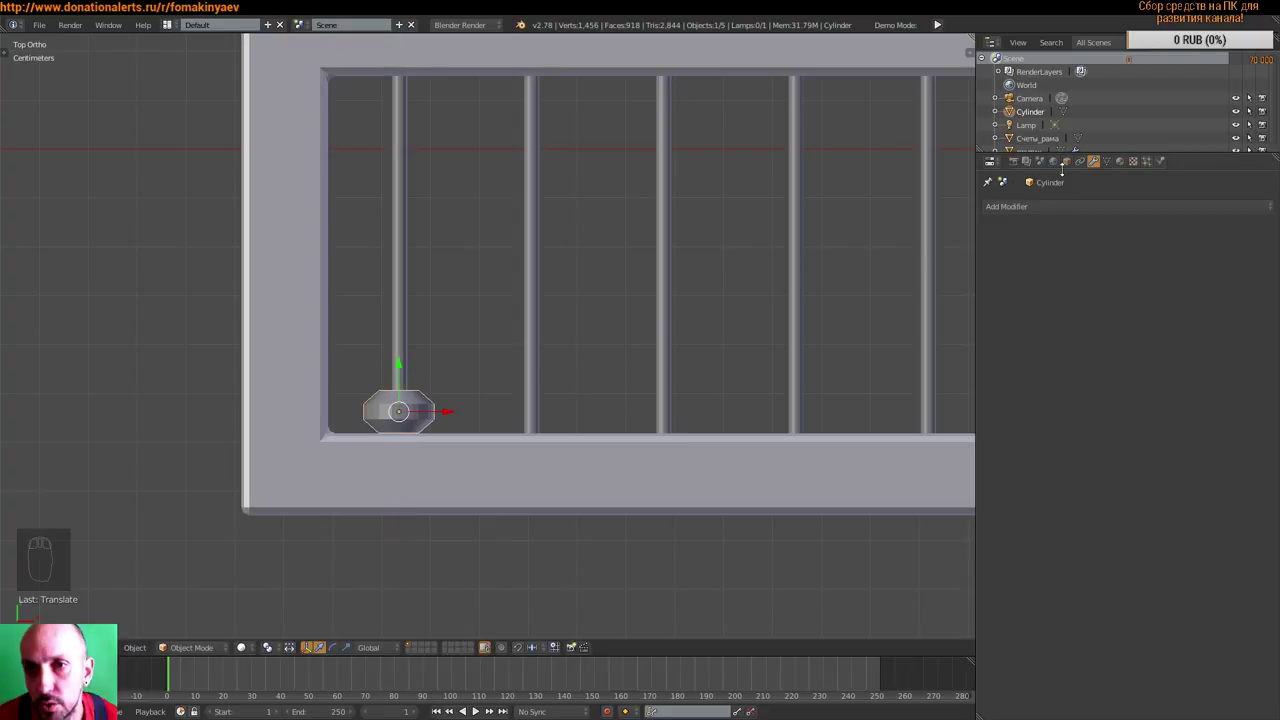
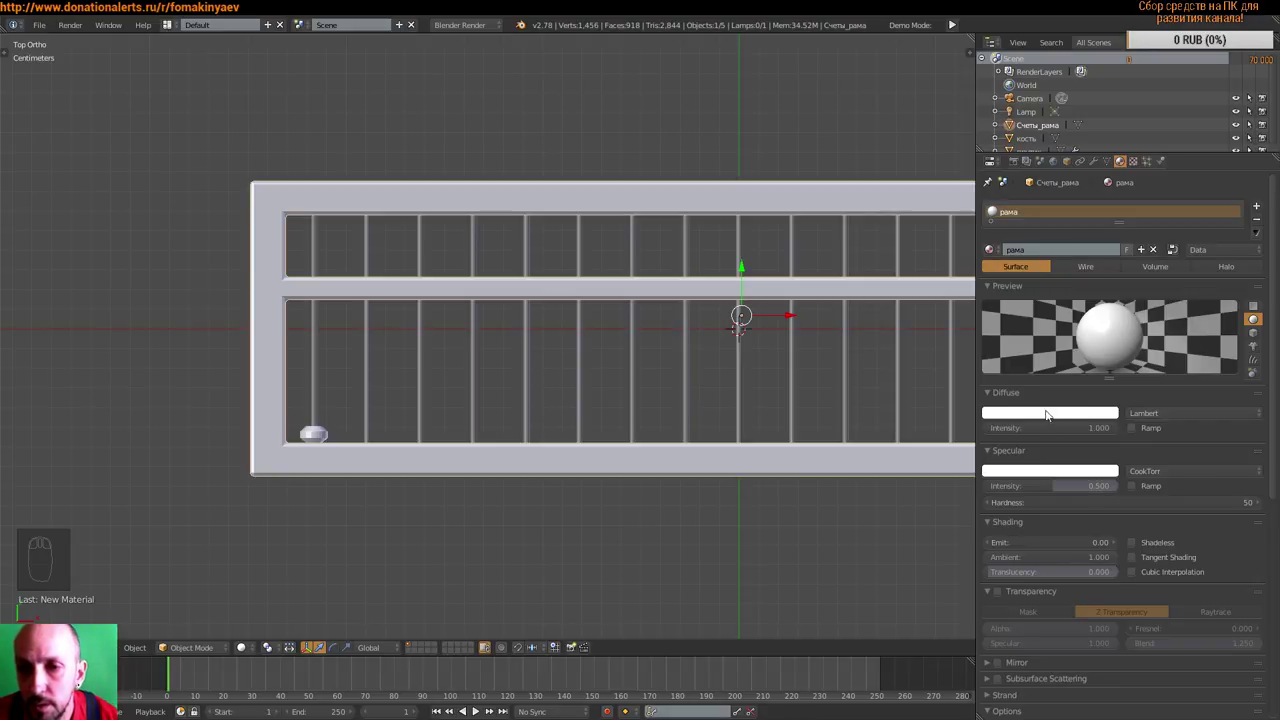
- Set the frame material рама to a tan diffuse colour, then select the white bead
left_click_drag(1063, 414, 1035, 299)
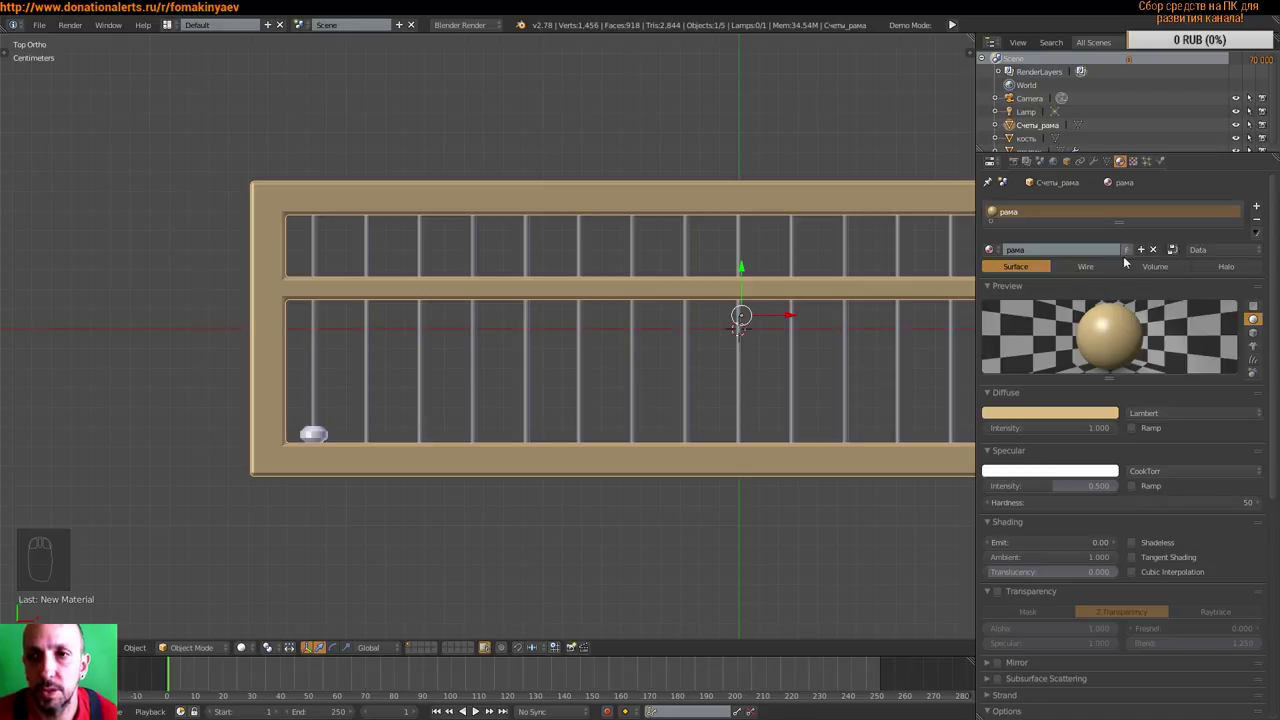
left_click_drag(421, 427, 545, 325)
right_click(330, 429)
right_click(601, 326)
- Frame the bead кость, set its shading to Smooth from the Tool Shelf, and bring up the mode menu
key("shift+s")
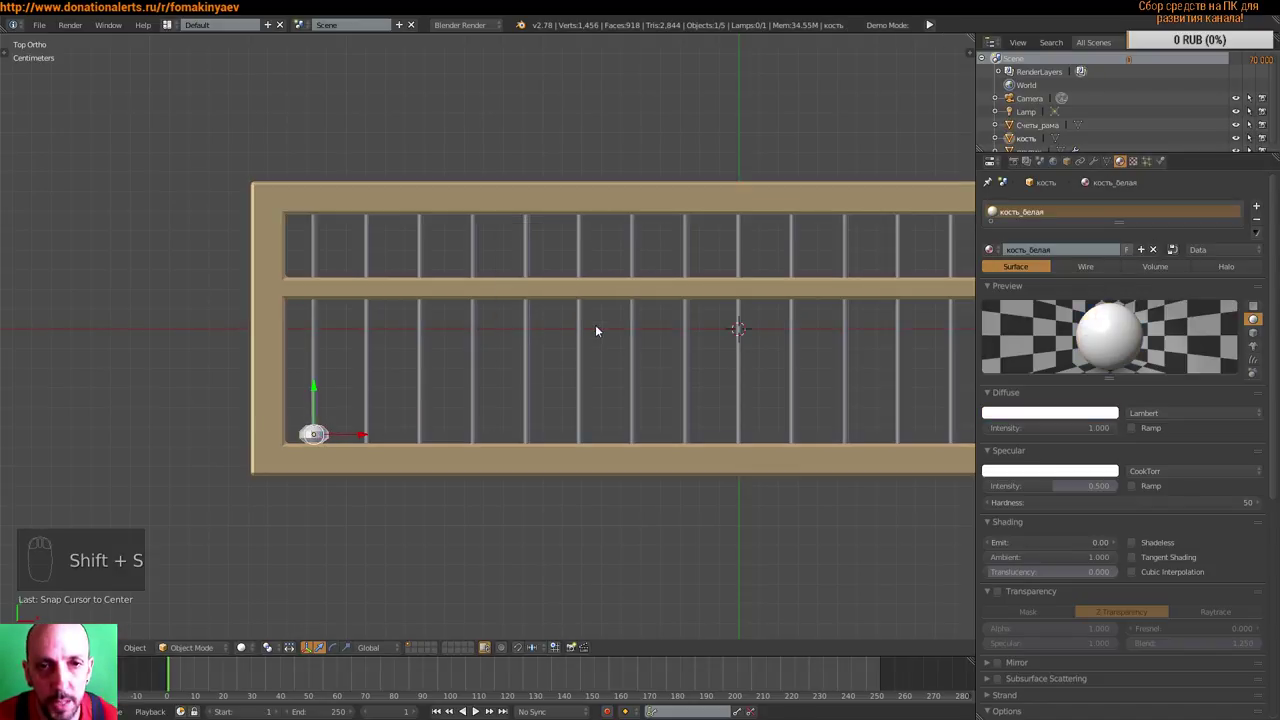
left_click_drag(329, 403, 117, 177)
left_click(473, 294)
key("t")
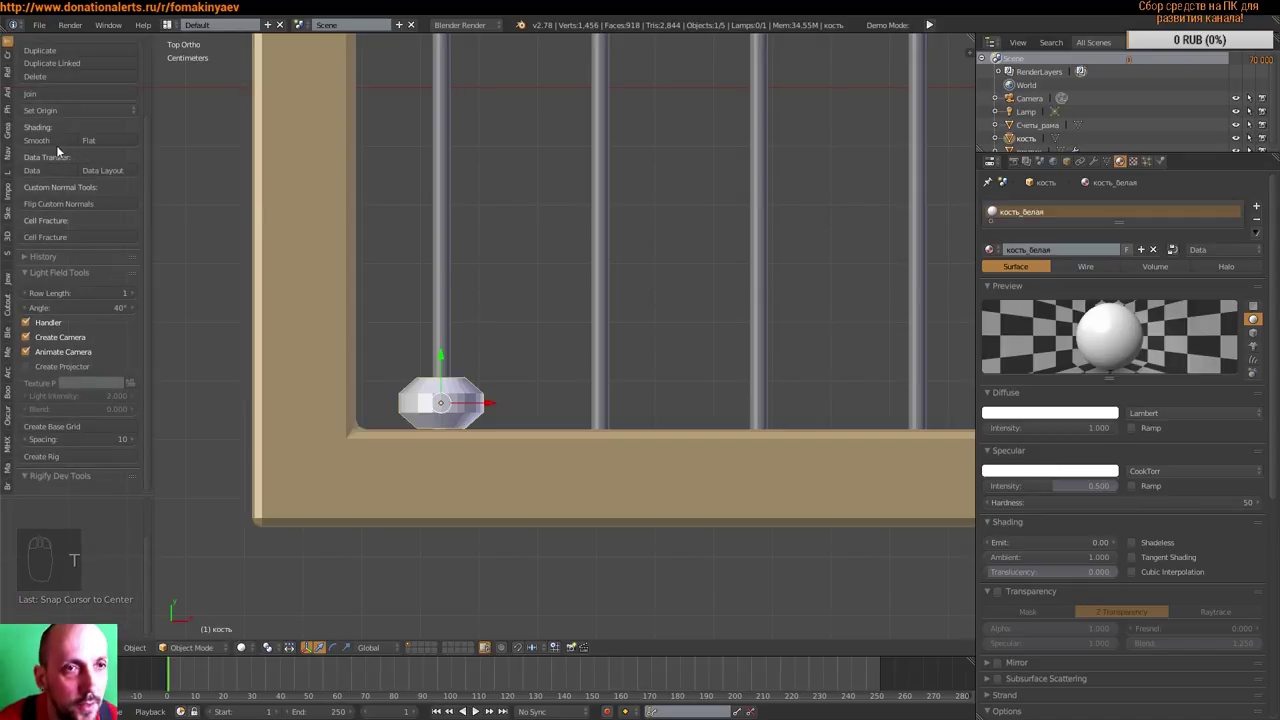
left_click_drag(59, 147, 437, 325)
key("t")
middle_click(553, 316)
scroll("down", 3)
middle_click(453, 342)
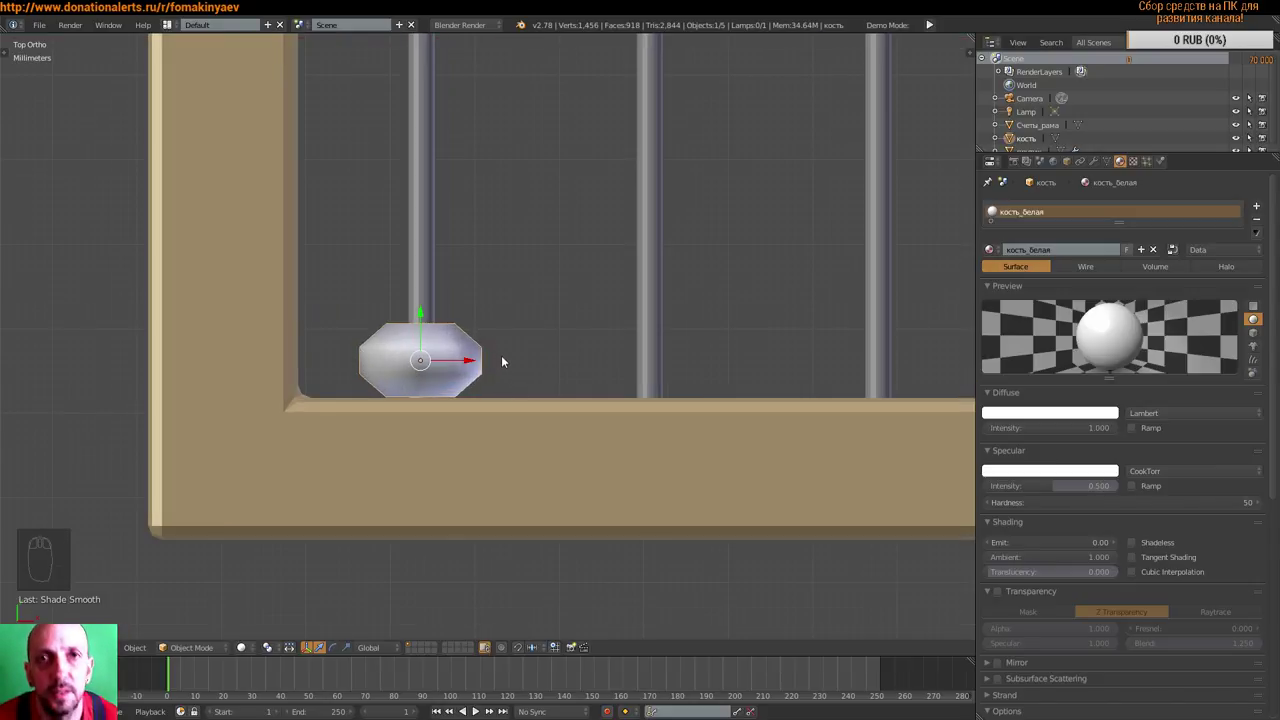
middle_click(488, 379)
key("Tab")
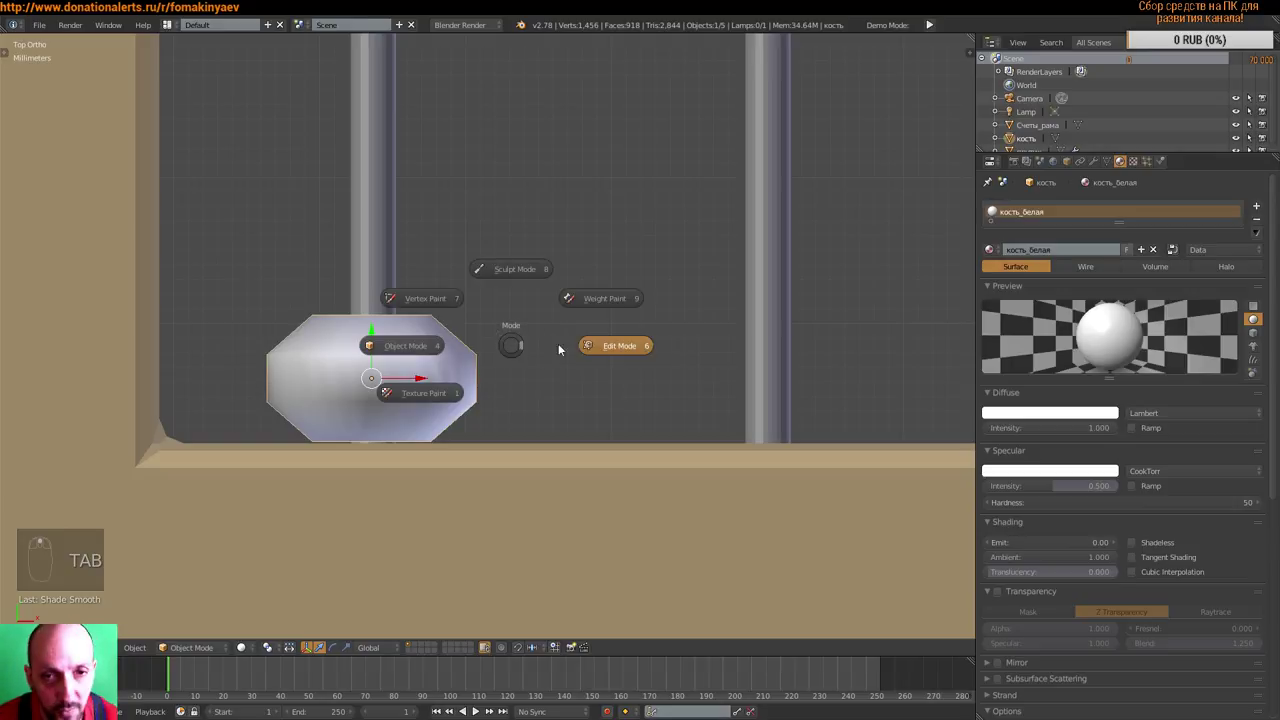
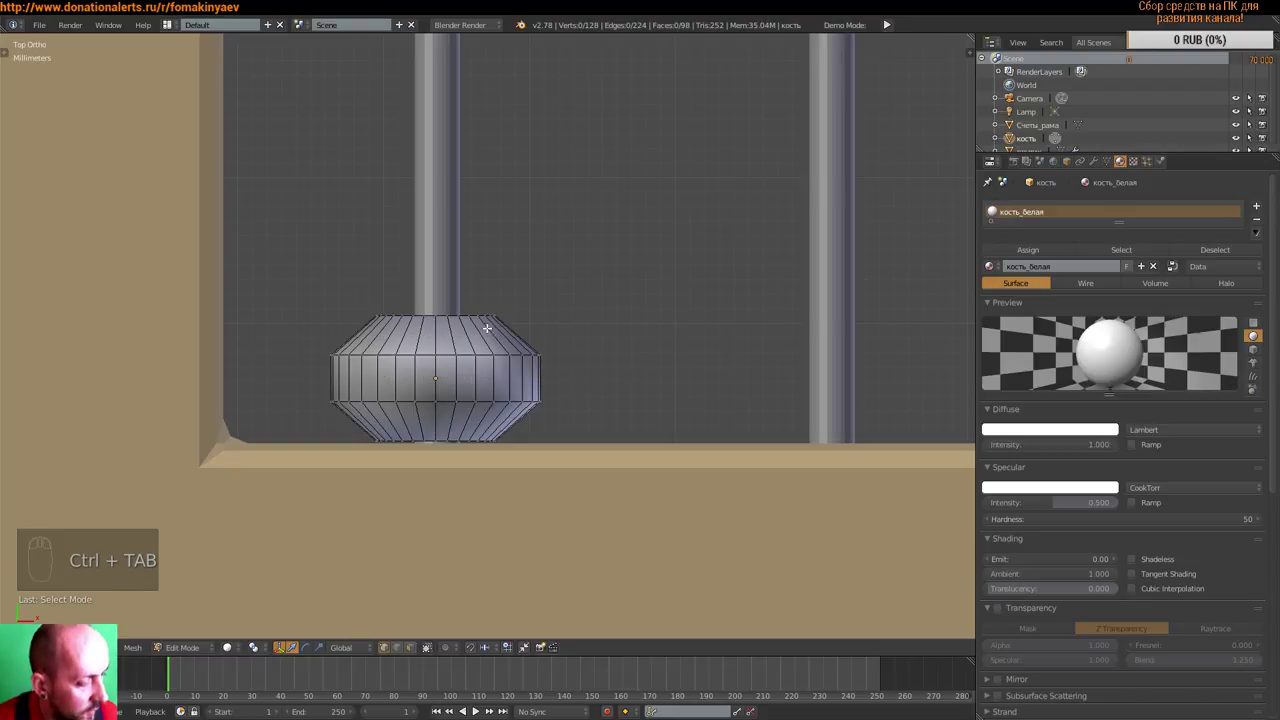
- Add loop cuts near the bead's top, middle and bottom bevels, then return to Object Mode
key("ctrl+r")
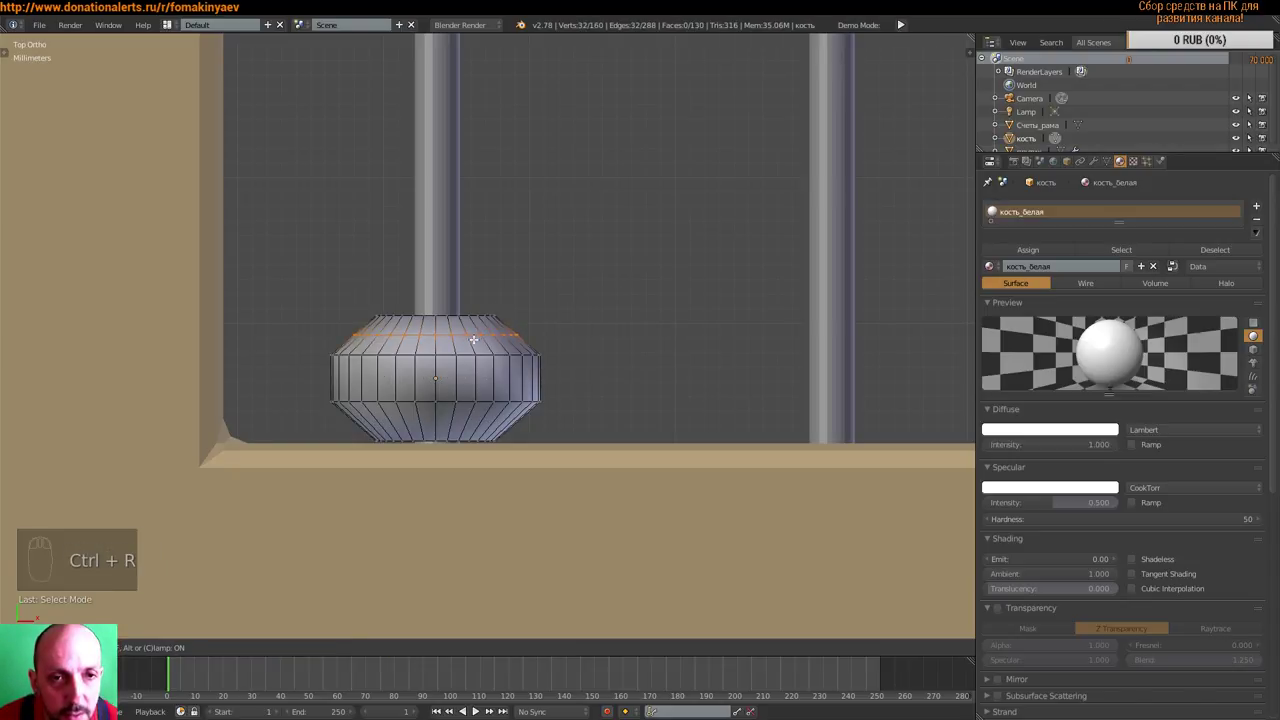
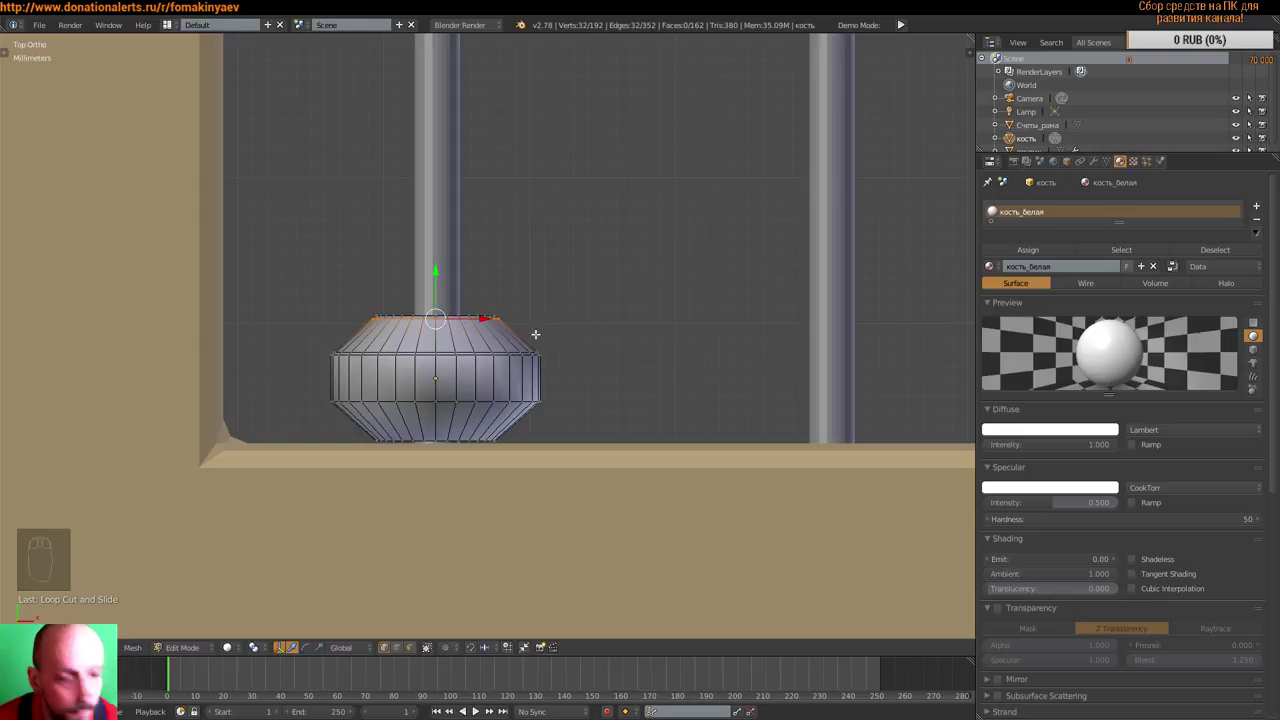
key("a")
key("ctrl+r")
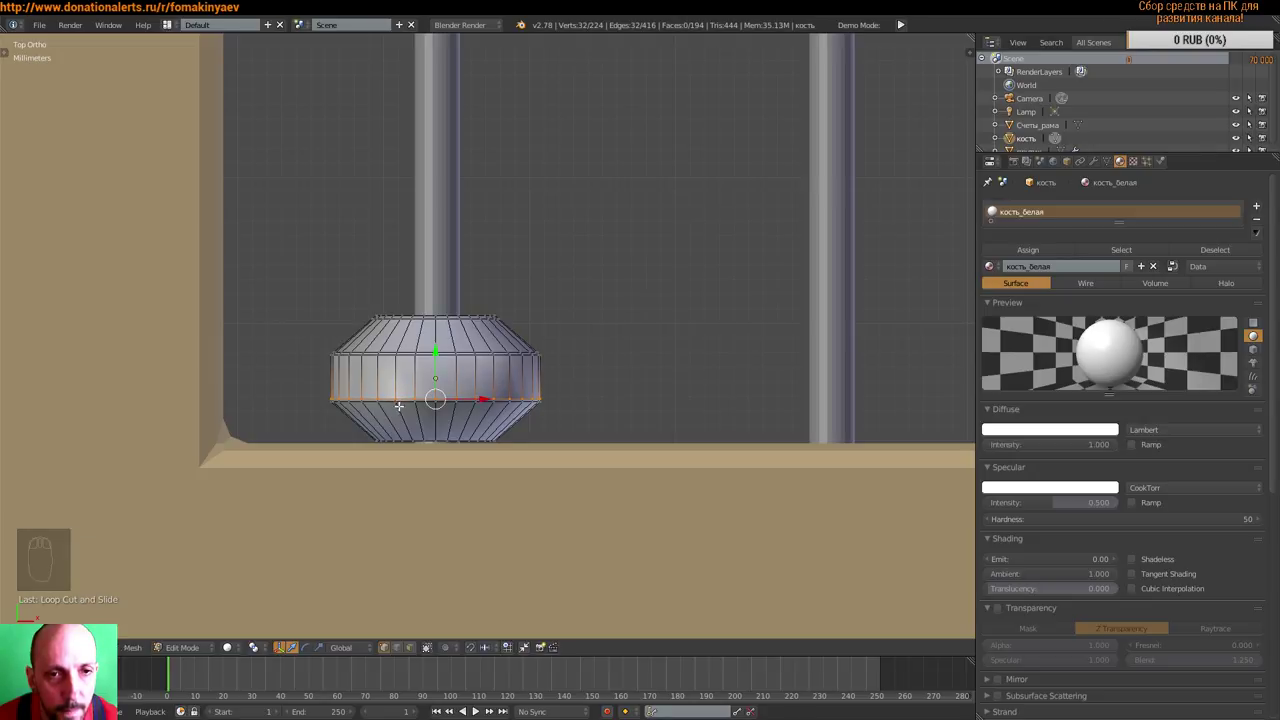
key("a")
key("ctrl+r")
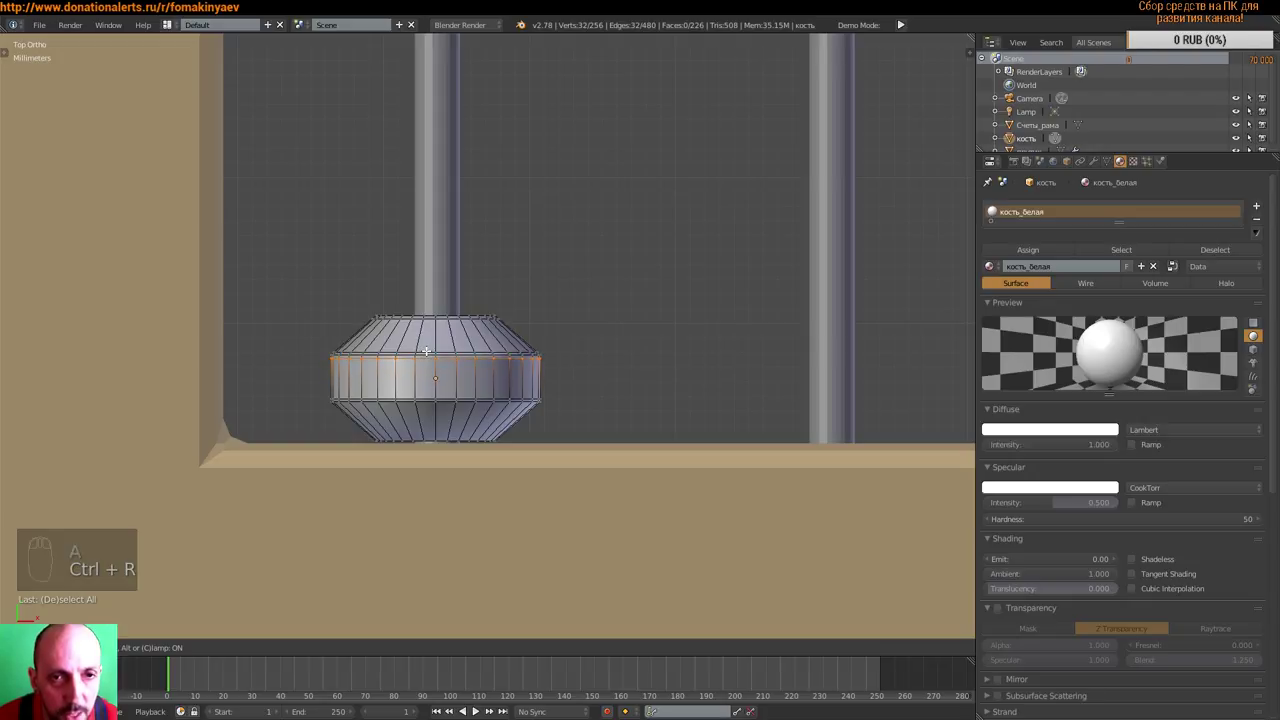
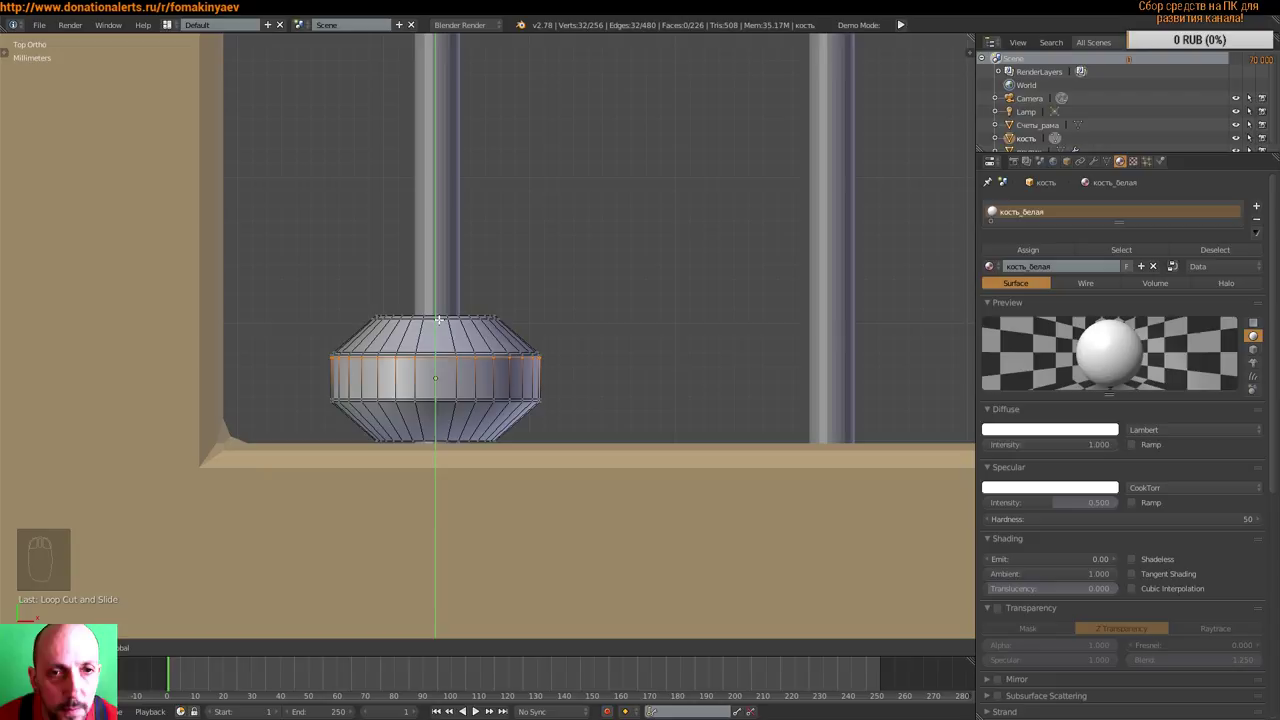
key("a")
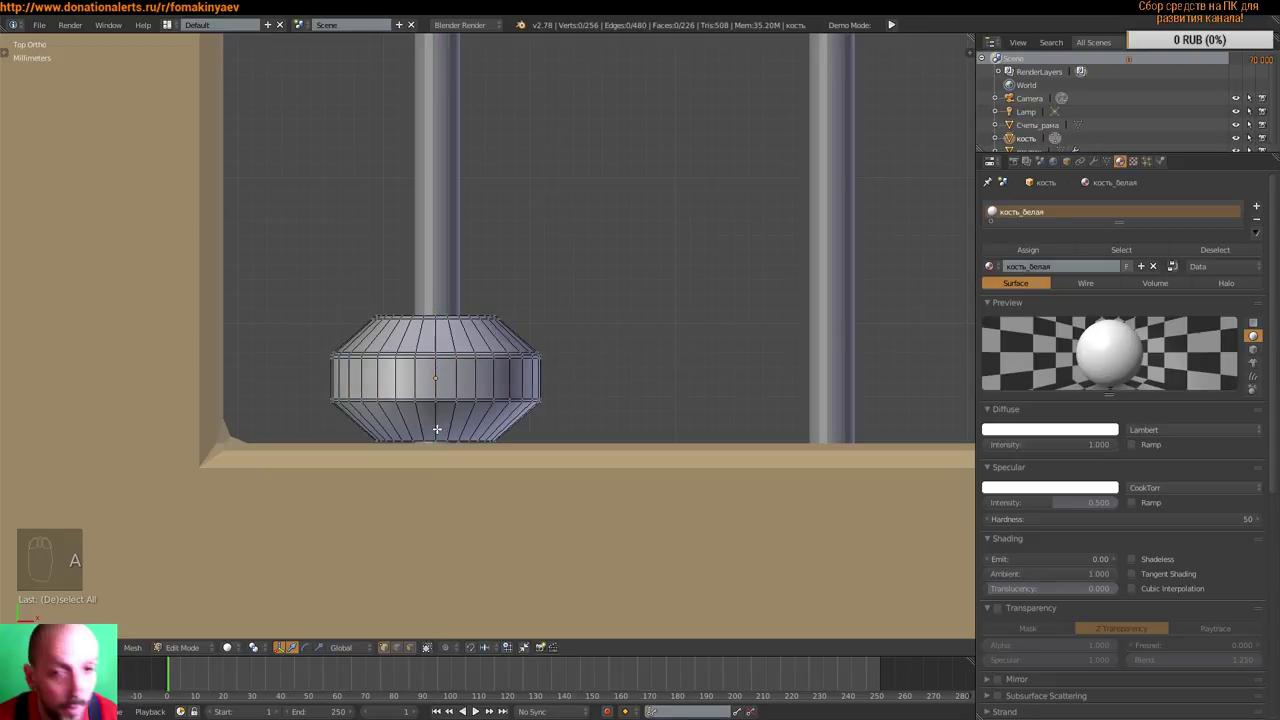
key("ctrl+r")
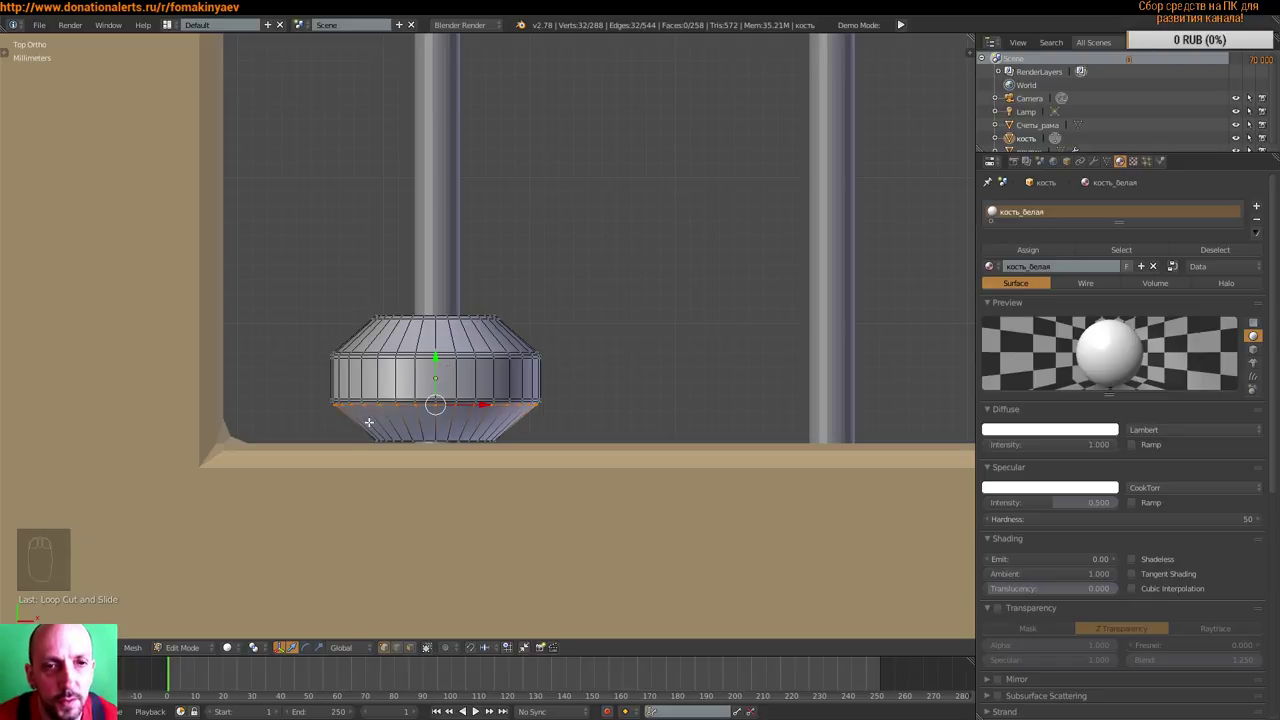
key("a")
key("ctrl+r")
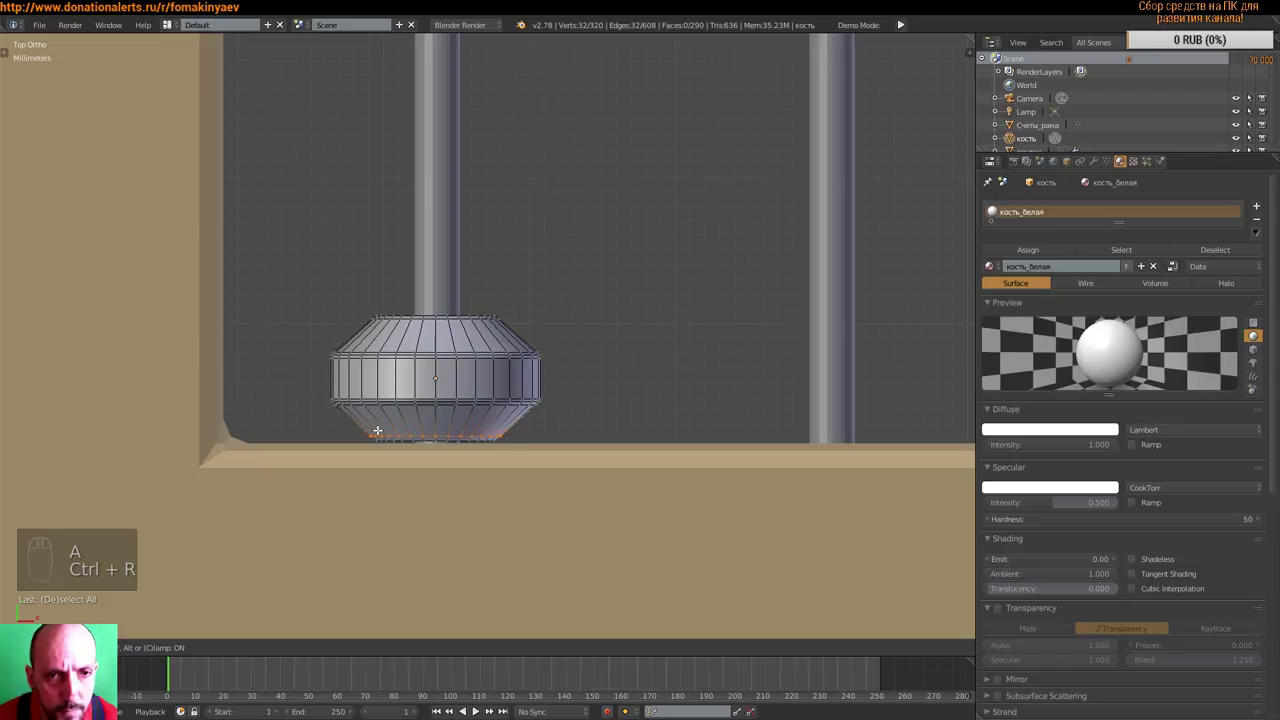
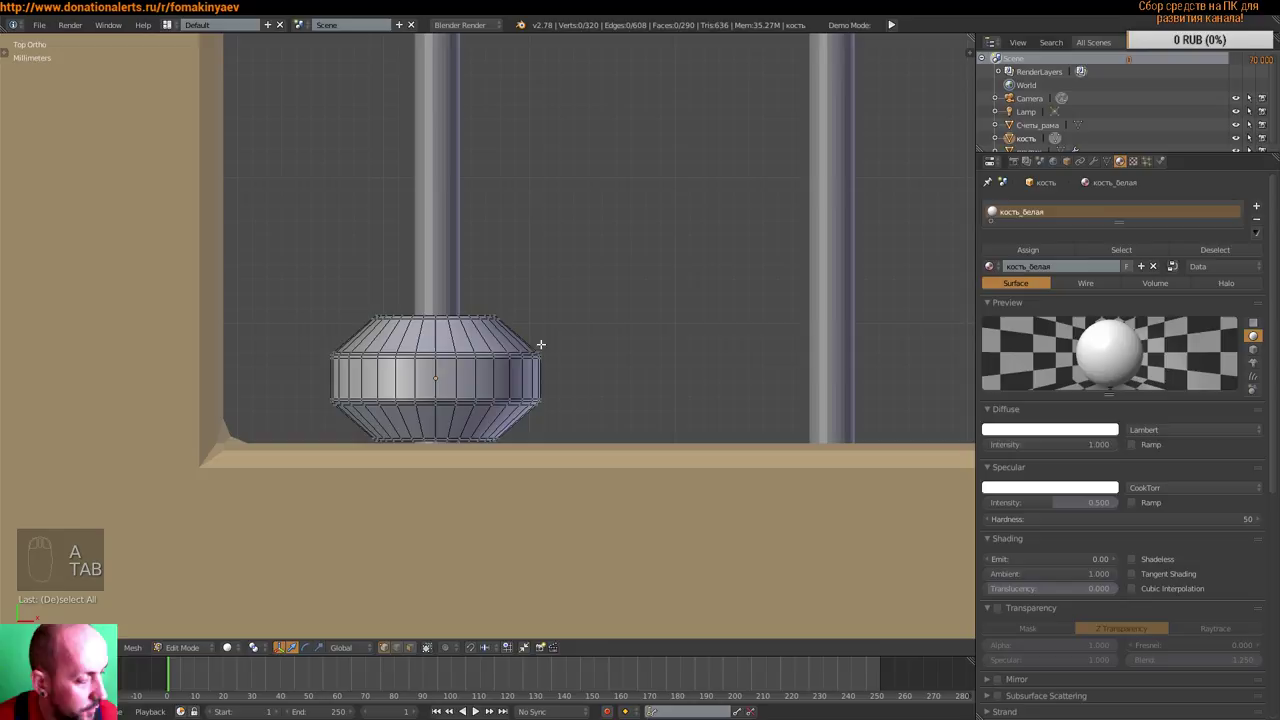
key("Tab")
- Duplicate the white bead and rest the copy directly on top of the first bead
left_click_drag(596, 349, 540, 321)
middle_click(503, 302)
middle_click(480, 292)
middle_click(459, 287)
left_click_drag(662, 312, 515, 384)
key("KP_7")
key("shift+d")
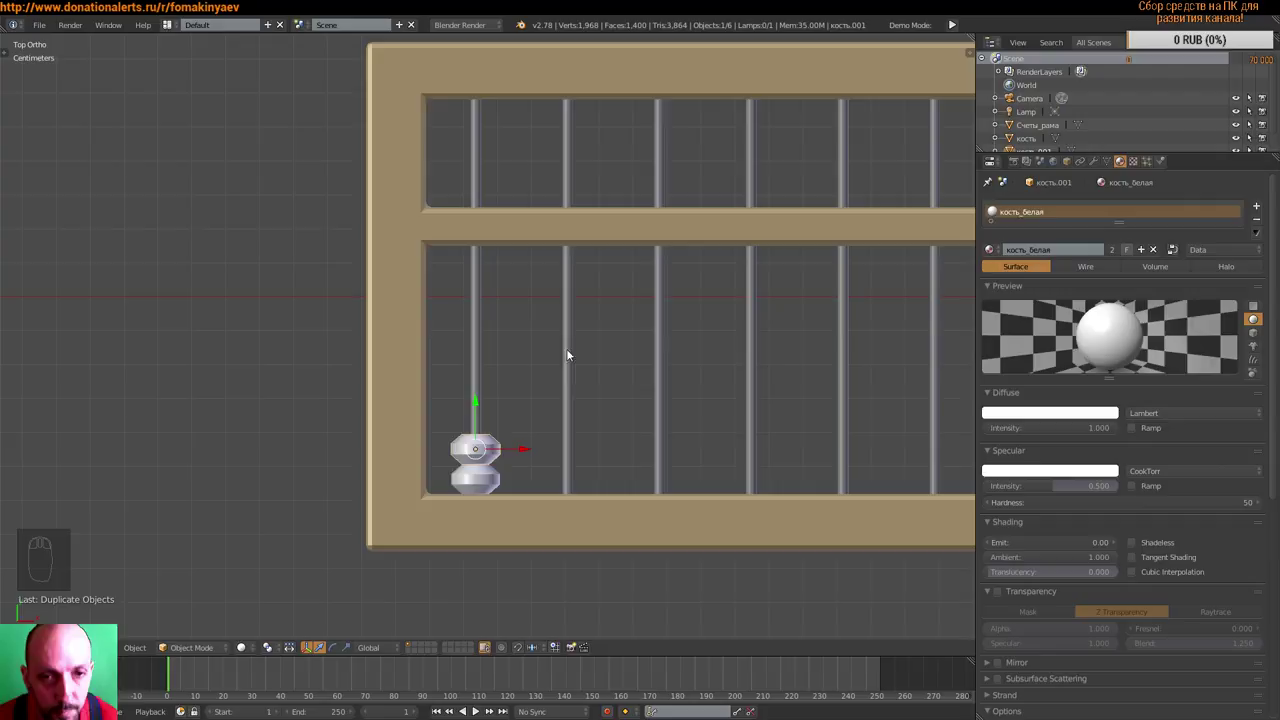
scroll("up", 3)
left_click_drag(541, 380, 443, 342)
left_click_drag(444, 342, 463, 387)
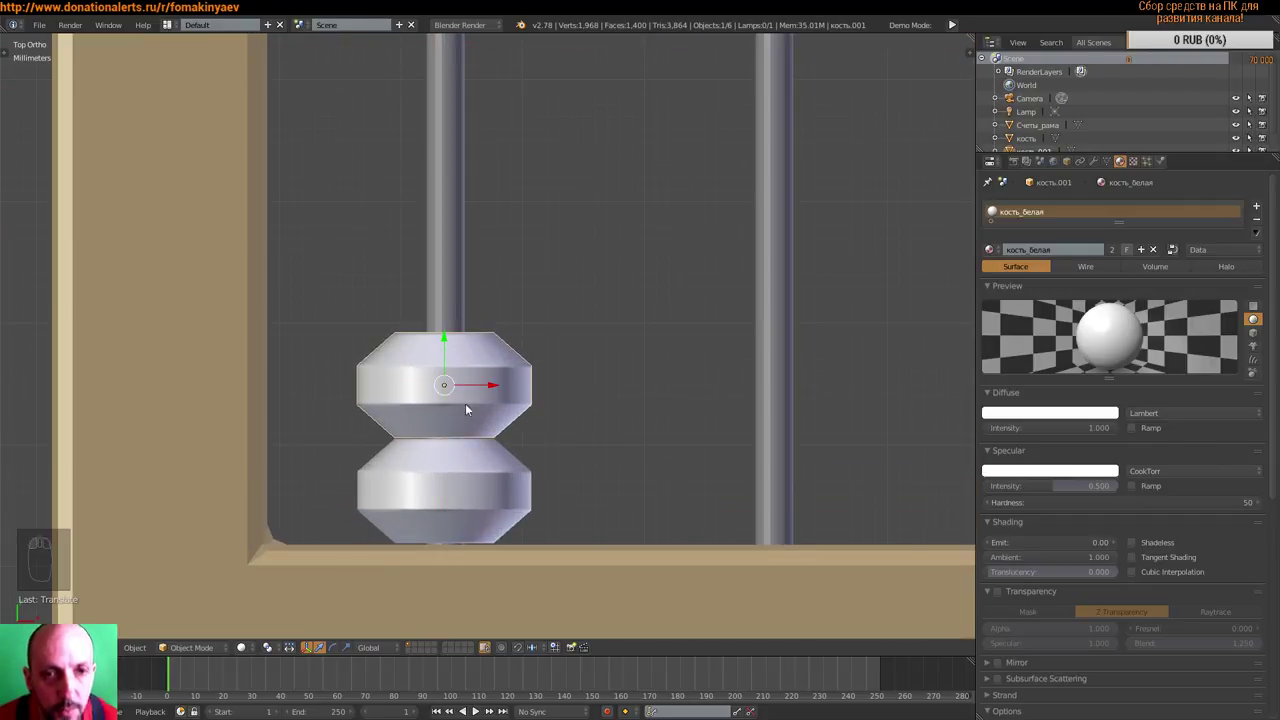
left_click_drag(454, 486, 582, 311)
left_click_drag(546, 356, 573, 317)
- Duplicate twice more to grow the stack to five white beads on the leftmost rod
key("shift+d")
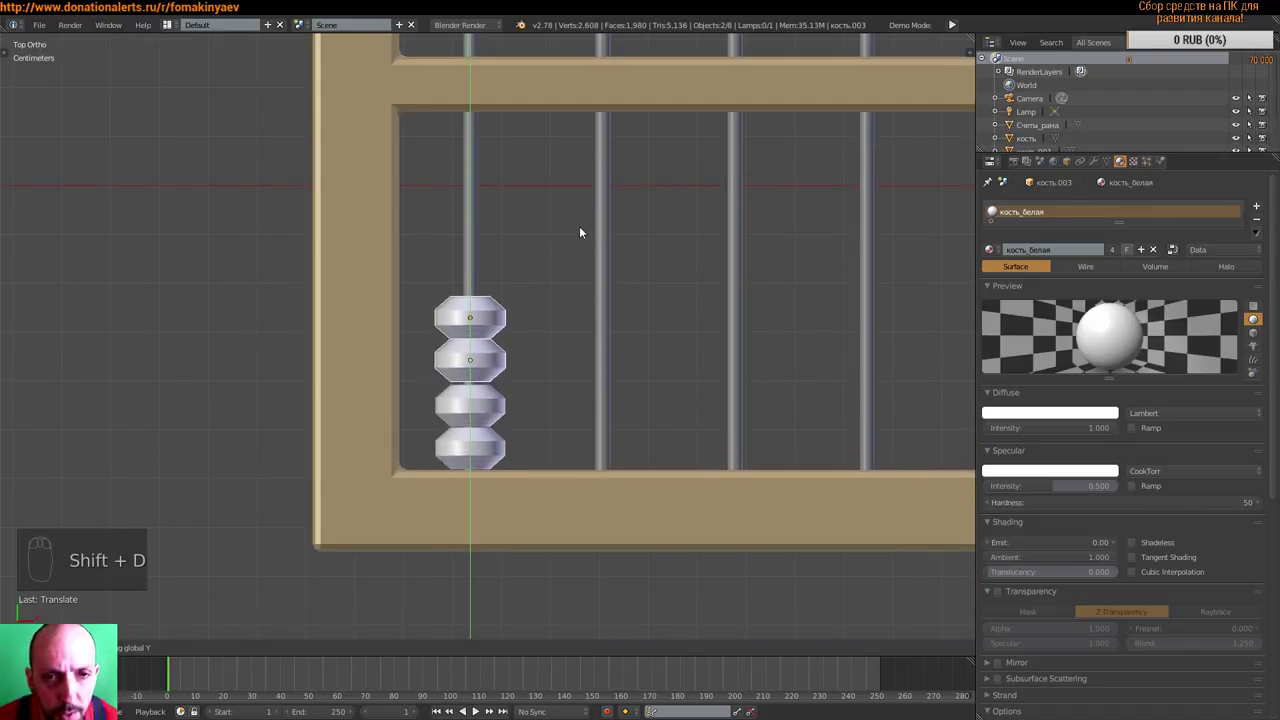
left_click_drag(508, 359, 466, 302)
left_click_drag(462, 298, 466, 303)
left_click_drag(520, 284, 561, 199)
key("shift+d")
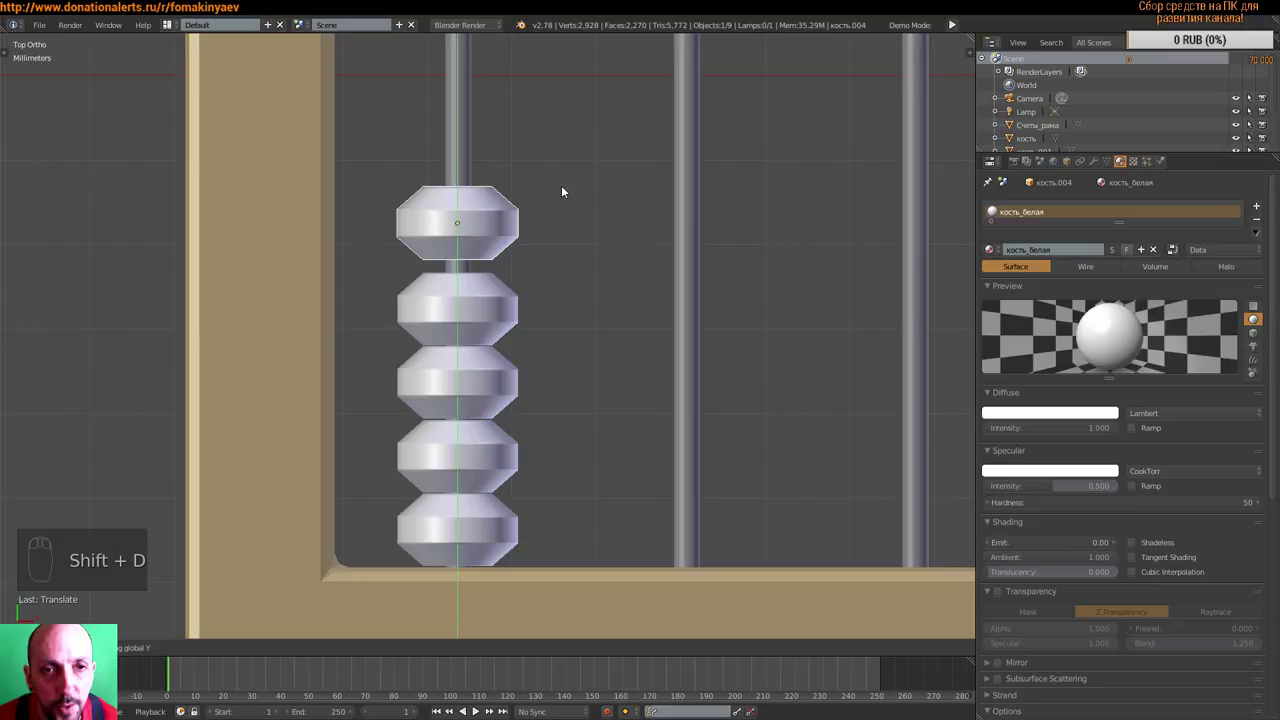
left_click_drag(583, 281, 635, 292)
- Duplicate a sixth bead and place it at the top of the upper section above the divider
key("a")
left_click_drag(566, 332, 578, 336)
left_click_drag(495, 378, 588, 338)
key("shift+d")
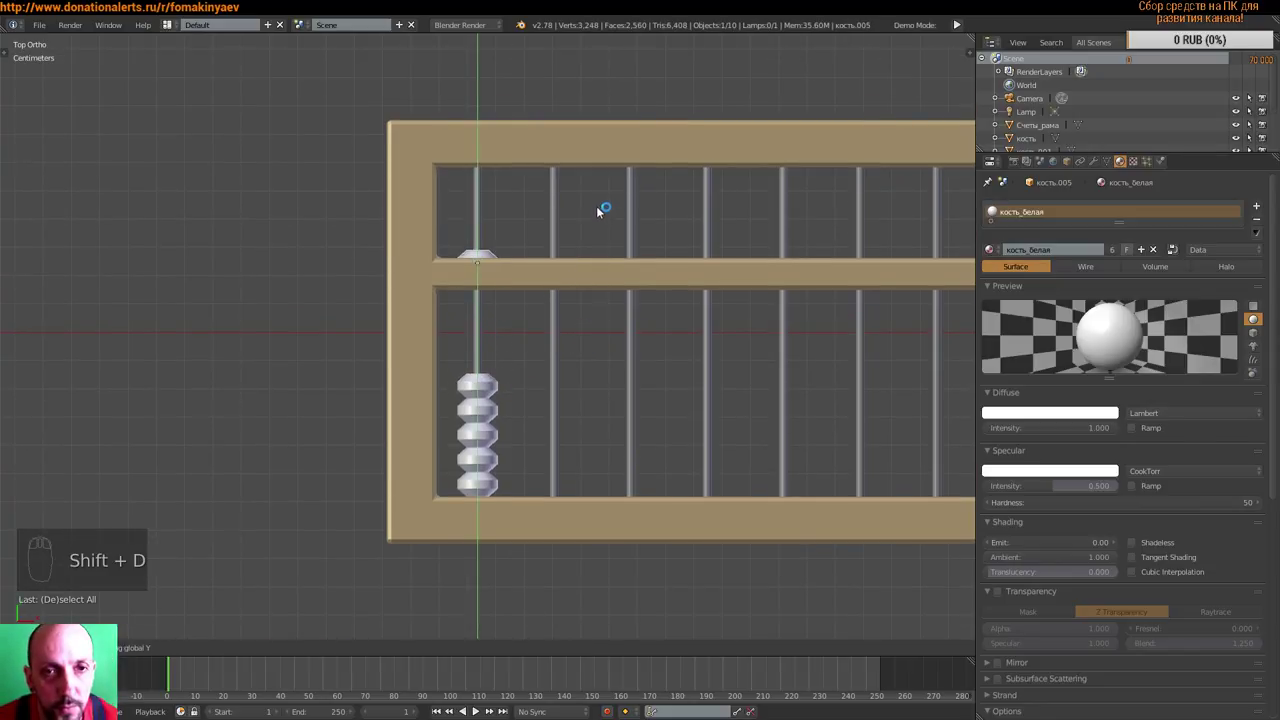
left_click_drag(553, 264, 482, 239)
left_click_drag(482, 239, 494, 168)
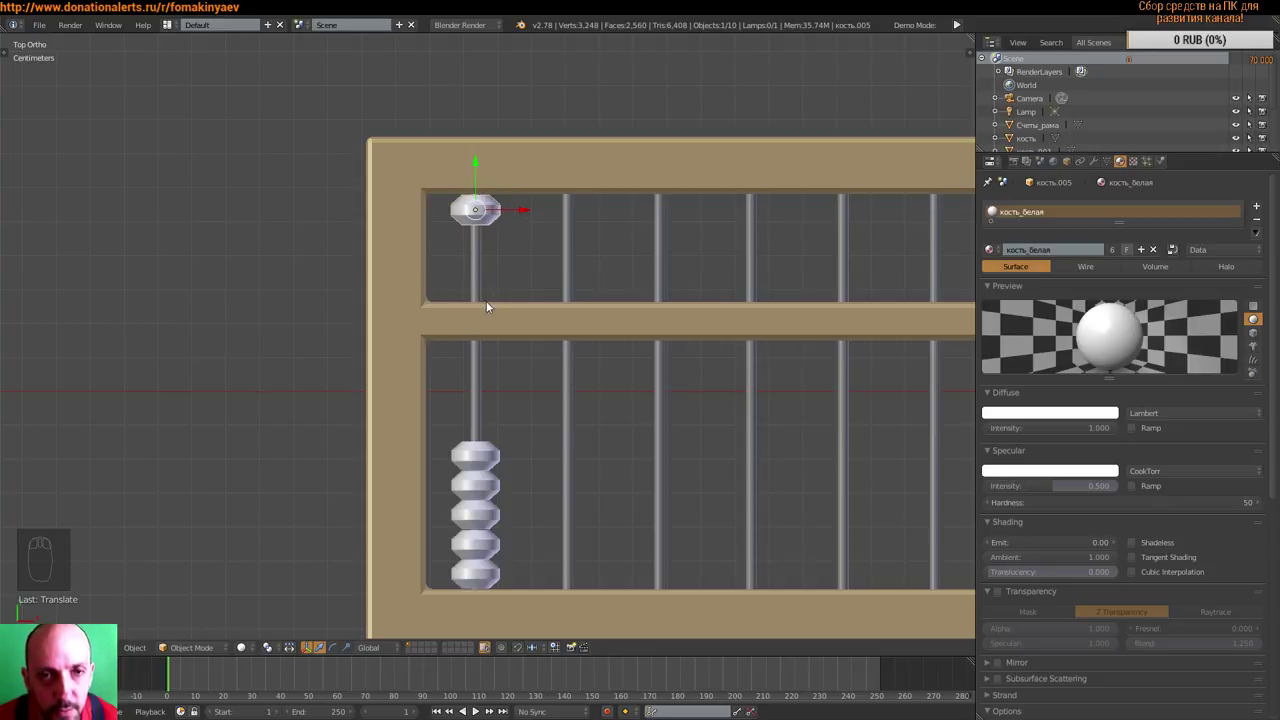
left_click_drag(486, 457, 504, 397)
left_click_drag(601, 423, 567, 399)
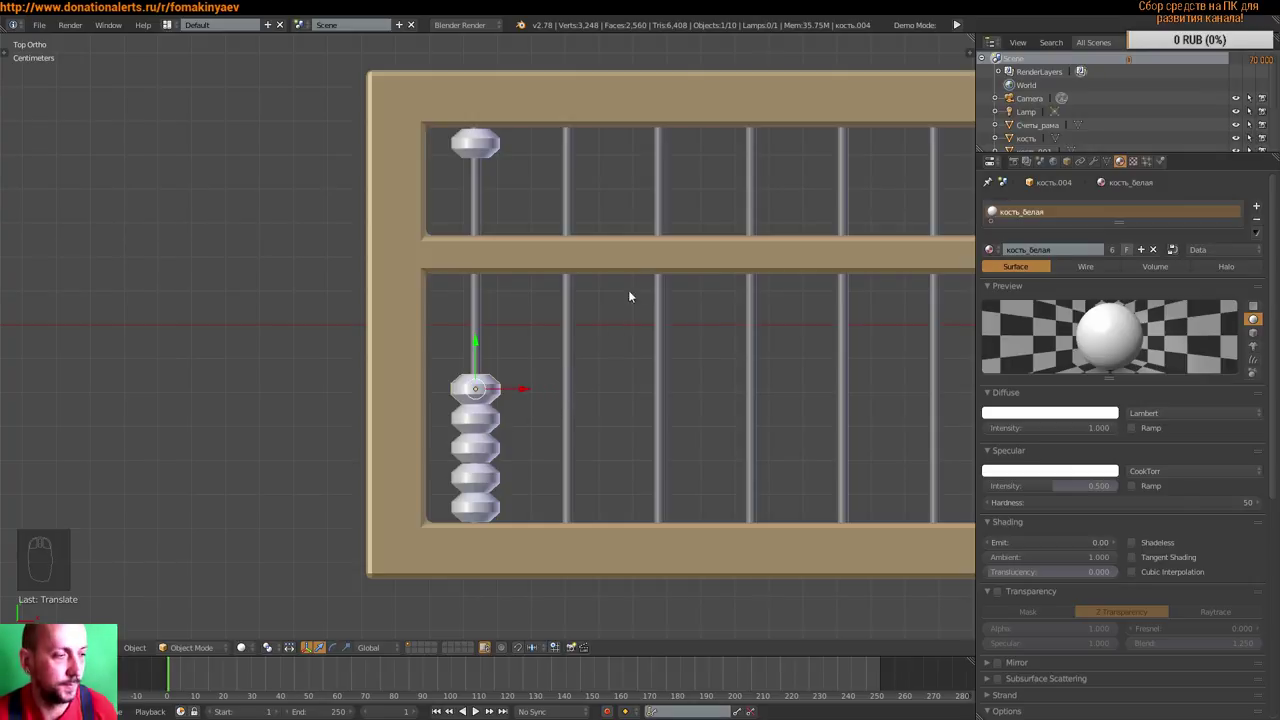
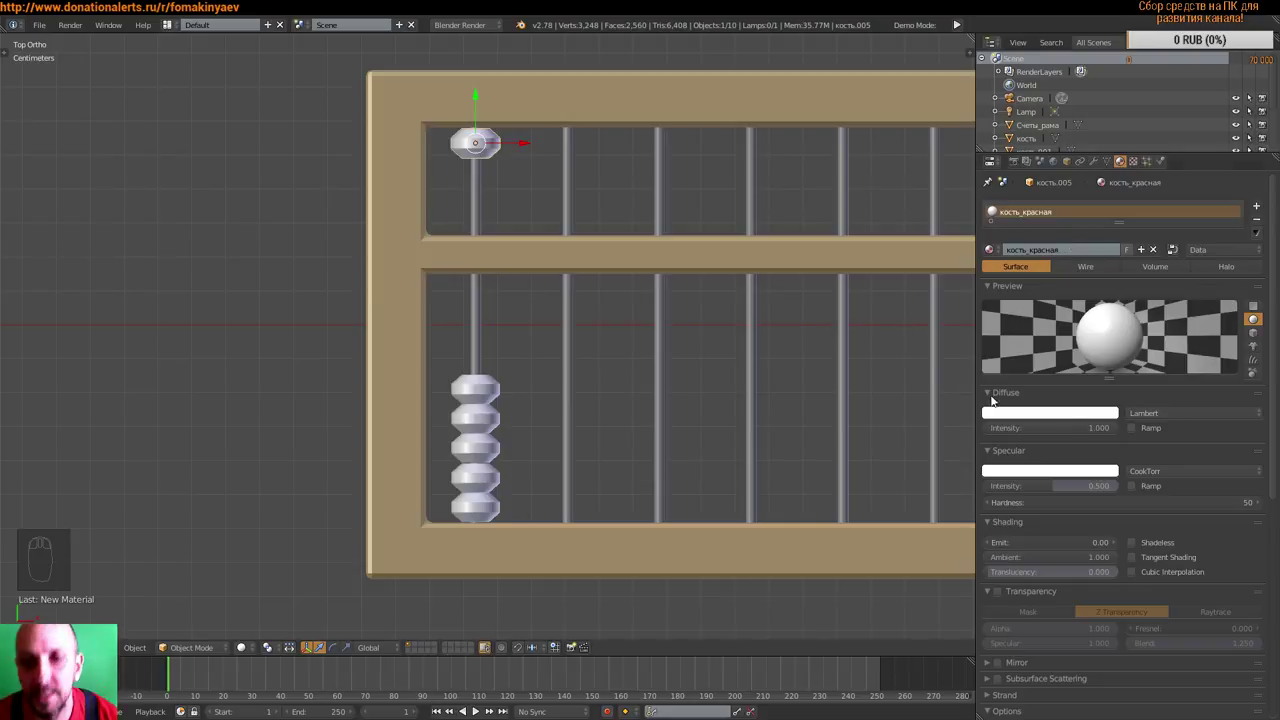
- Give the top bead a red material named кость_красная and deselect everything
left_click_drag(1063, 418, 1039, 318)
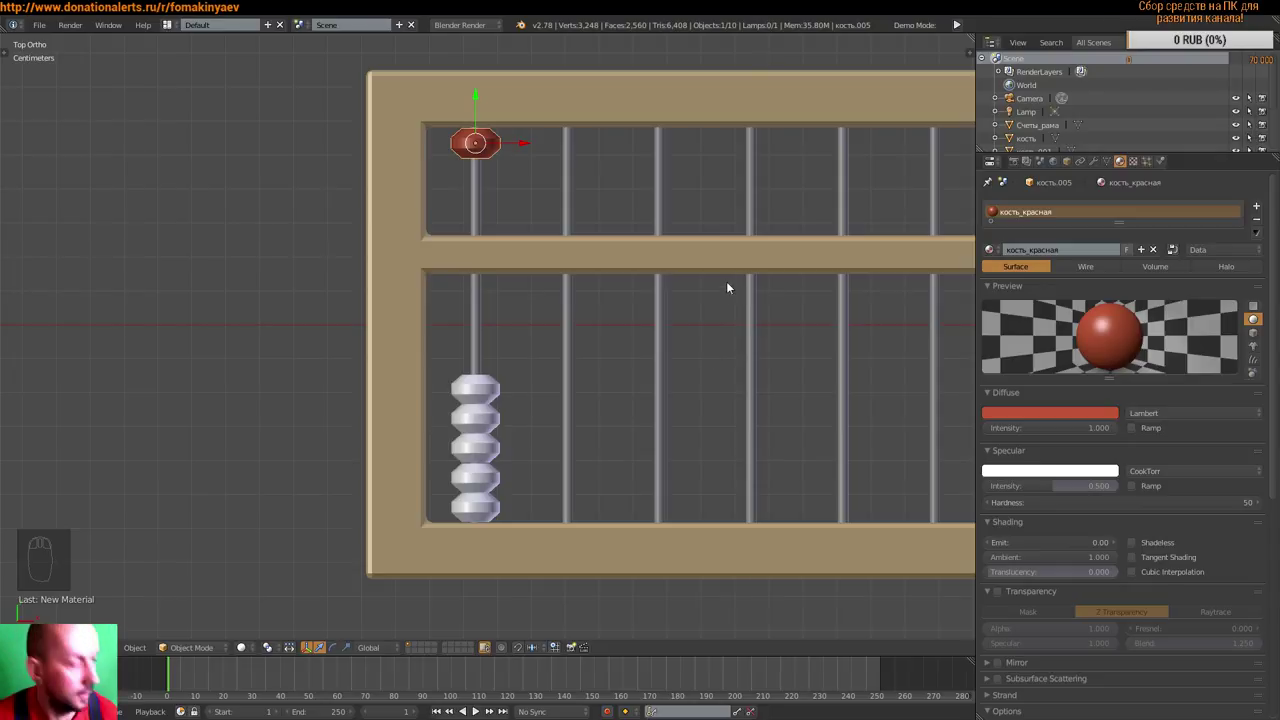
key("a")
key("ctrl+s")
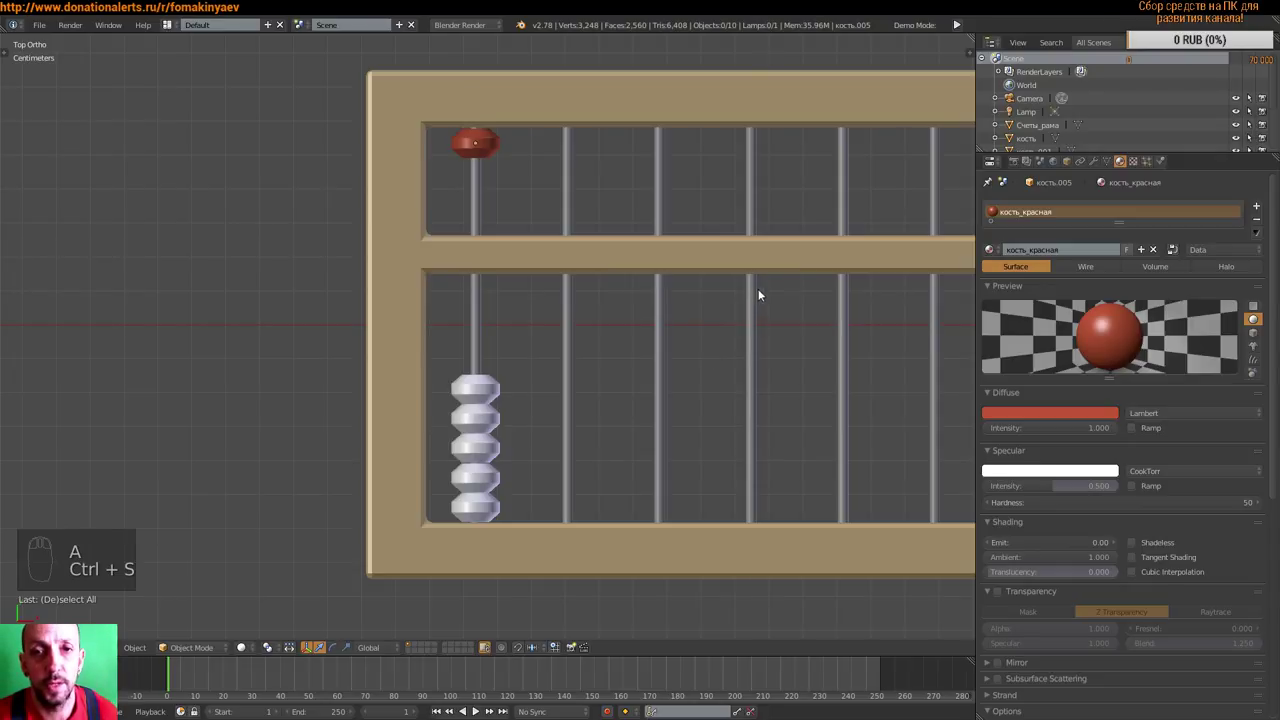
- Orbit the viewport to see the abacus at an angle
left_click_drag(771, 294, 531, 151)
left_click_drag(457, 150, 411, 163)
left_click_drag(411, 163, 547, 281)
middle_click(571, 316)
key("a")
middle_click(628, 380)
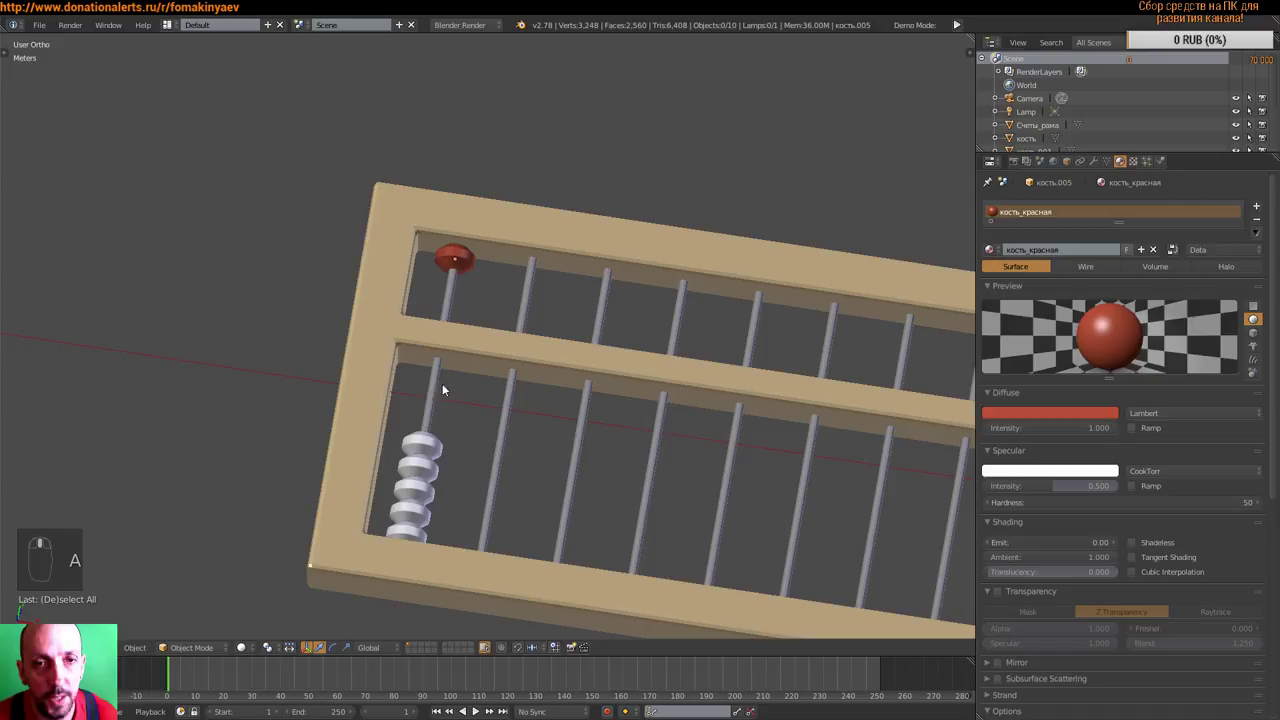
- Look over the abacus frame and rods, then return to the Top Ortho view
left_click_drag(435, 391, 1046, 252)
left_click_drag(1046, 252, 1087, 326)
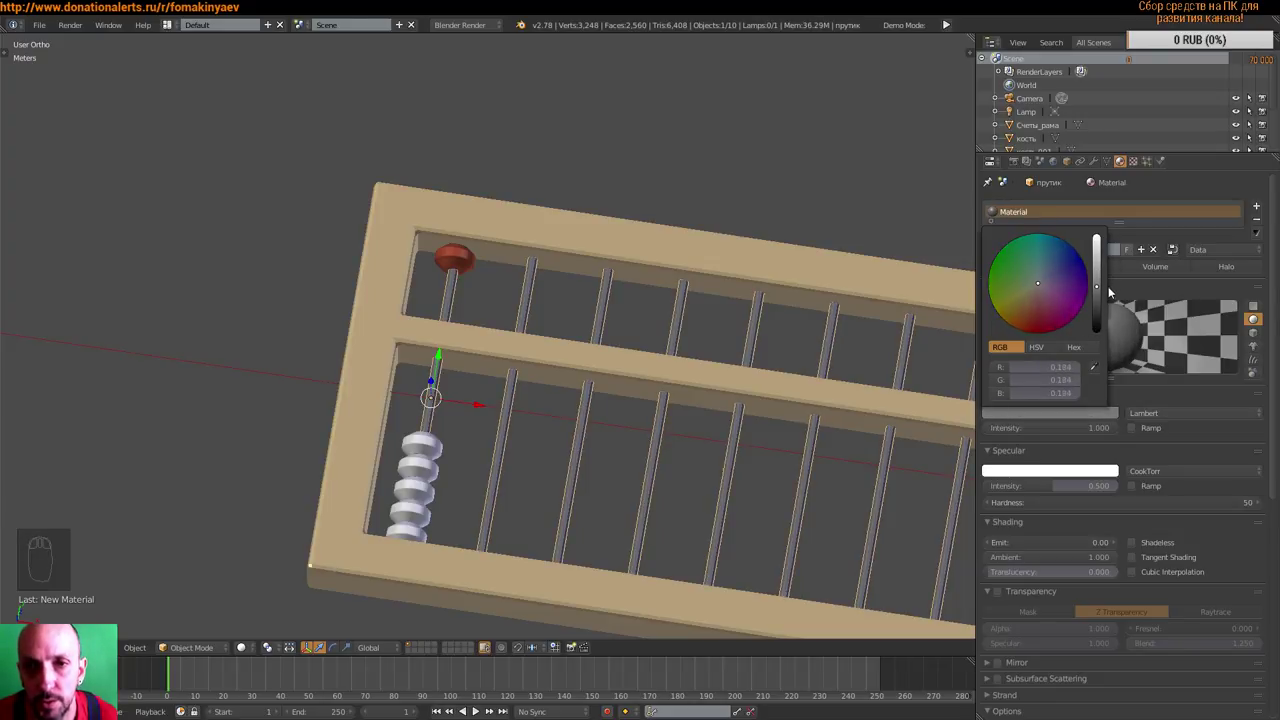
left_click_drag(776, 340, 694, 371)
key("KP_7")
key("a")
key("ctrl+s")
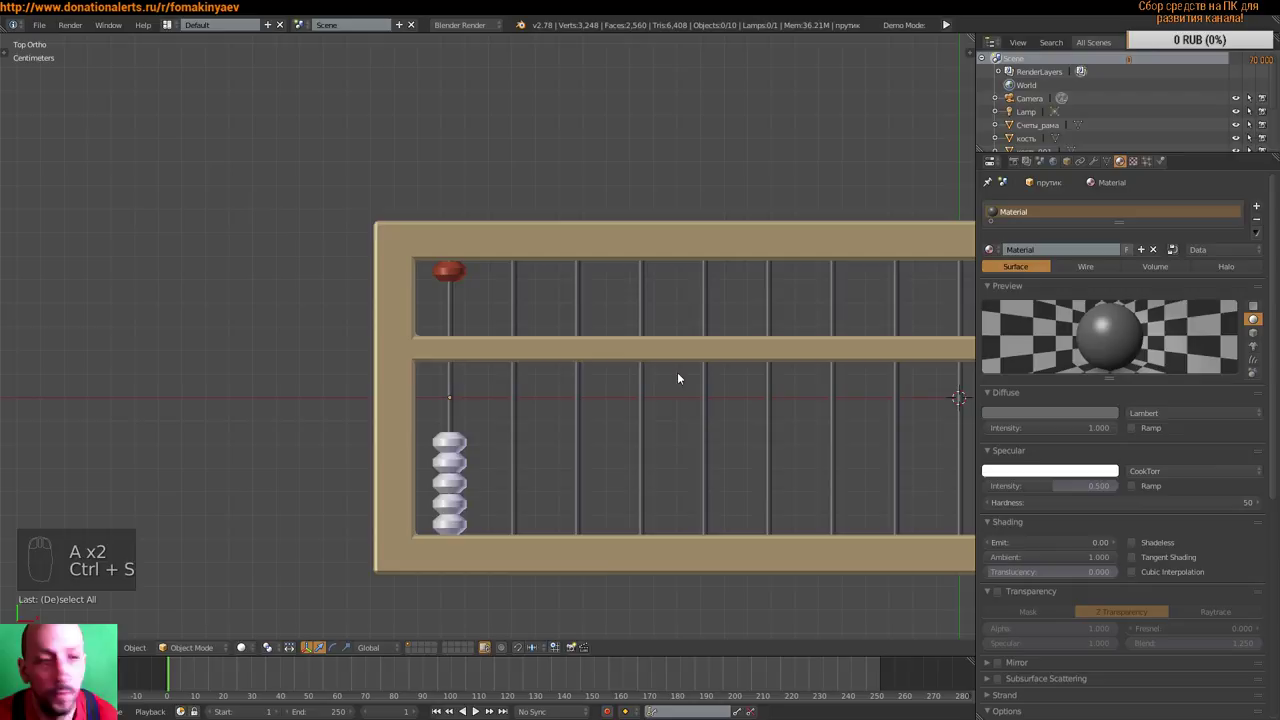
- Pan toward the frame's left end and select the top white bead кость.004
left_click_drag(670, 383, 797, 390)
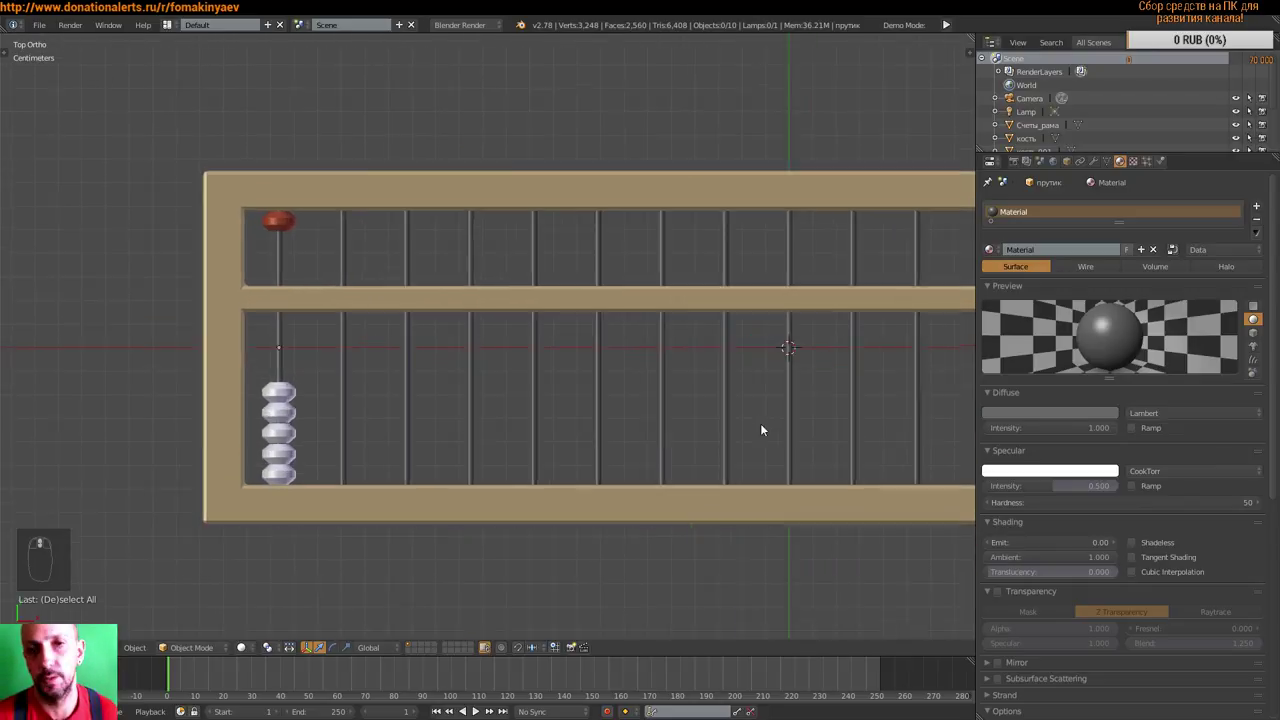
middle_click(743, 432)
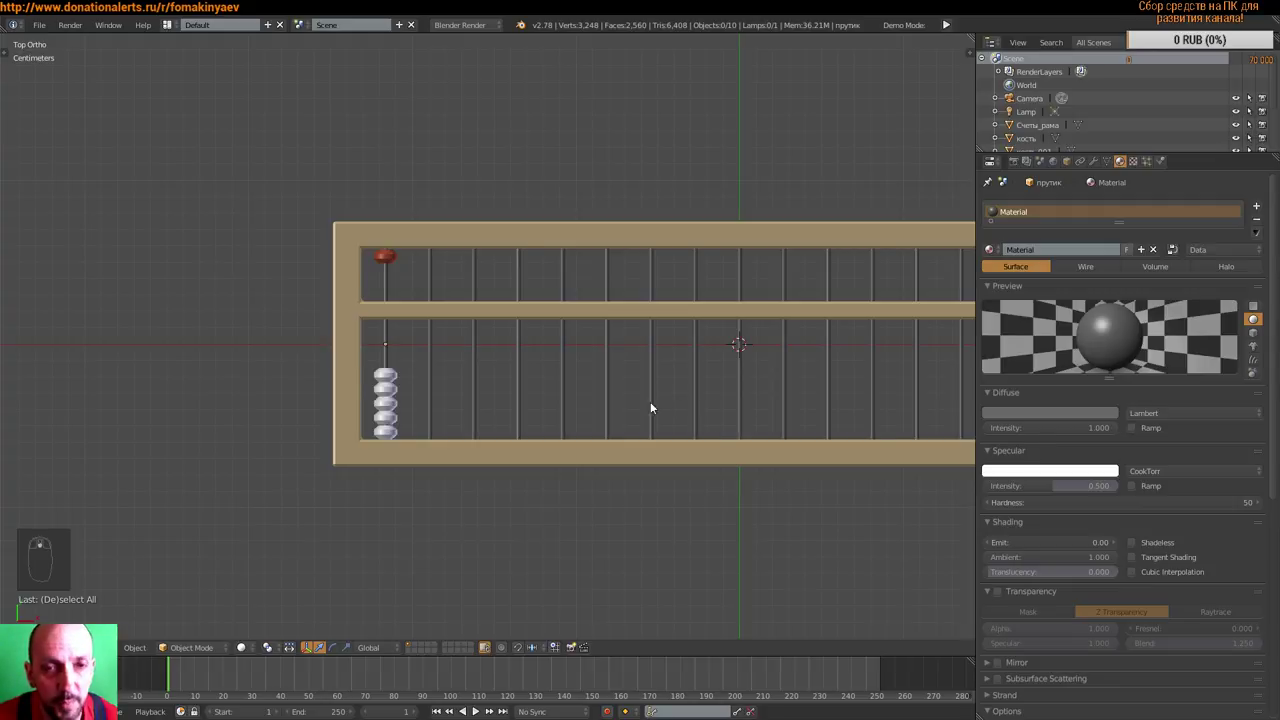
middle_click(608, 420)
- Test-move the top white bead and undo, bringing the first rod fully into view
left_click_drag(355, 386, 345, 337)
left_click_drag(340, 361, 463, 368)
key("ctrl+z")
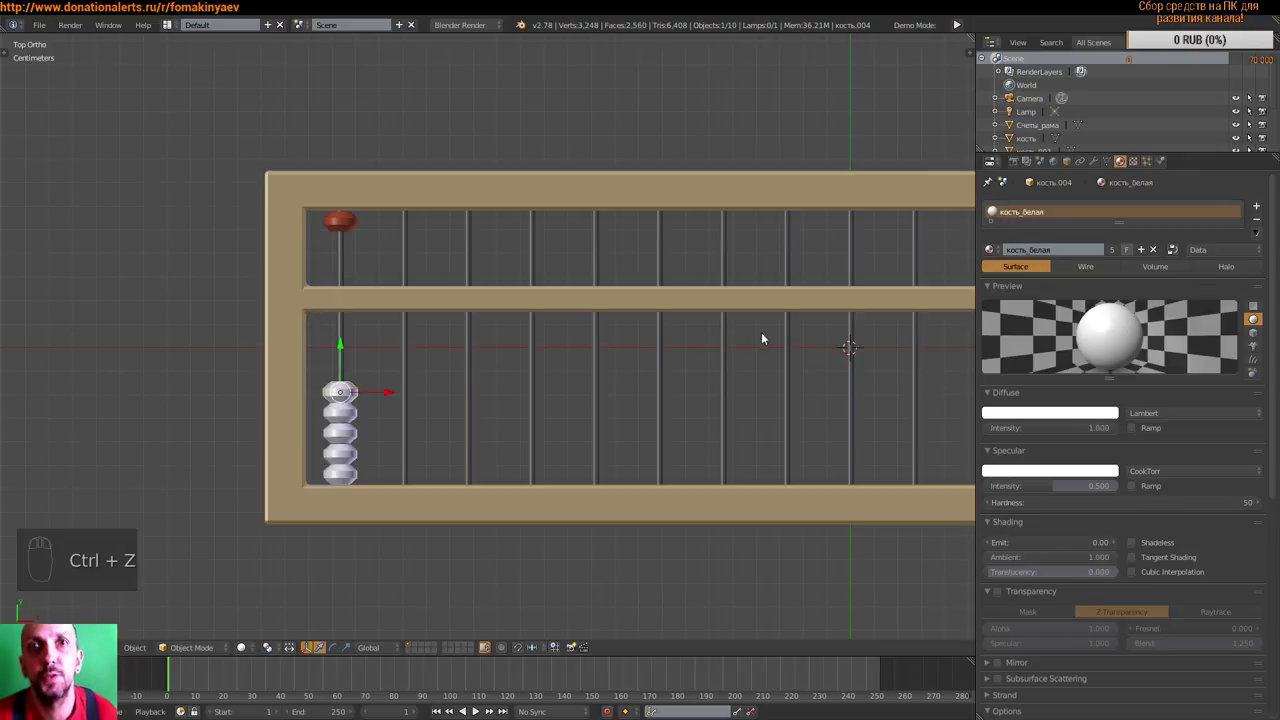
left_click_drag(637, 395, 732, 346)
key("a")
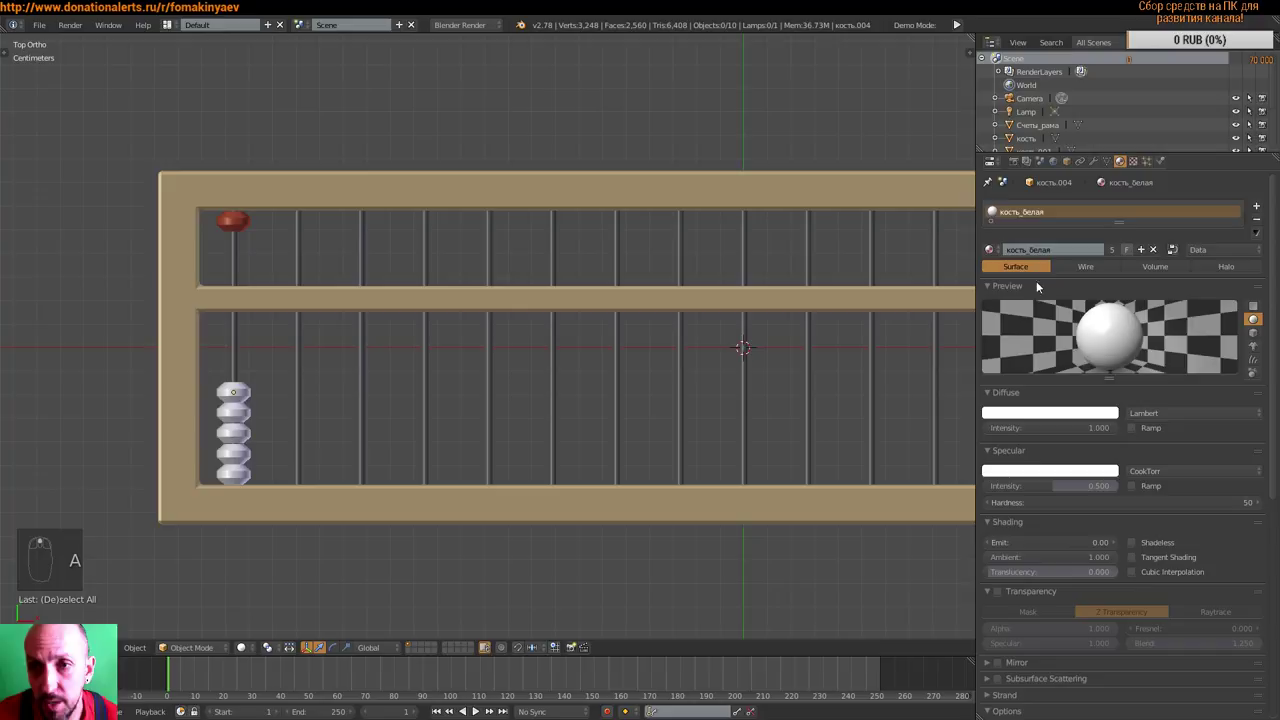
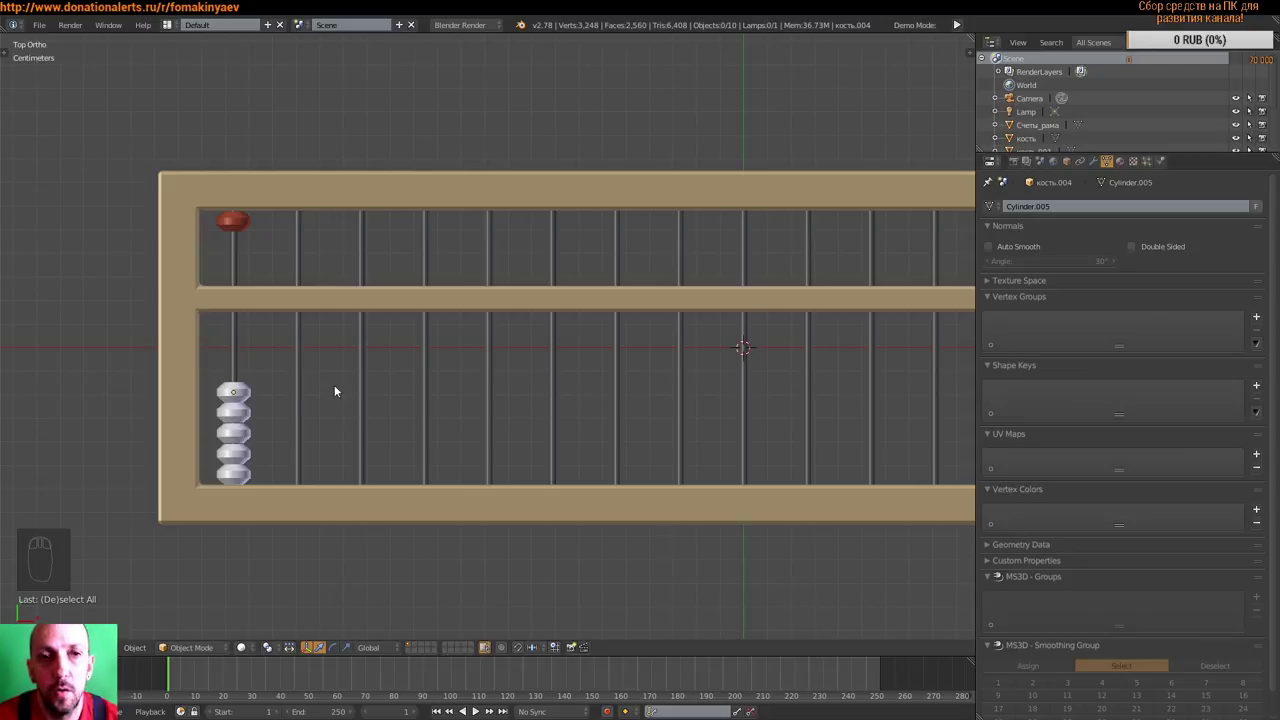
- Slide the bead up toward the divider and cancel, leaving it on the stack with a Basis shape key
left_click_drag(251, 391, 237, 336)
left_click_drag(231, 355, 251, 336)
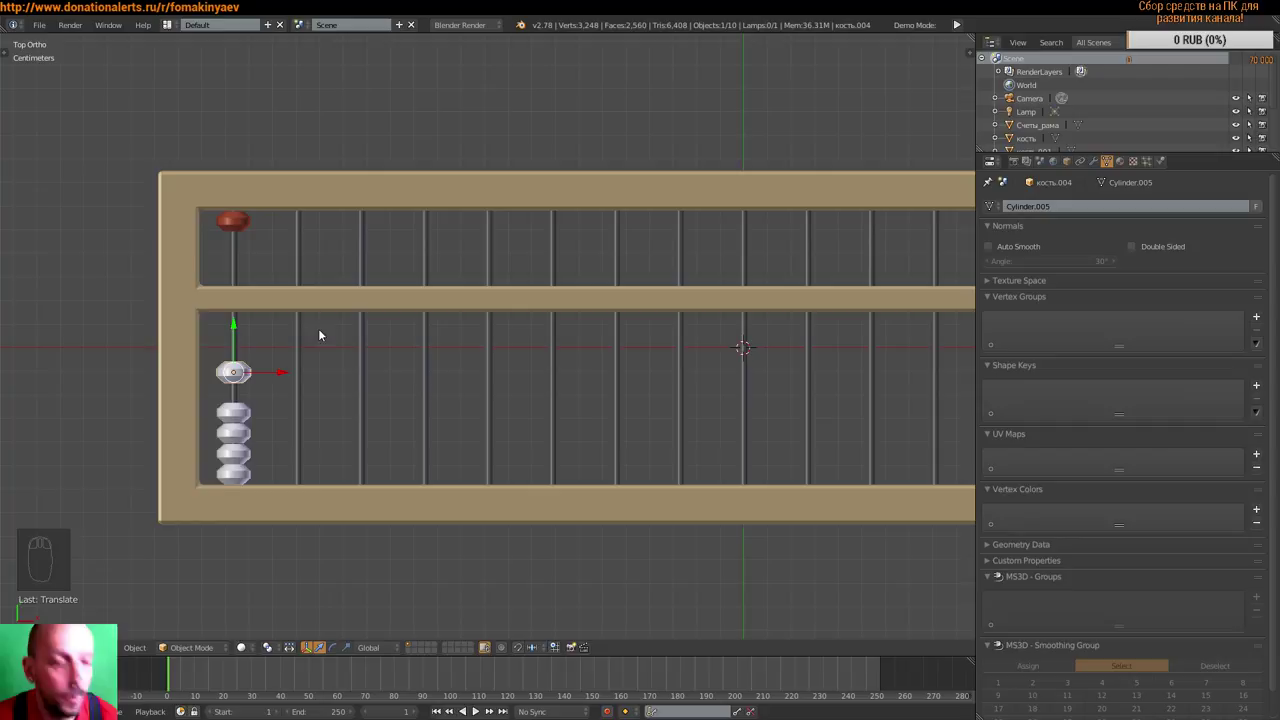
key("ctrl+z")
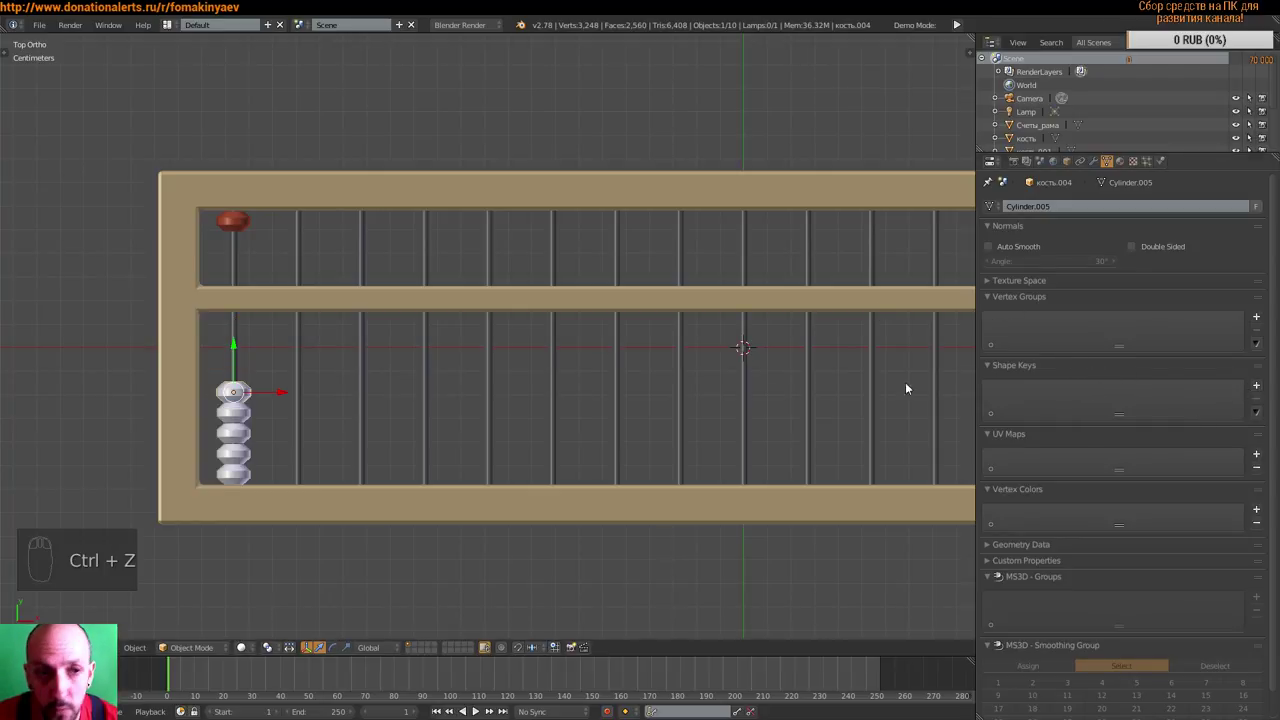
left_click_drag(235, 357, 267, 349)
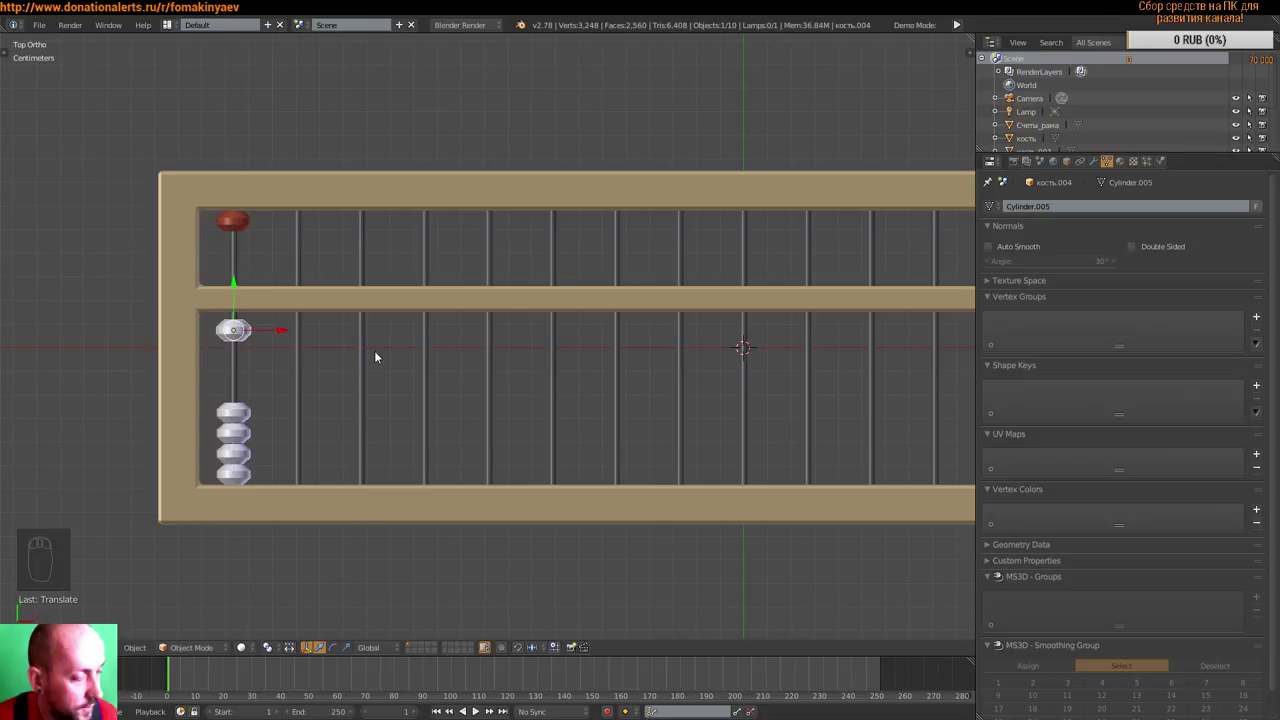
key("ctrl+z")
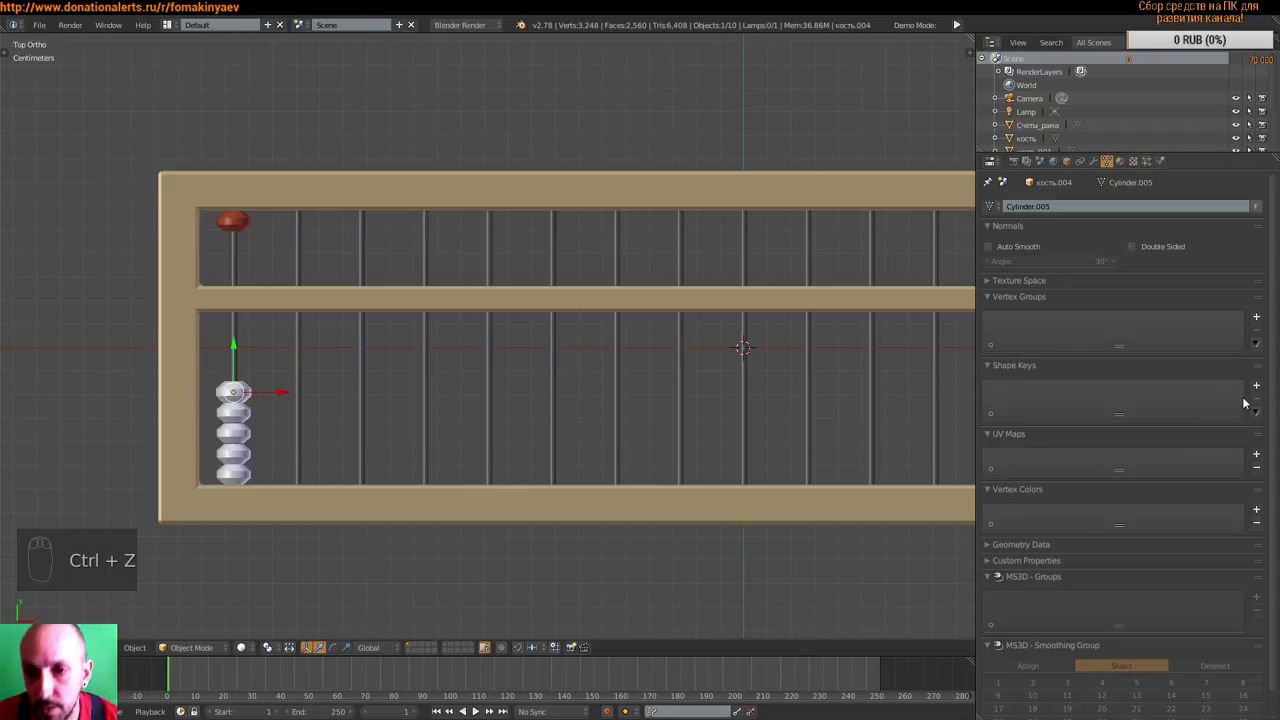
- Add Key 1 and, in Edit Mode, move its shape up the rod against the crossbar at value 1
left_click_drag(1259, 385, 780, 398)
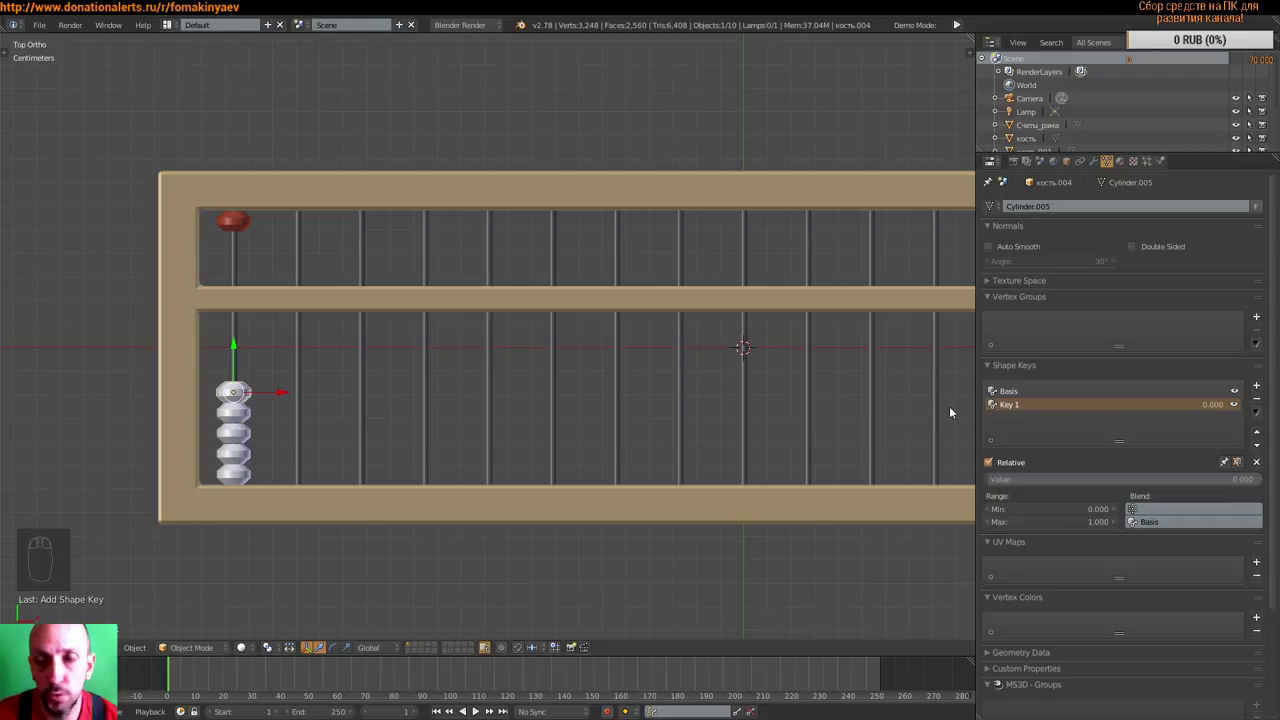
left_click_drag(1037, 394, 368, 363)
key("Tab")
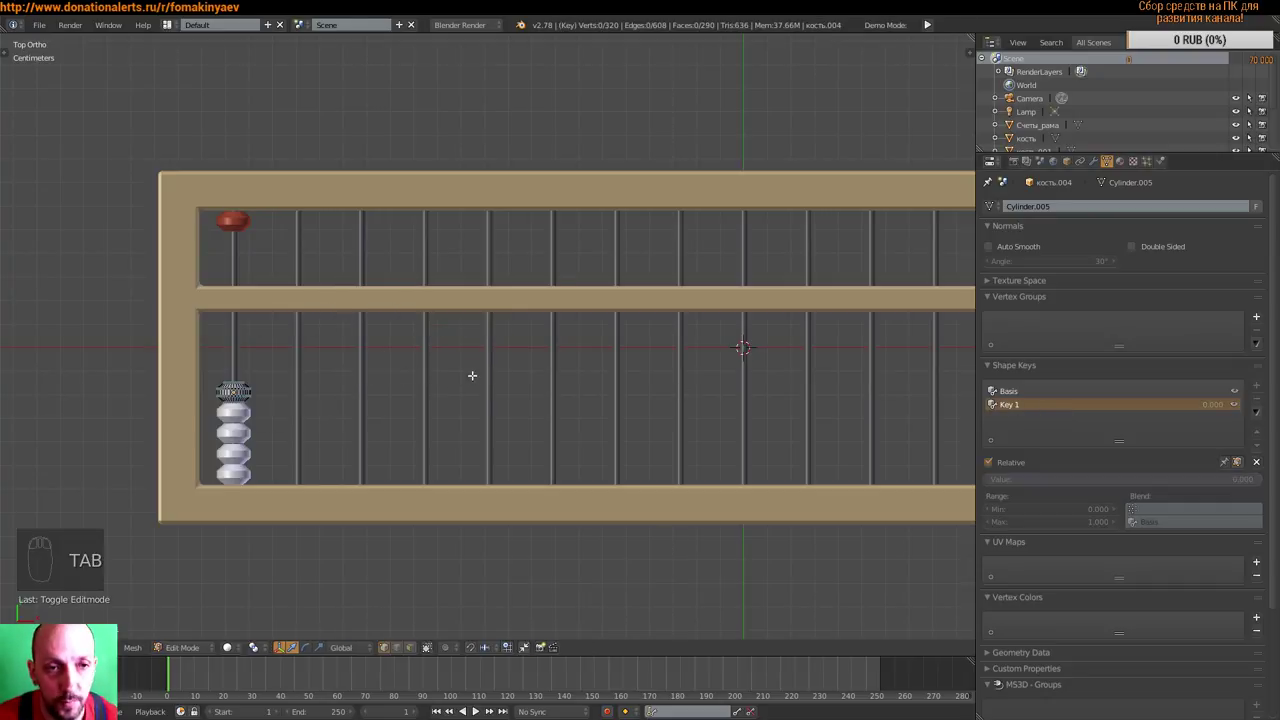
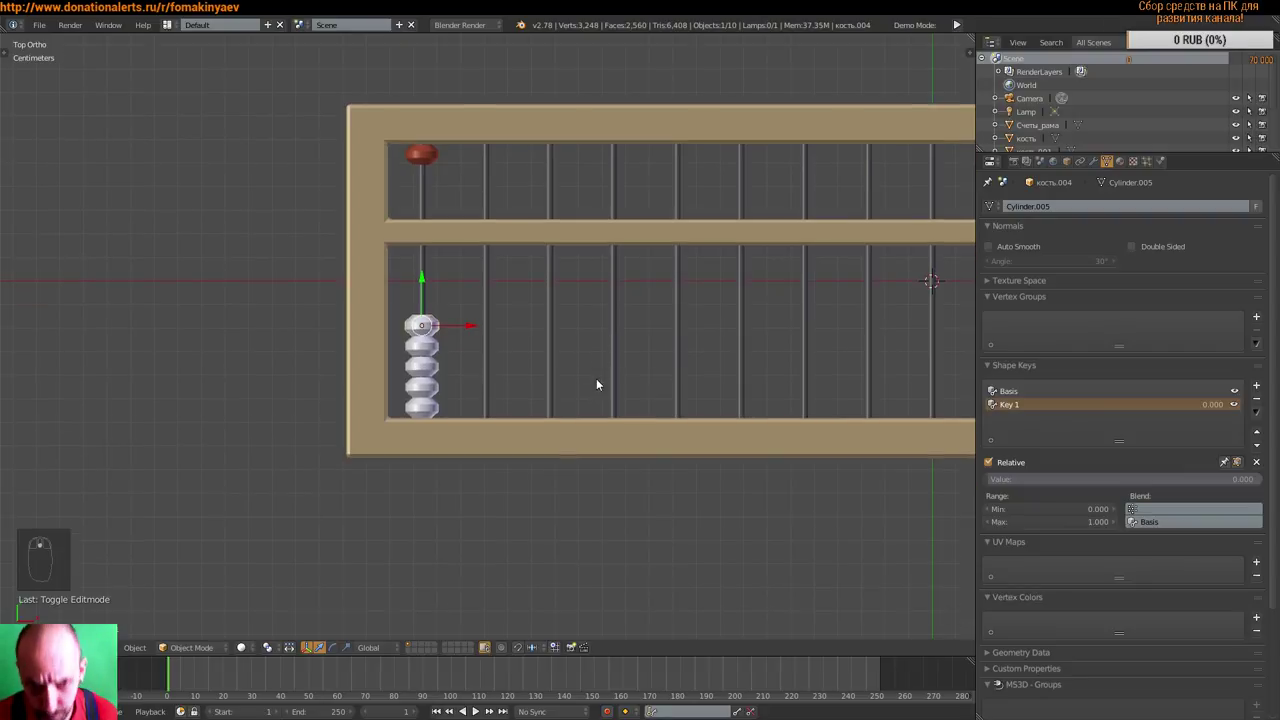
left_click_drag(657, 405, 664, 349)
left_click_drag(657, 377, 996, 480)
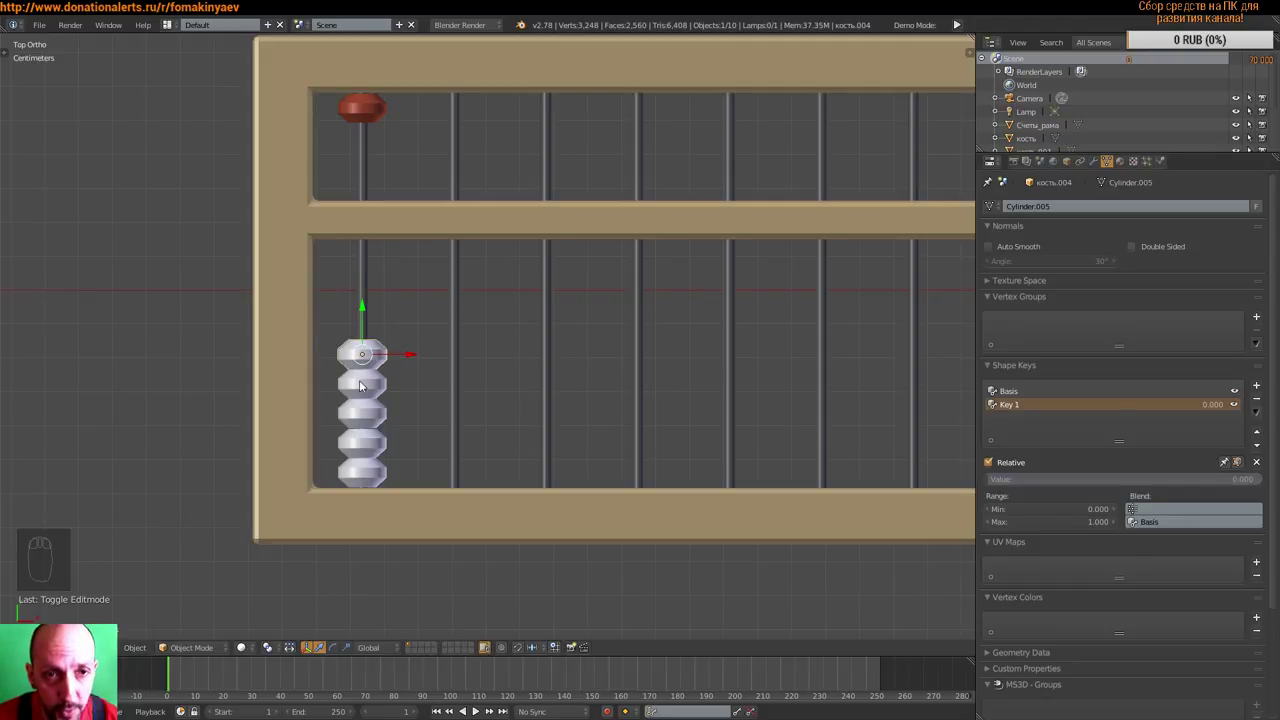
left_click_drag(988, 483, 1241, 484)
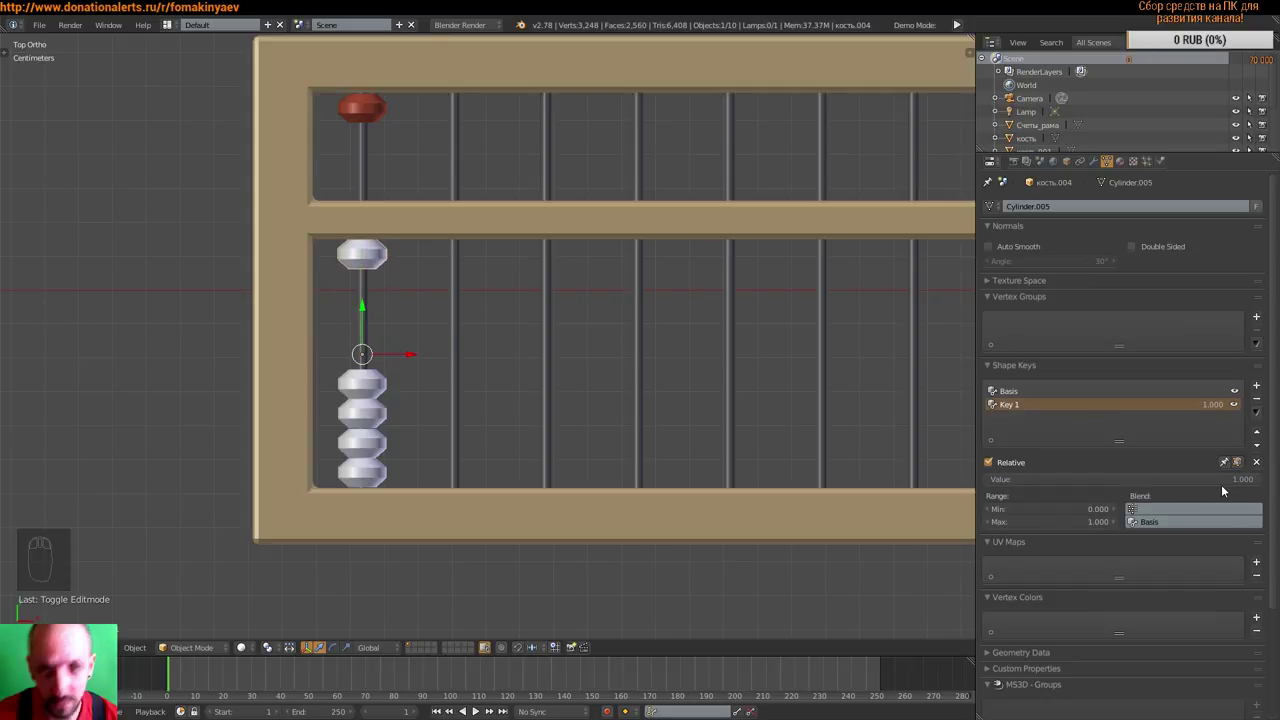
- Select the next white bead in the stack and give it the same sliding shape keys
left_click_drag(379, 380, 359, 331)
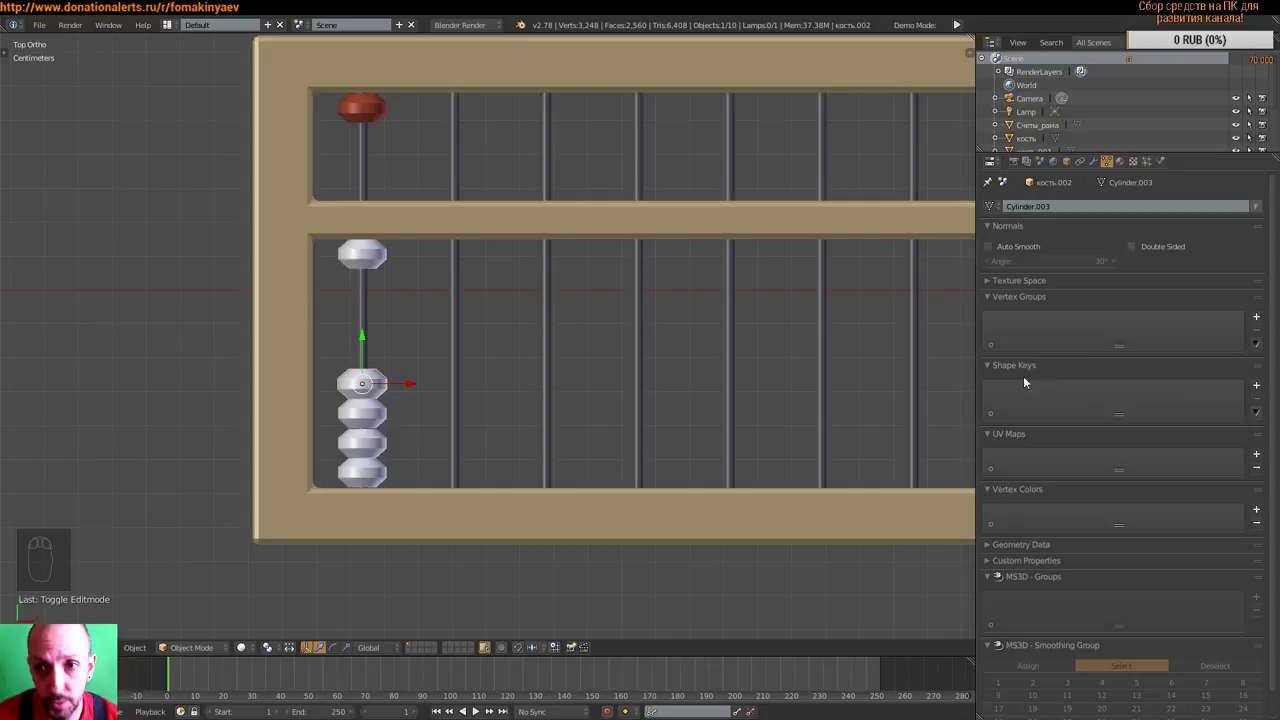
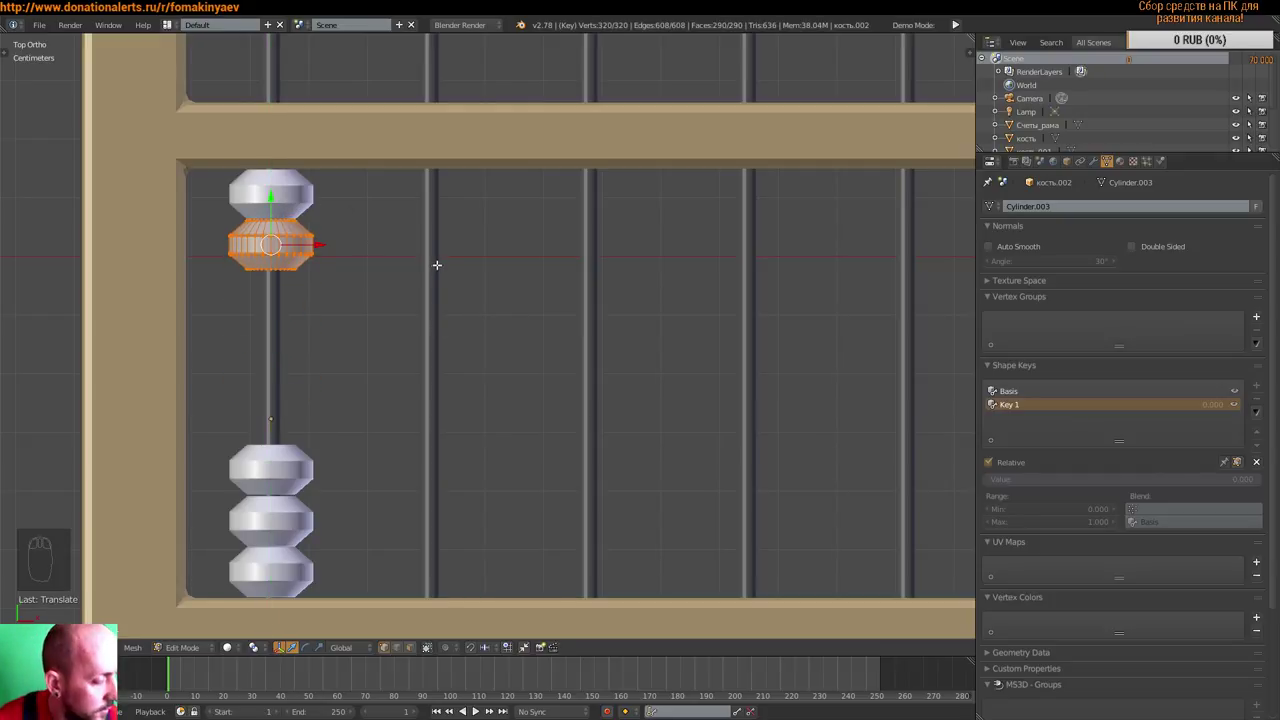
key("Tab")
key("Tab")
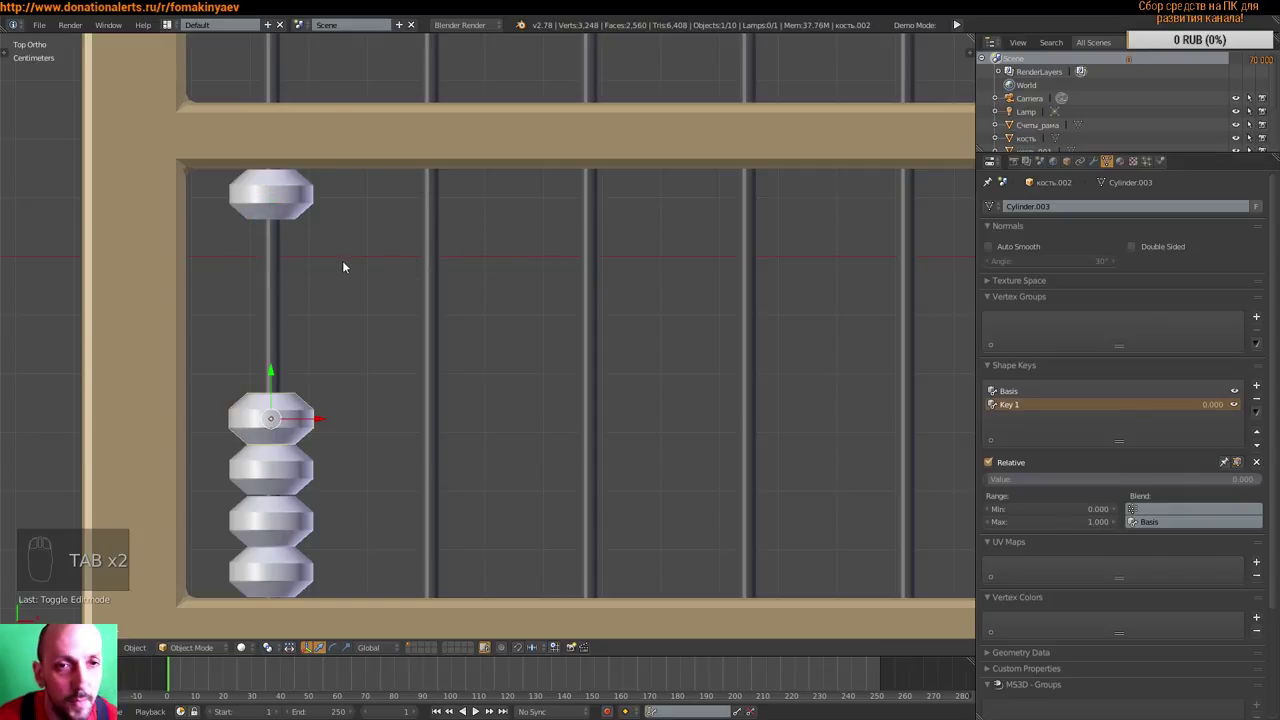
middle_click(502, 349)
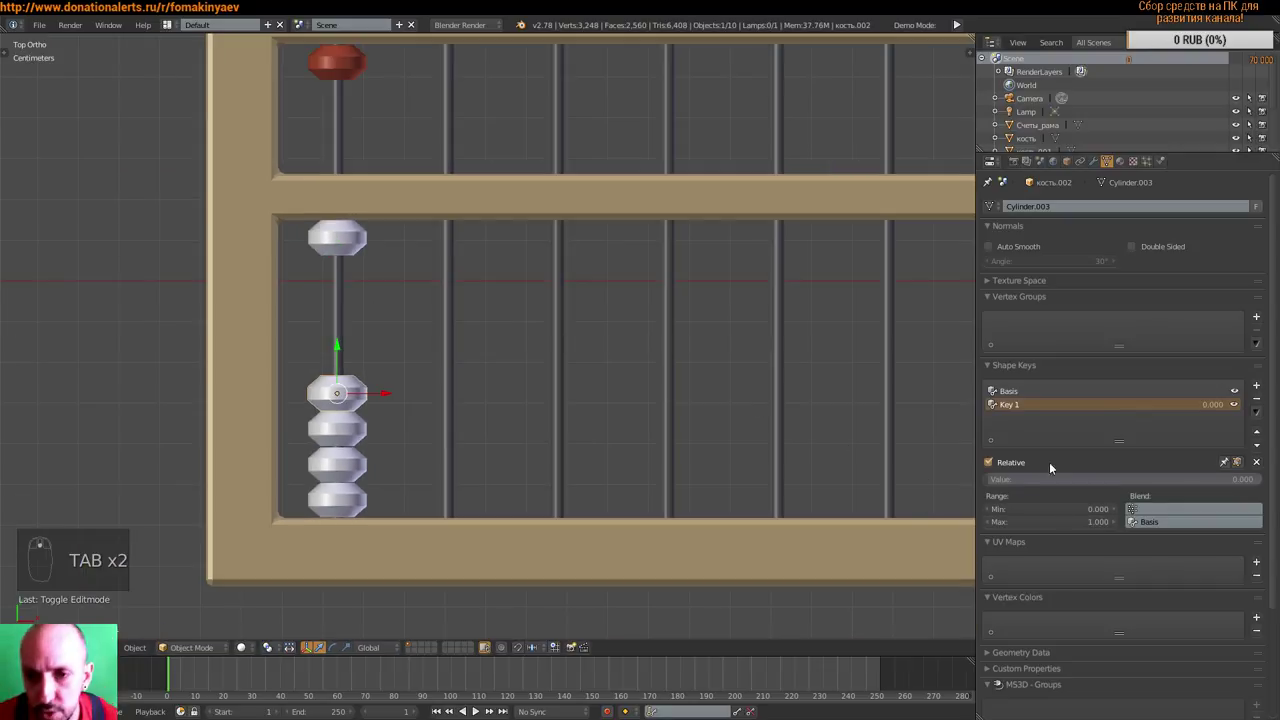
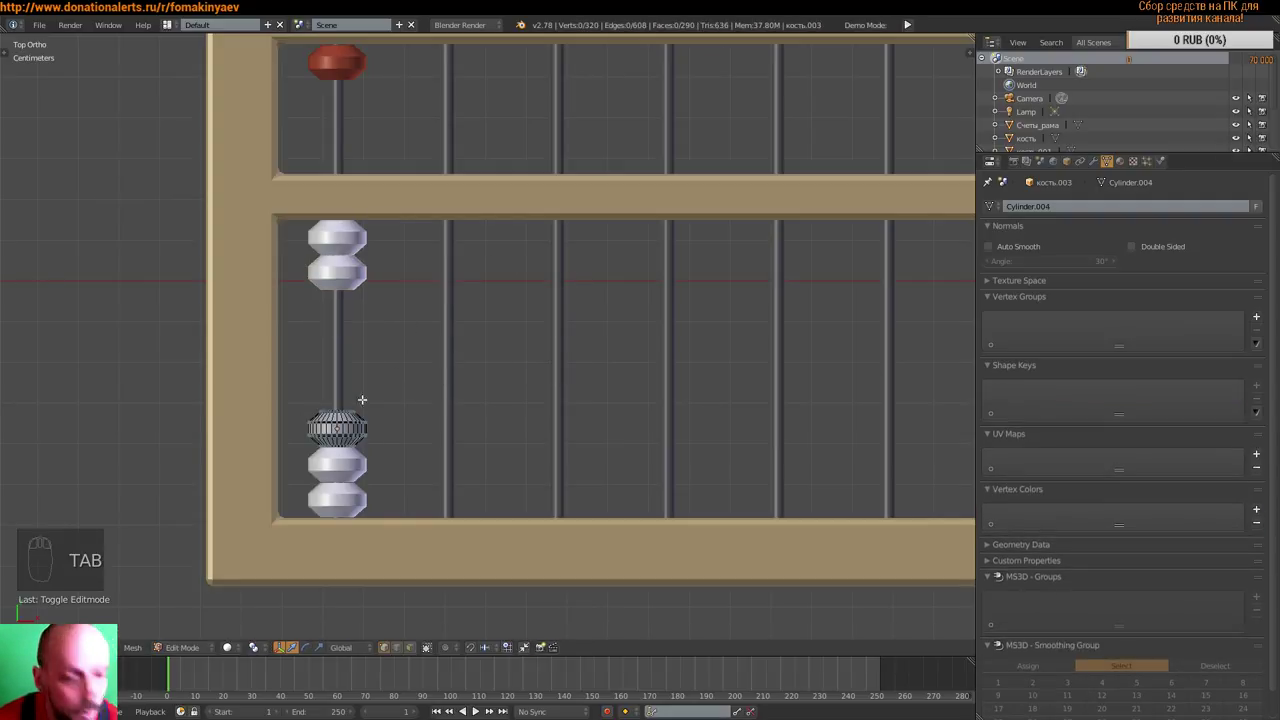
key("a")
key("a")
key("Tab")
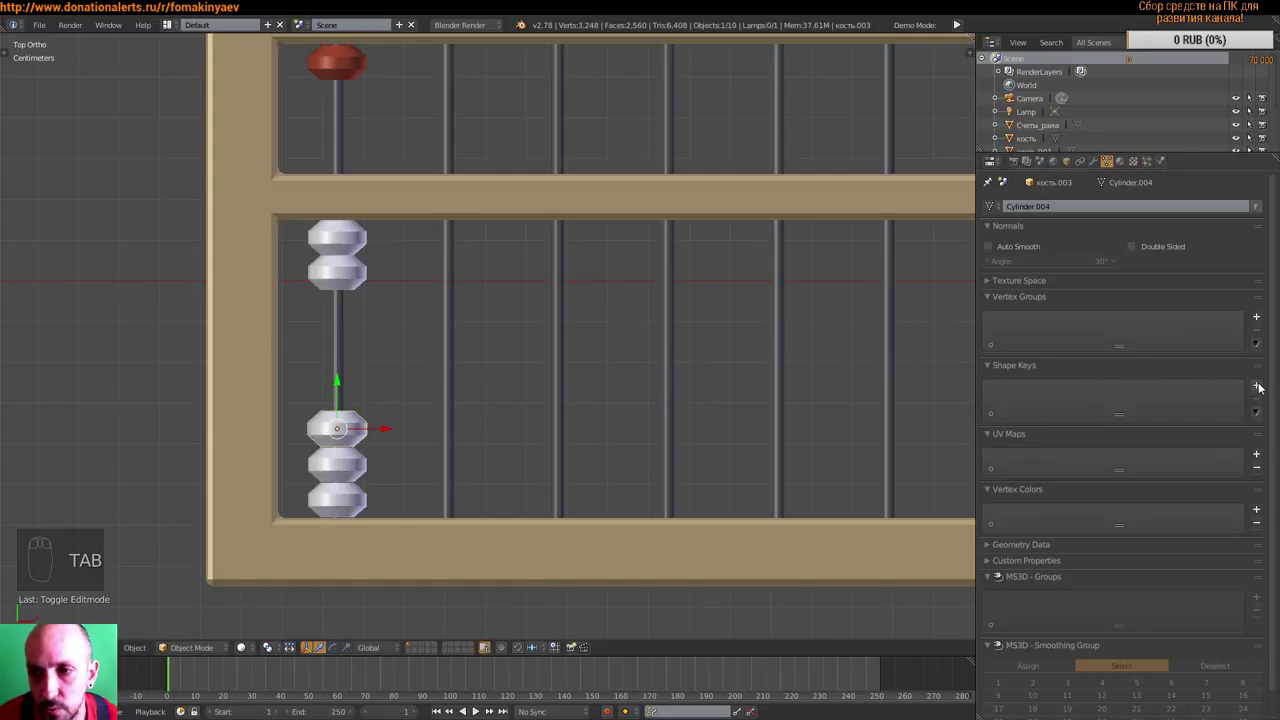
- Add Basis and Key 1 to the third white bead so Key 1 rests it against the divider
left_click_drag(1256, 387, 947, 370)
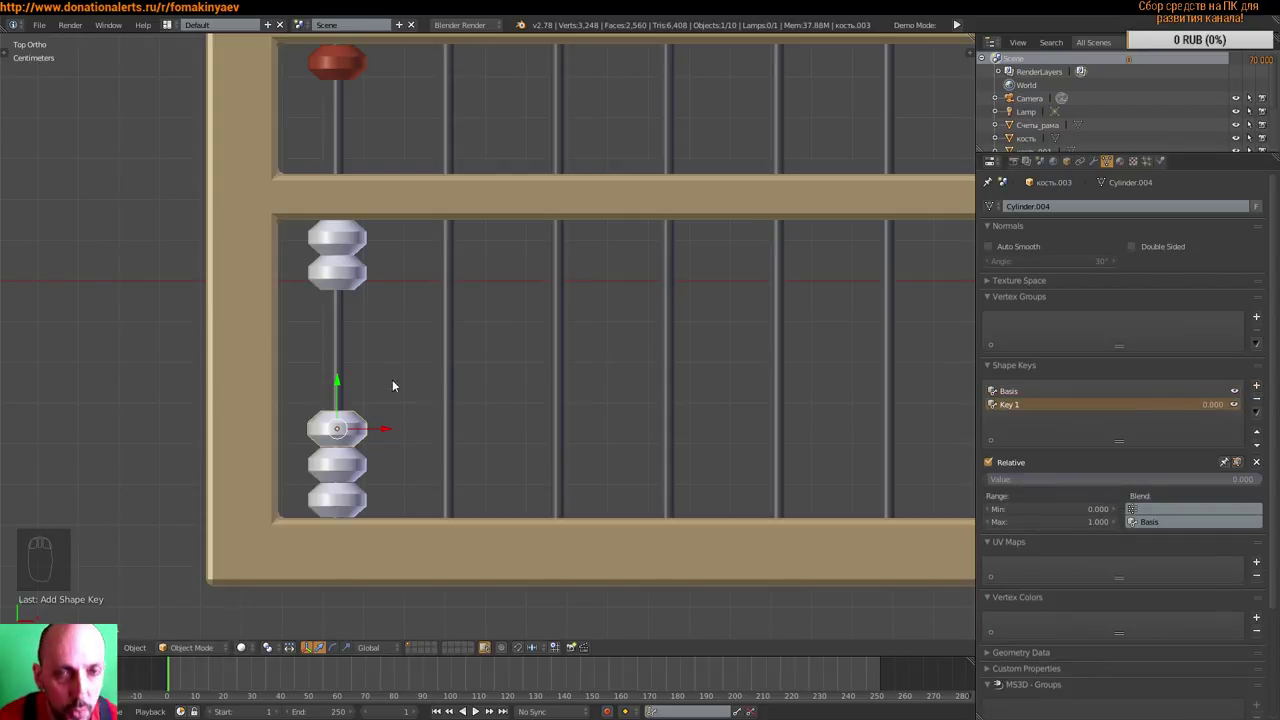
key("Tab")
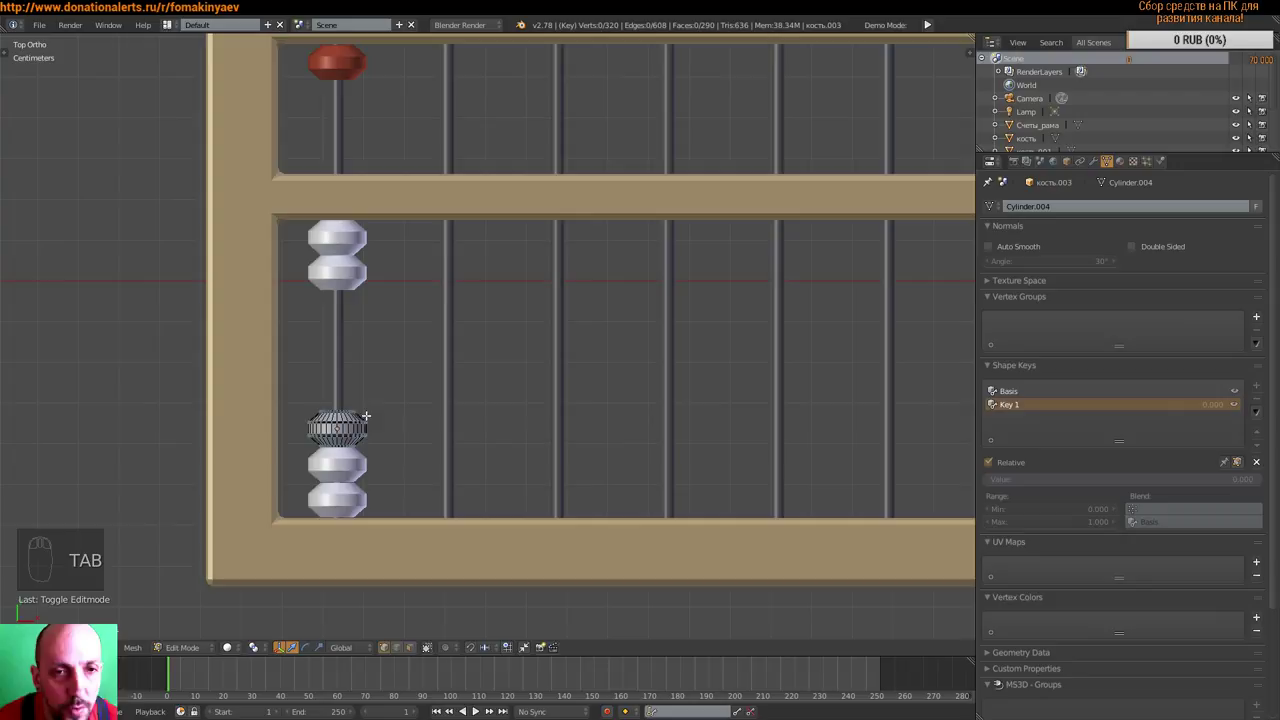
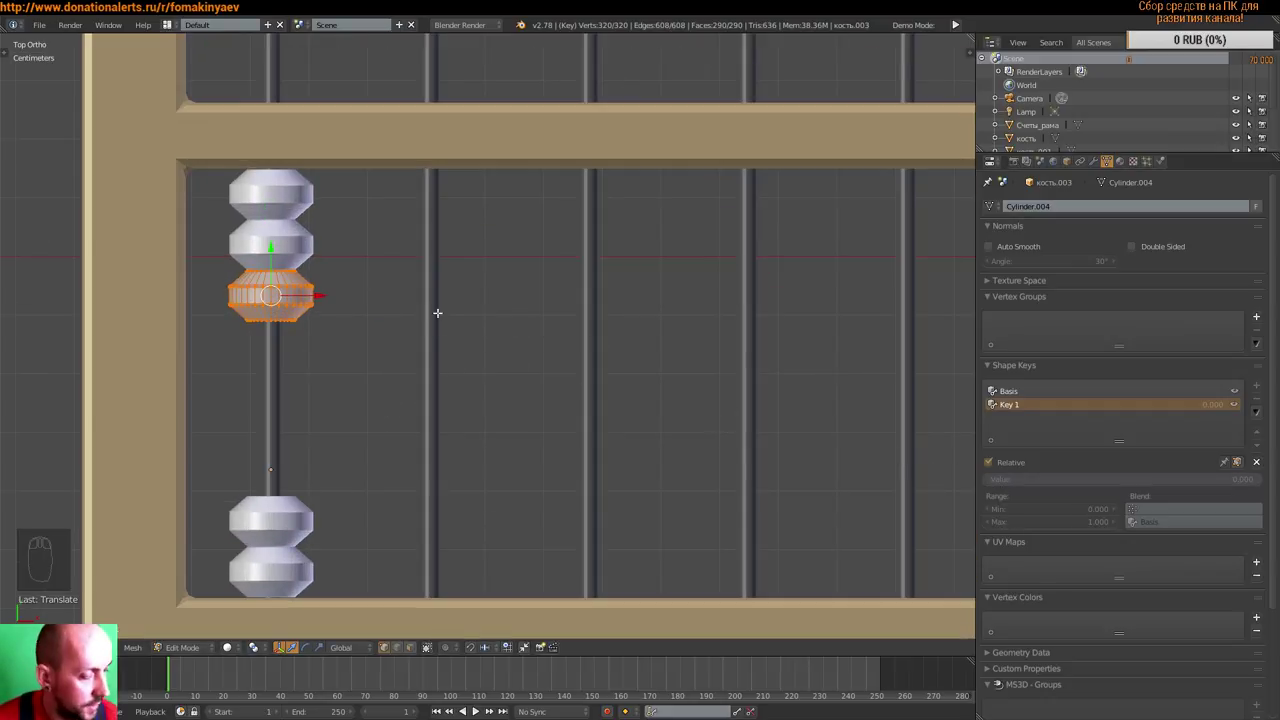
key("Tab")
key("Tab")
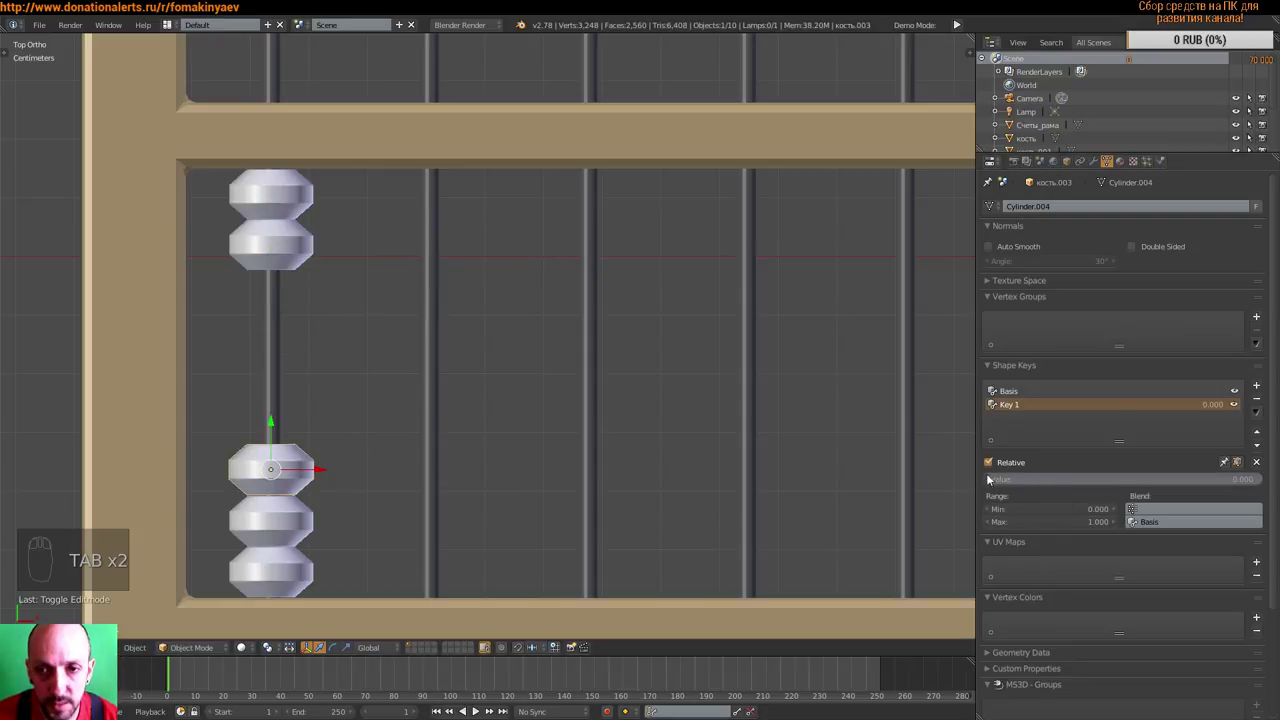
left_click_drag(989, 483, 1149, 498)
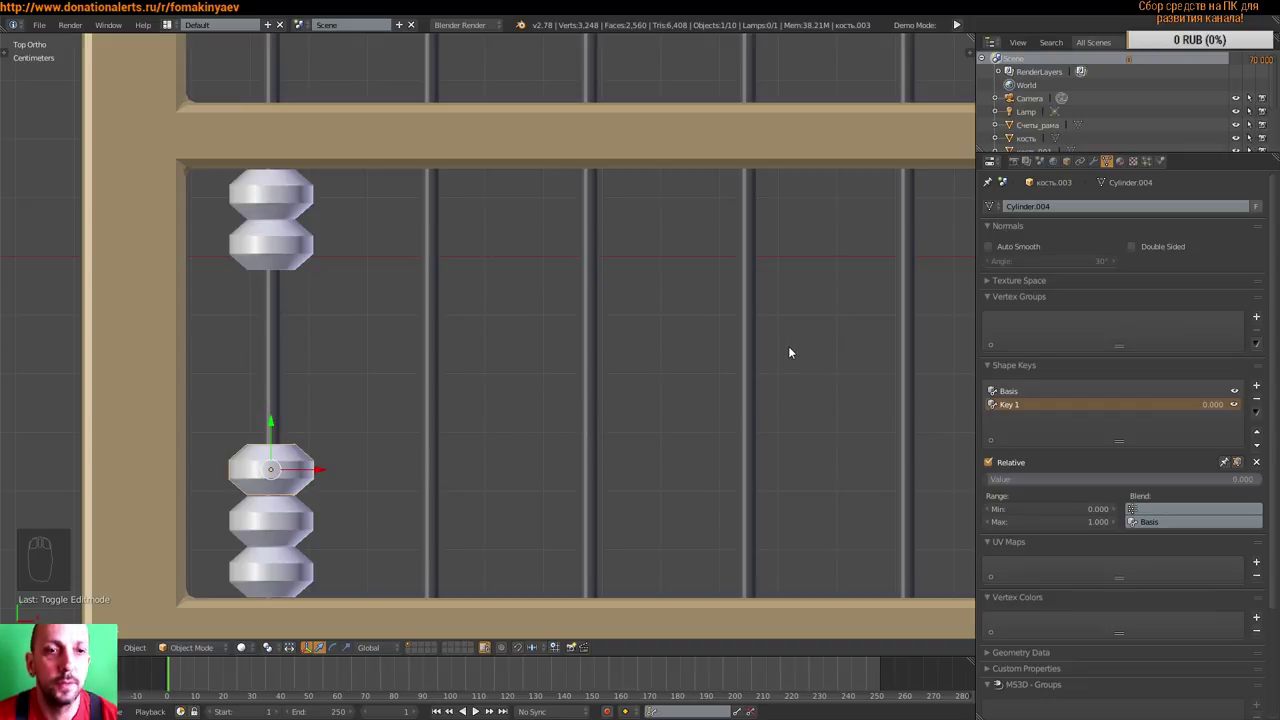
left_click_drag(989, 481, 275, 507)
left_click_drag(289, 515, 485, 430)
key("Tab")
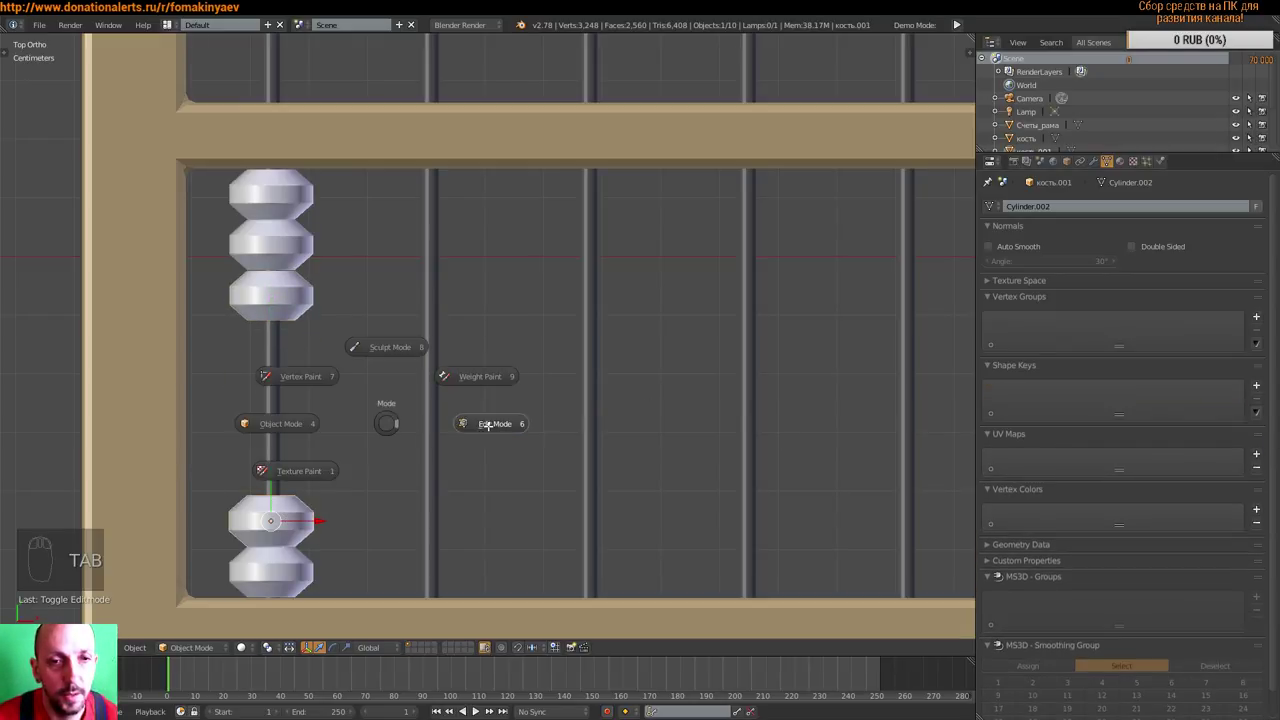
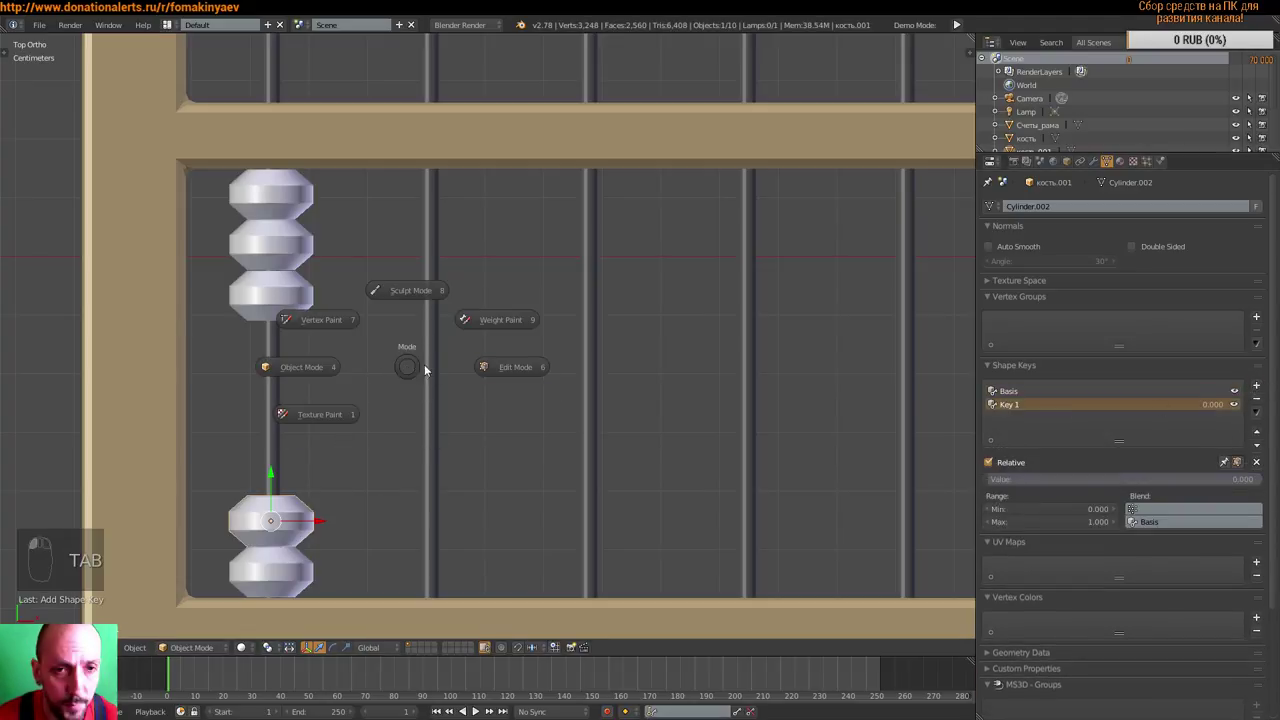
key("a")
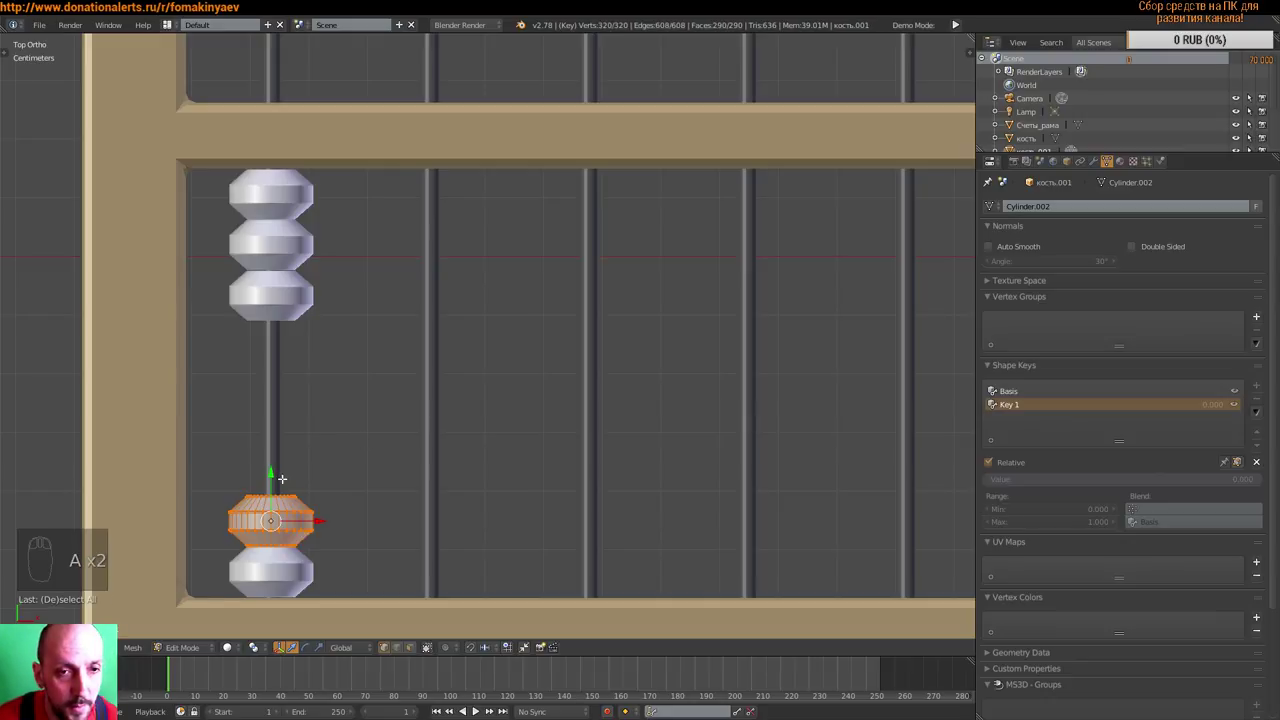
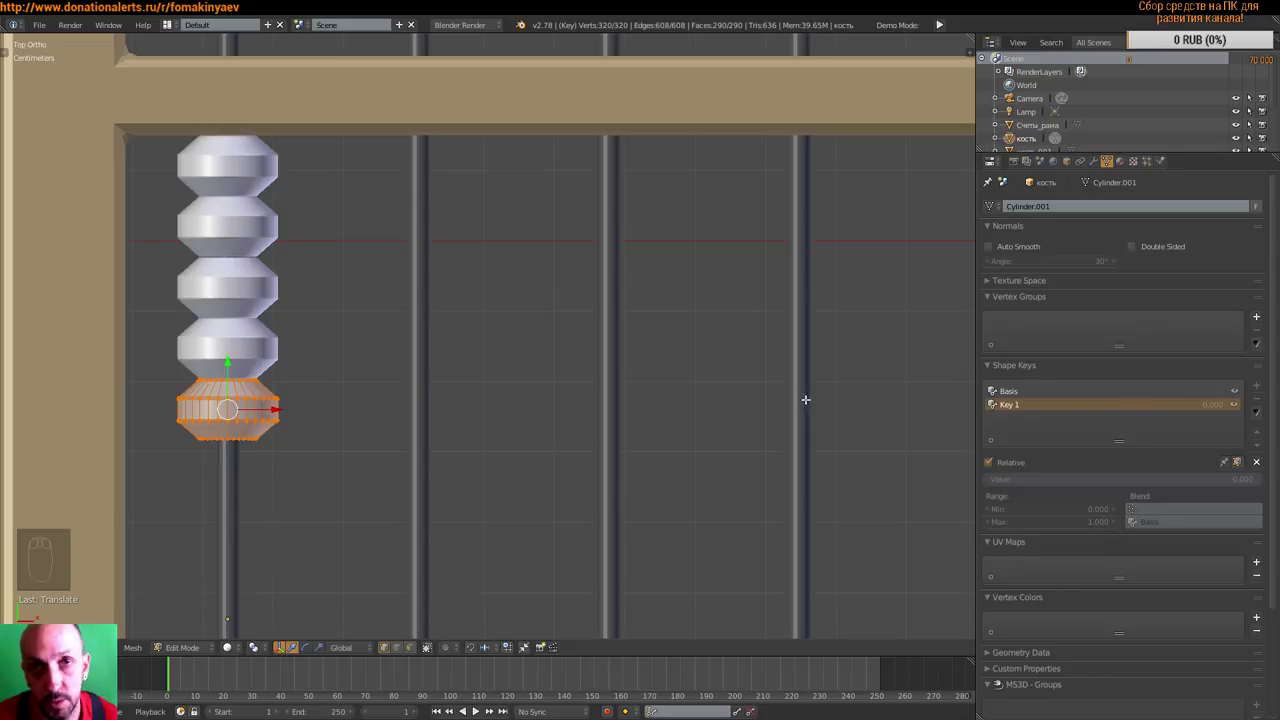
- Give the red top bead кость.005 Basis and Key 1 shape keys lowering it to the divider, then view the whole abacus
key("Tab")
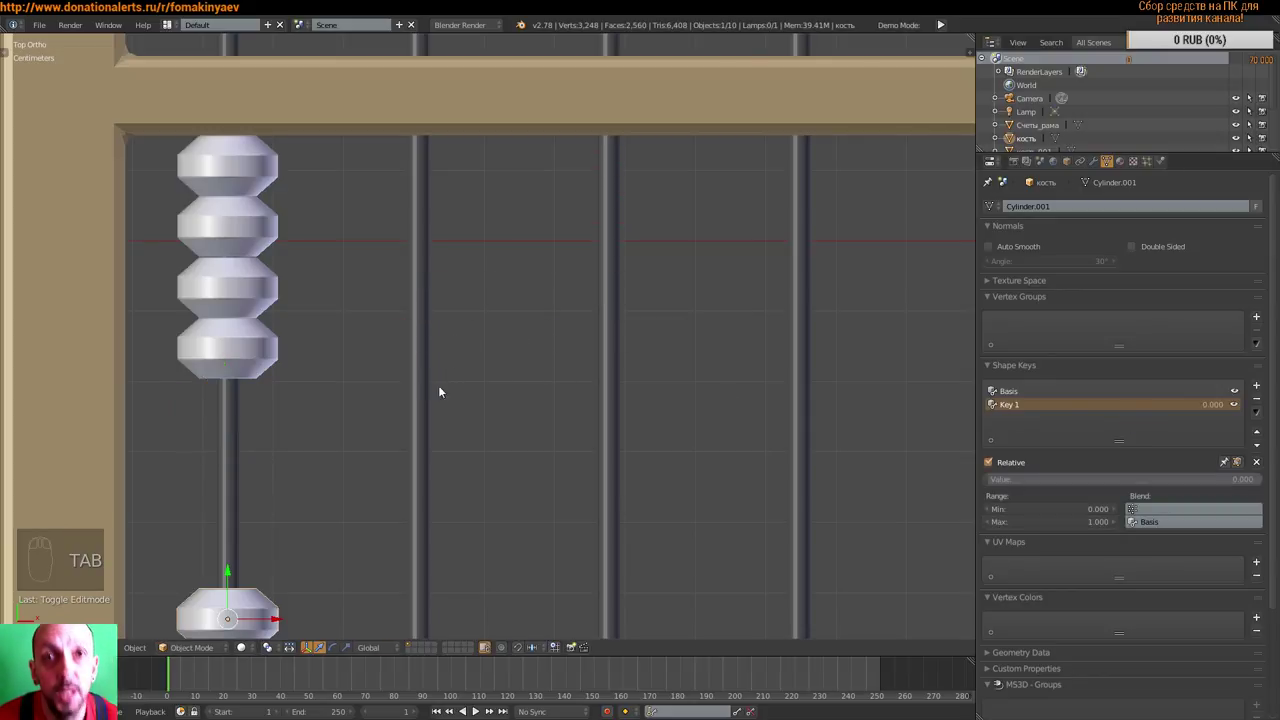
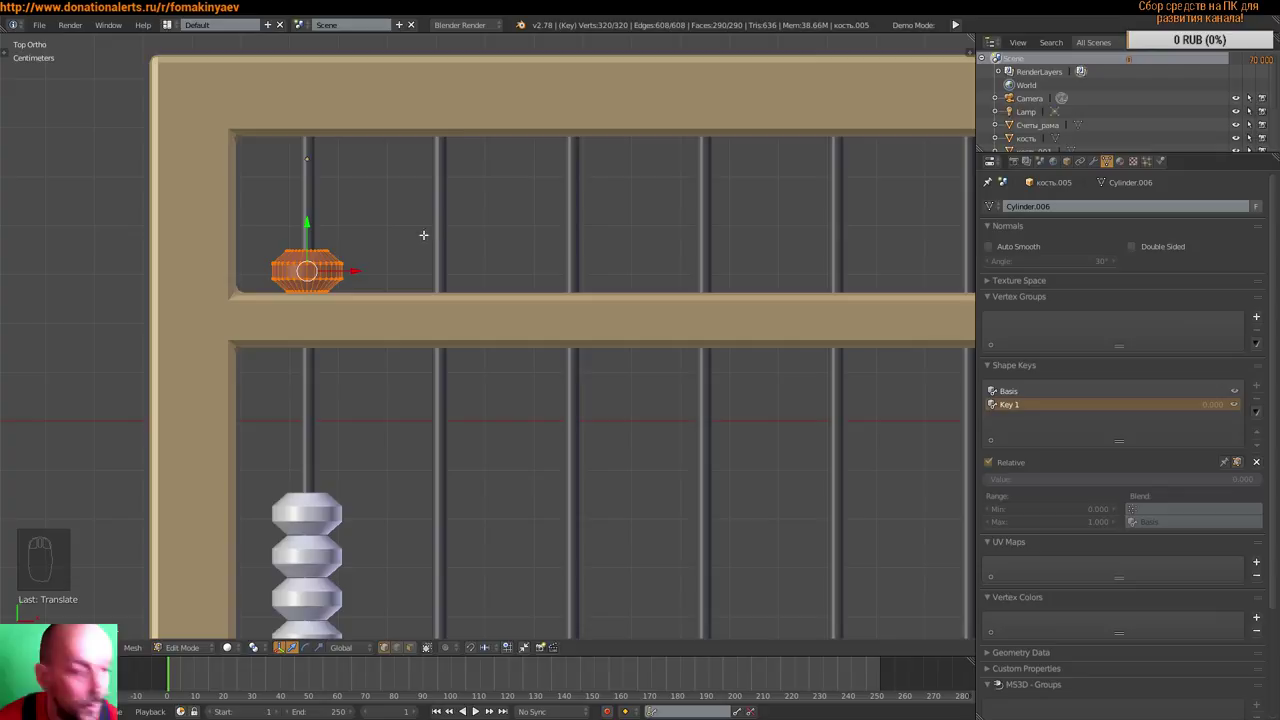
key("Tab")
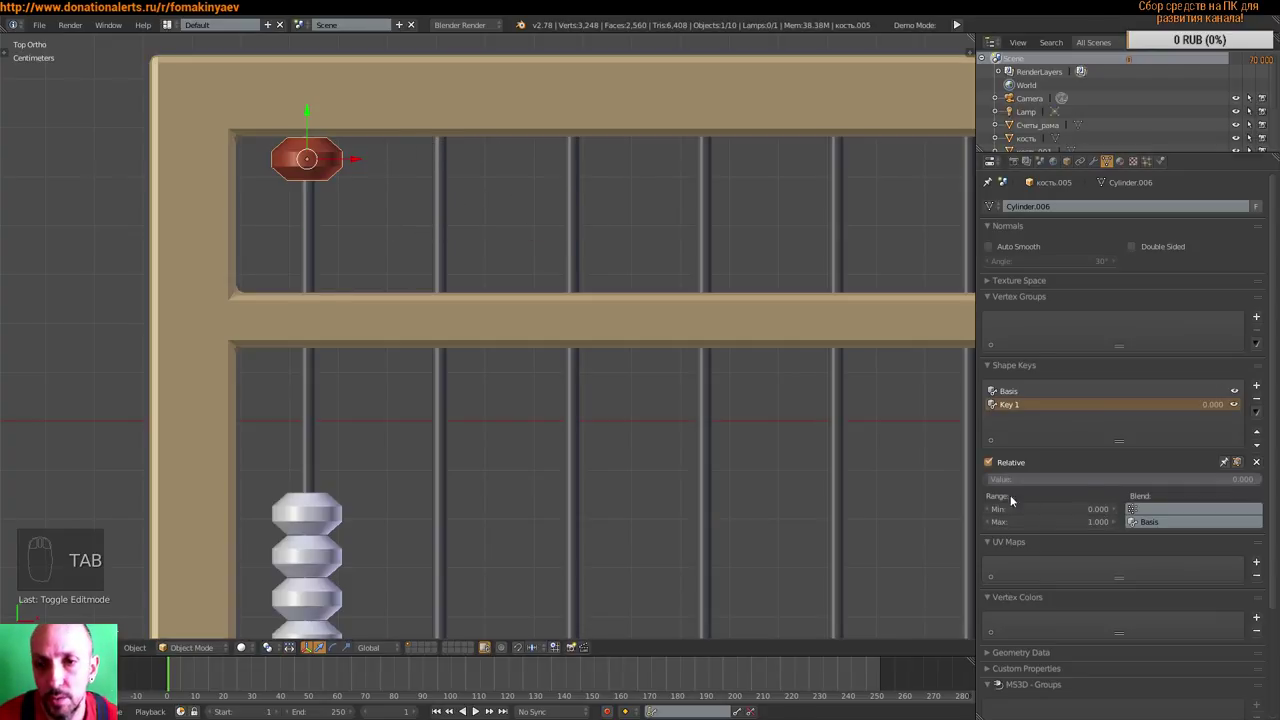
left_click_drag(995, 485, 686, 402)
middle_click(686, 402)
- Select the first rod's red bead and white stack and duplicate them onto the next rod
key("a")
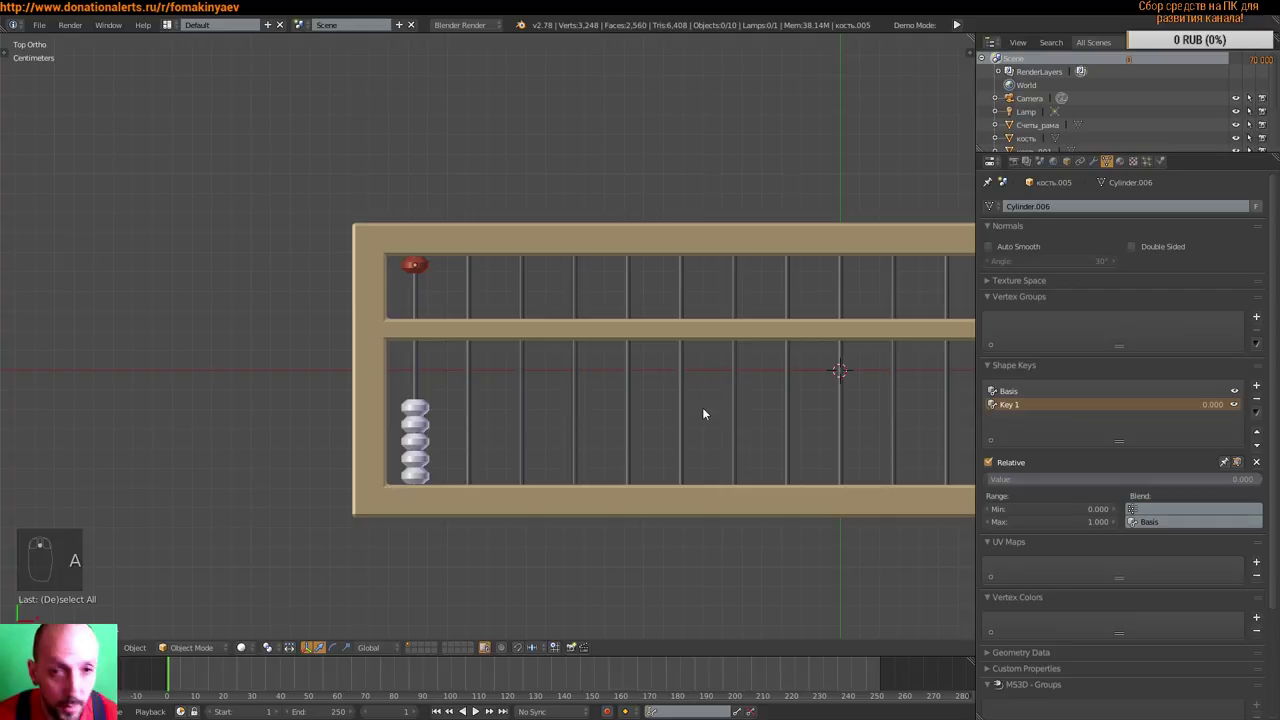
middle_click(727, 411)
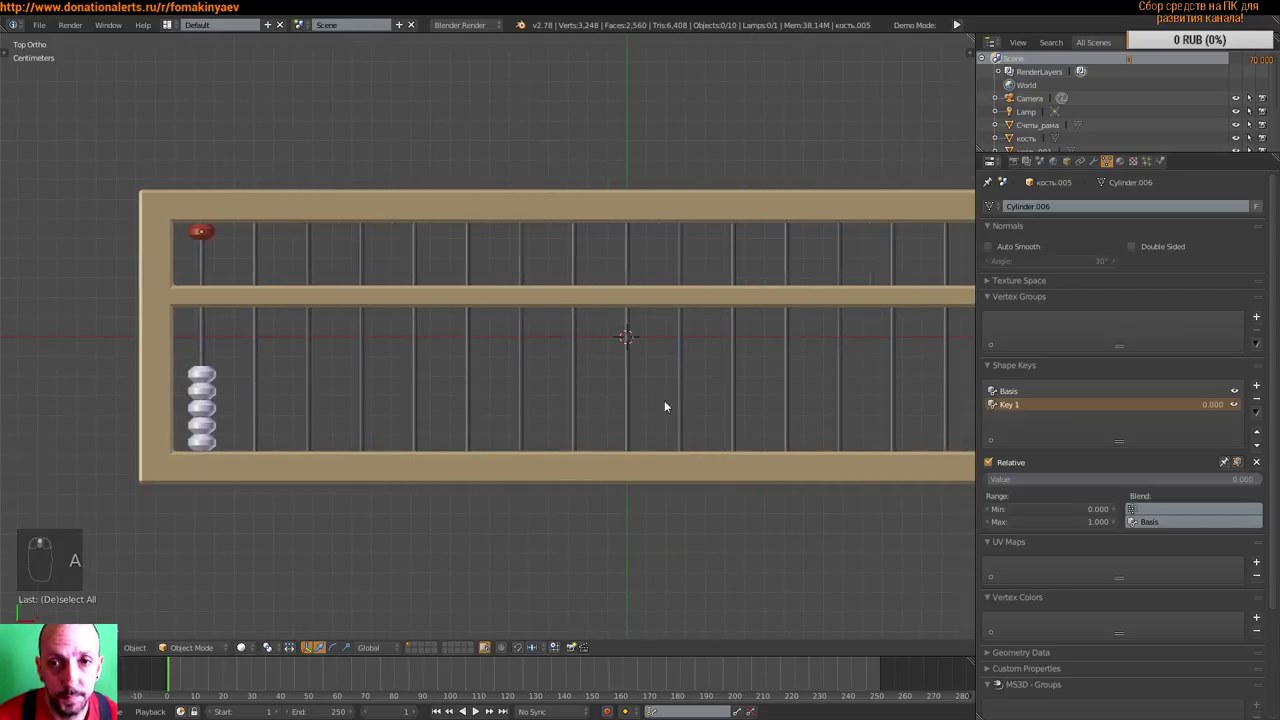
left_click_drag(166, 237, 347, 341)
key("shift+d")
left_click_drag(398, 340, 292, 389)
left_click_drag(267, 399, 299, 395)
- Repeat the duplication along X to fill the following rods with bead sets
key("shift+d")
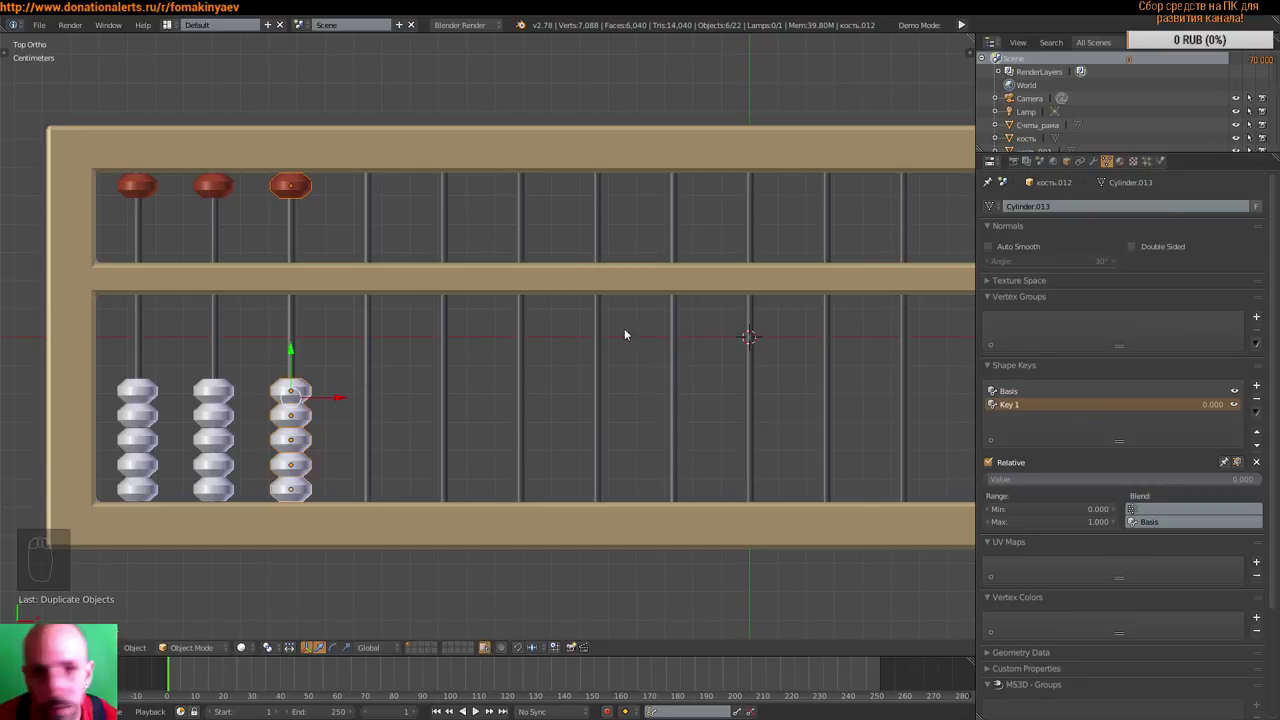
key("shift+d")
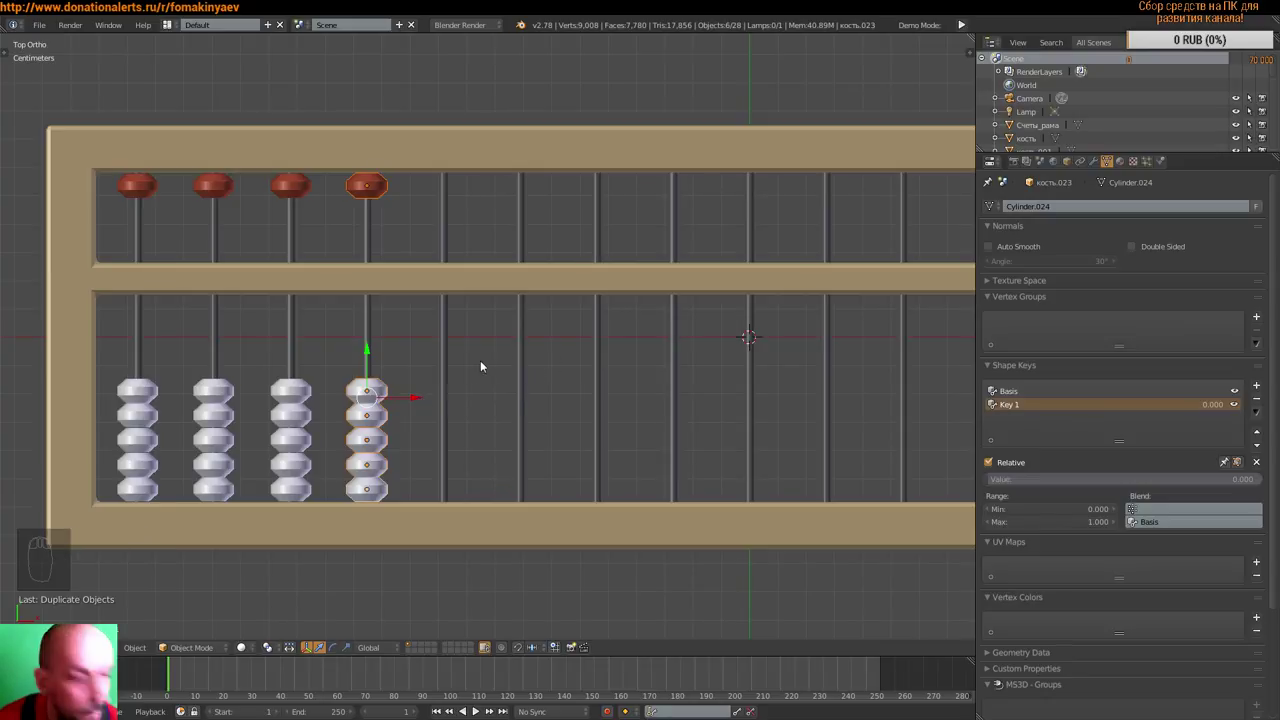
key("shift+d")
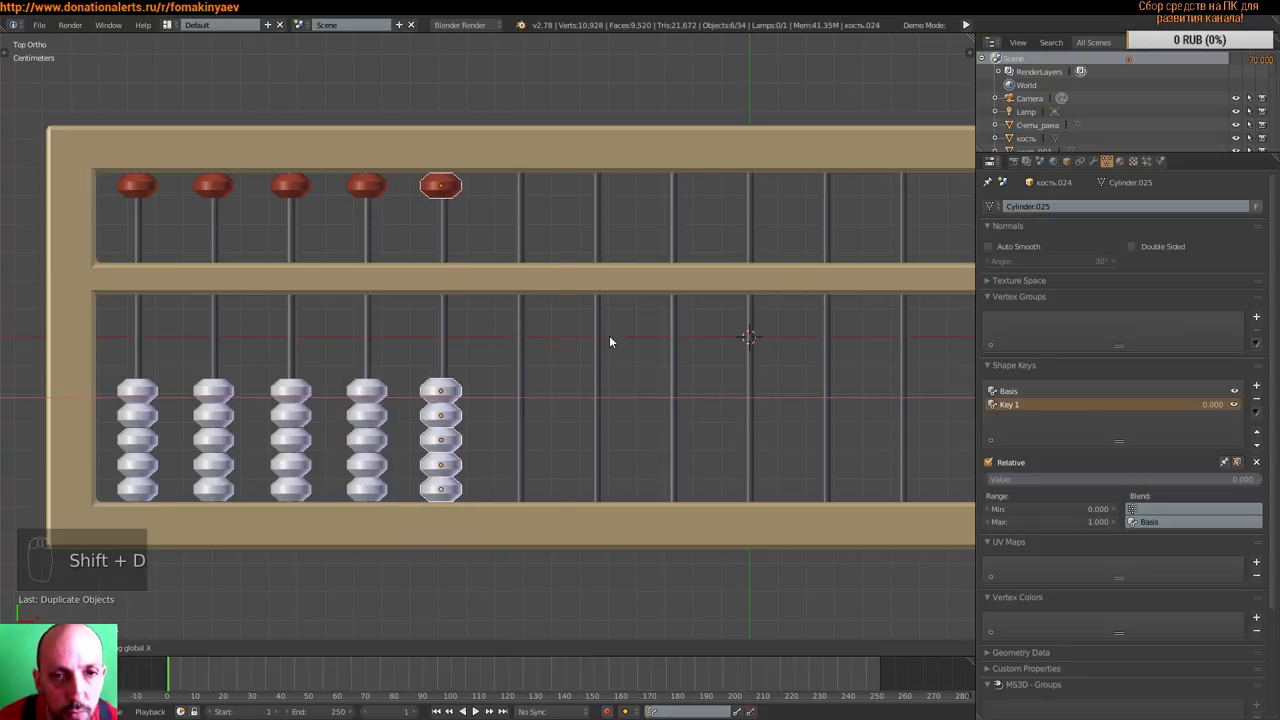
left_click_drag(615, 336, 735, 337)
key("shift+d")
key("shift+d")
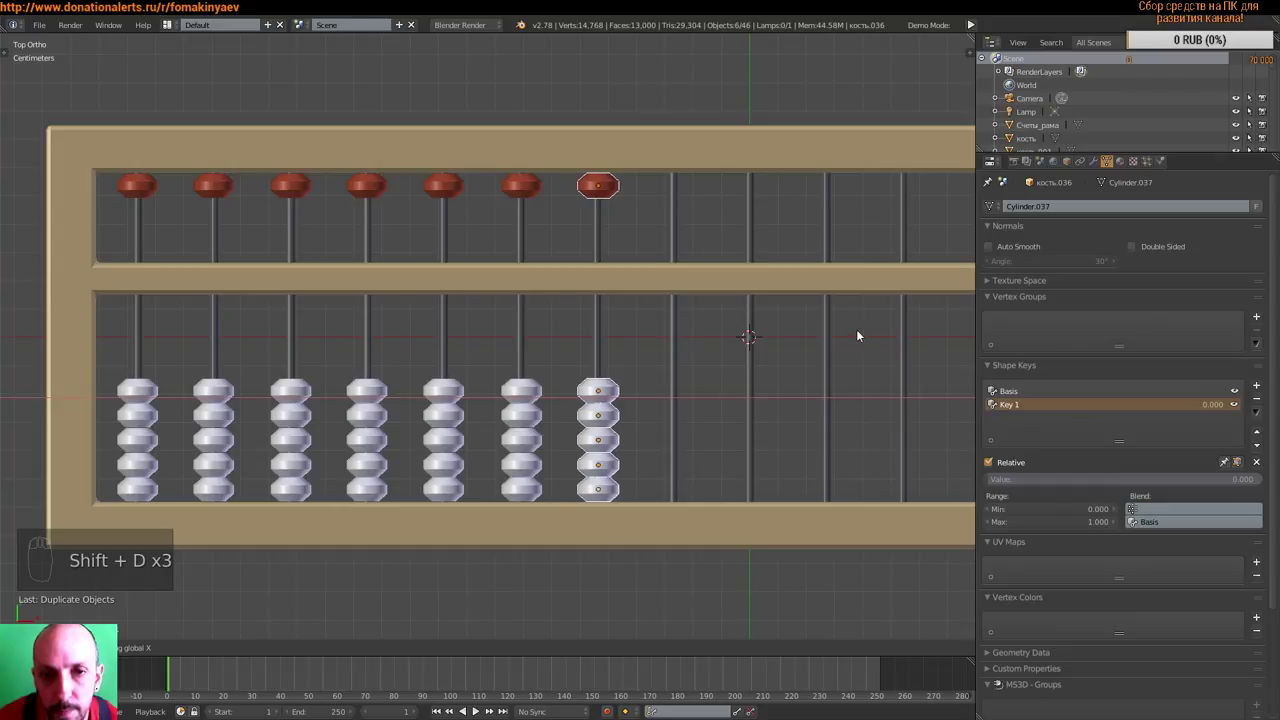
left_click_drag(837, 402, 803, 336)
key("shift+d")
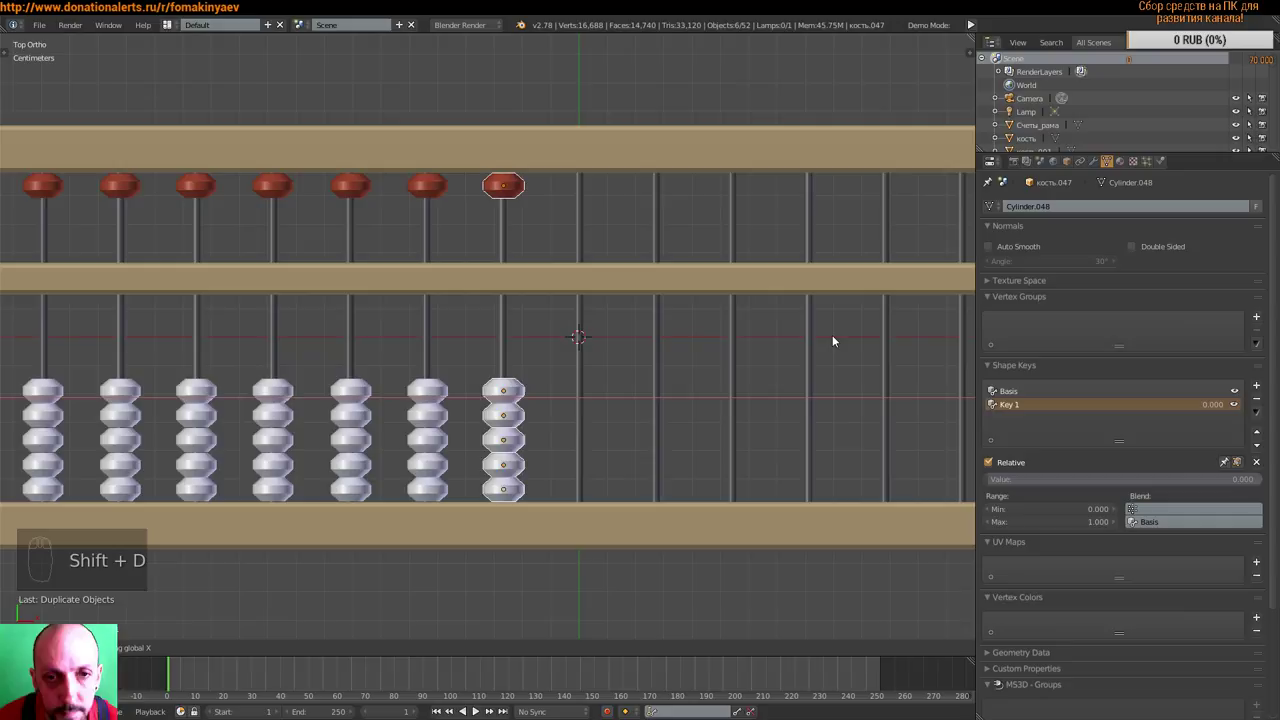
key("shift+d")
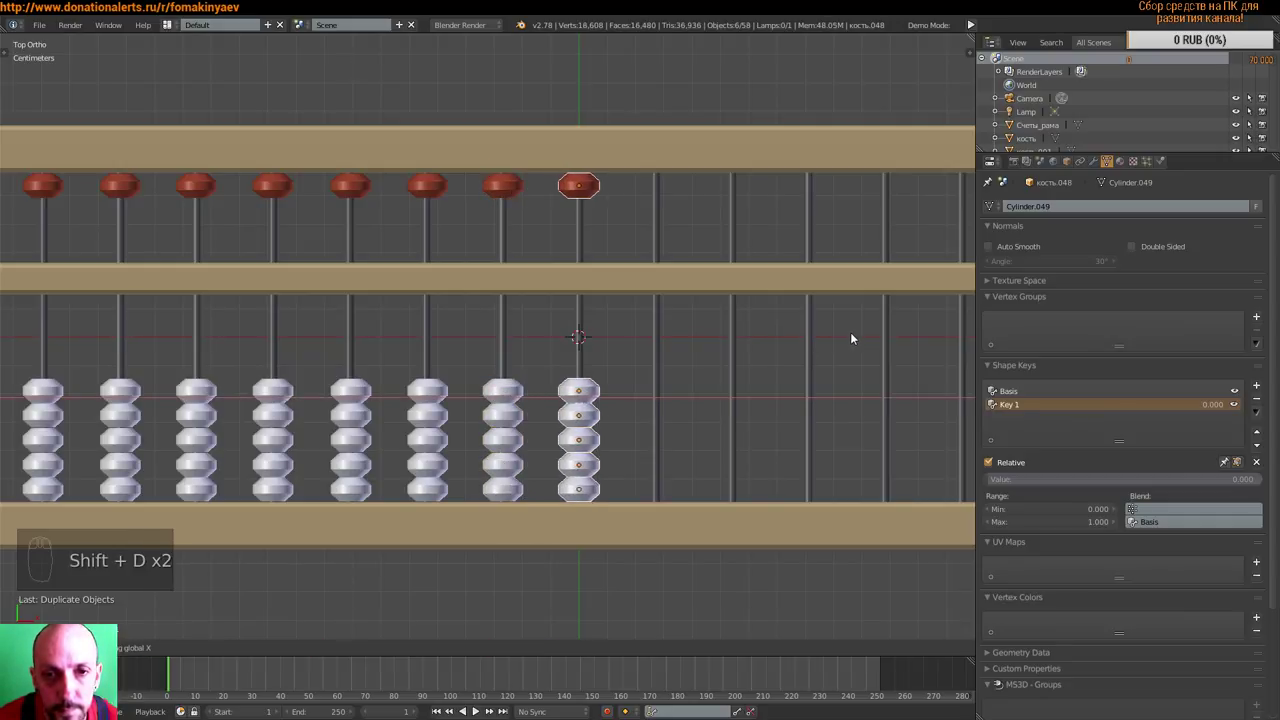
key("shift+d")
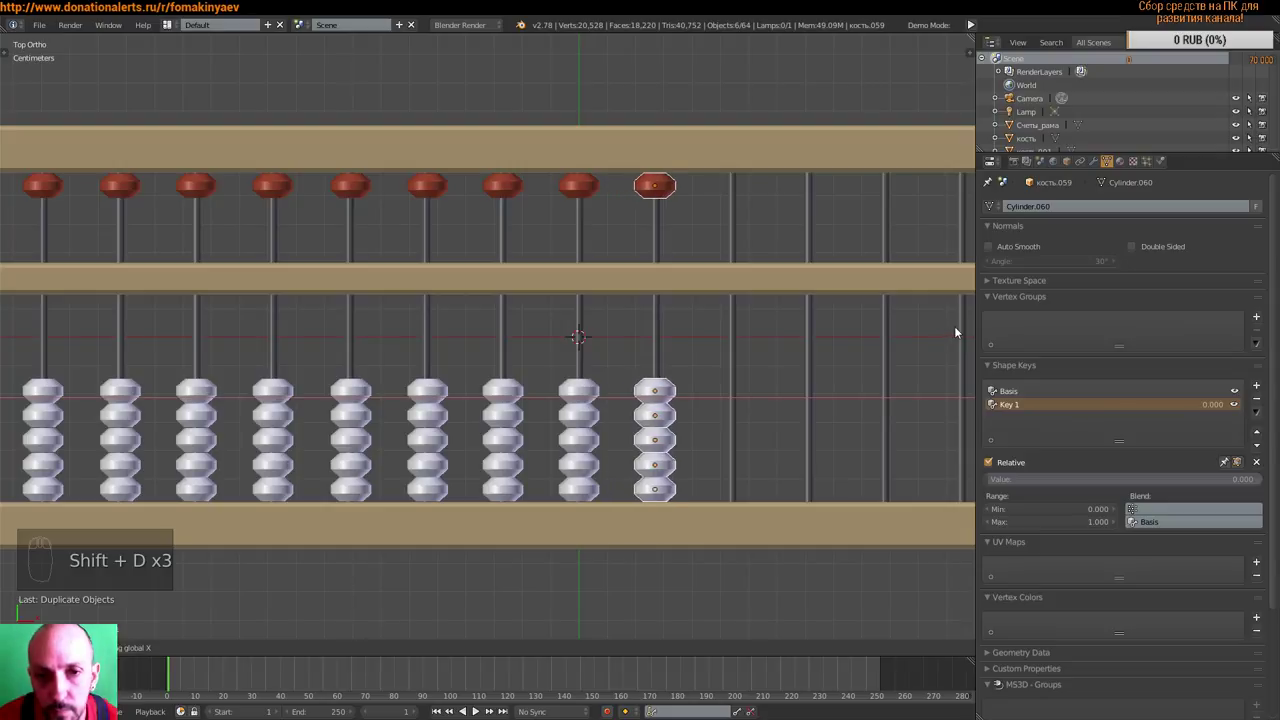
- Continue copying the bead sets rod by rod to the right end, finishing on the last rod
left_click_drag(707, 400, 713, 403)
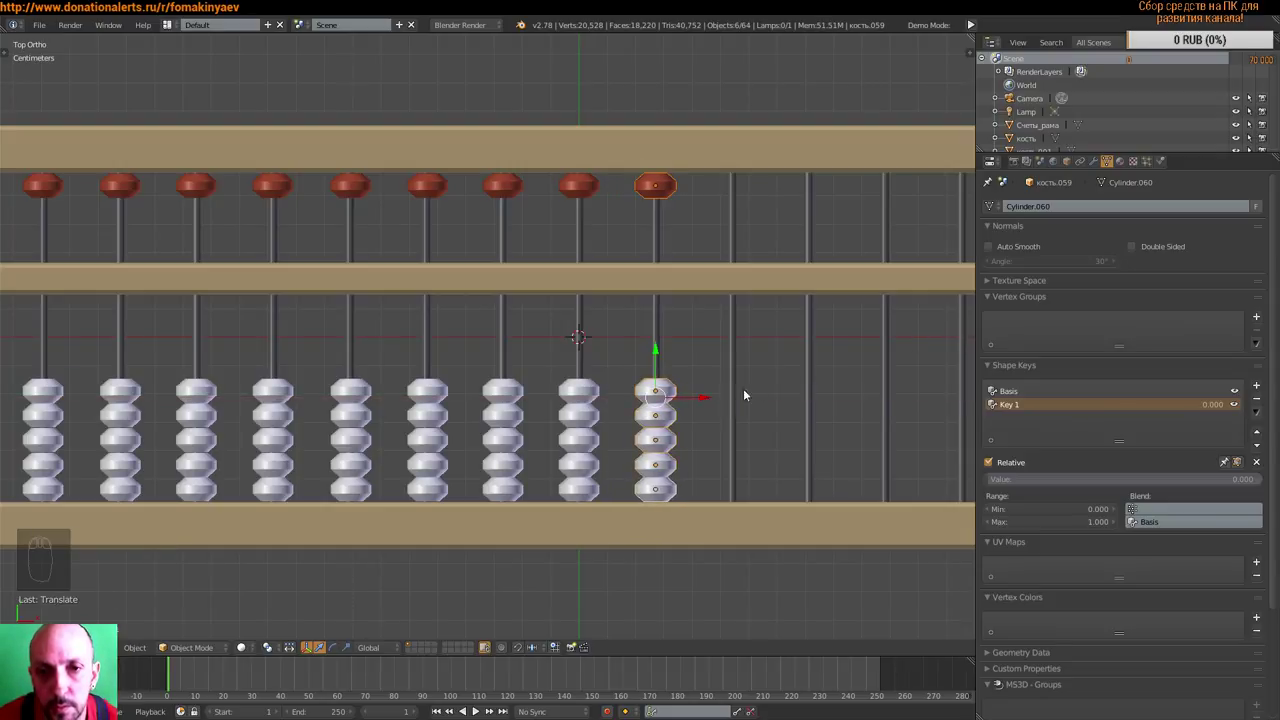
middle_click(862, 366)
left_click_drag(603, 401, 751, 391)
key("shift+d")
middle_click(807, 365)
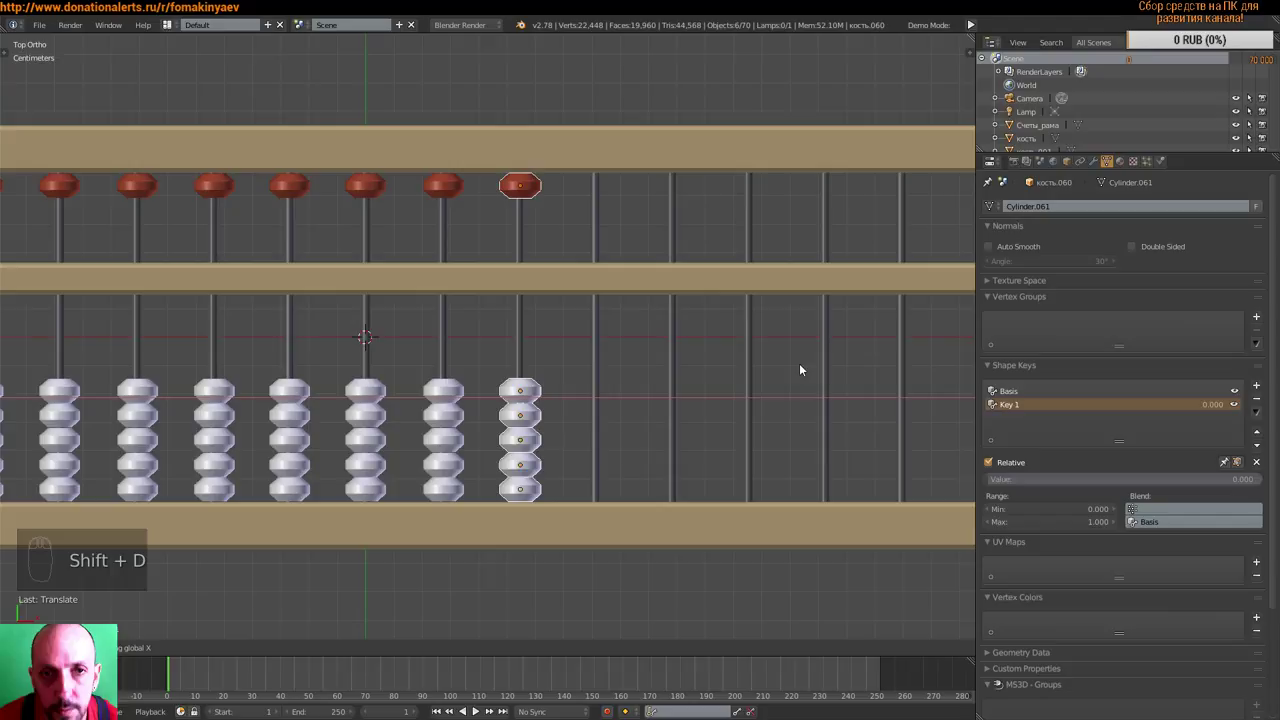
left_click_drag(465, 393, 783, 283)
key("shift+d")
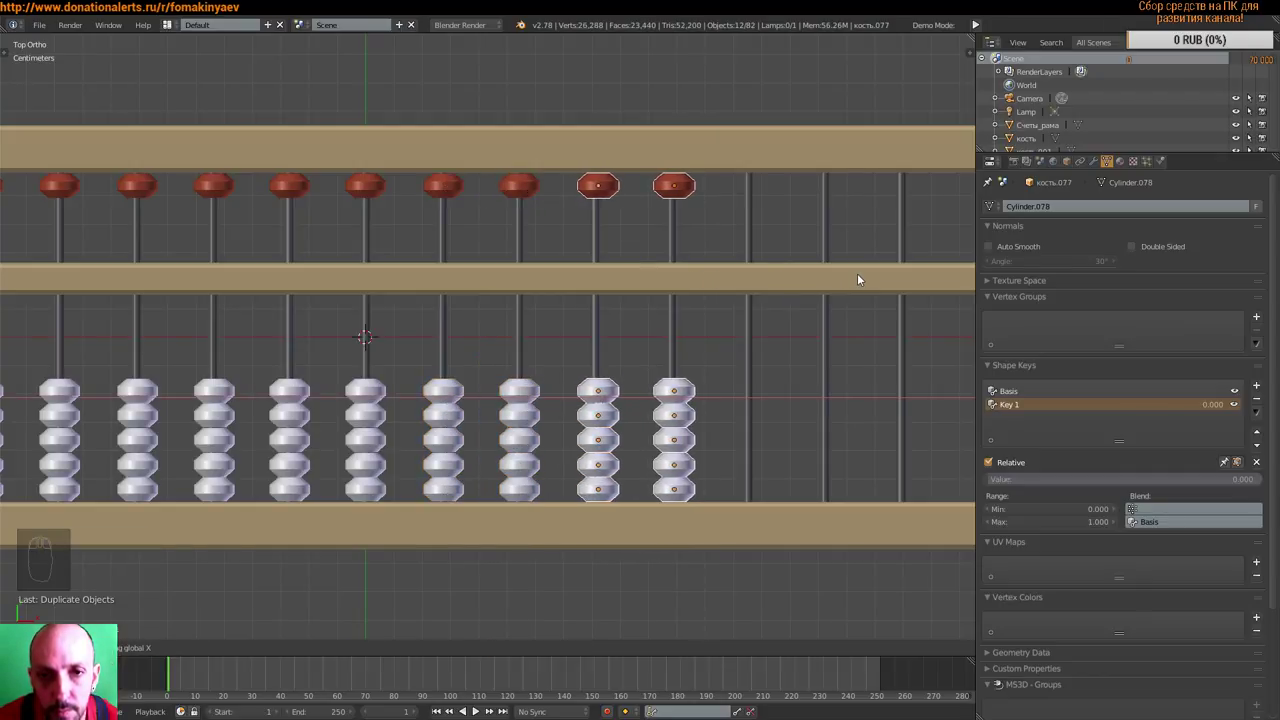
middle_click(825, 369)
middle_click(711, 333)
key("shift+d")
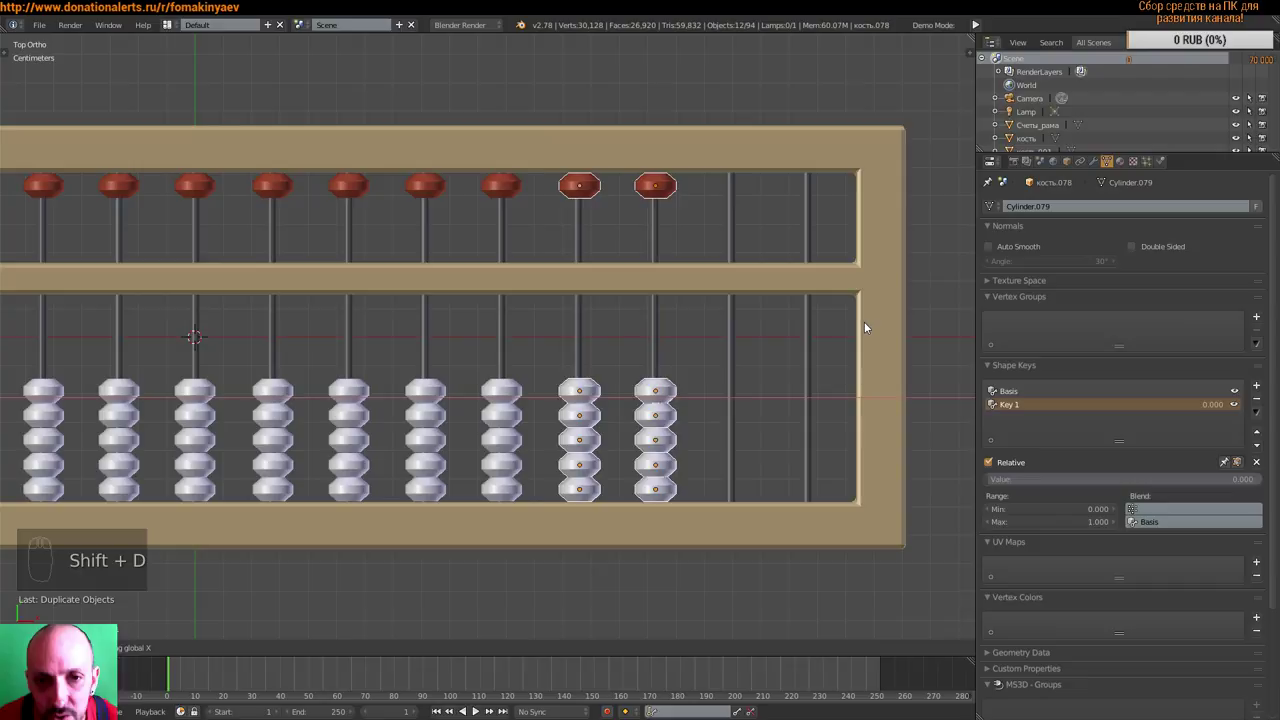
left_click_drag(673, 400, 668, 403)
key("shift+d")
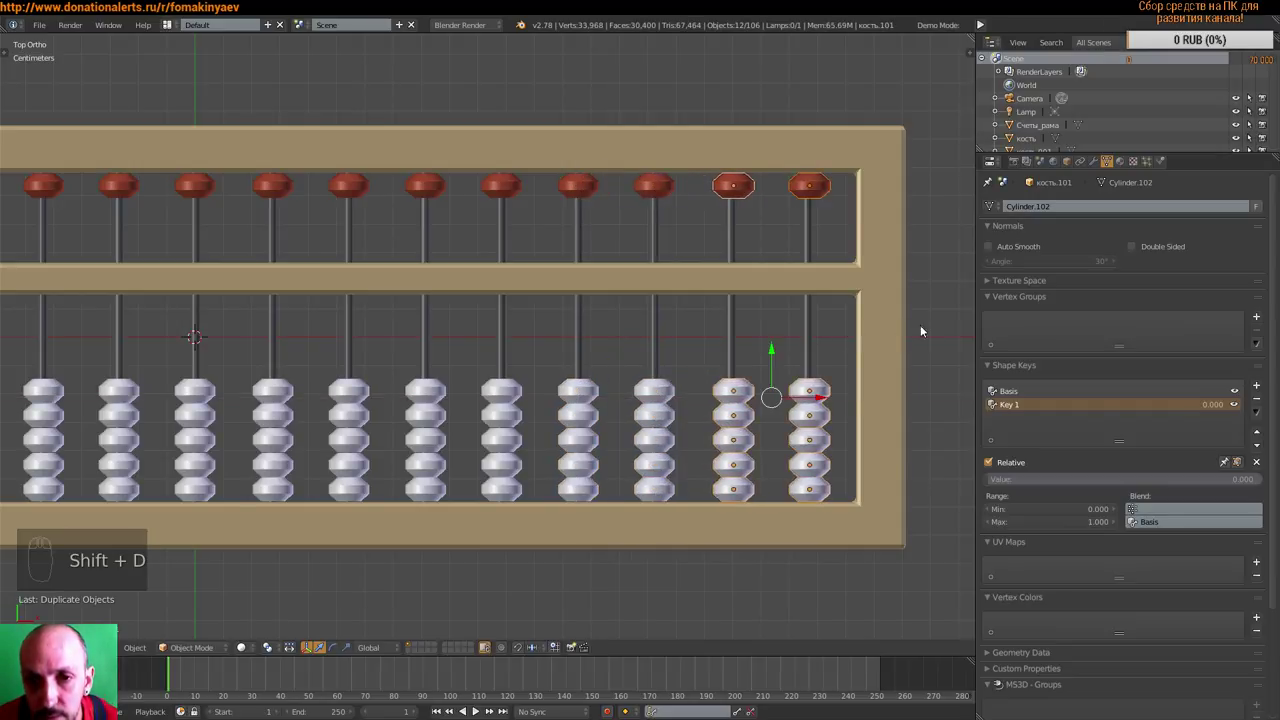
left_click_drag(820, 397, 797, 371)
- Deselect all beads and orbit to see the filled abacus in 3D
scroll("up", 3)
key("a")
middle_click(720, 423)
middle_click(736, 388)
- Orbit the view around the finished seventeen-rod abacus
left_click_drag(551, 470, 550, 468)
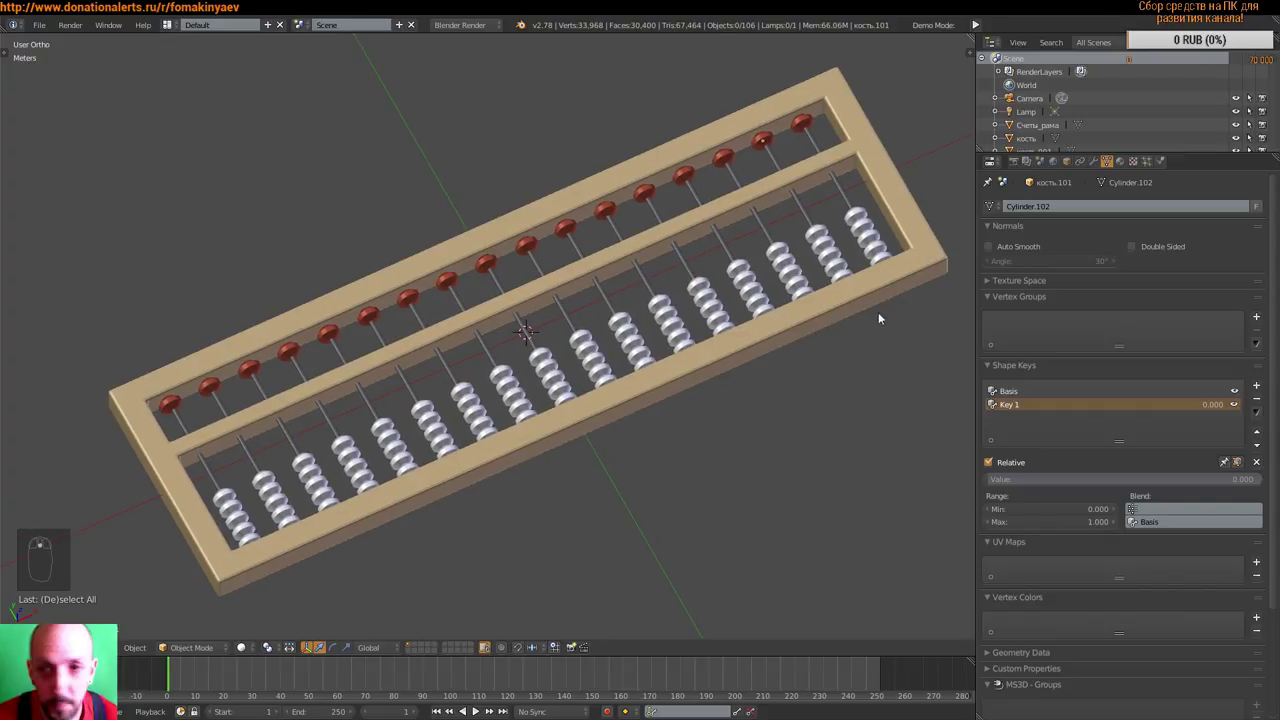
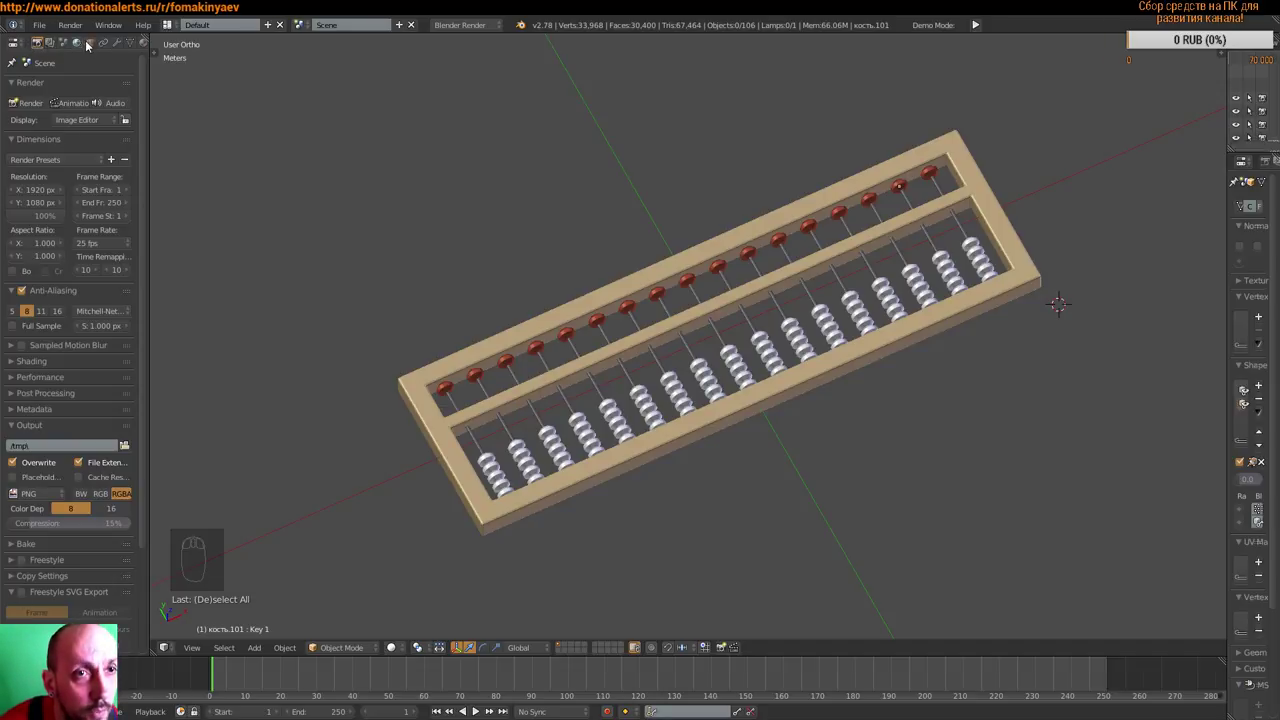
- Move the Shape Keys panel below MS3D - Smoothing Group and collapse UV Maps and Vertex Colors
left_click_drag(131, 46, 17, 107)
left_click_drag(11, 107, 139, 279)
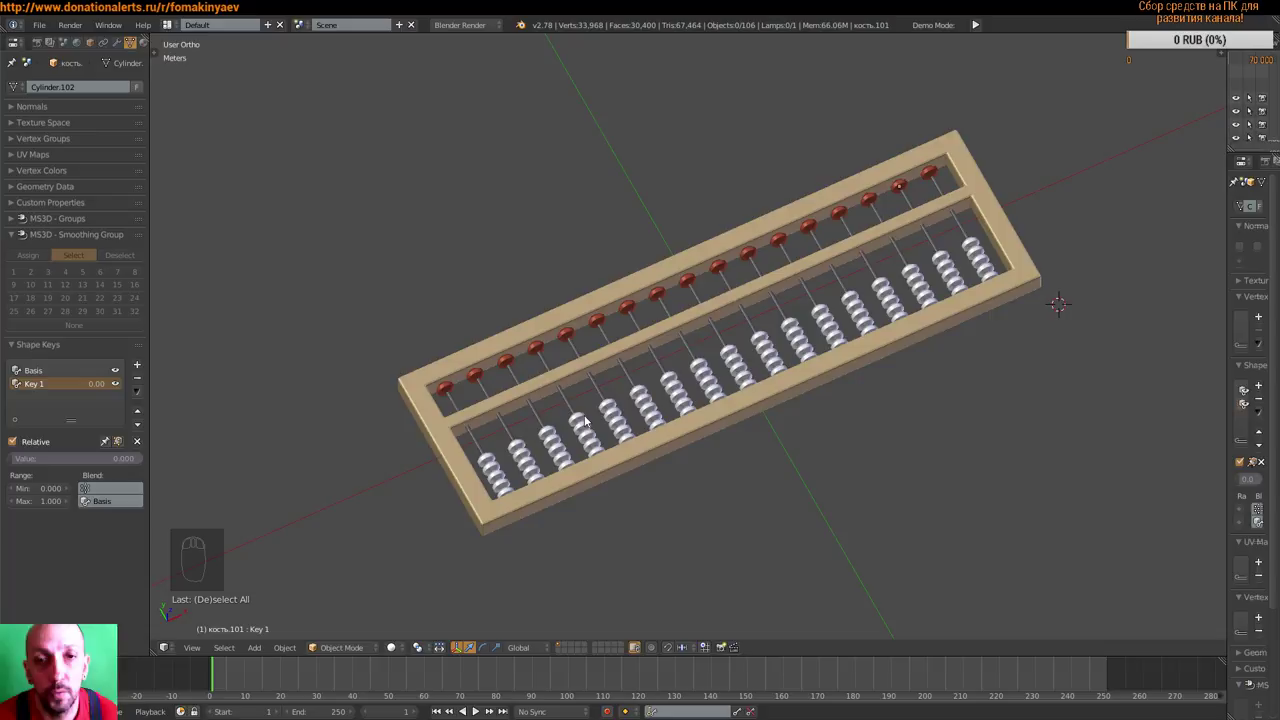
left_click_drag(585, 419, 72, 448)
left_click_drag(679, 403, 165, 477)
left_click_drag(21, 464, 731, 377)
- Select a white bead to check its Basis and Key 1 keys, then deselect it
left_click_drag(780, 377, 691, 390)
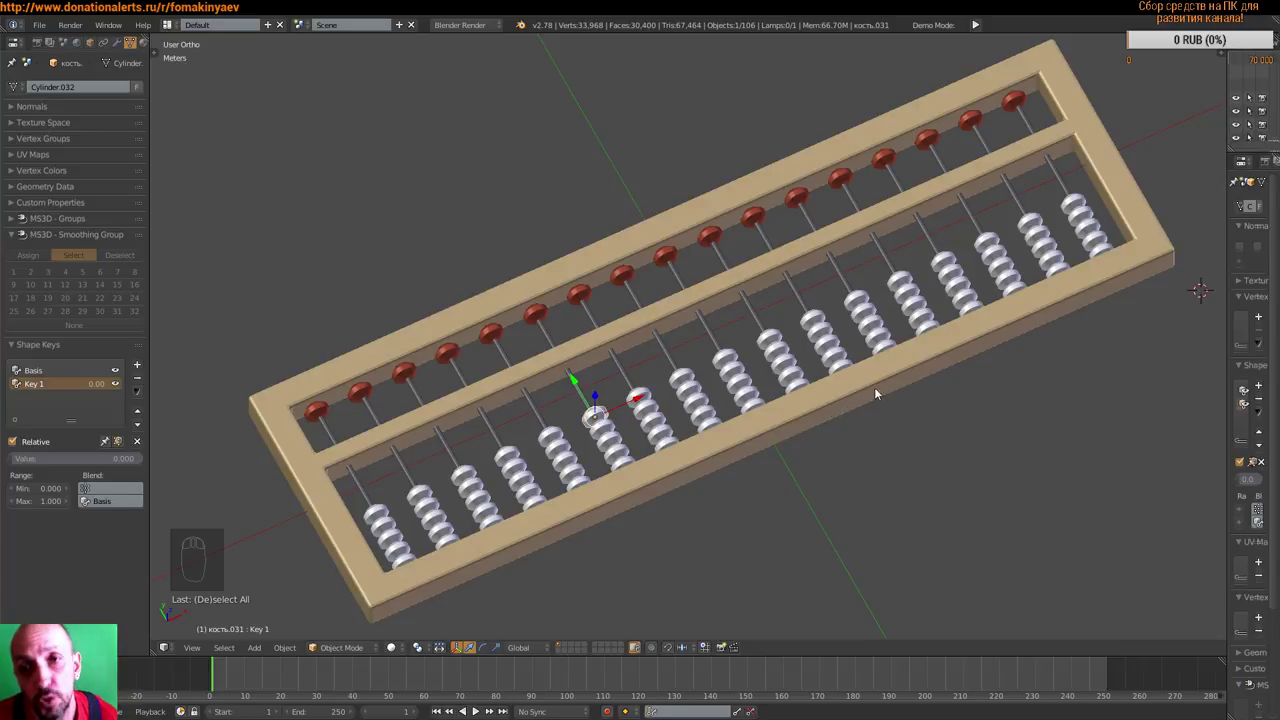
left_click_drag(875, 411, 820, 427)
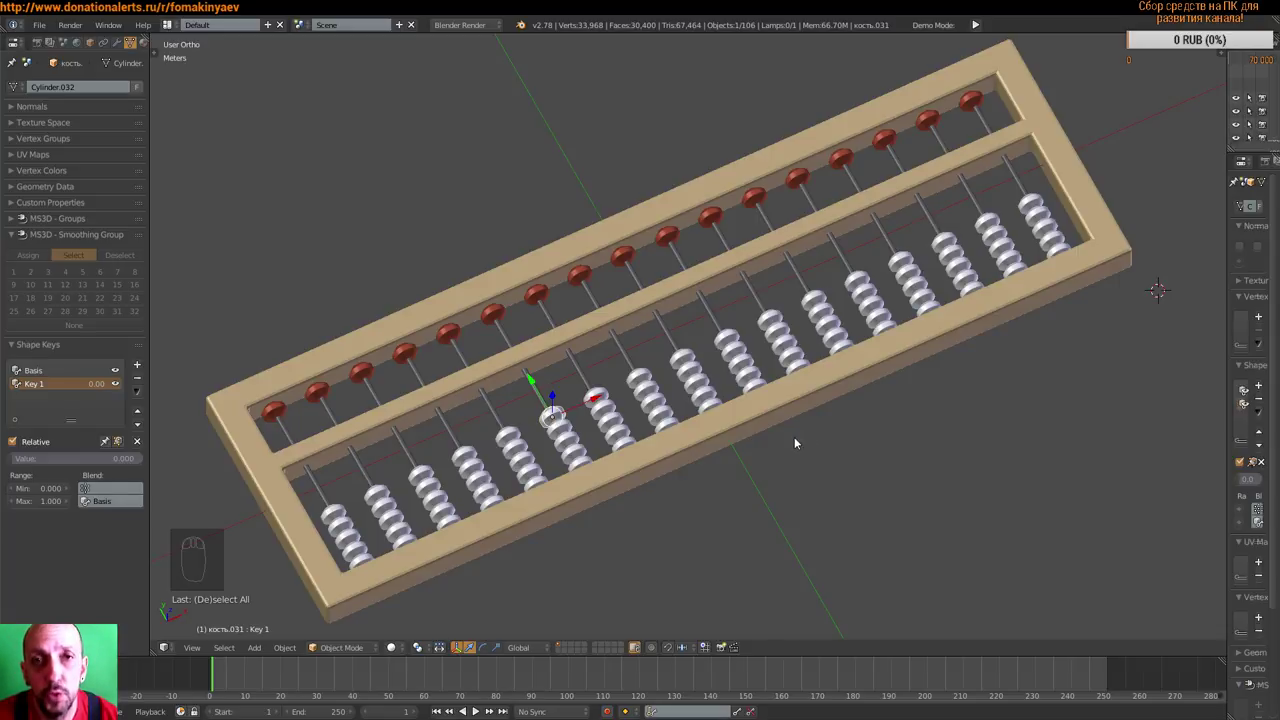
key("a")
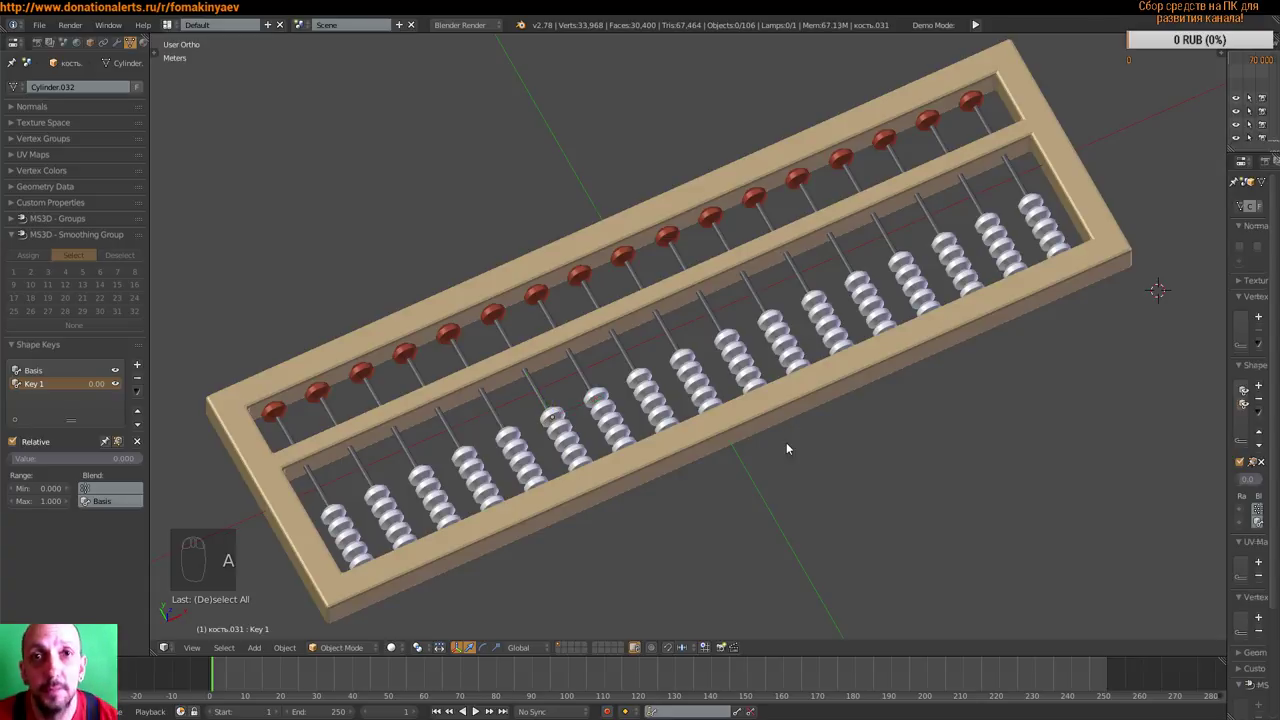